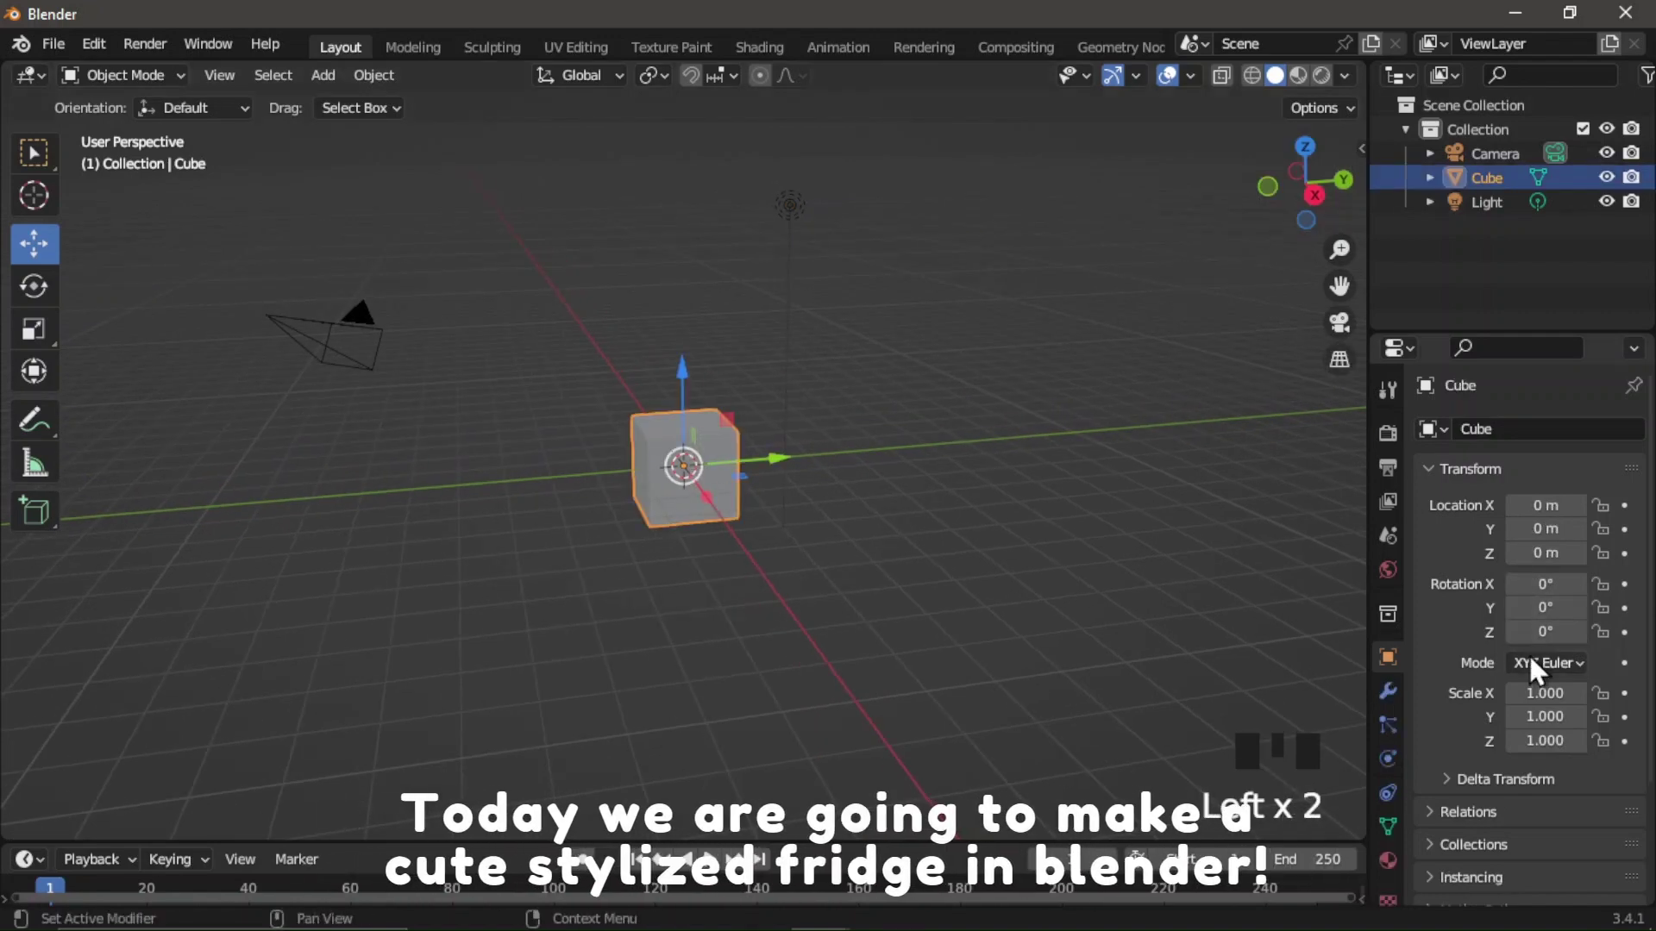
Scale the cube along Z into a tall box and rename it 'Fridge' in the Outliner.
click(1320, 219)
scroll(up, 3)
drag(1543, 703, 1479, 724)
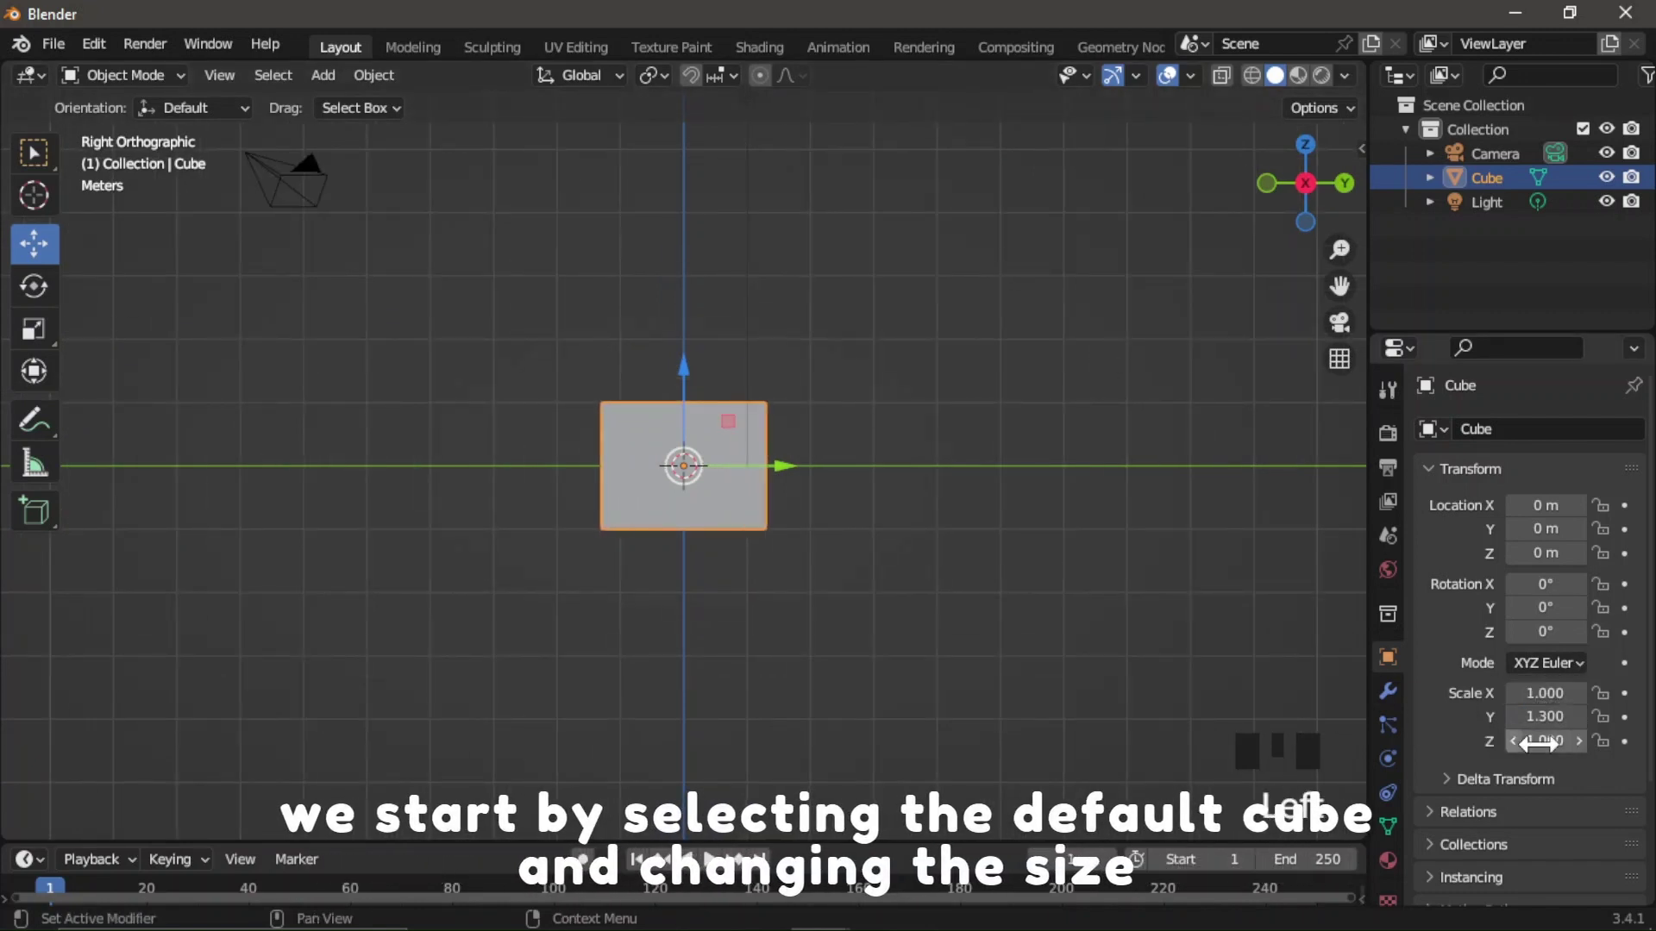
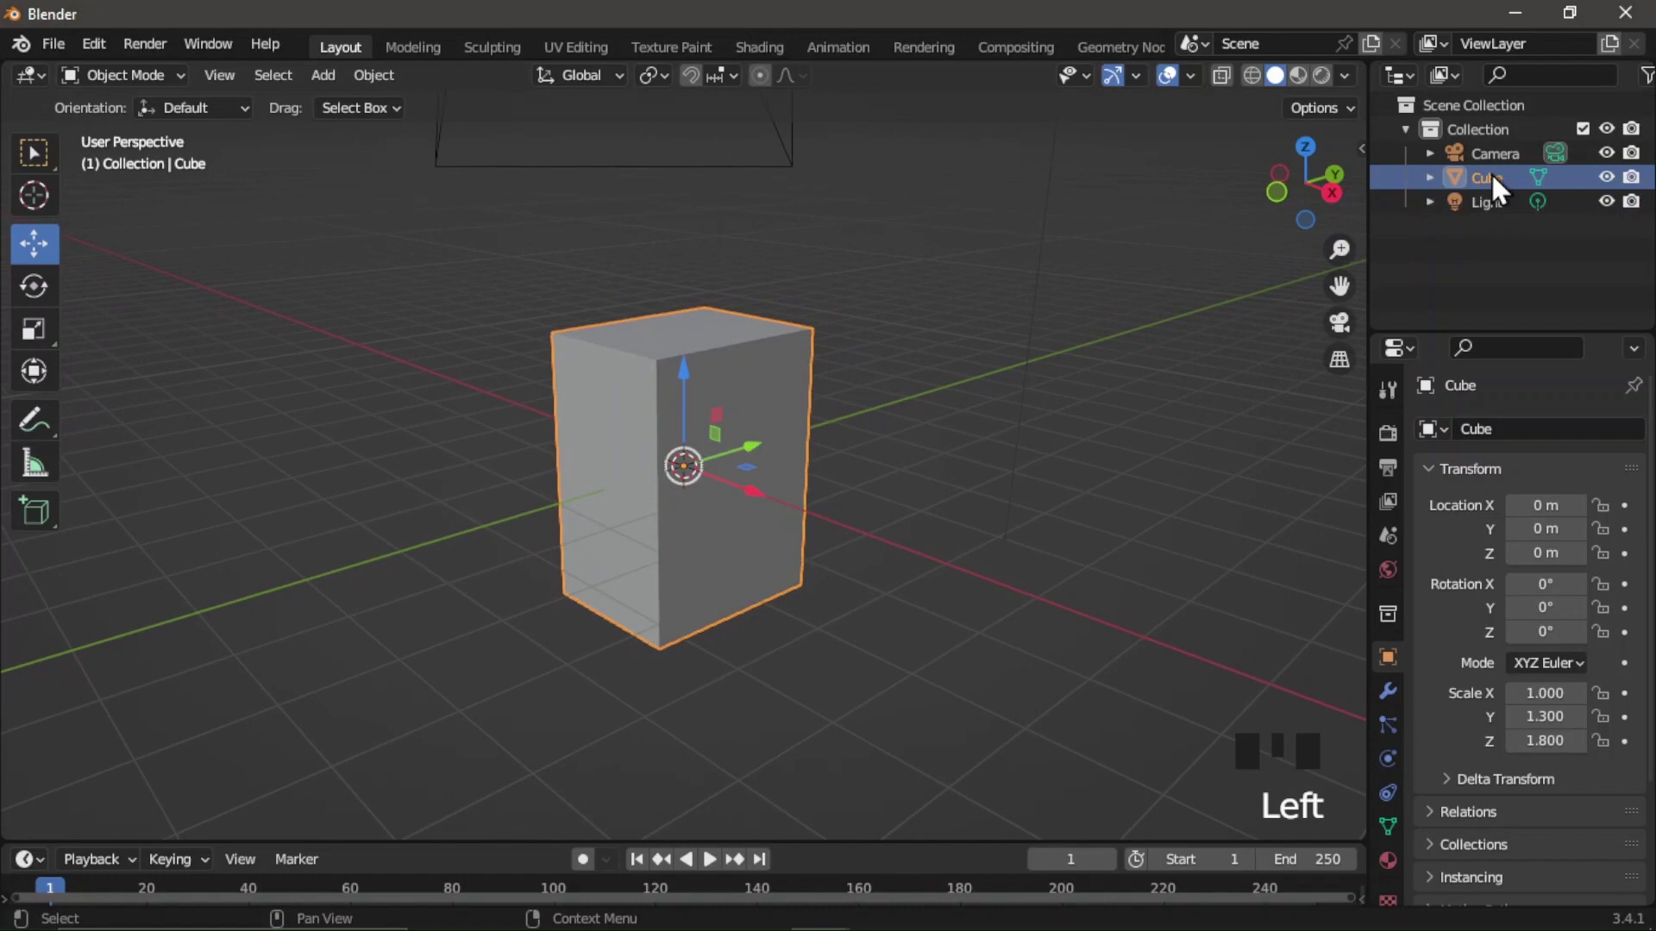
click(1499, 188)
click(1495, 167)
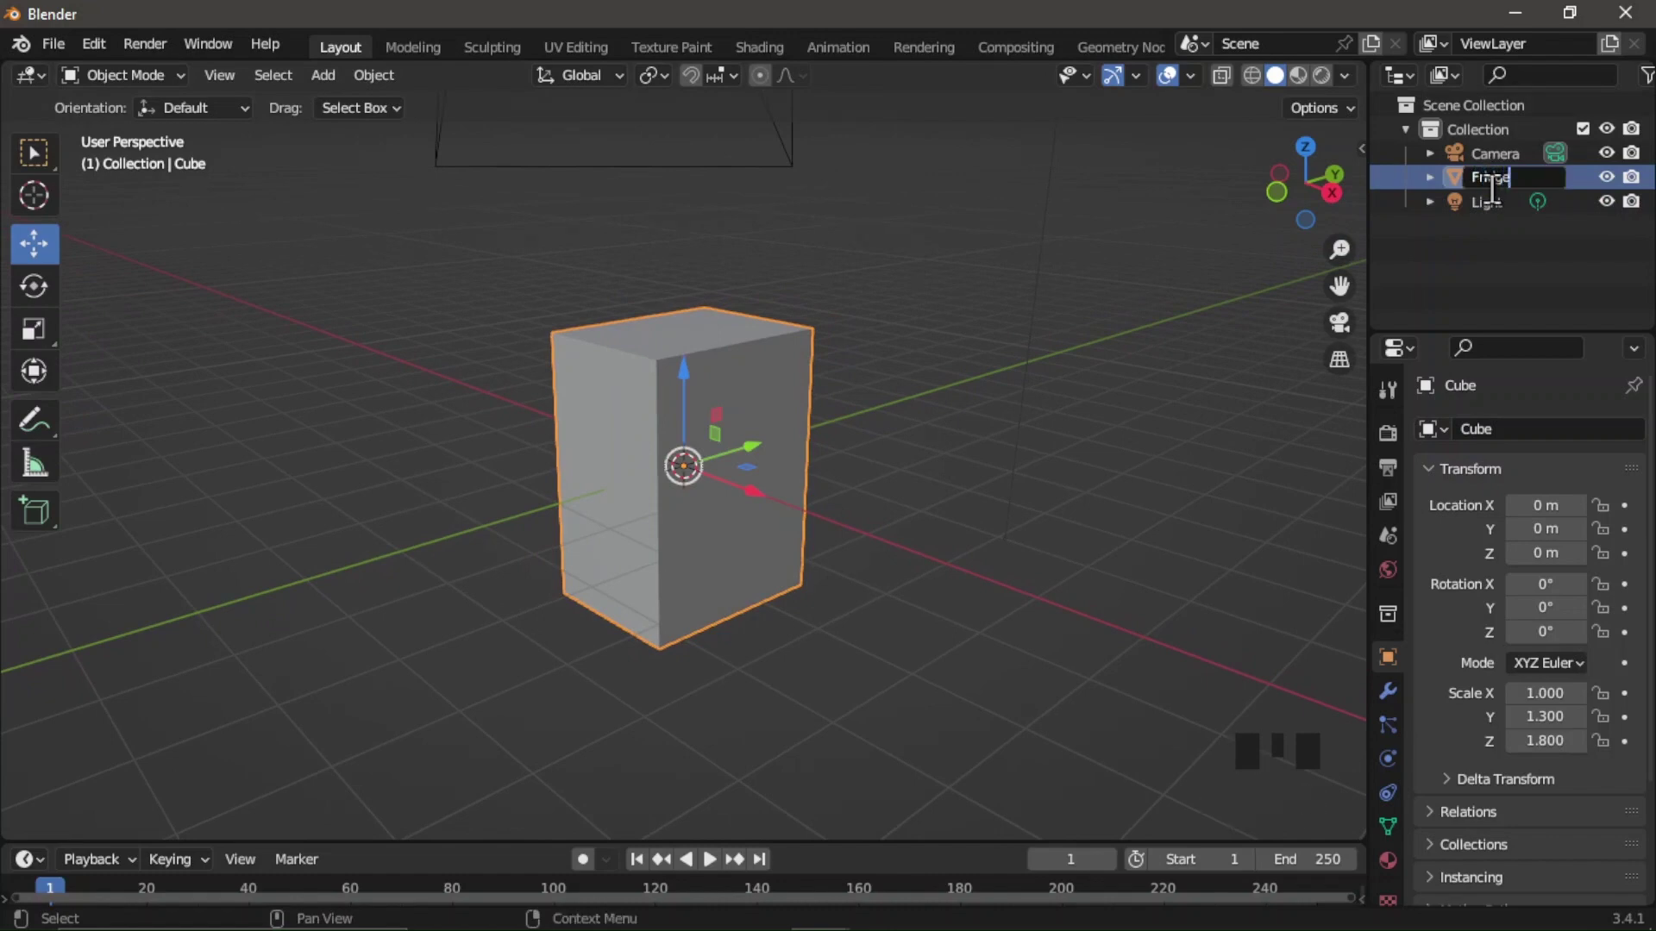
scroll(down, 3)
click(1293, 204)
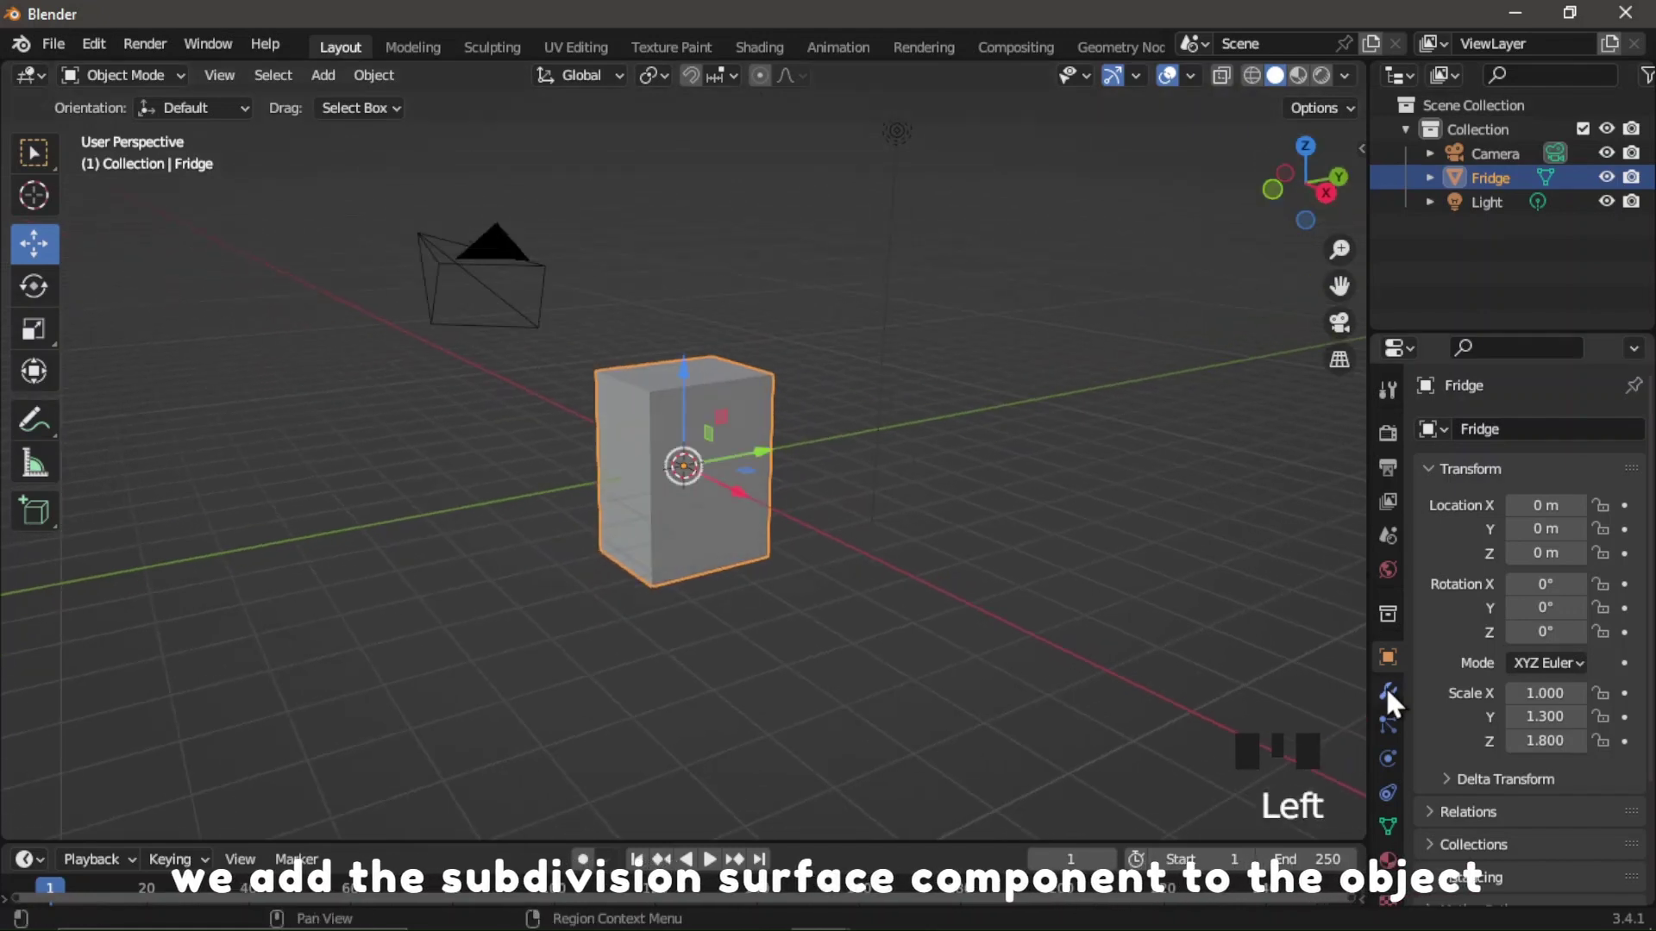
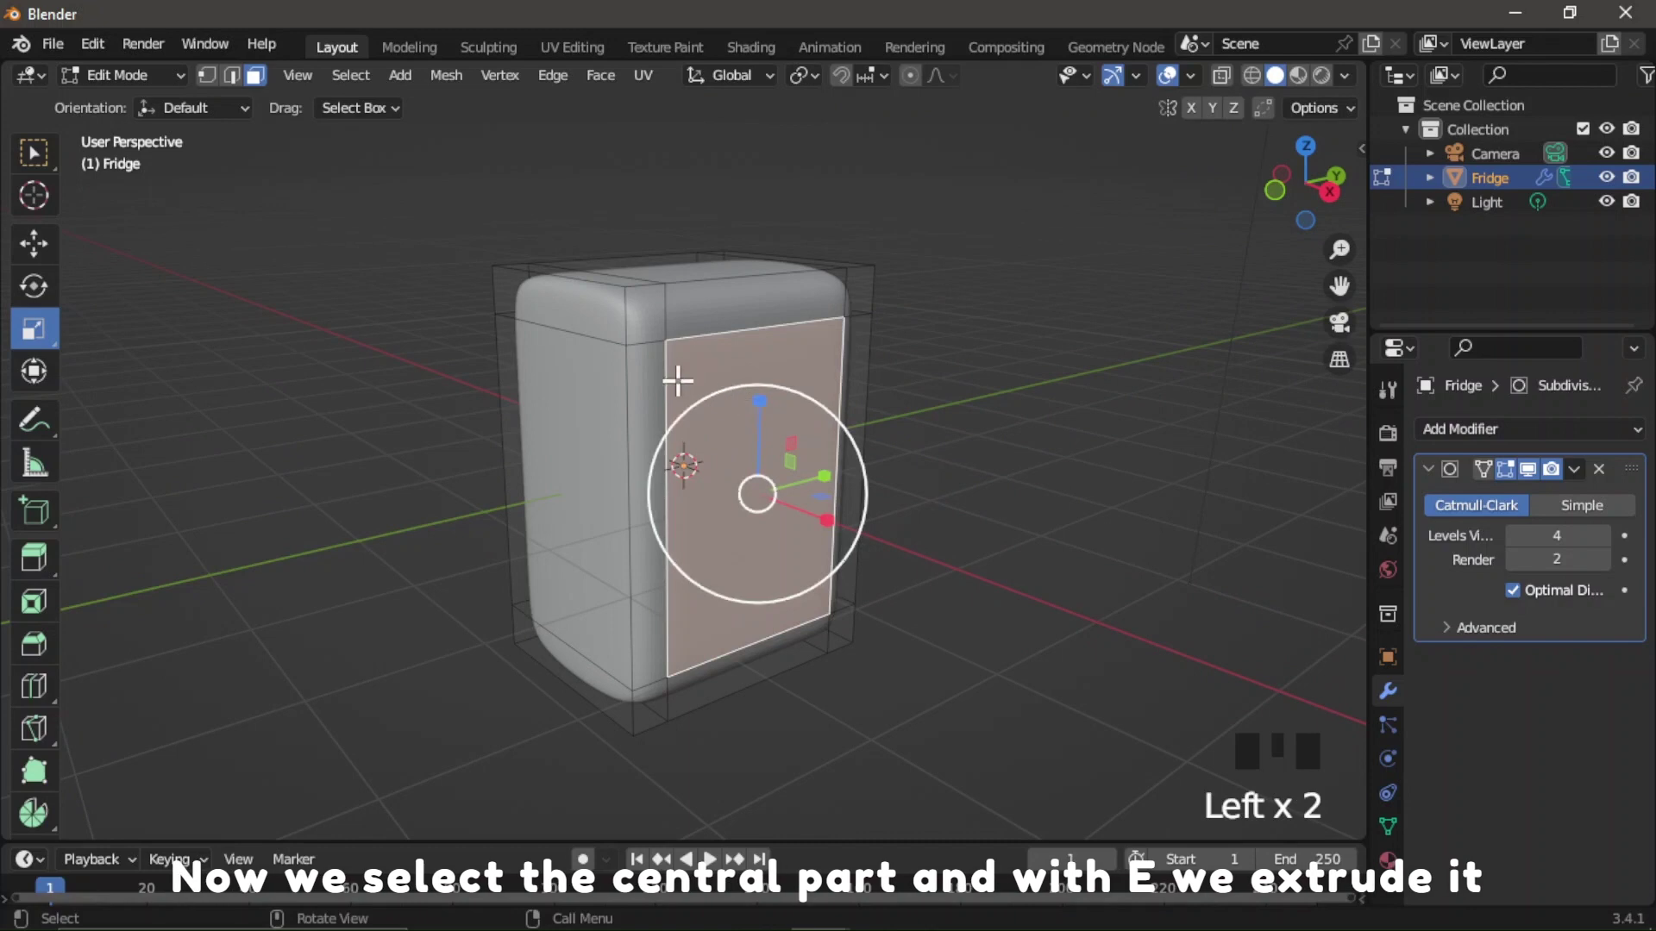
Select the Fridge's front panel face and extrude it inward along its normal.
click(63, 260)
scroll(down, 3)
scroll(up, 3)
click(1286, 218)
key(e)
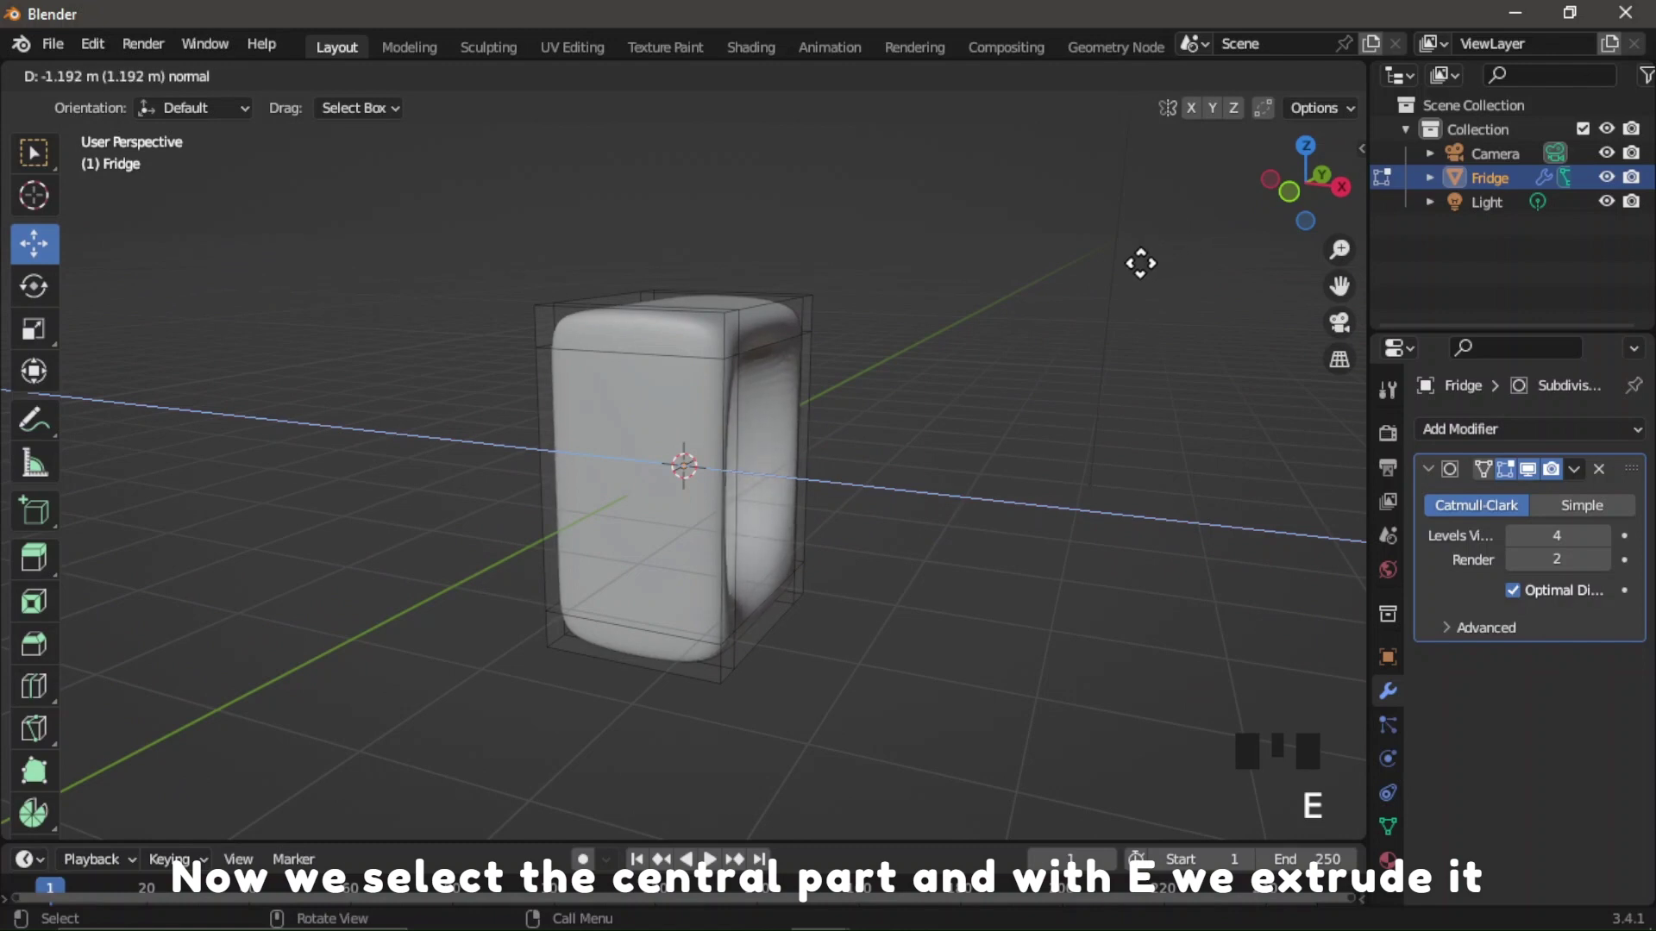
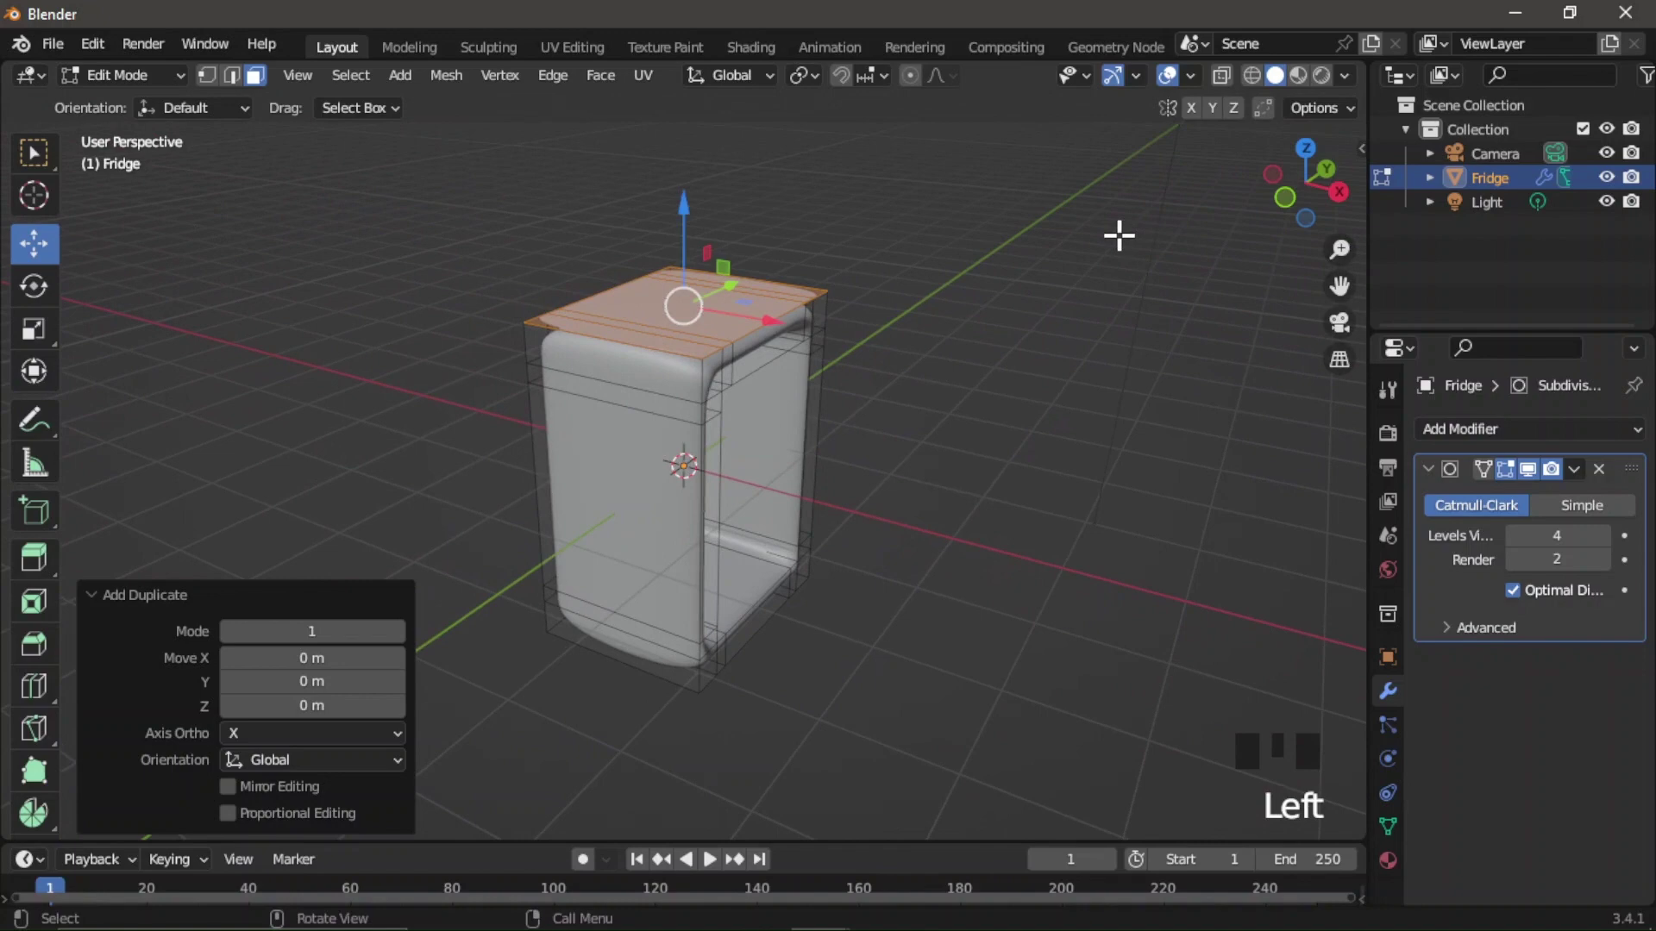
Separate the duplicated top faces by selection into Fridge.001 and select it in Object Mode.
key(p)
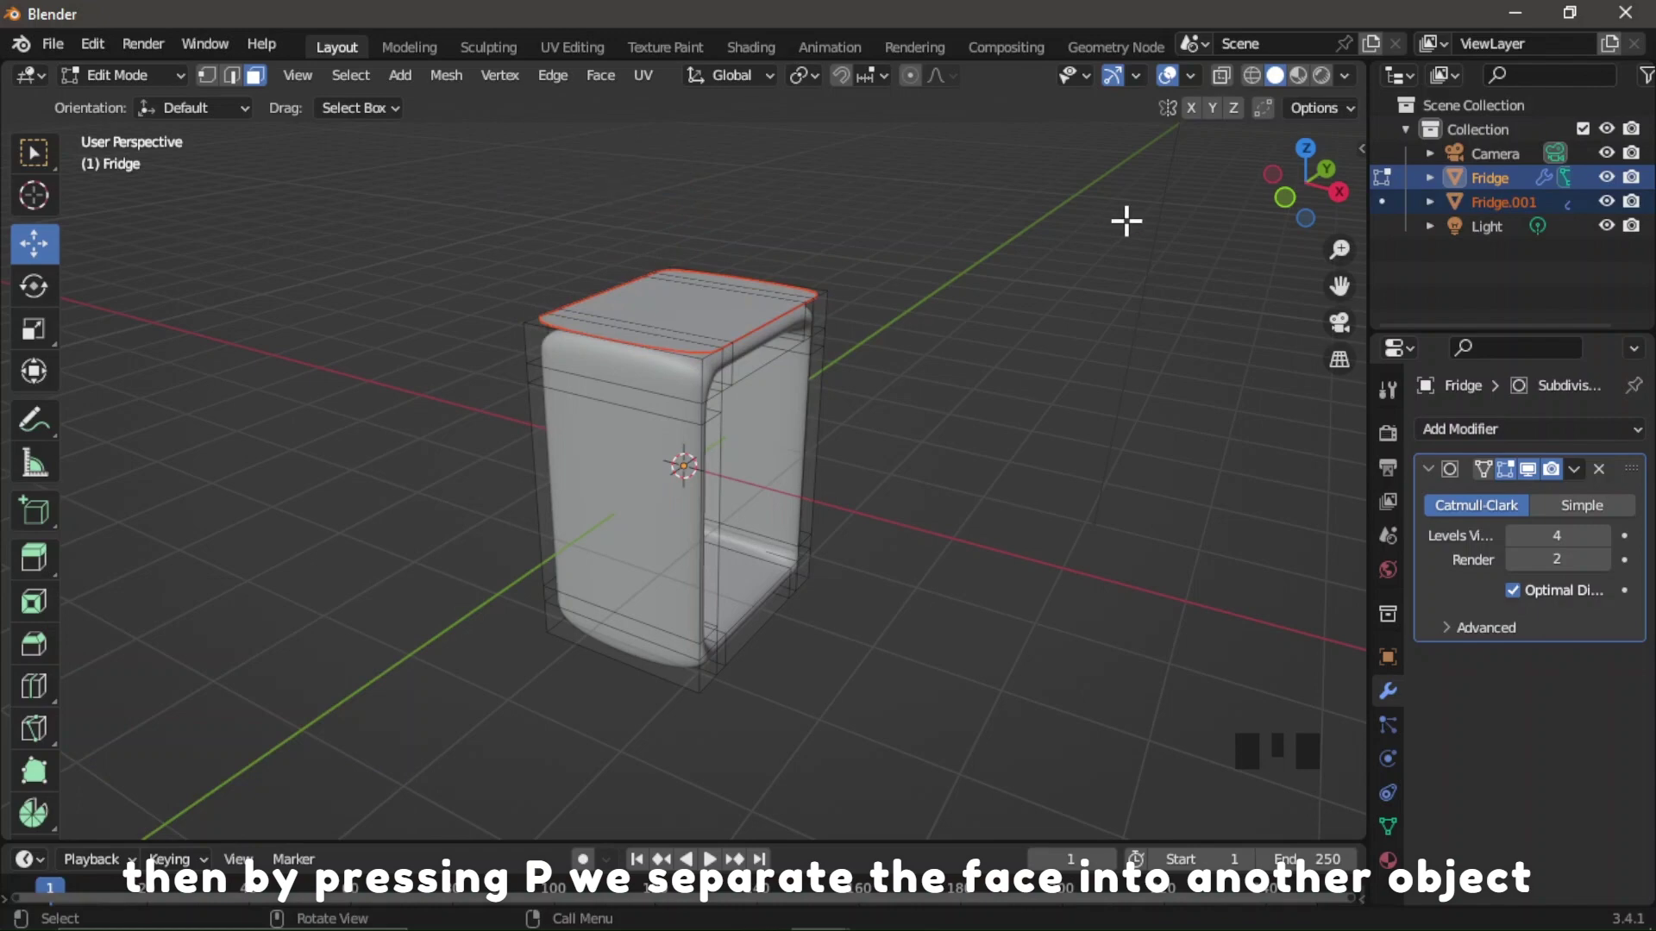
key(Tab)
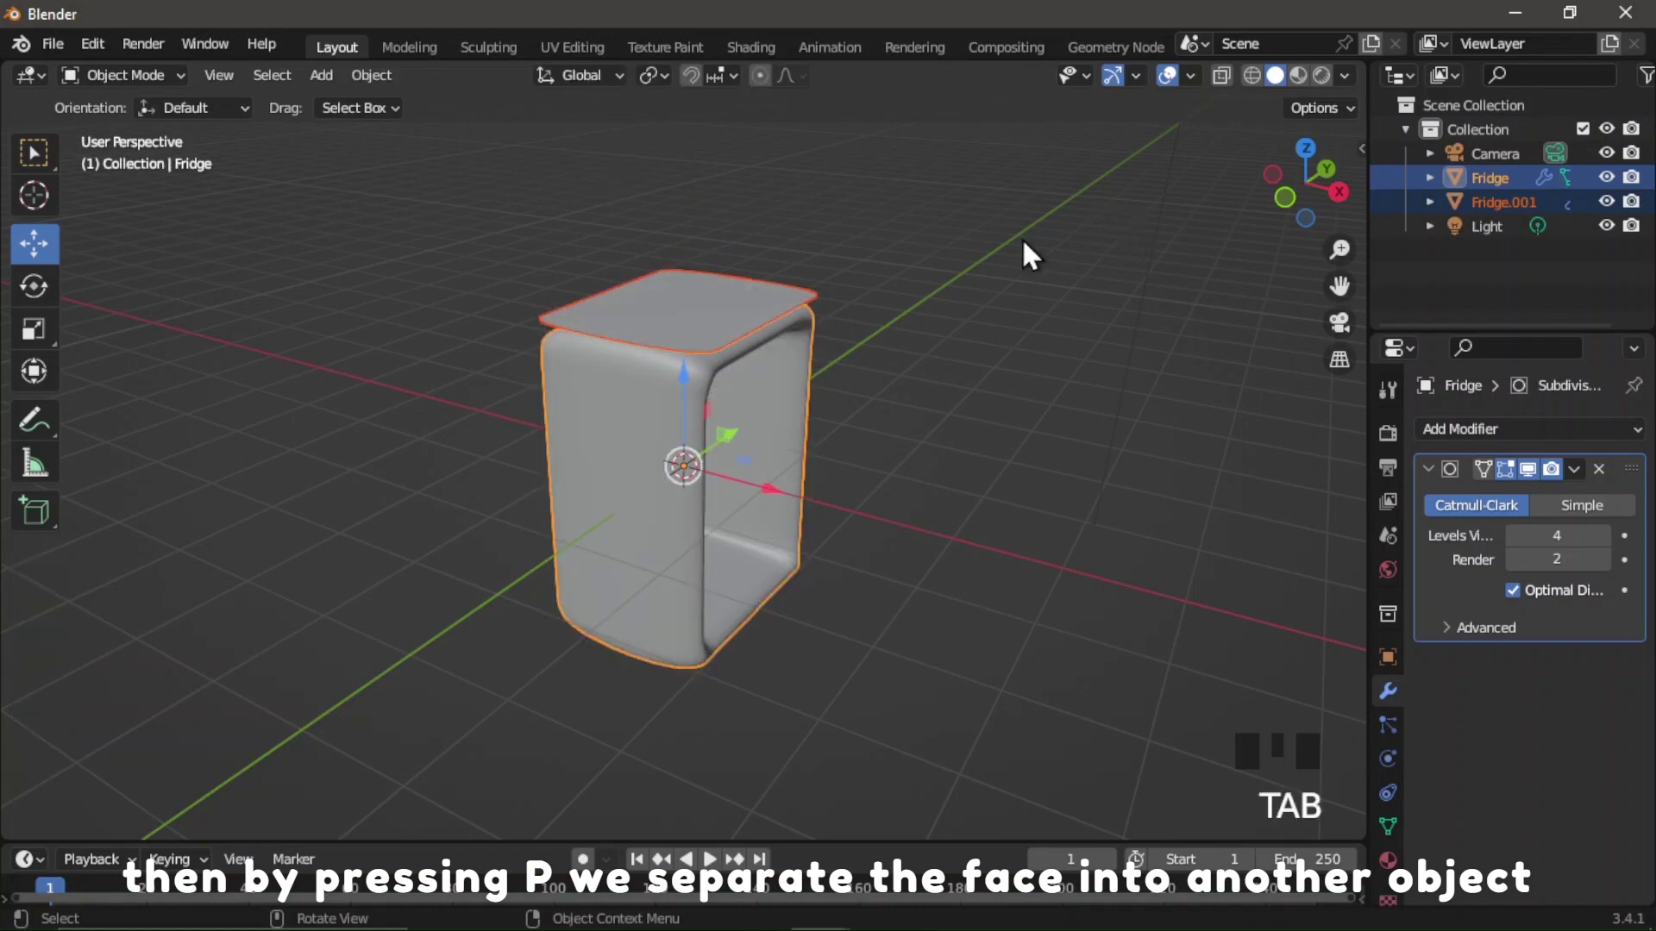
click(697, 308)
scroll(up, 3)
click(1340, 176)
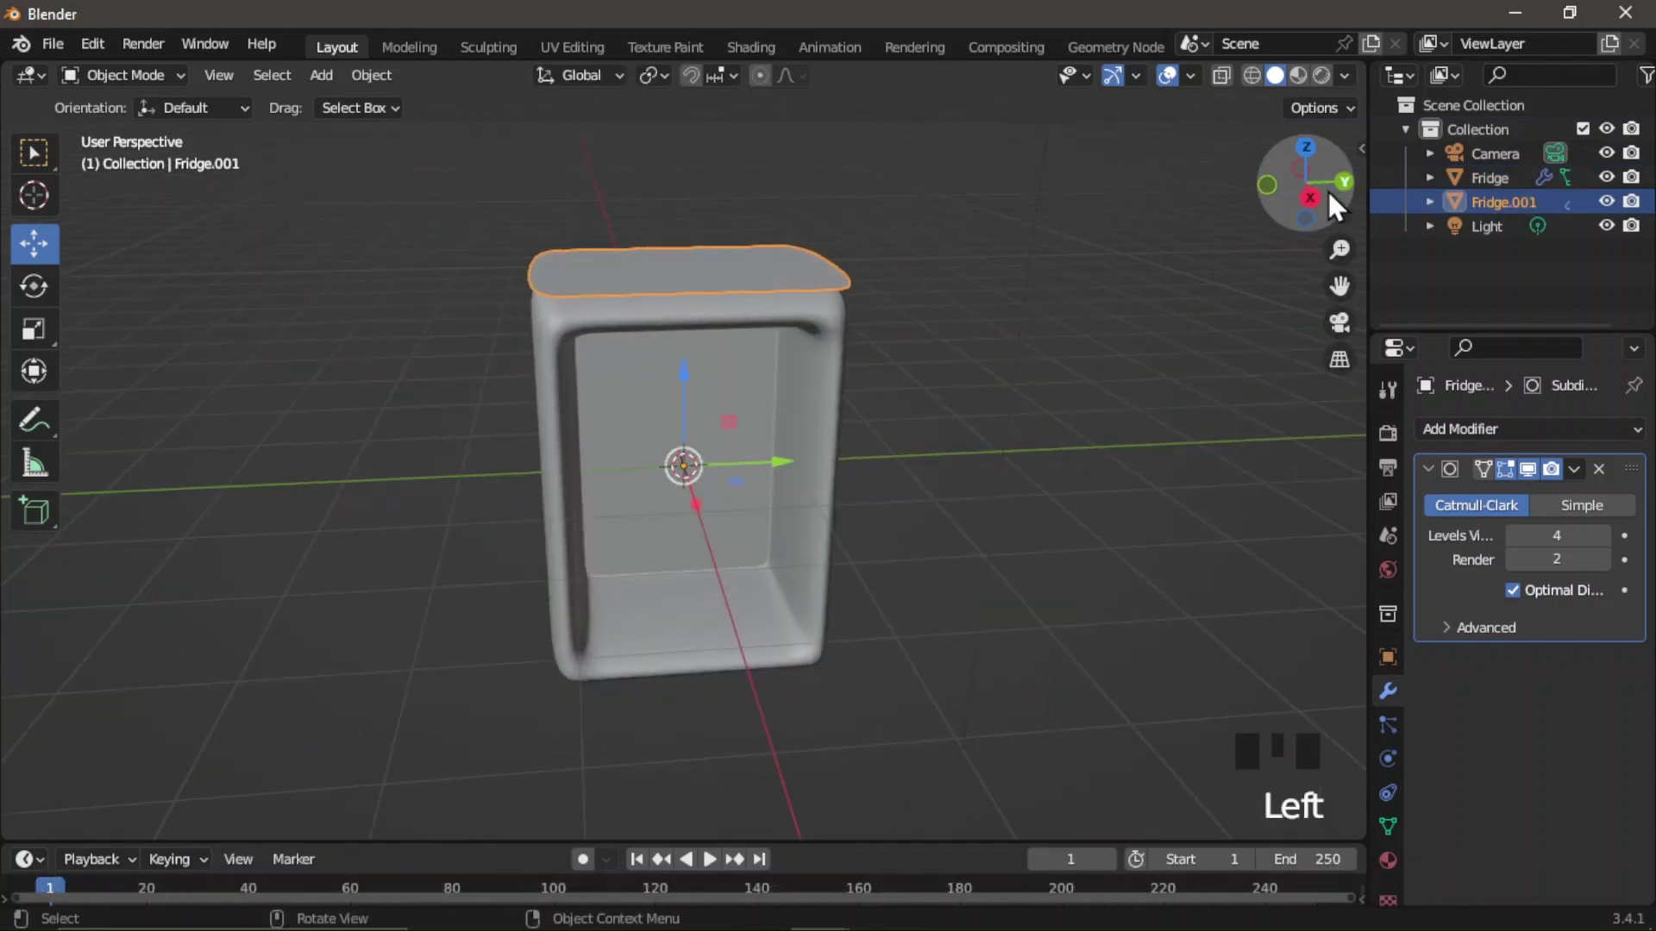
click(1330, 215)
click(1334, 190)
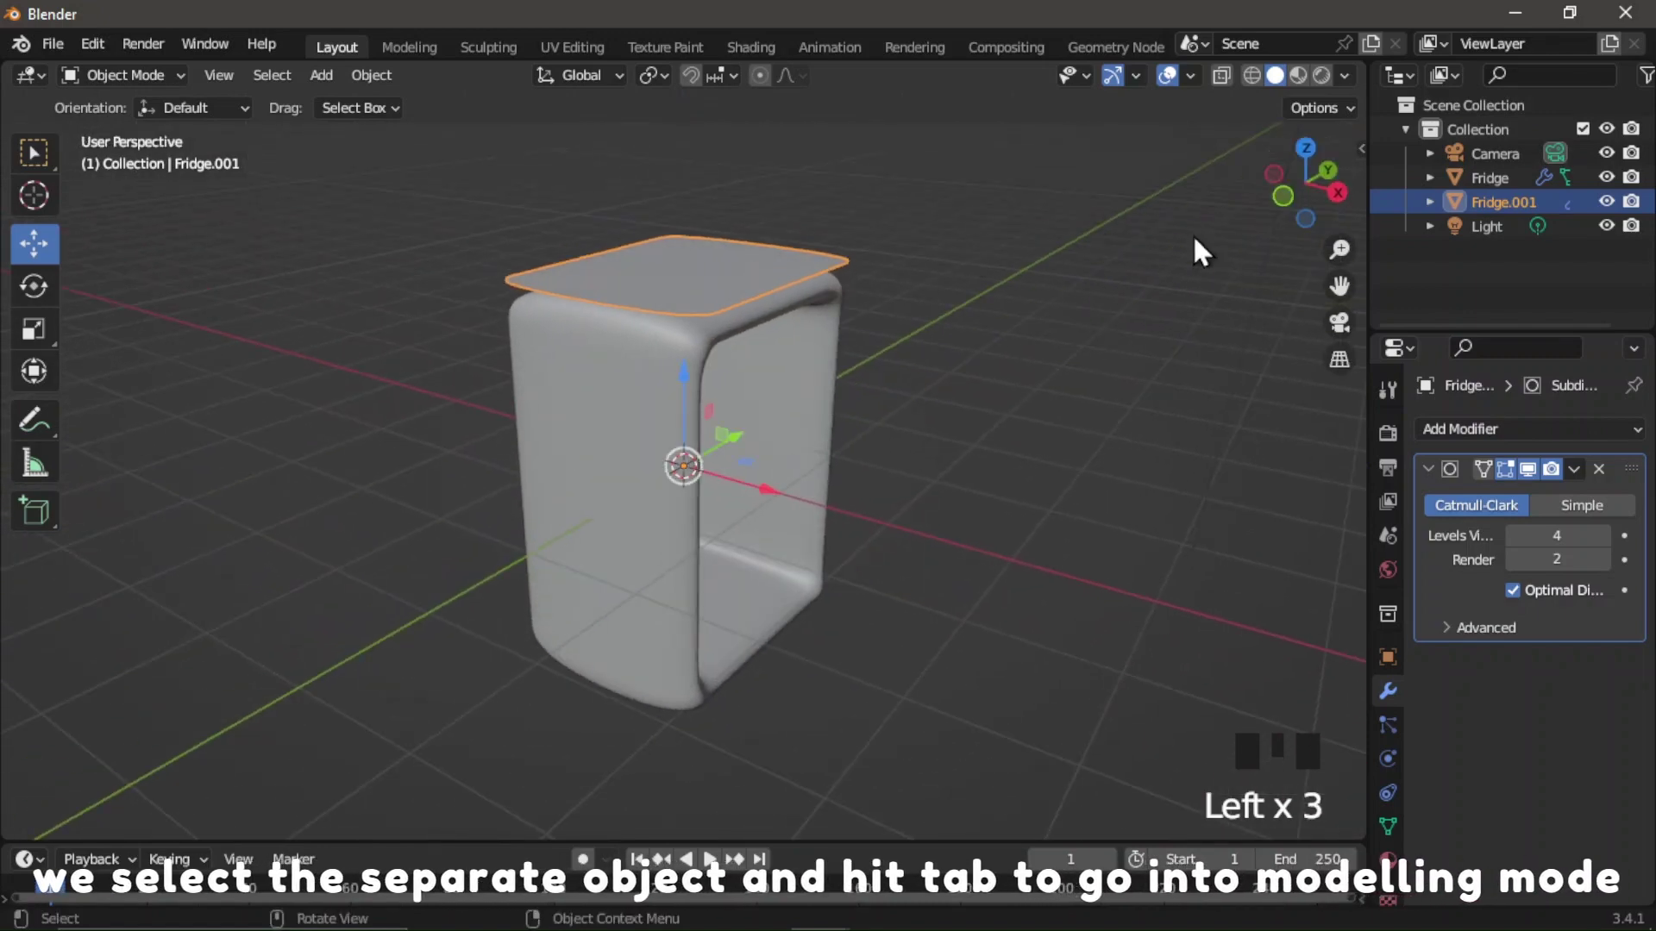
Extrude Fridge.001 upward into a rounded block and pull its bottom edge loop down onto the body.
click(1488, 213)
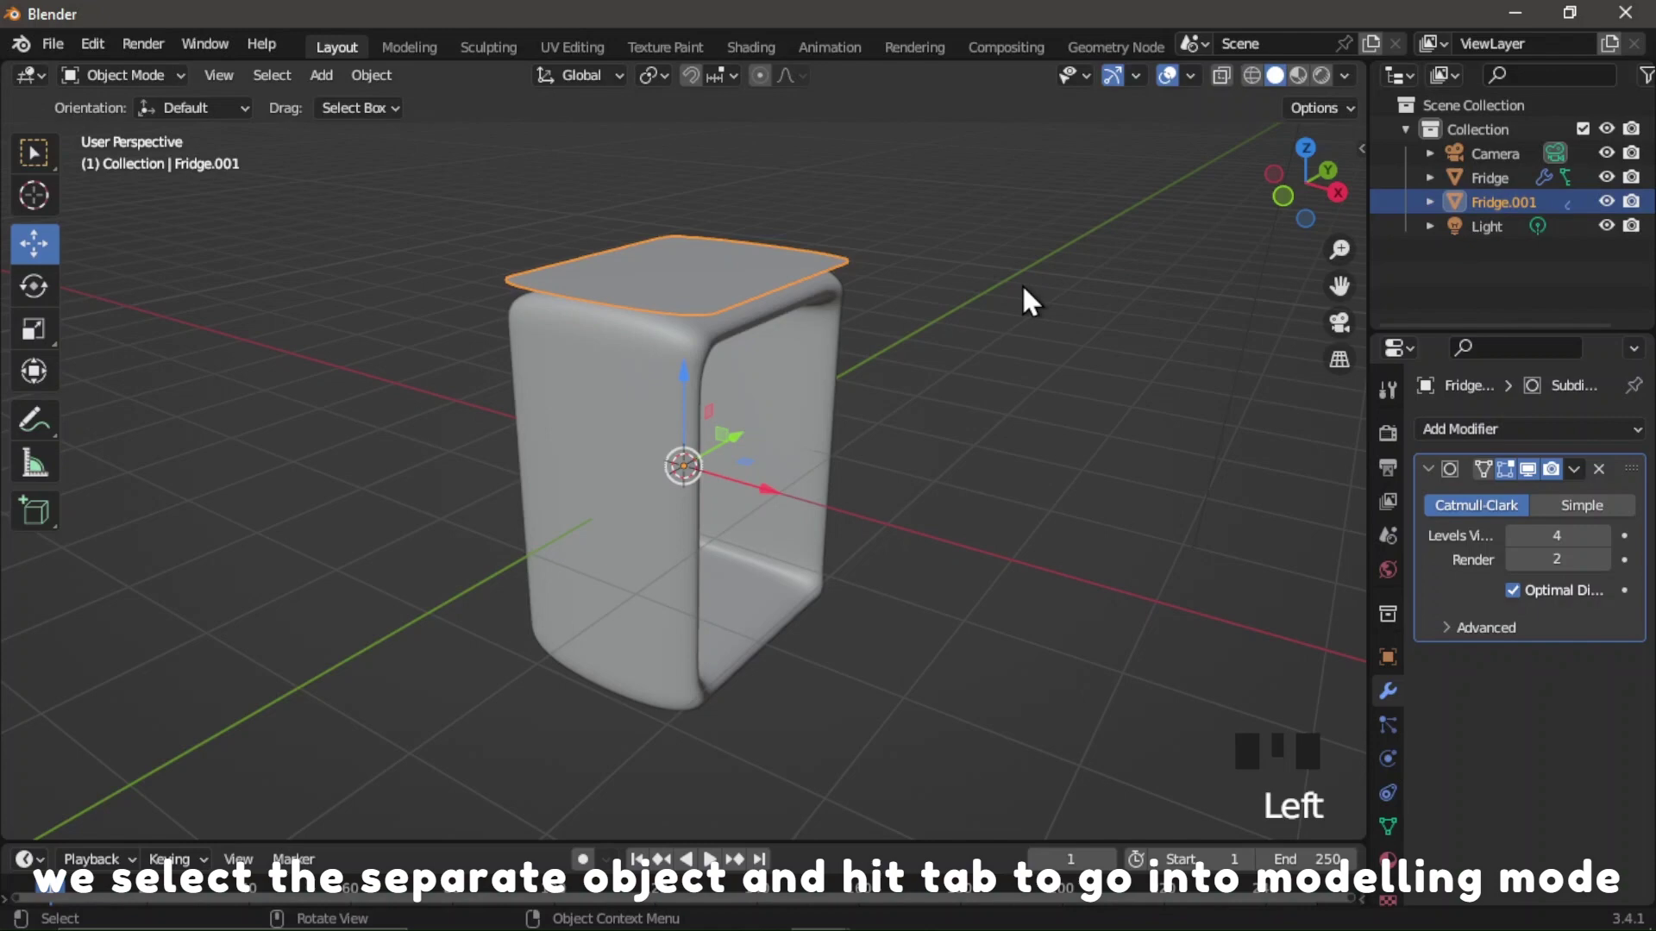
key(Tab)
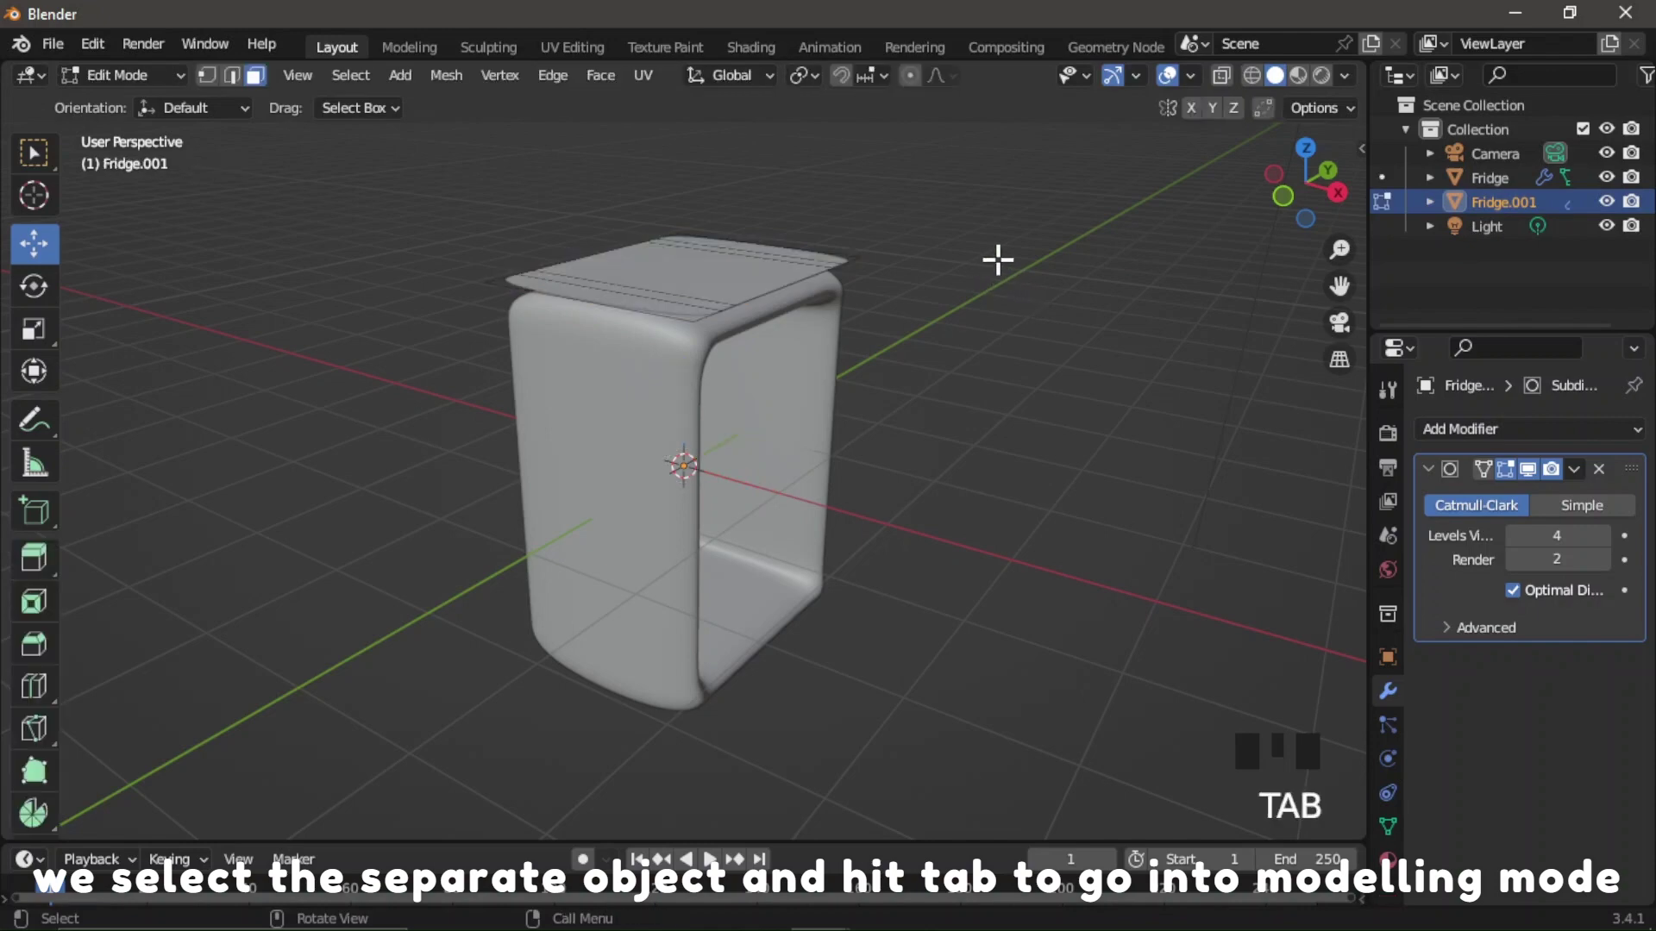
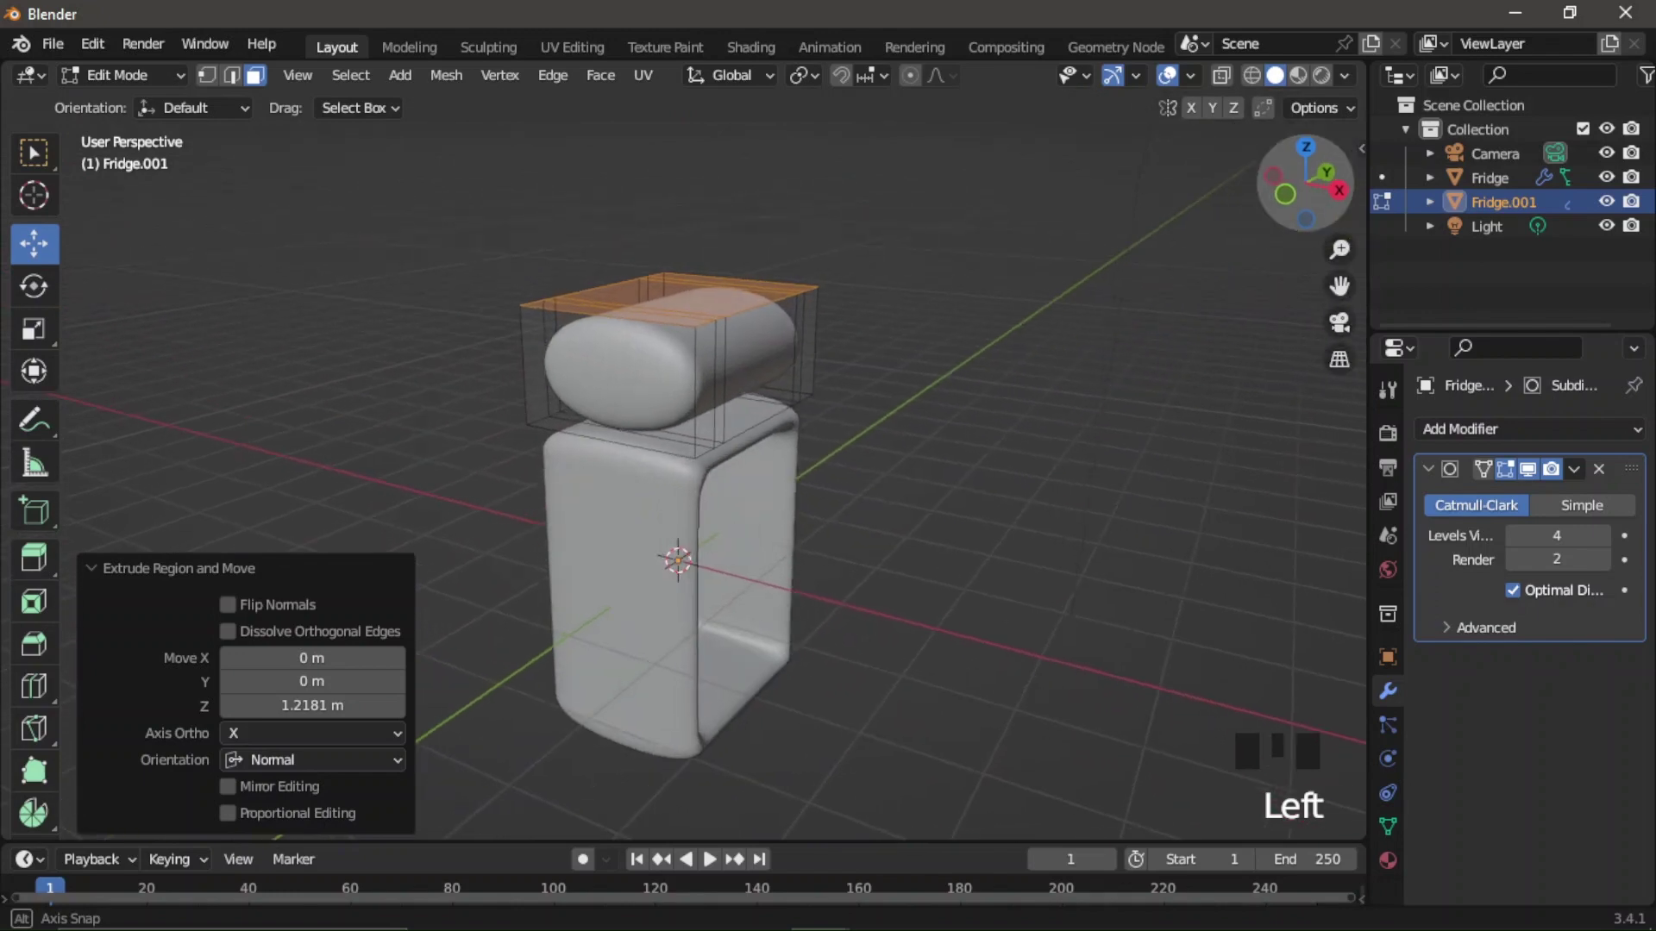
scroll(up, 3)
drag(51, 690, 1315, 181)
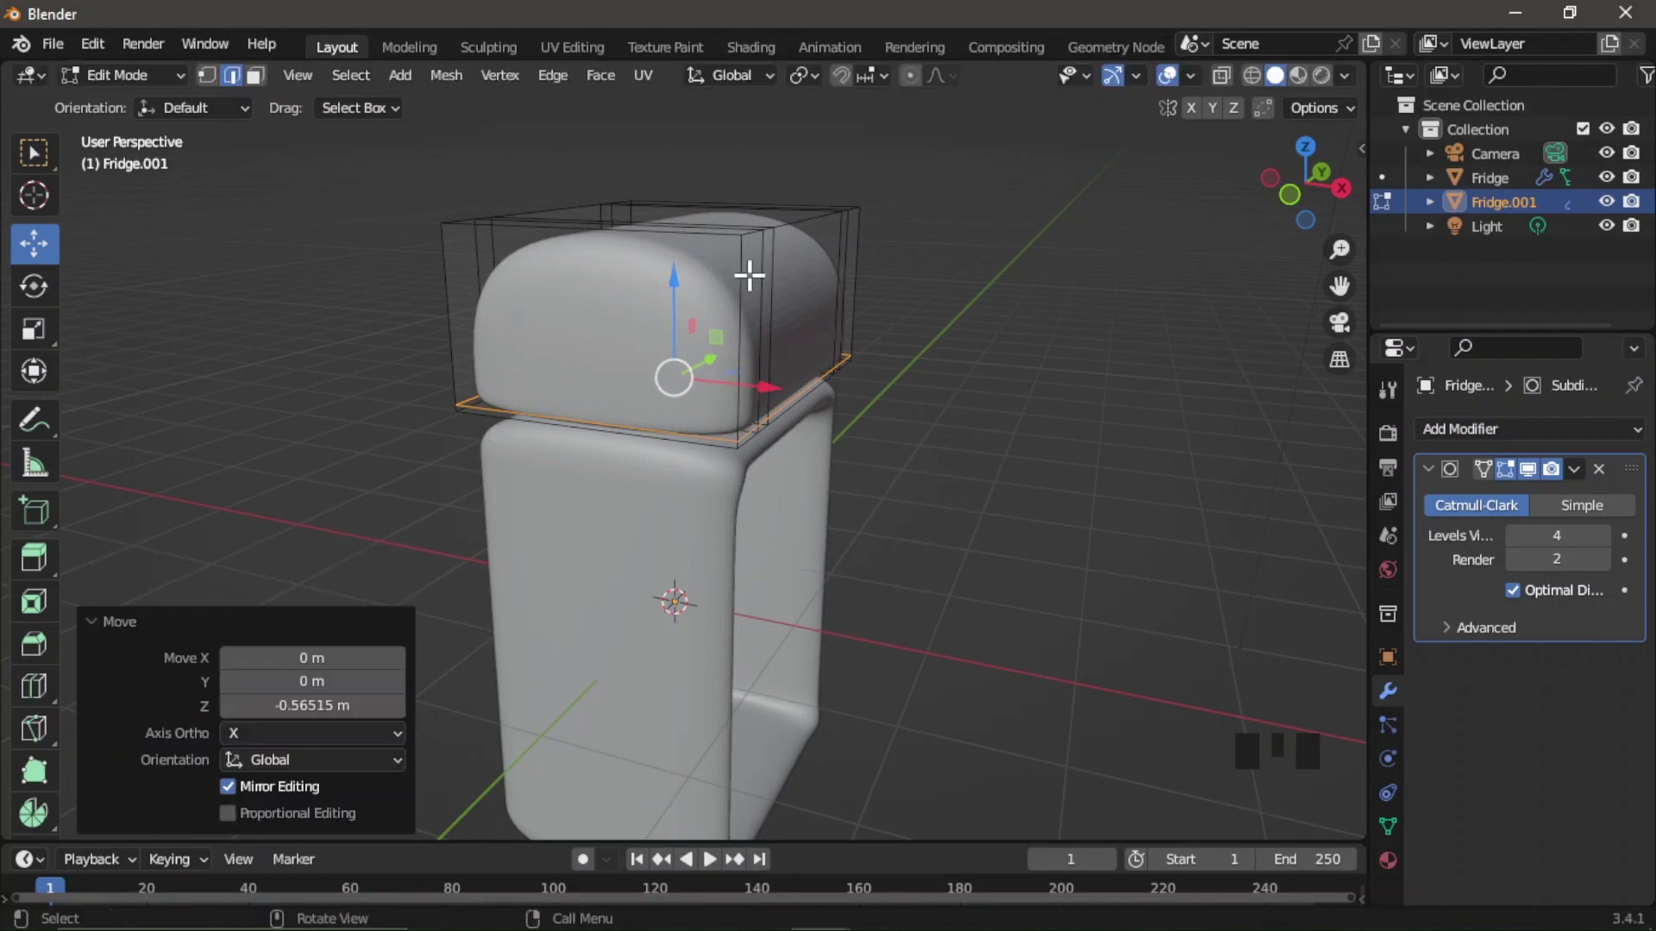
scroll(down, 3)
click(1304, 182)
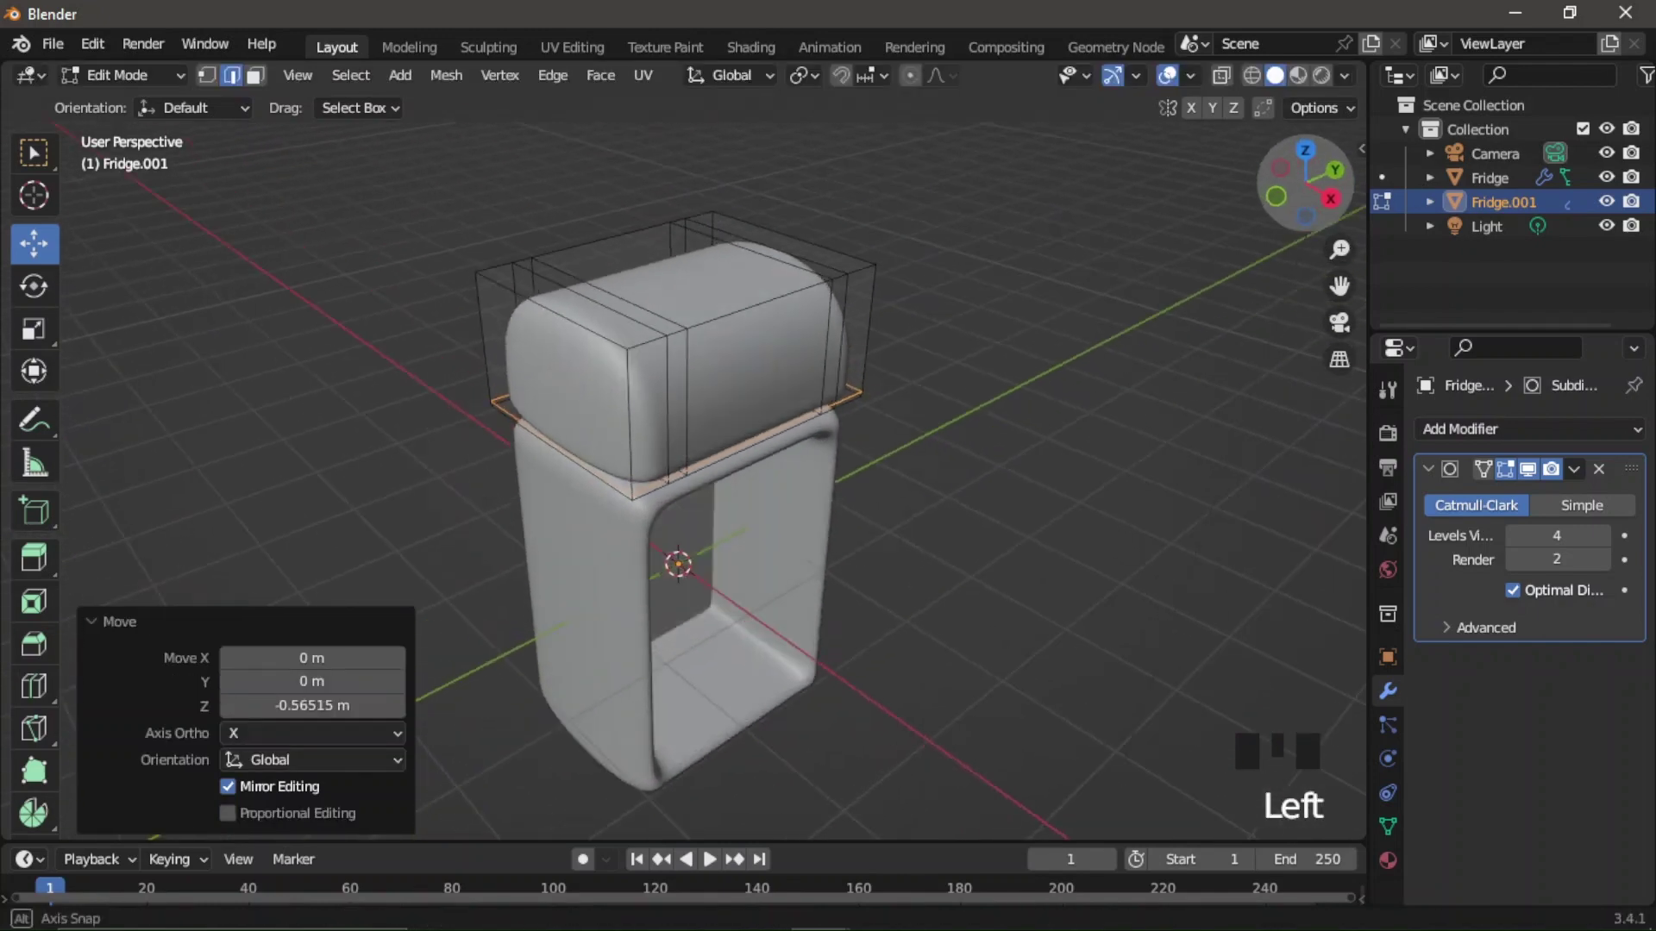
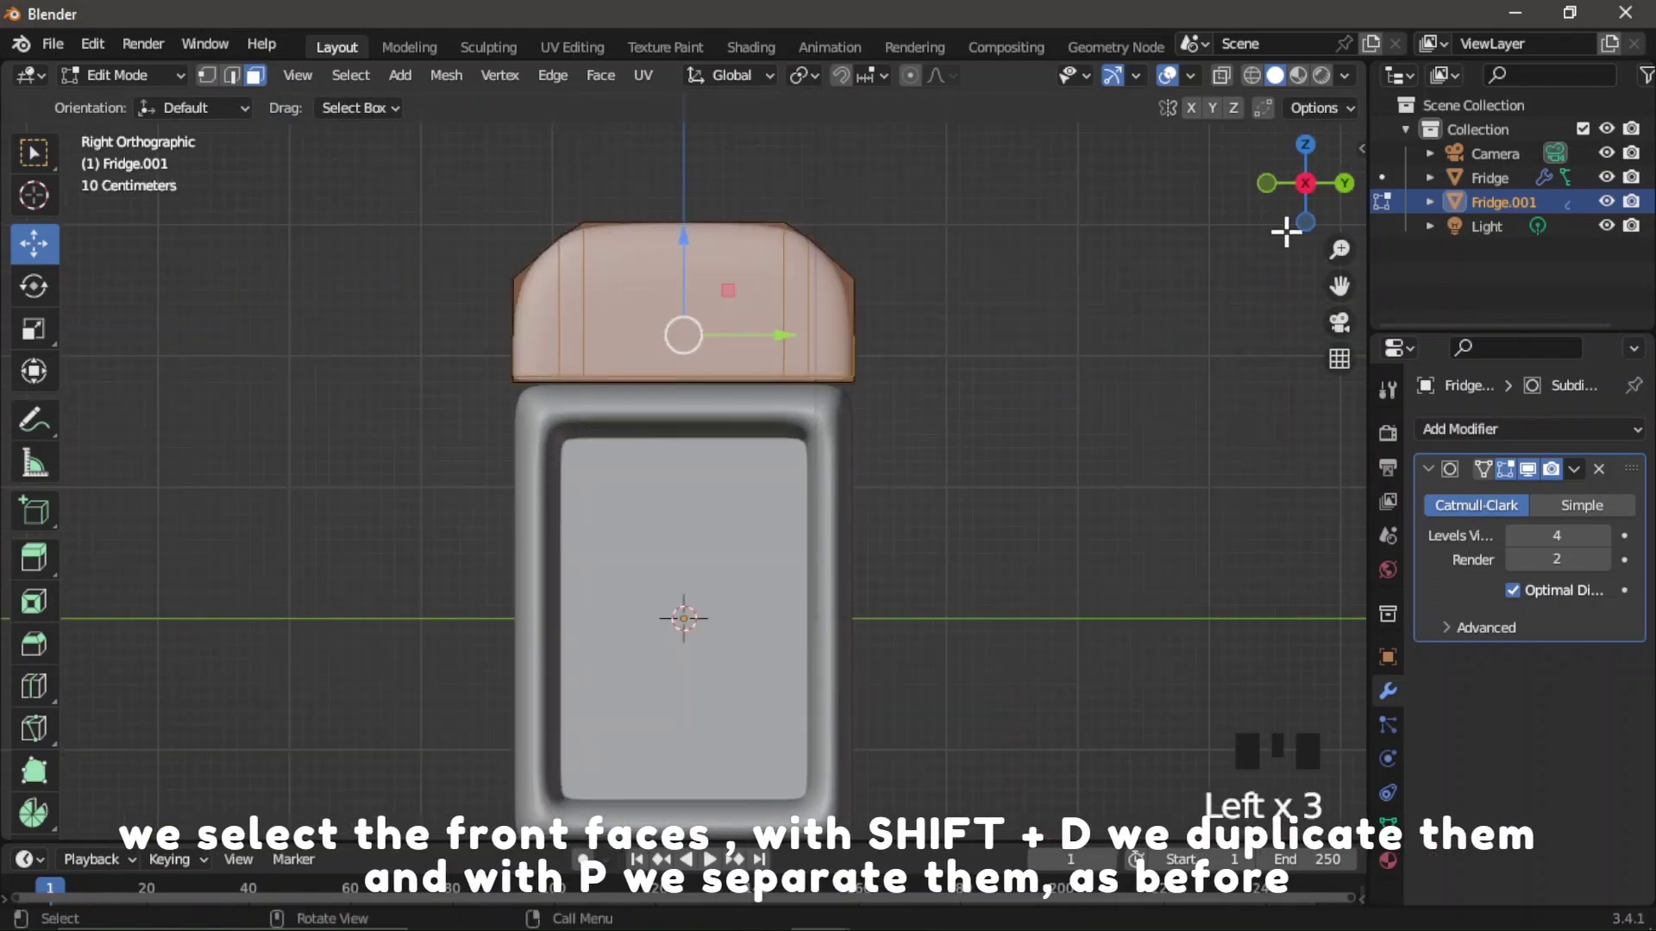
Duplicate the freezer block's front faces and separate them into Fridge.002, then select it.
click(1306, 219)
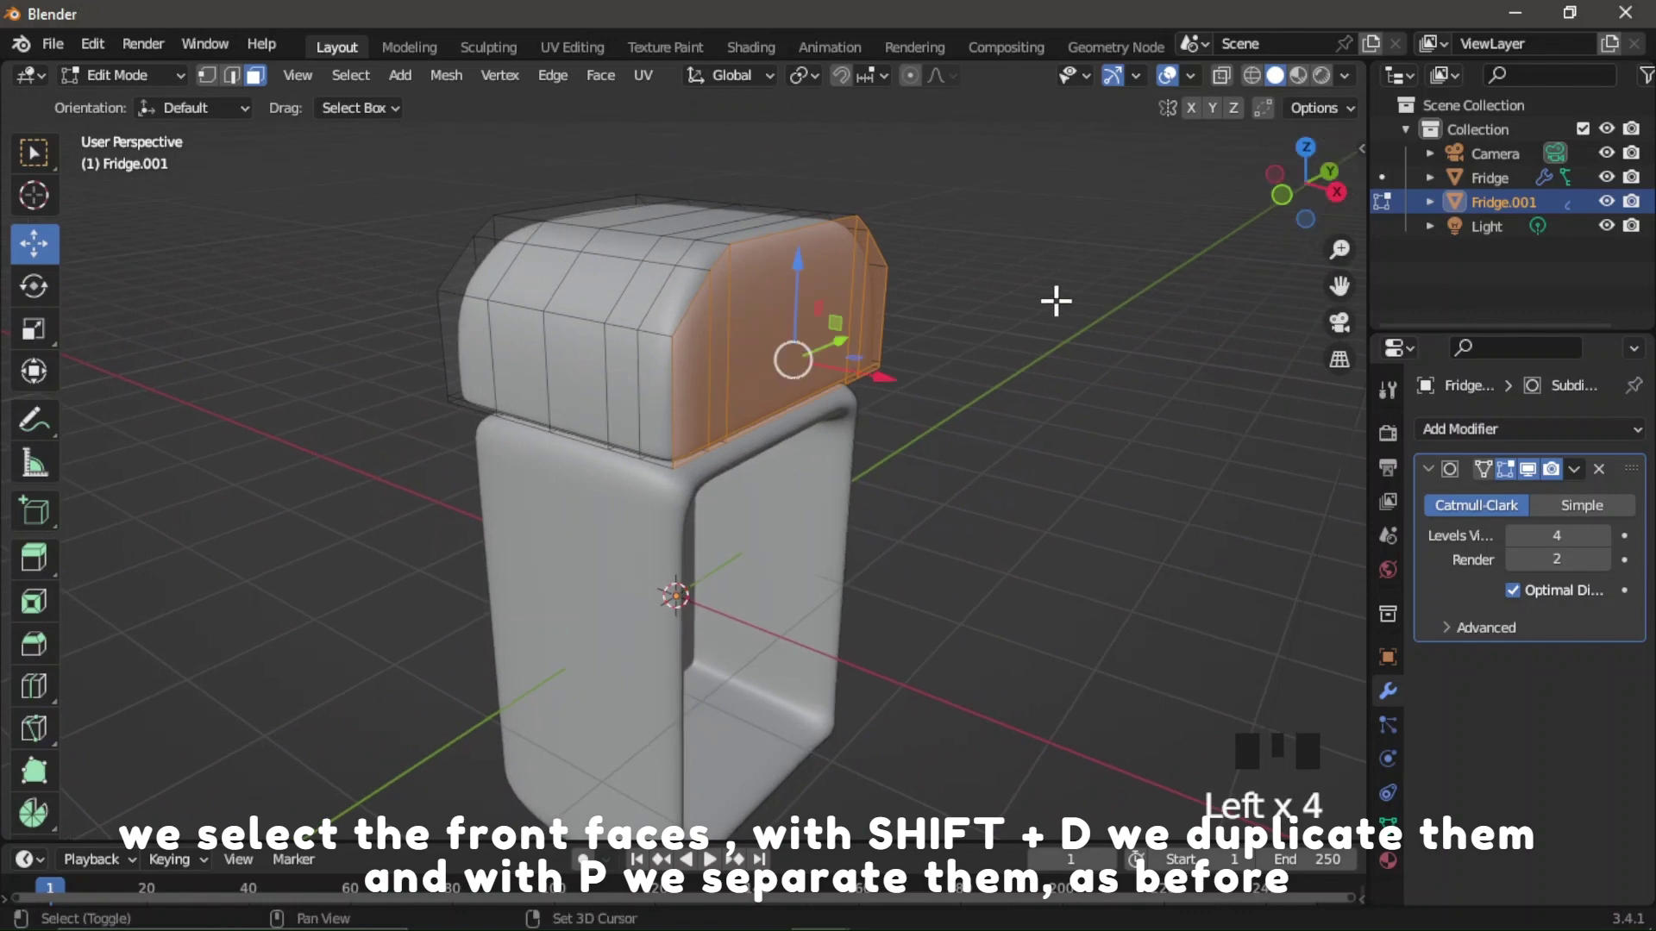
key(shift+d)
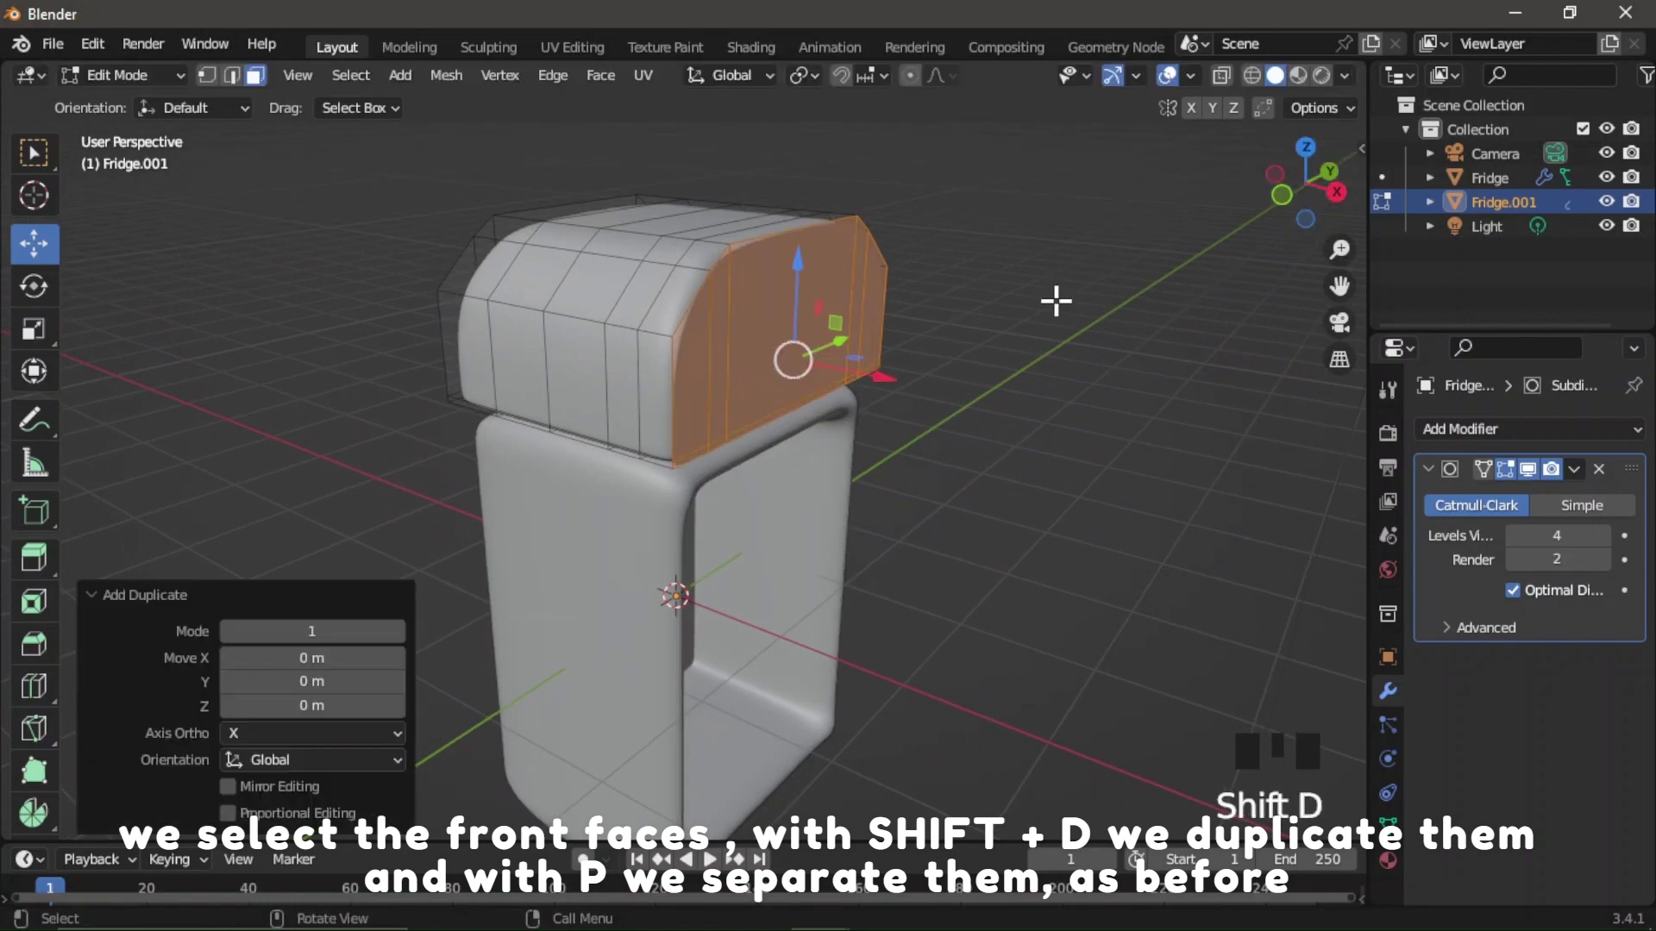
key(p)
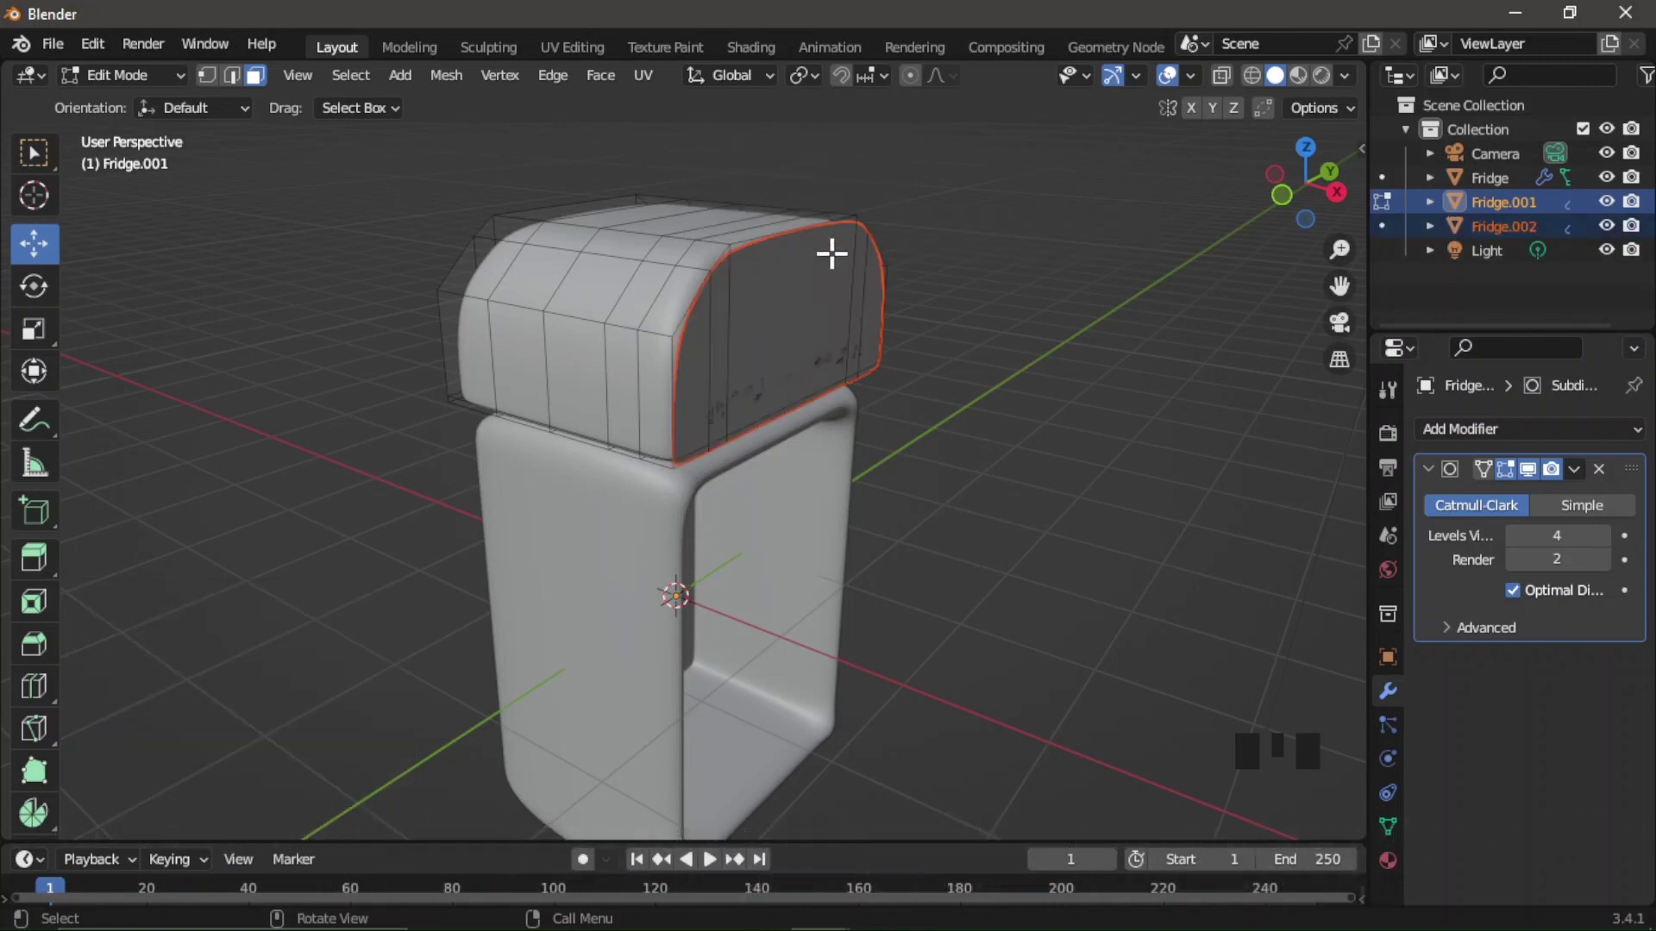
key(Tab)
click(840, 271)
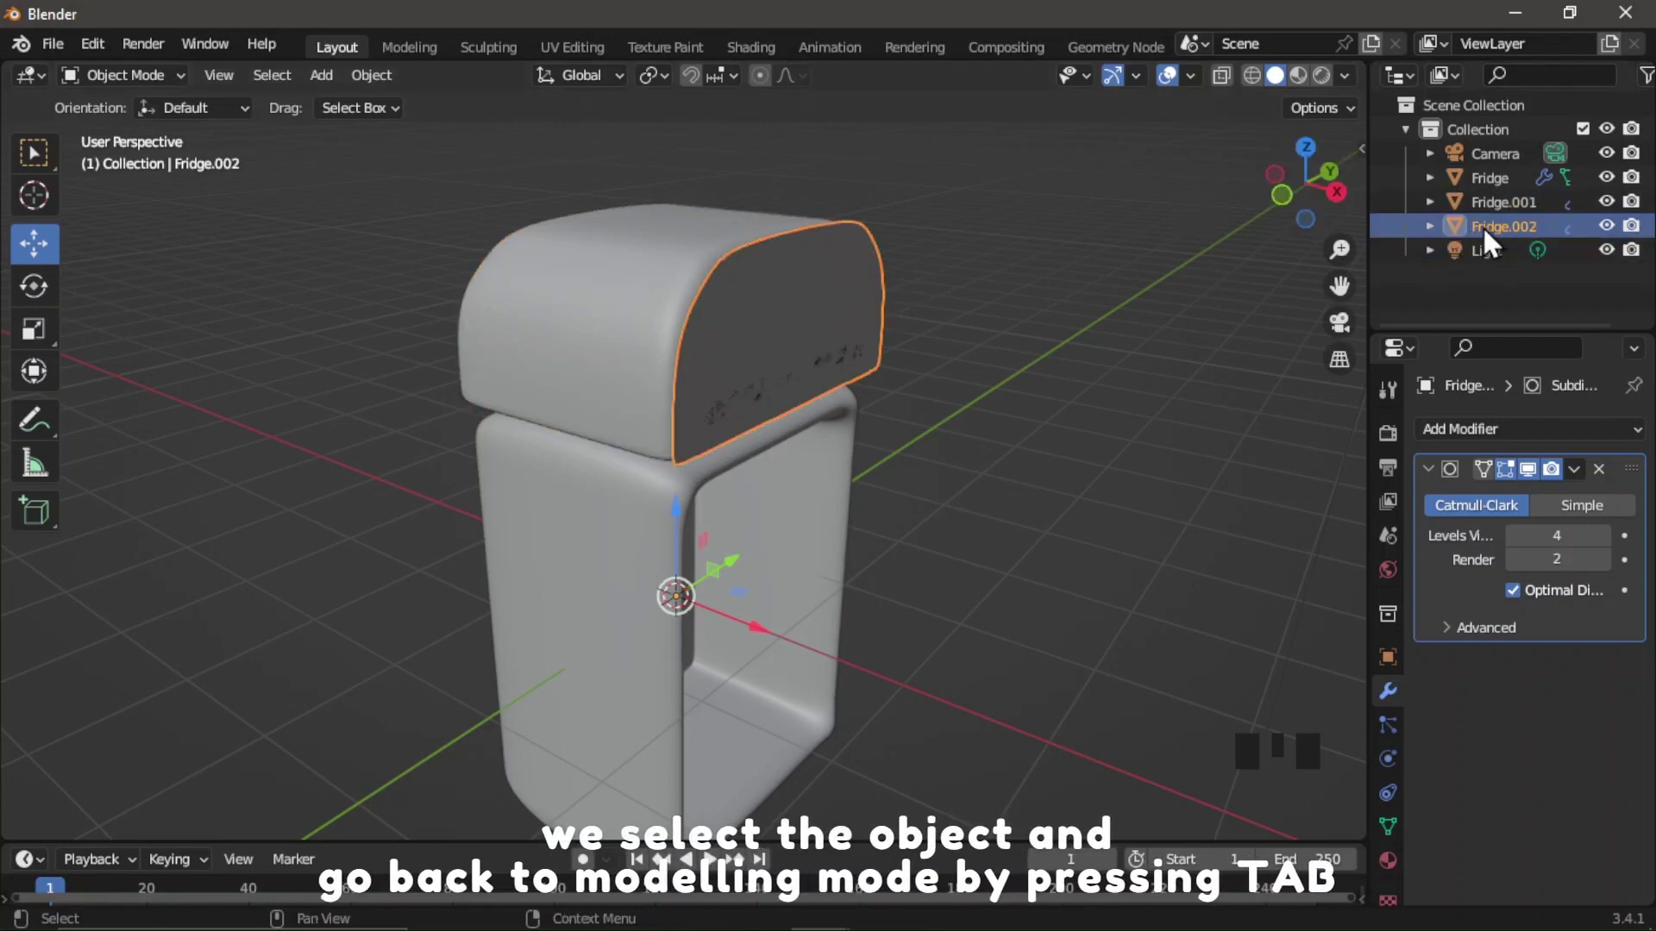
Extrude Fridge.002's door faces outward into a thick slab and extend its edge selection.
key(Tab)
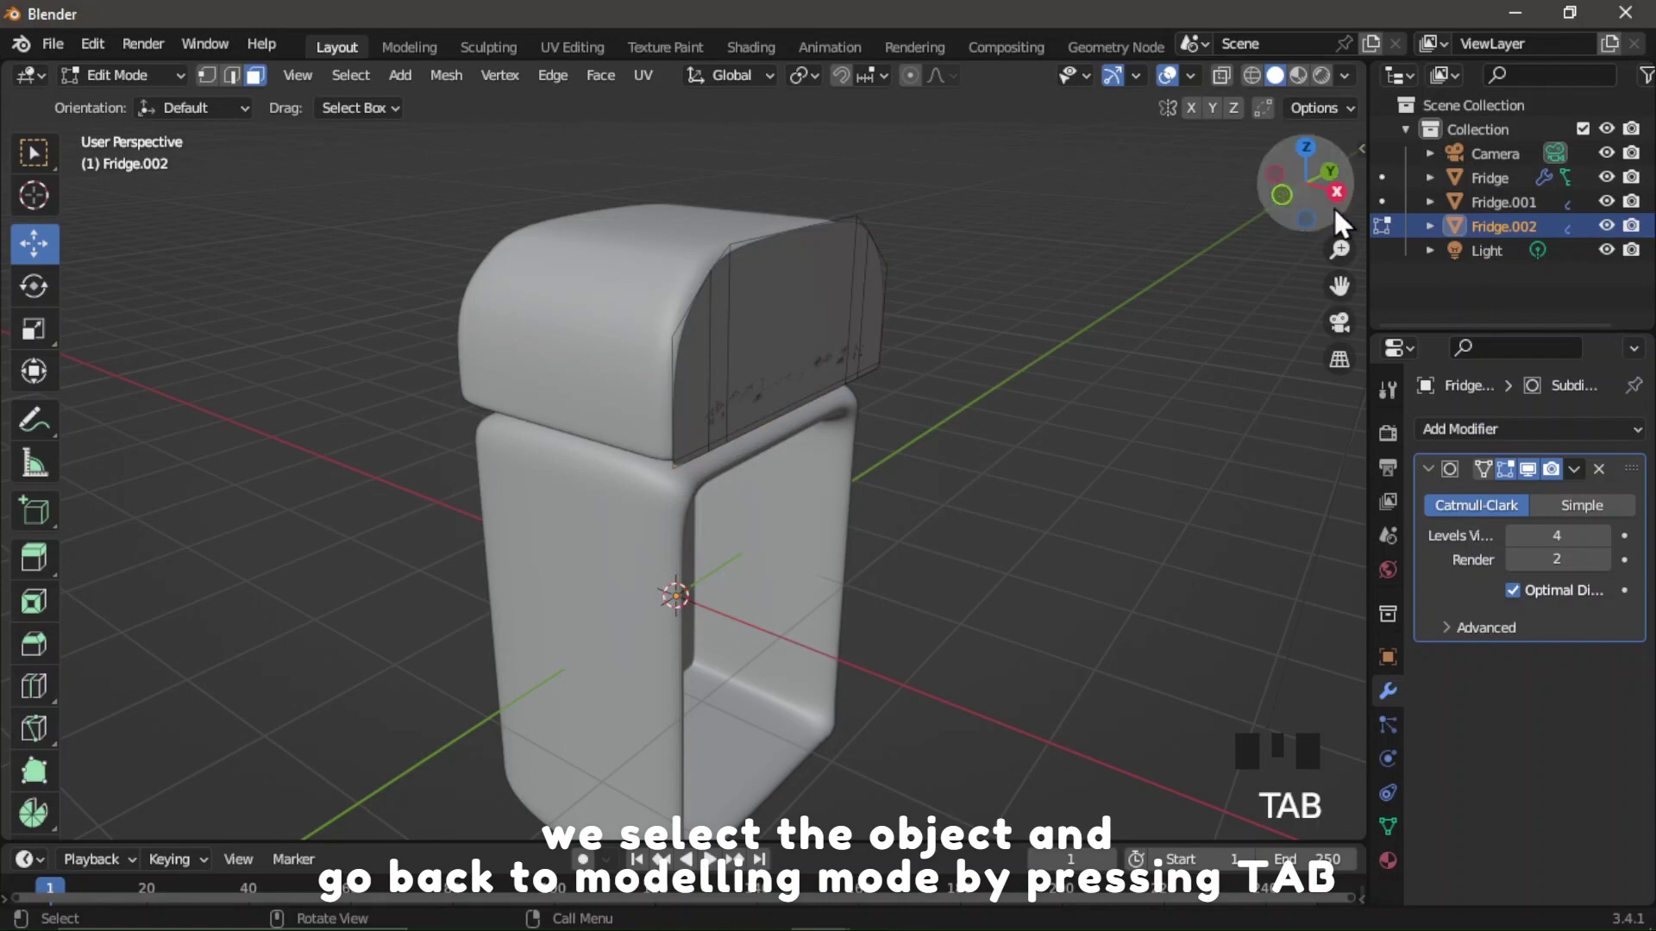
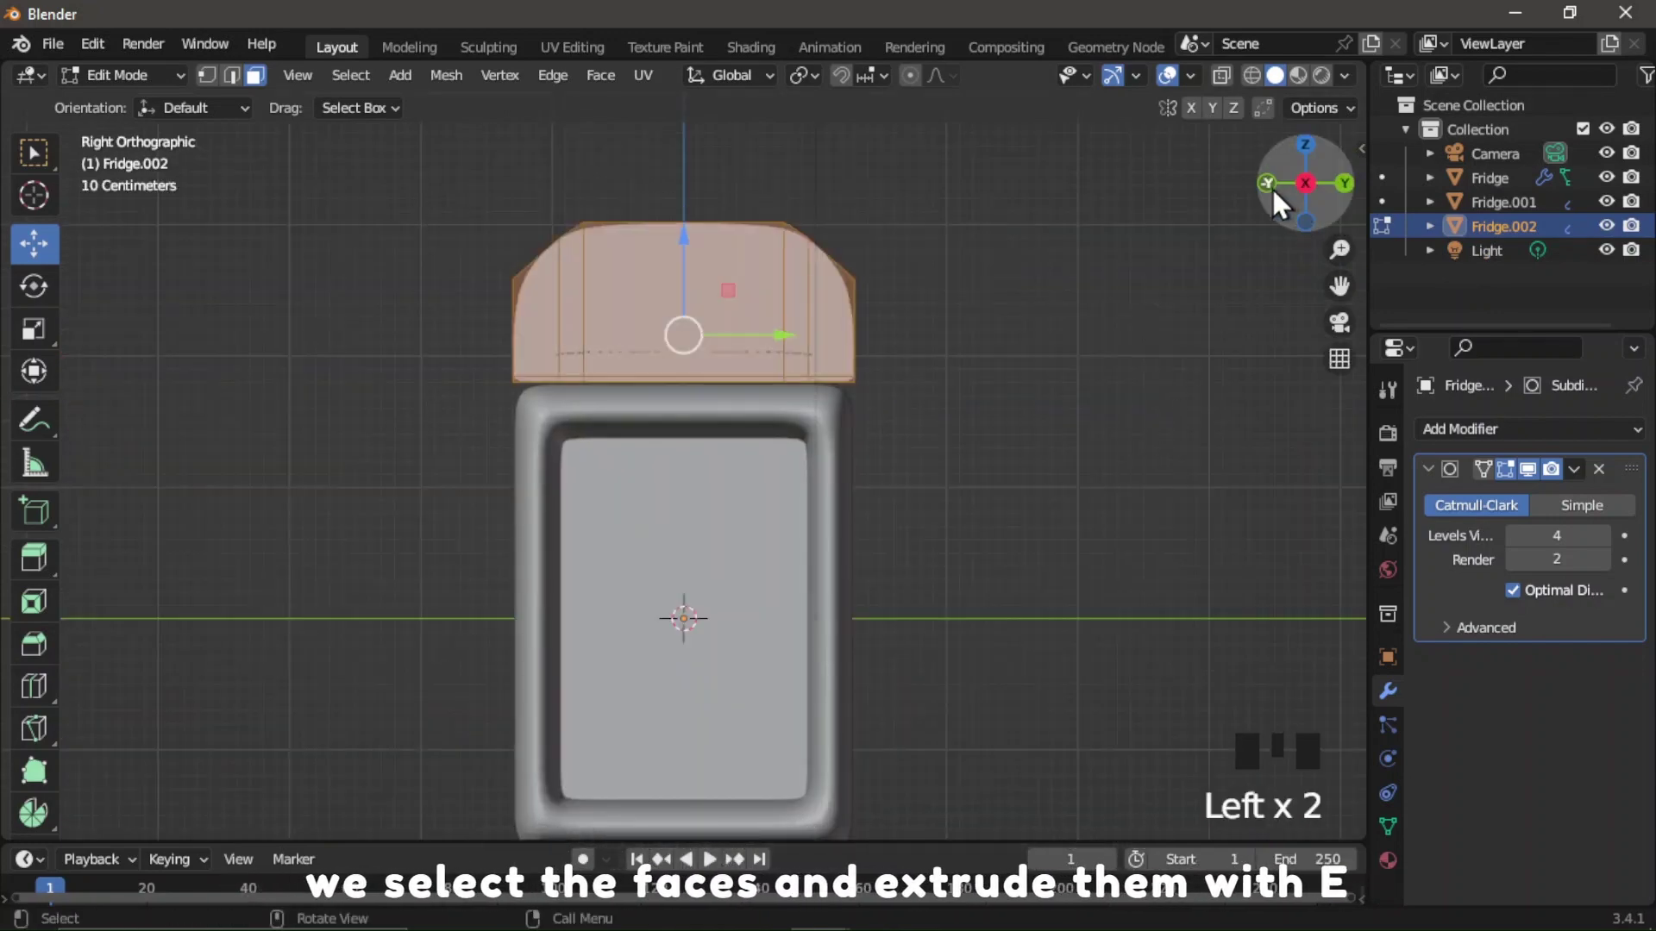
click(1283, 197)
scroll(up, 3)
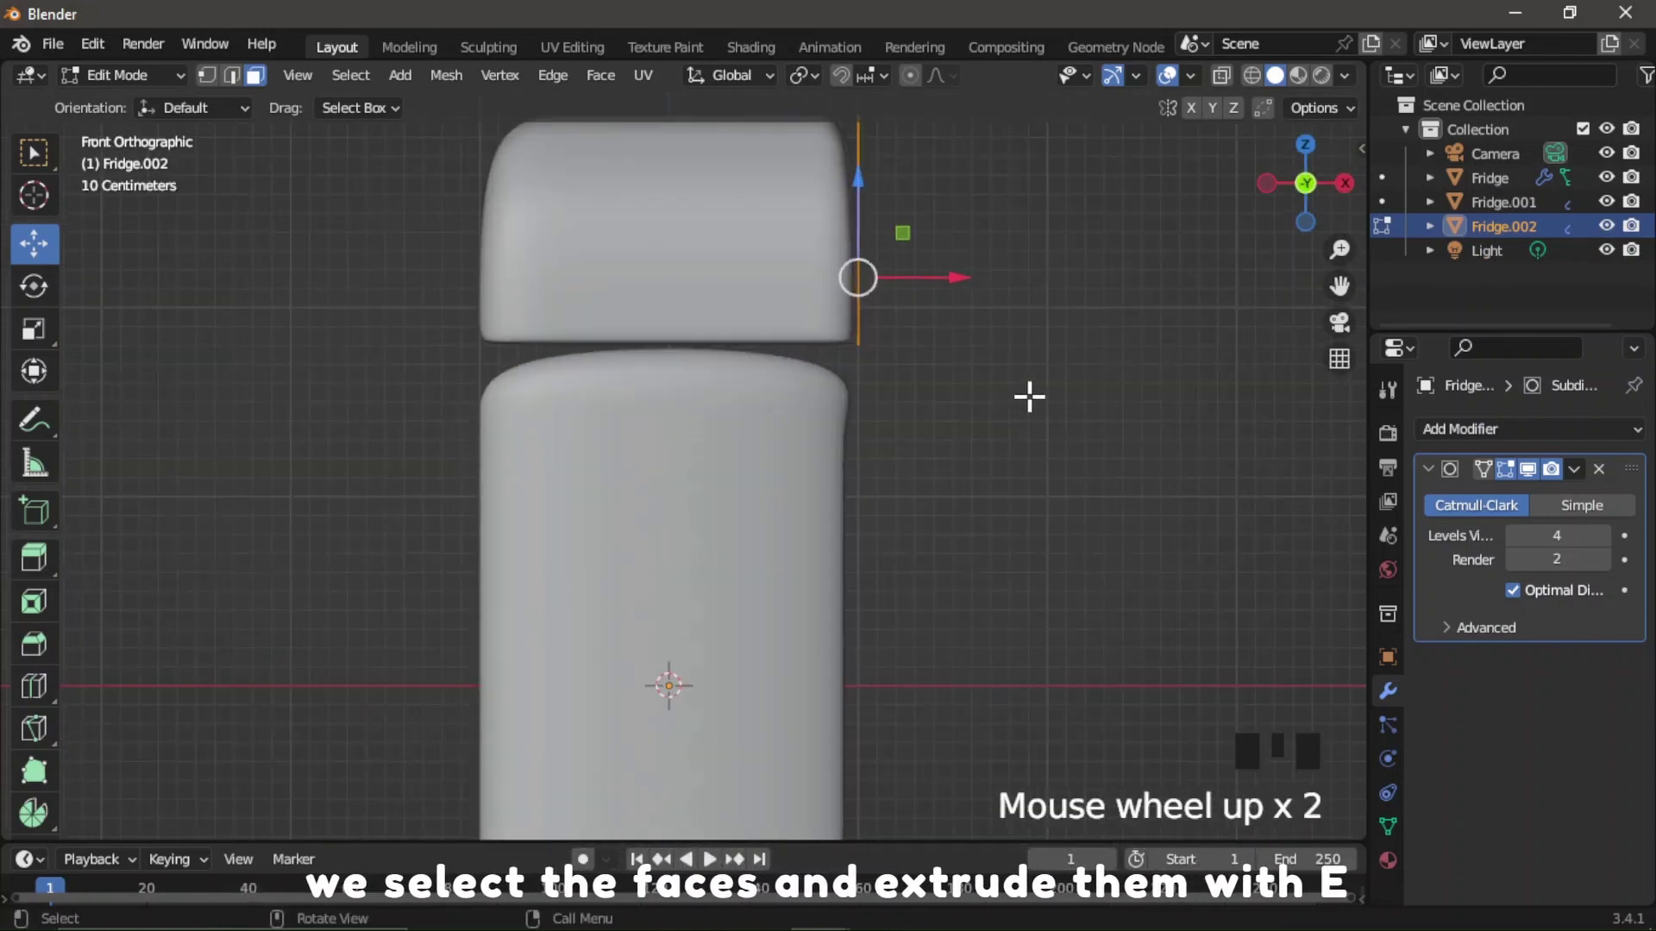
key(e)
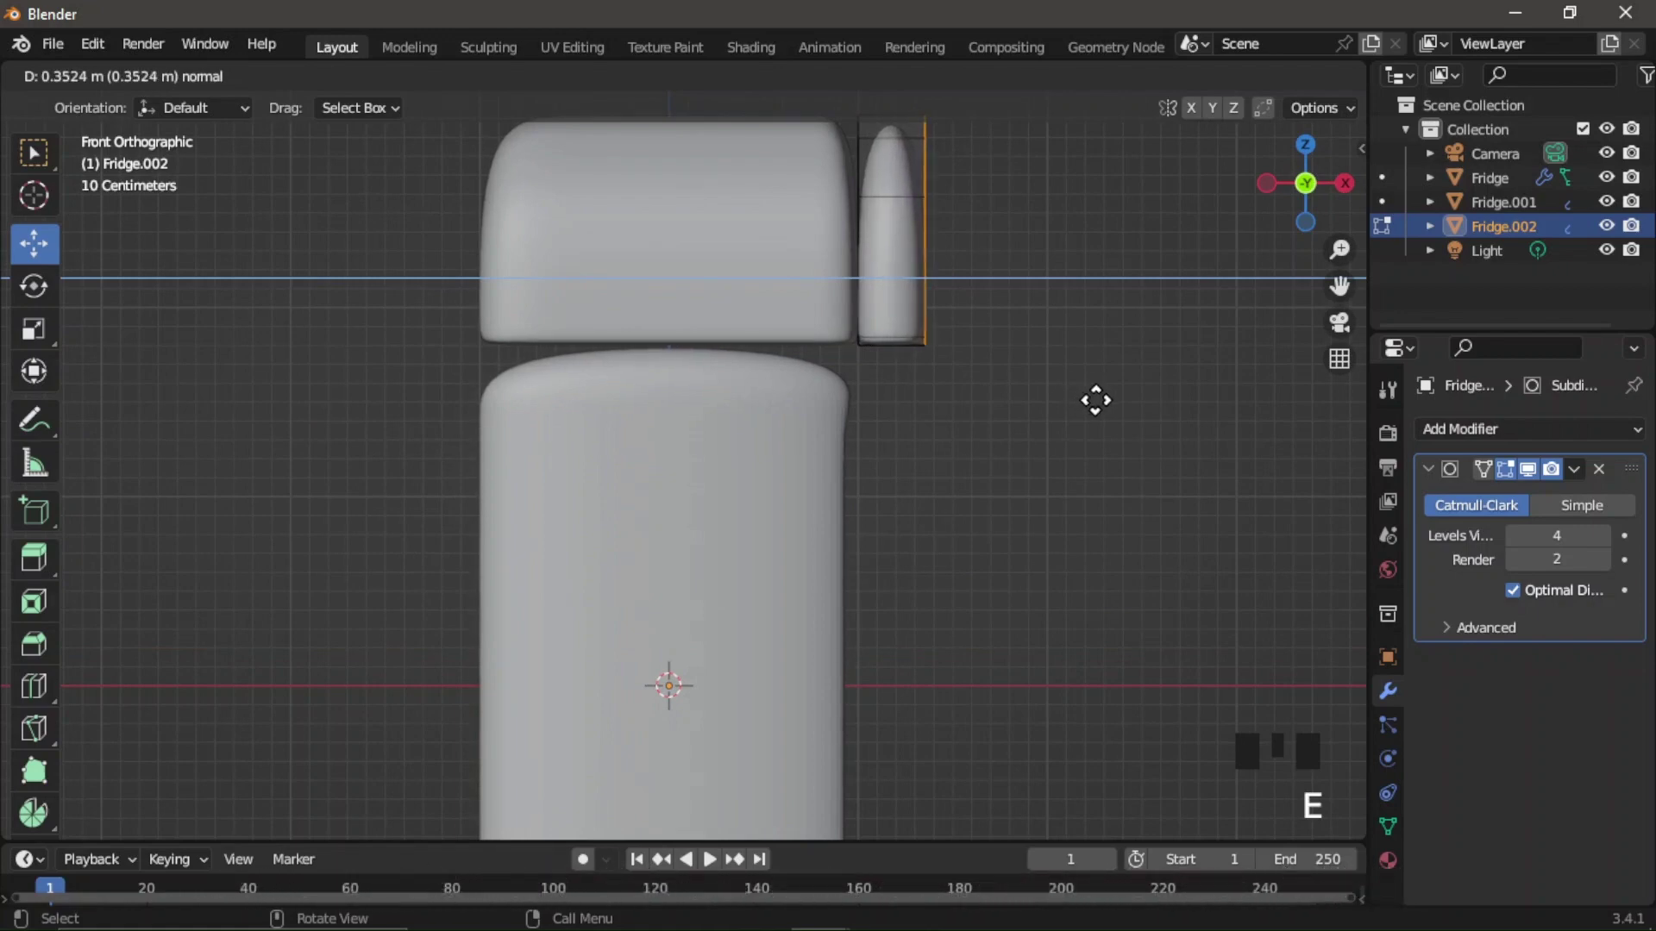
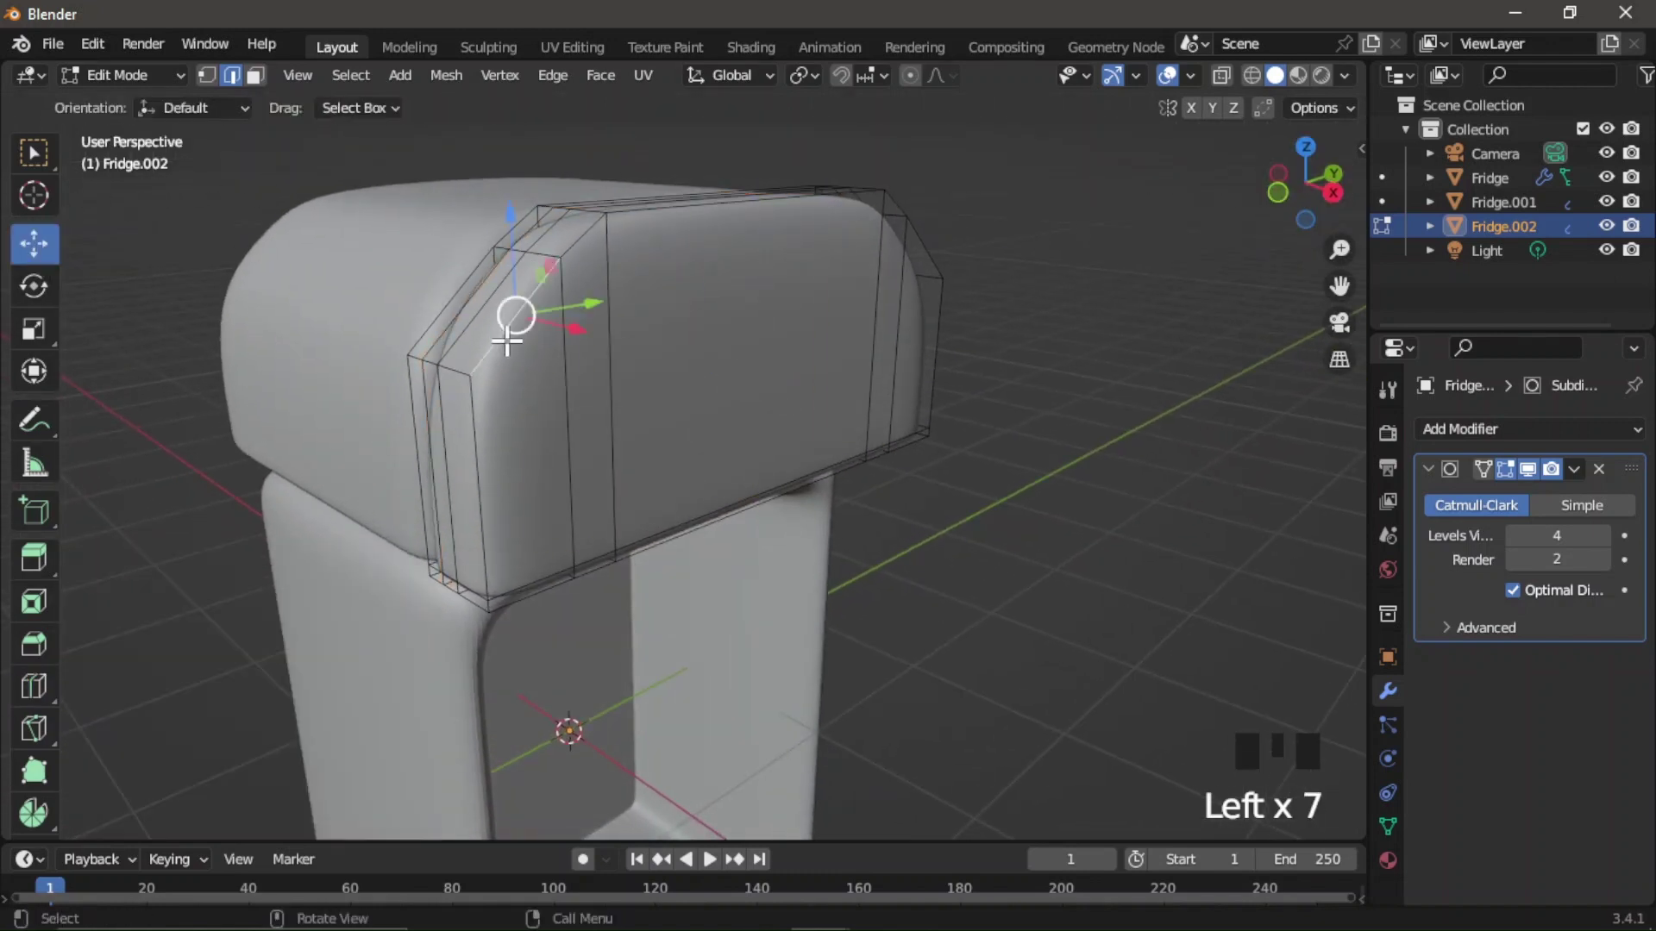
scroll(down, 3)
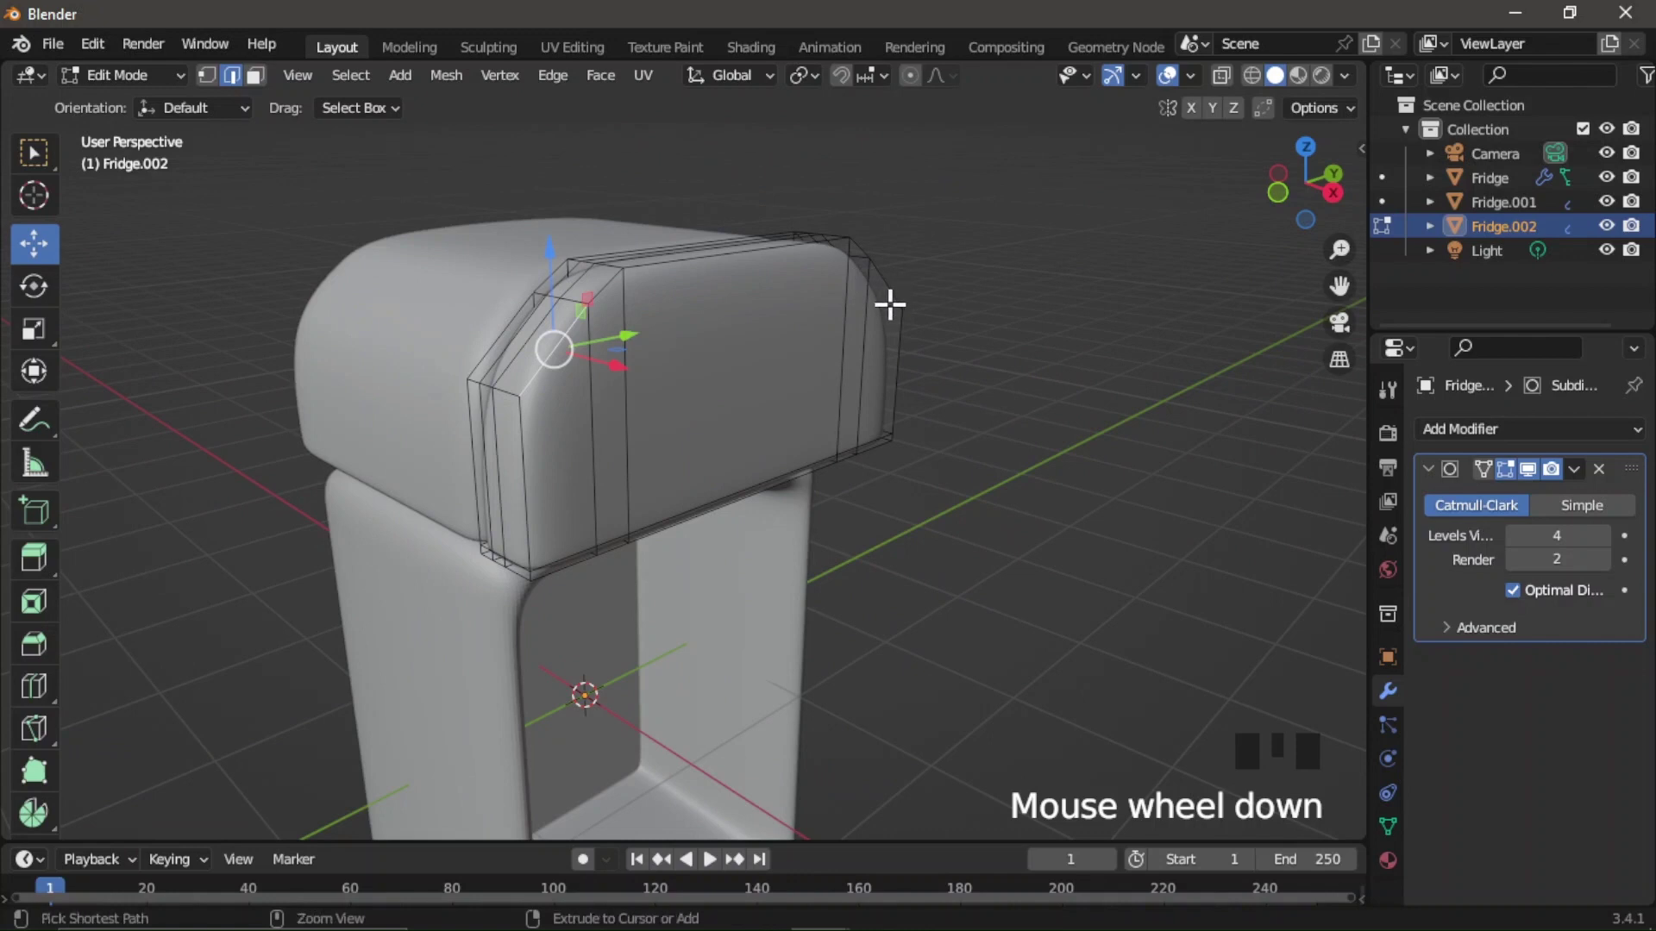
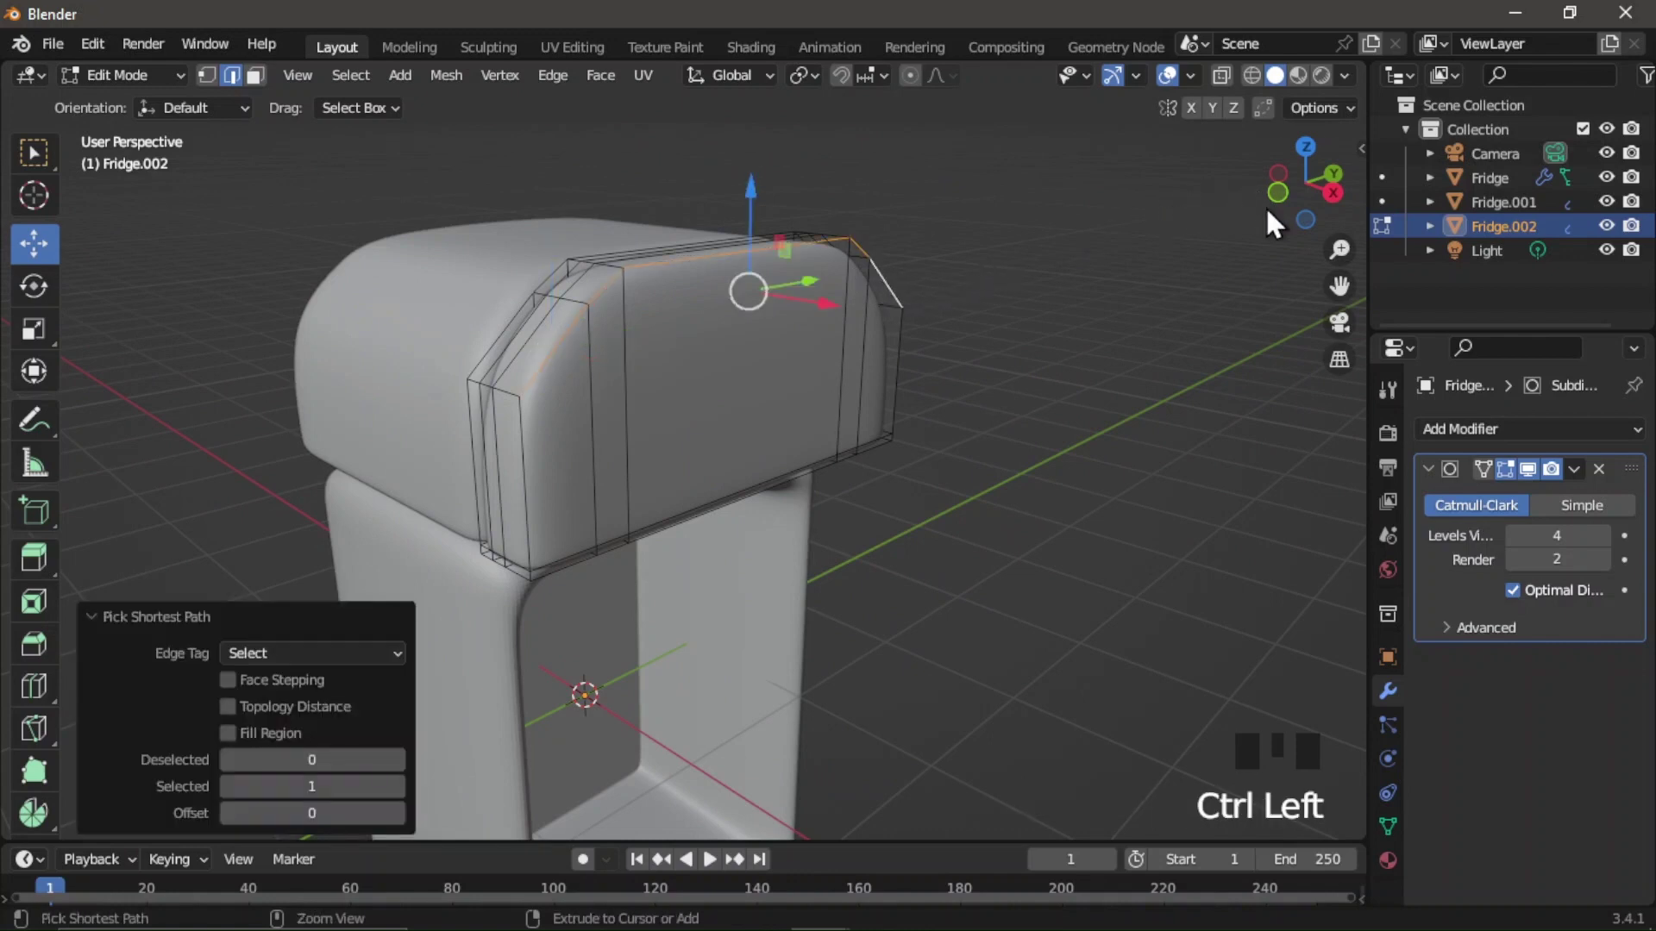
click(1333, 214)
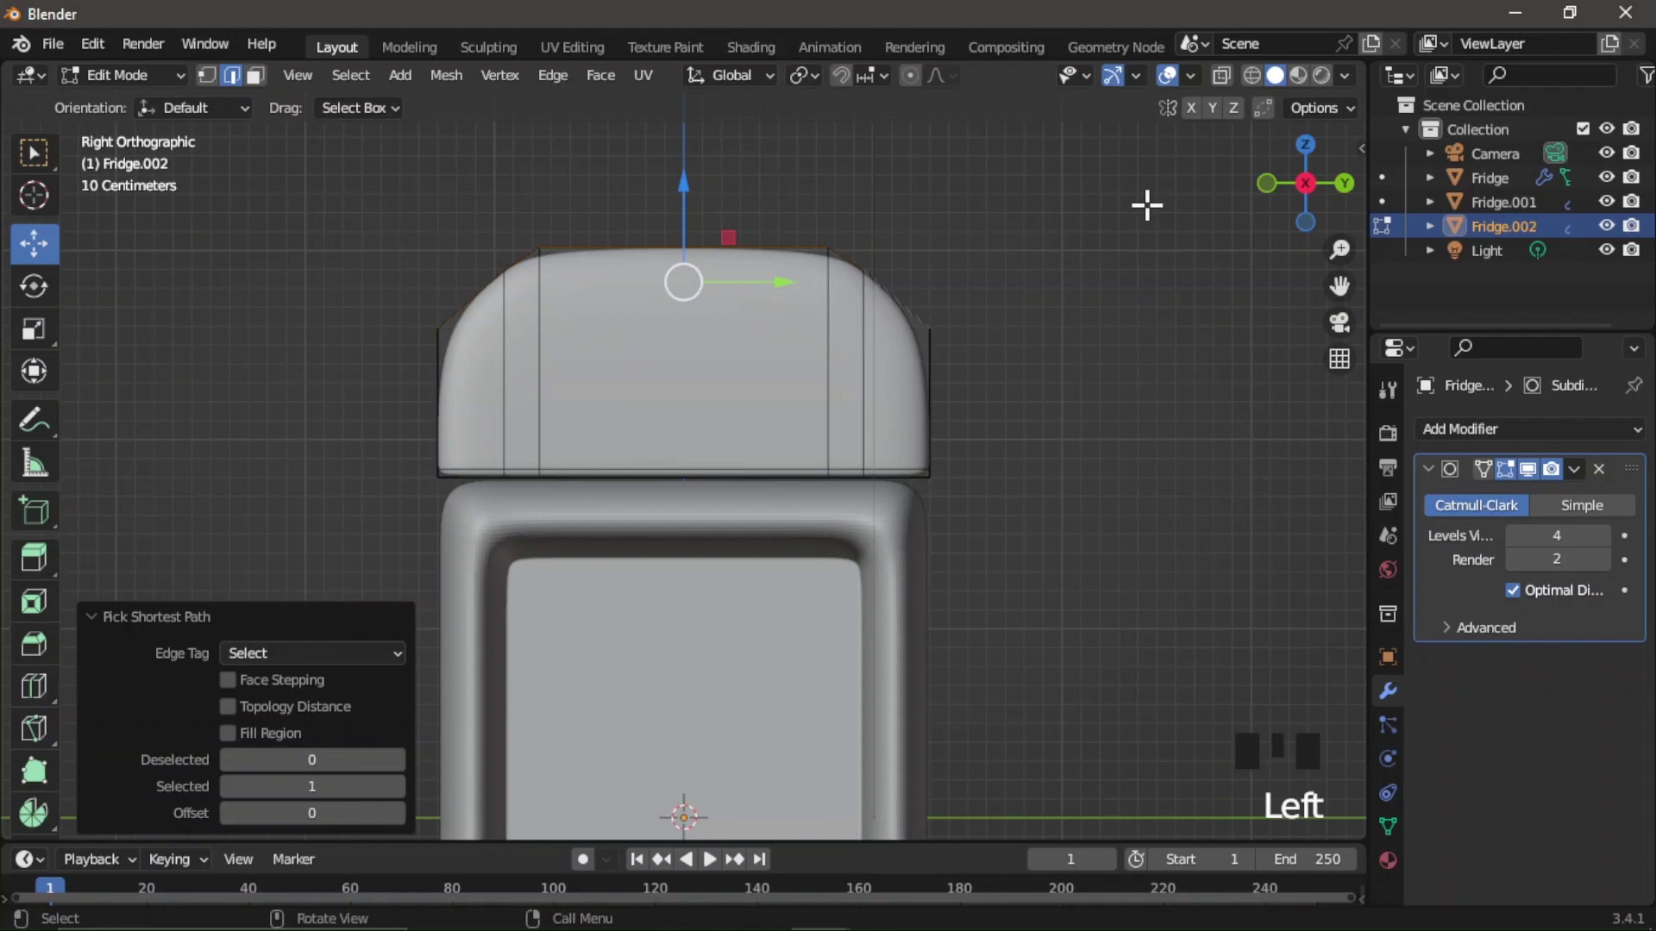
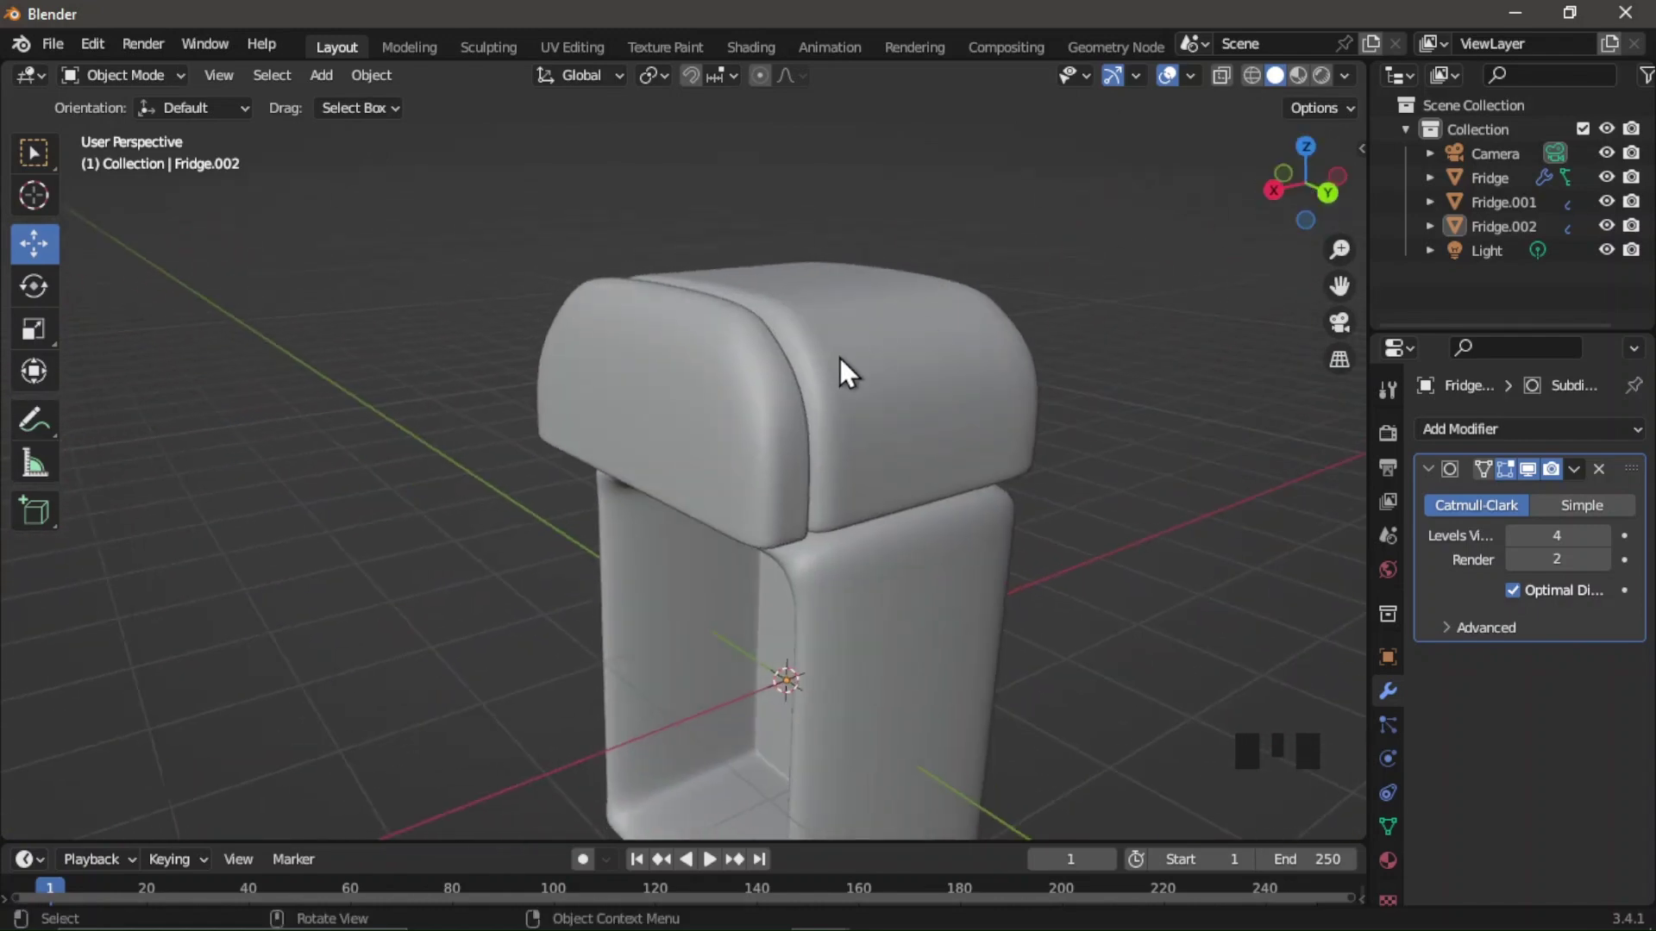
Duplicate the upper door's bottom faces and separate them by selection into a new object.
click(785, 391)
key(Tab)
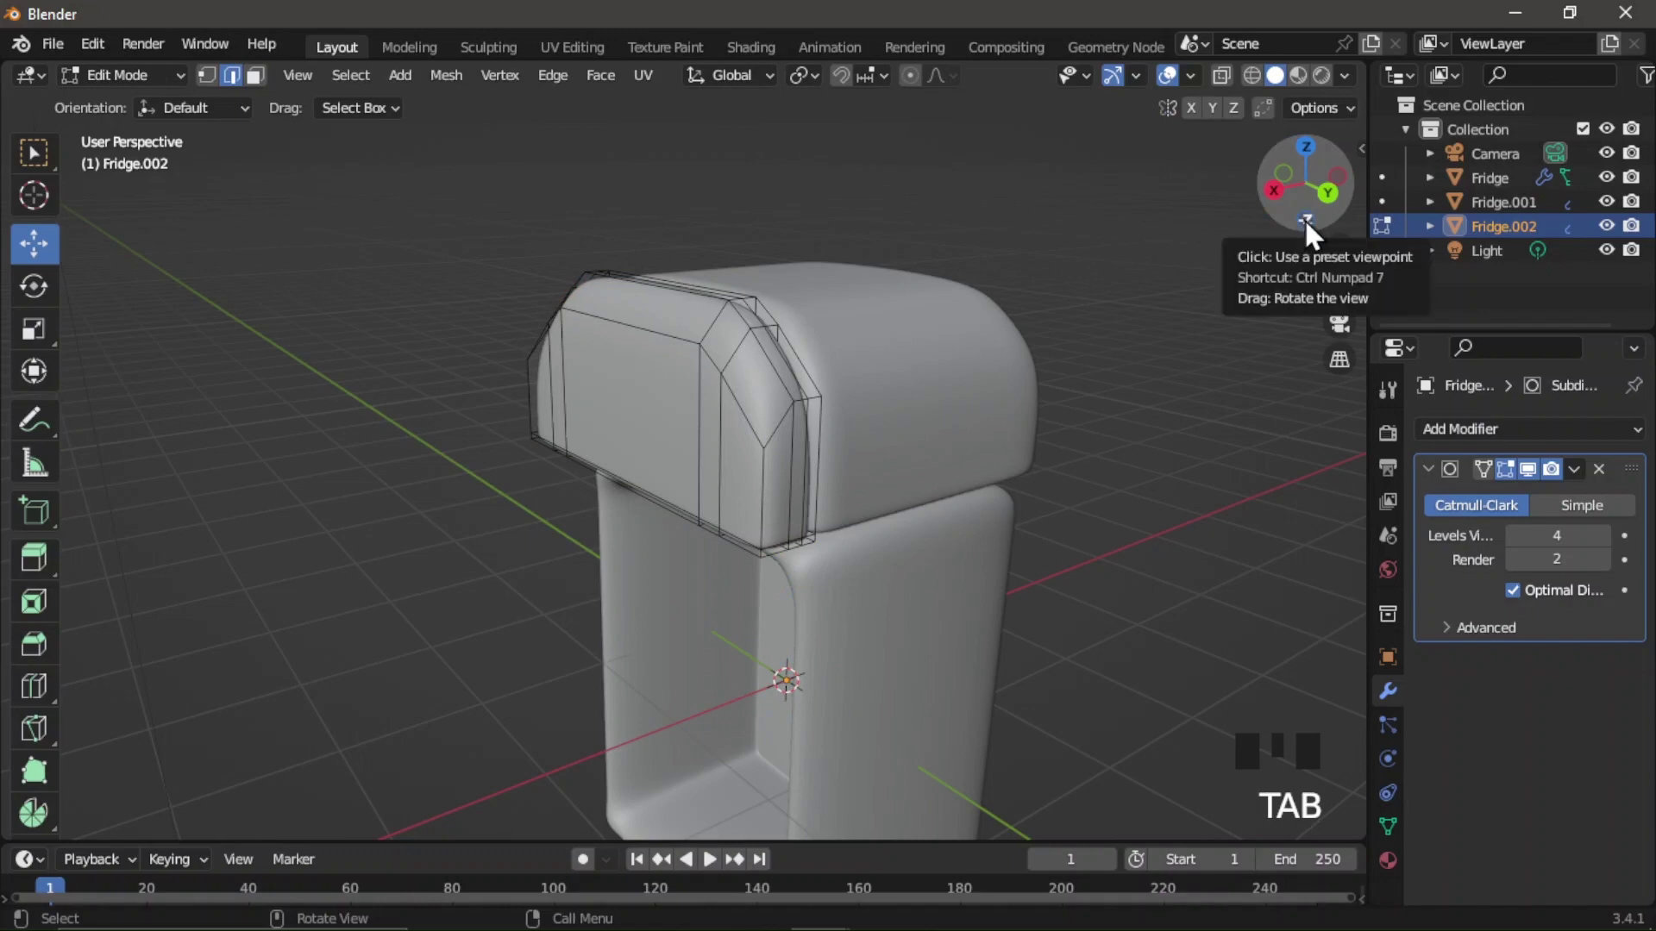
click(1313, 236)
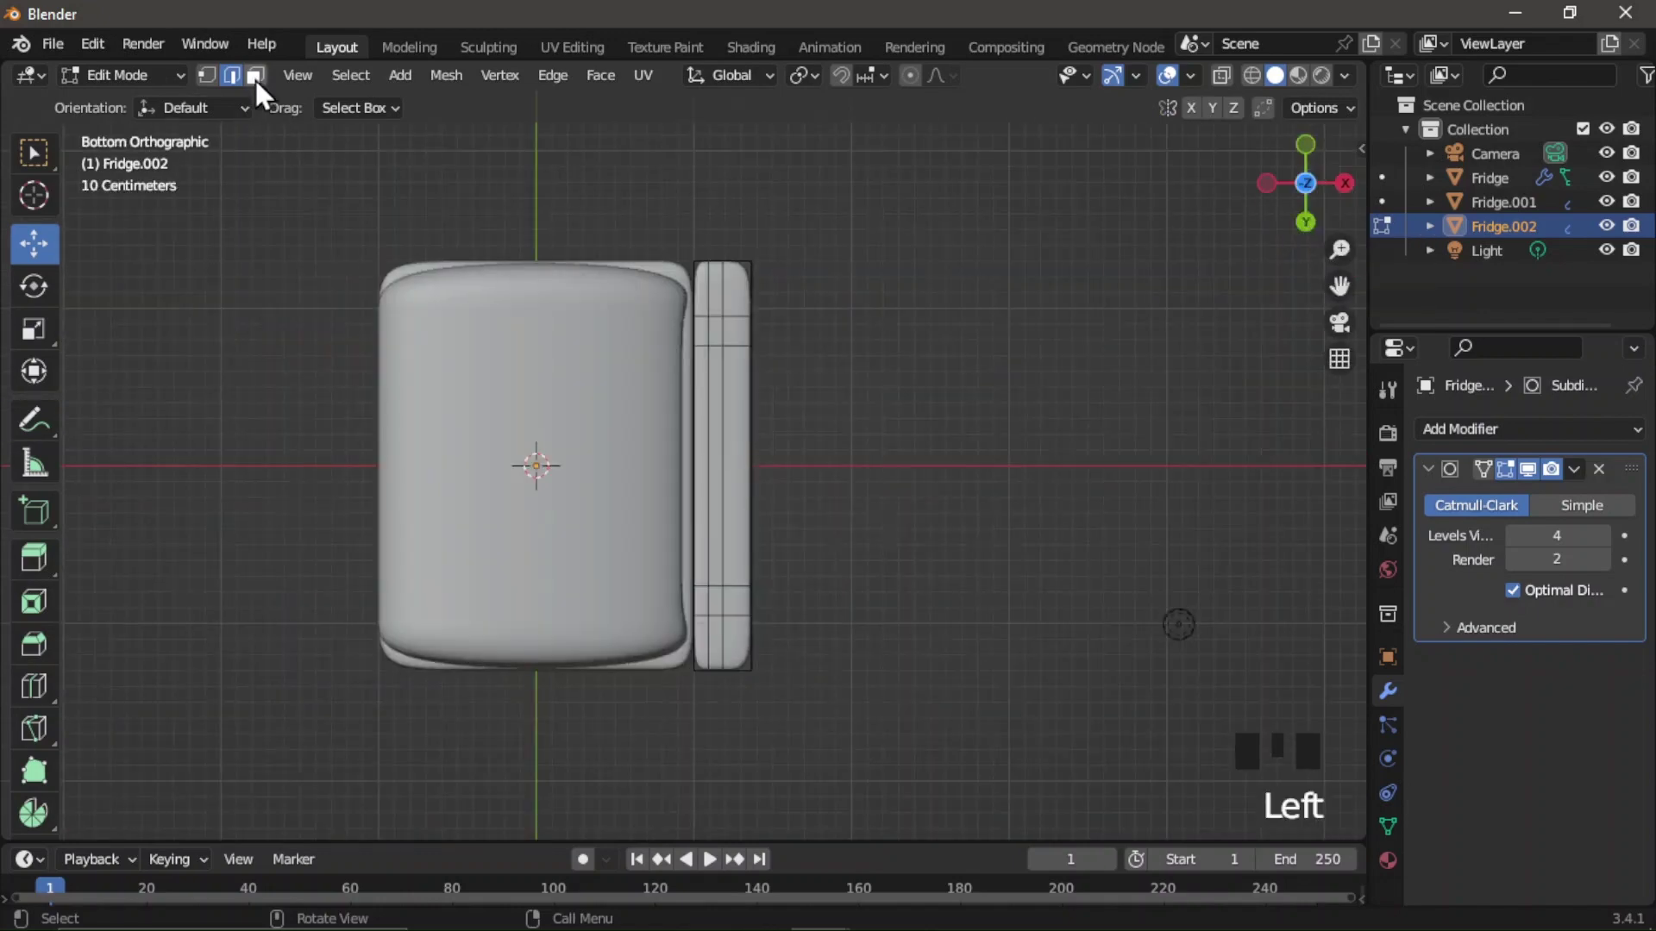
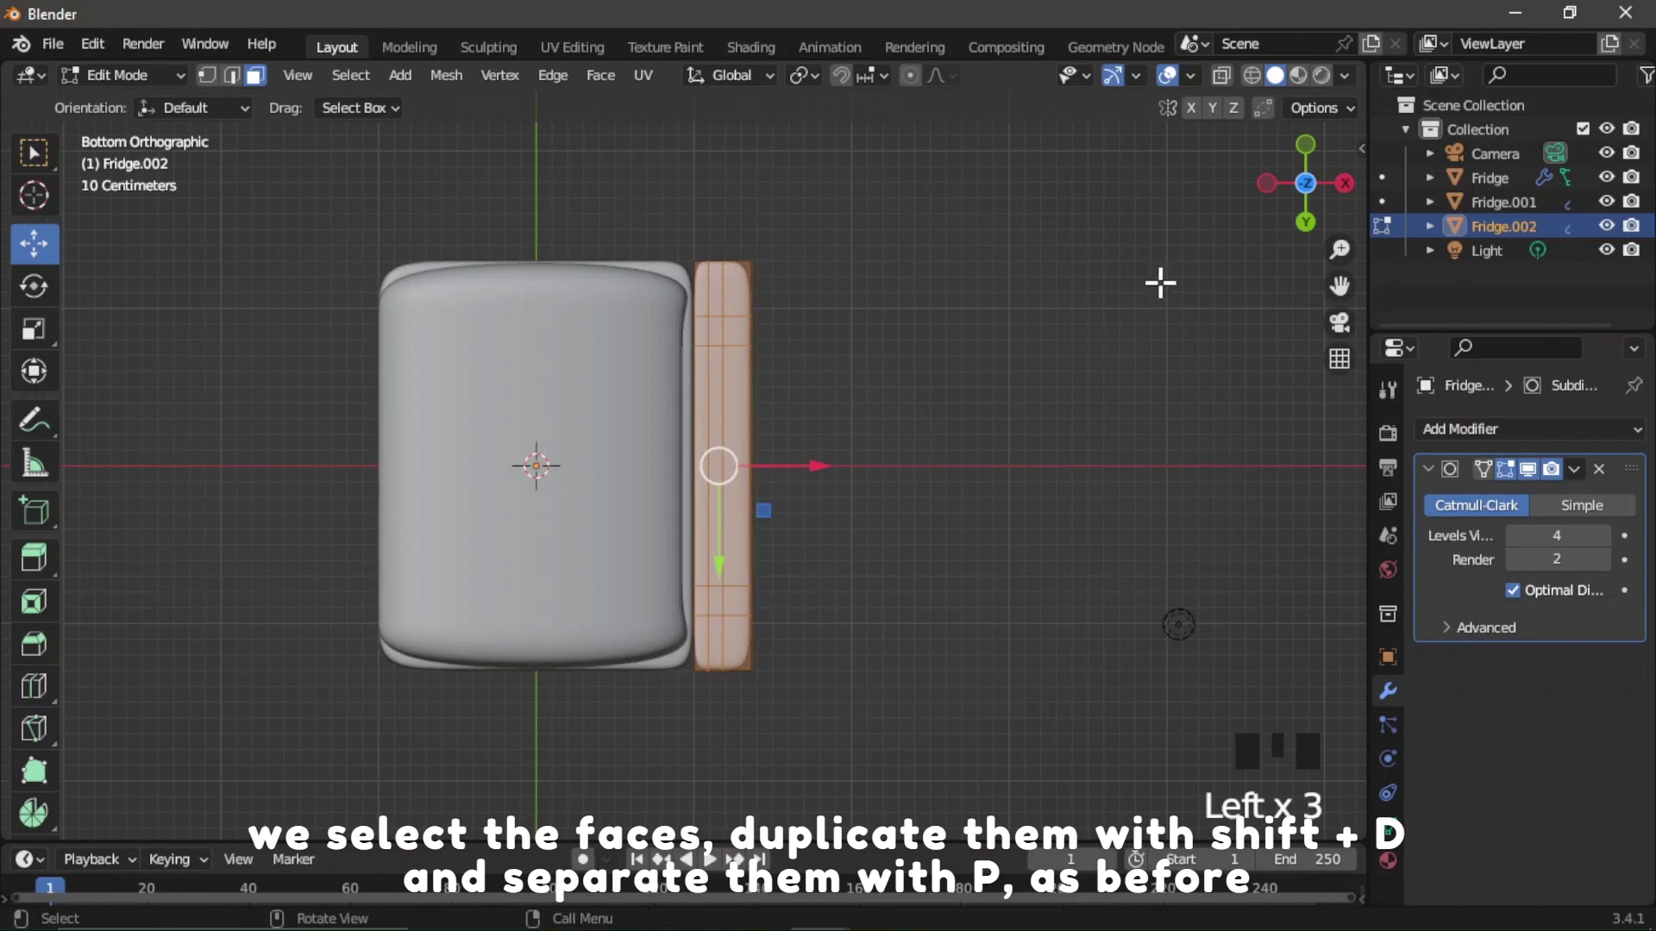
click(1352, 193)
key(shift+d)
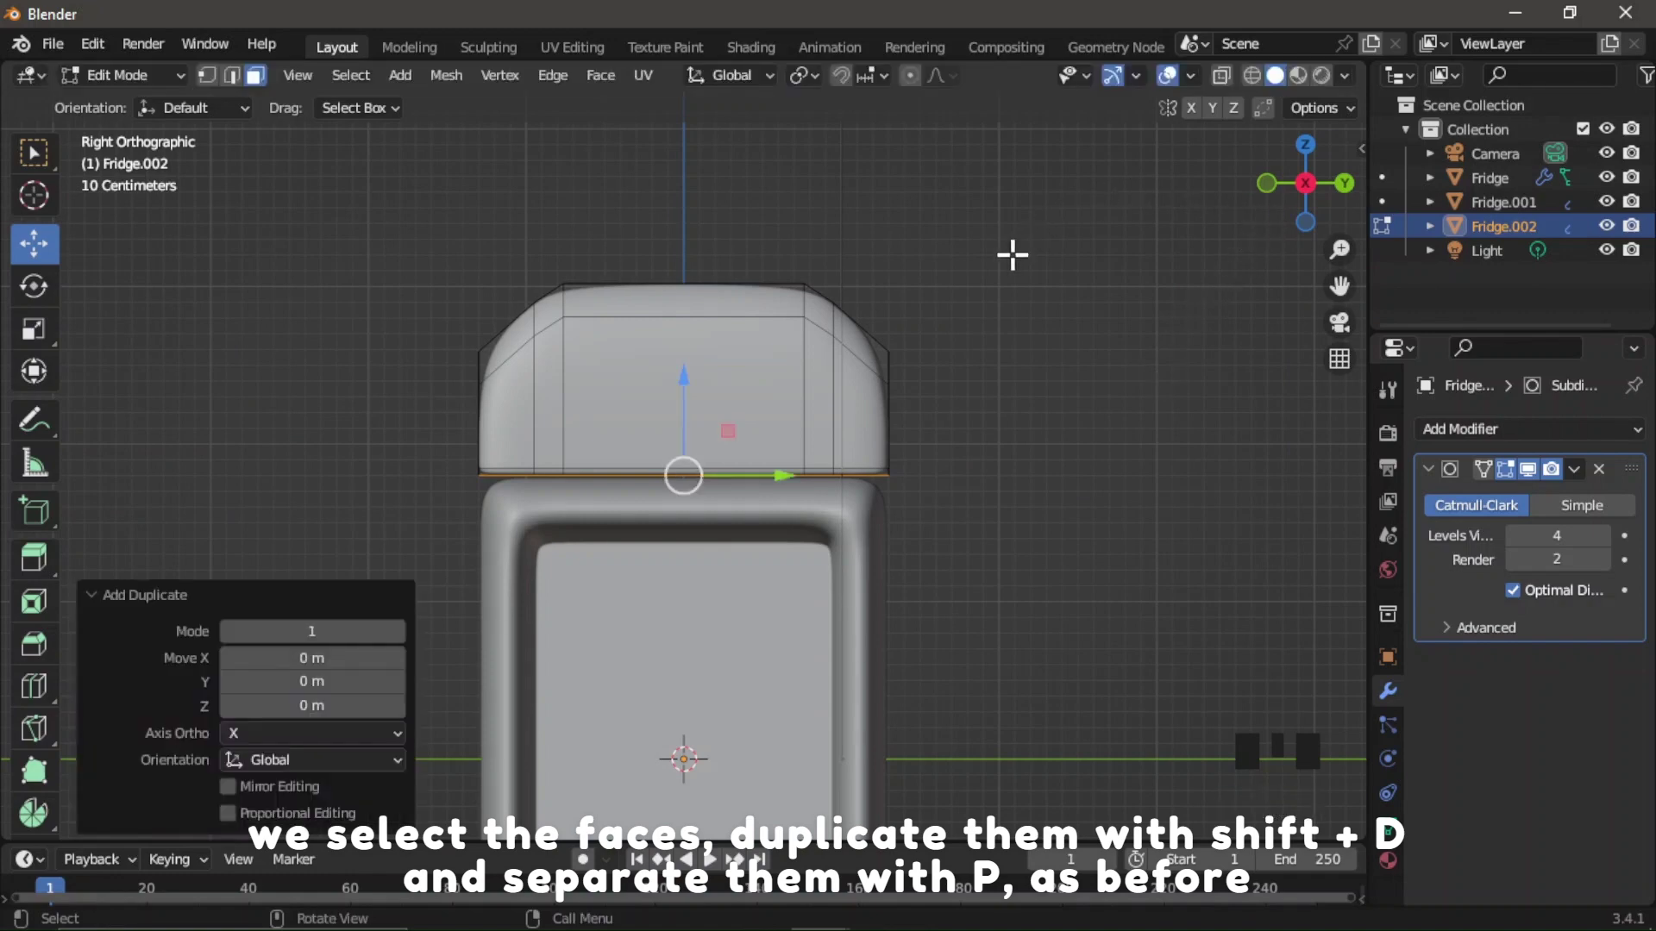
key(p)
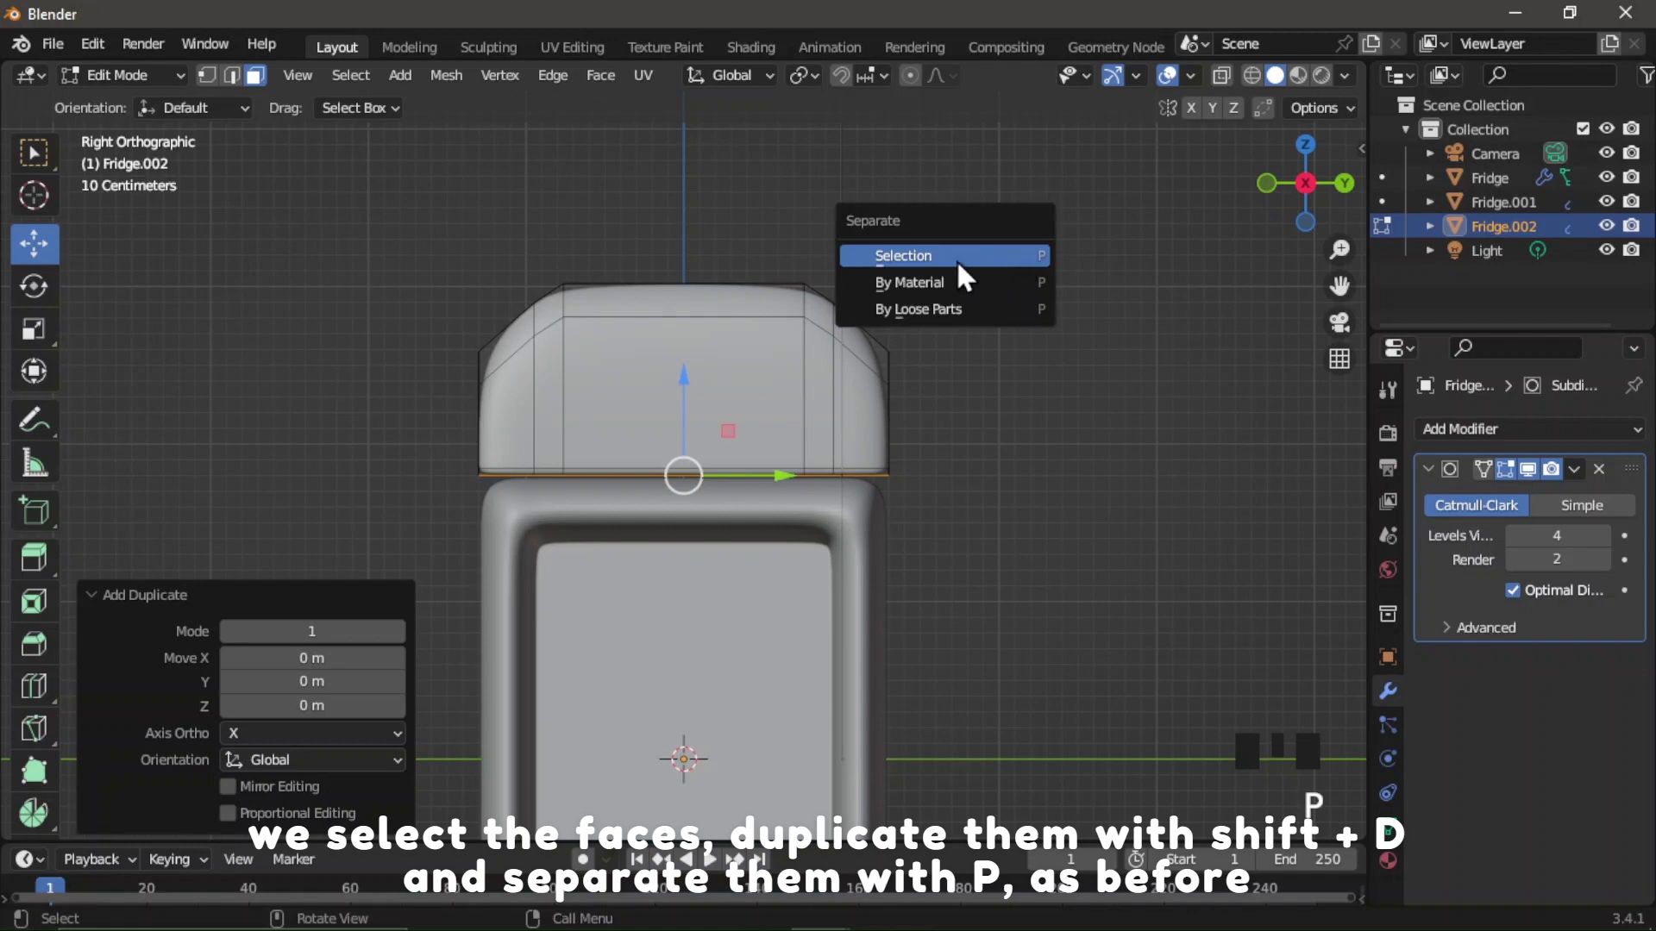
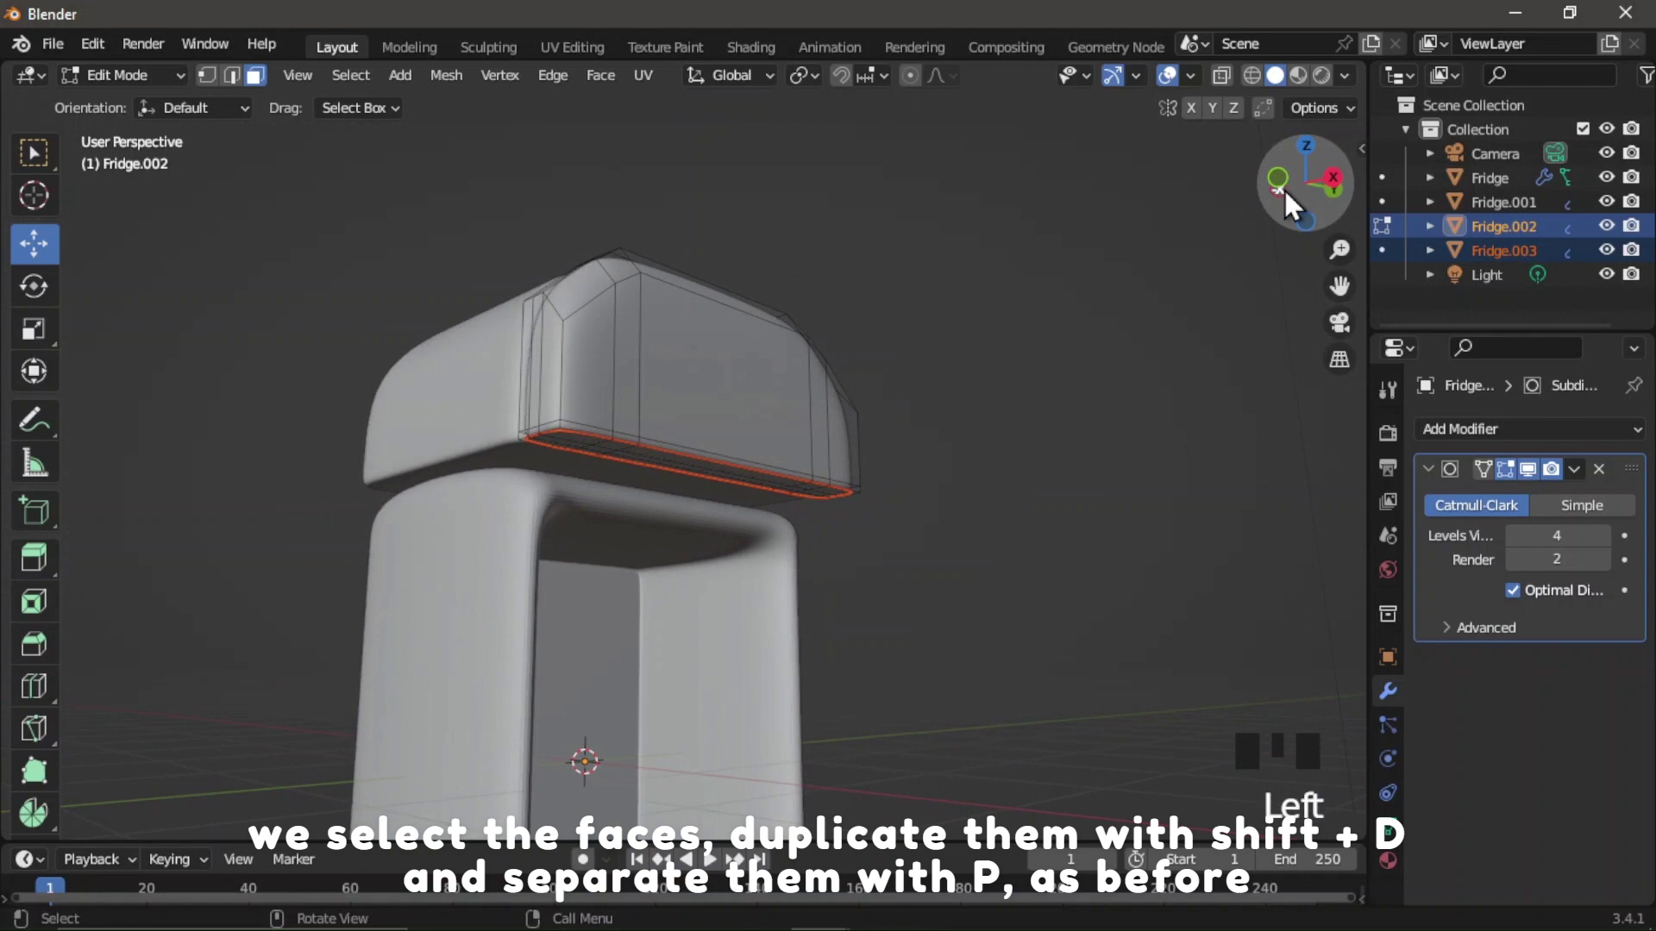
Select the new strip object Fridge.003 in Object Mode and enter its mesh editing.
key(Tab)
click(1084, 337)
click(694, 466)
click(1521, 261)
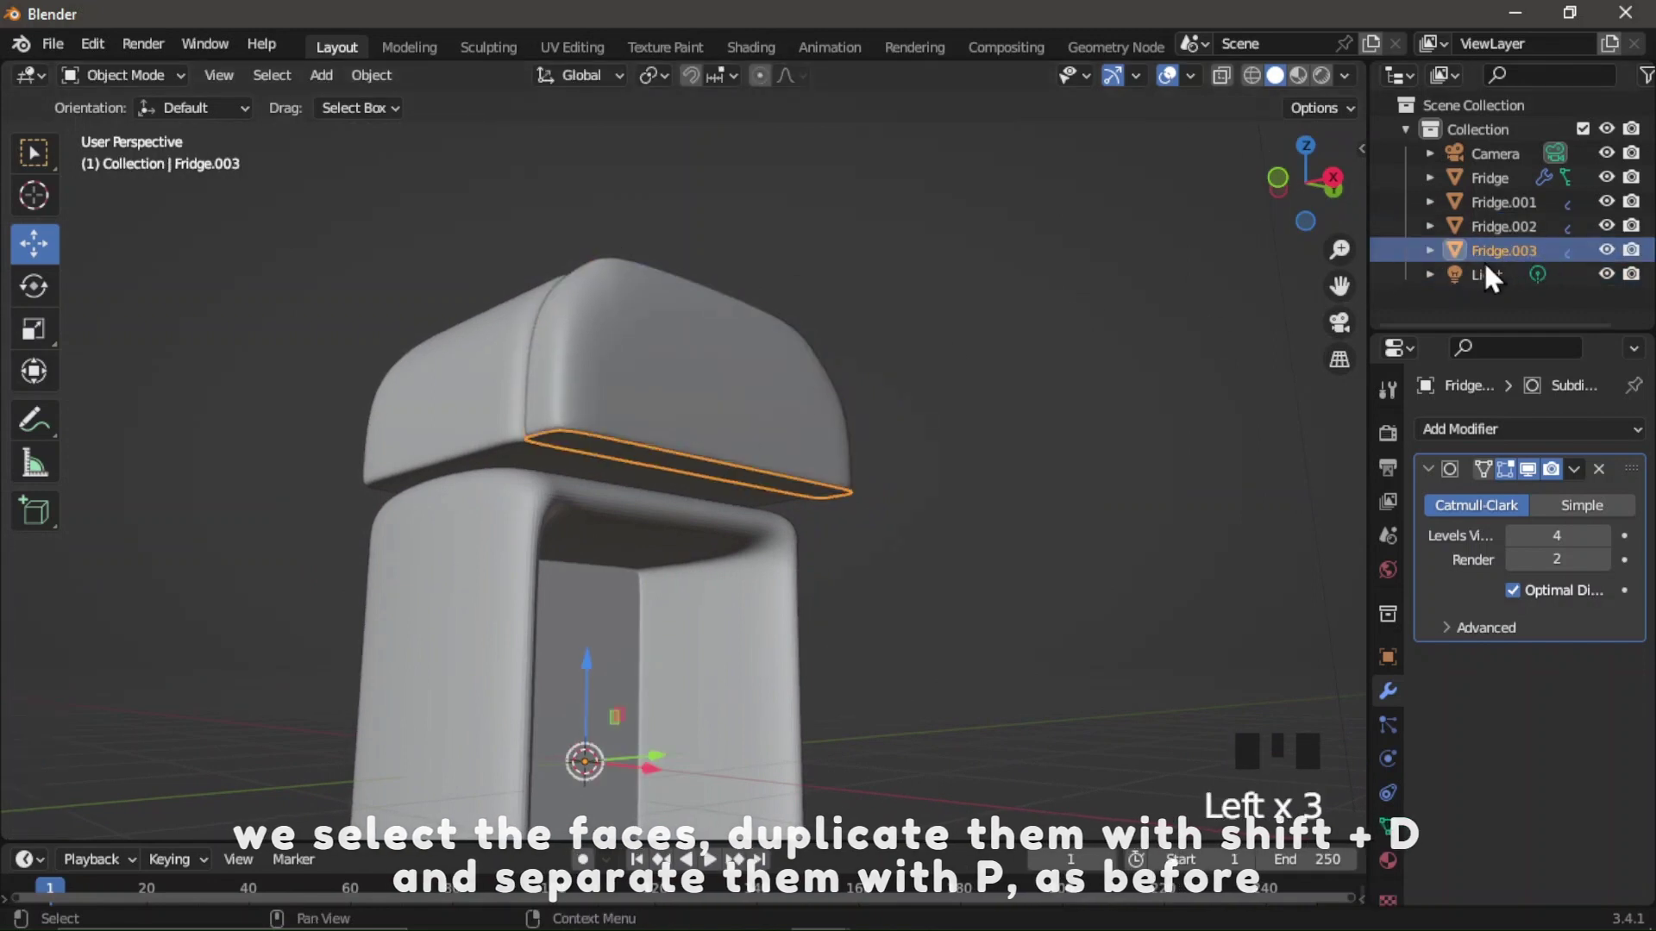
key(Tab)
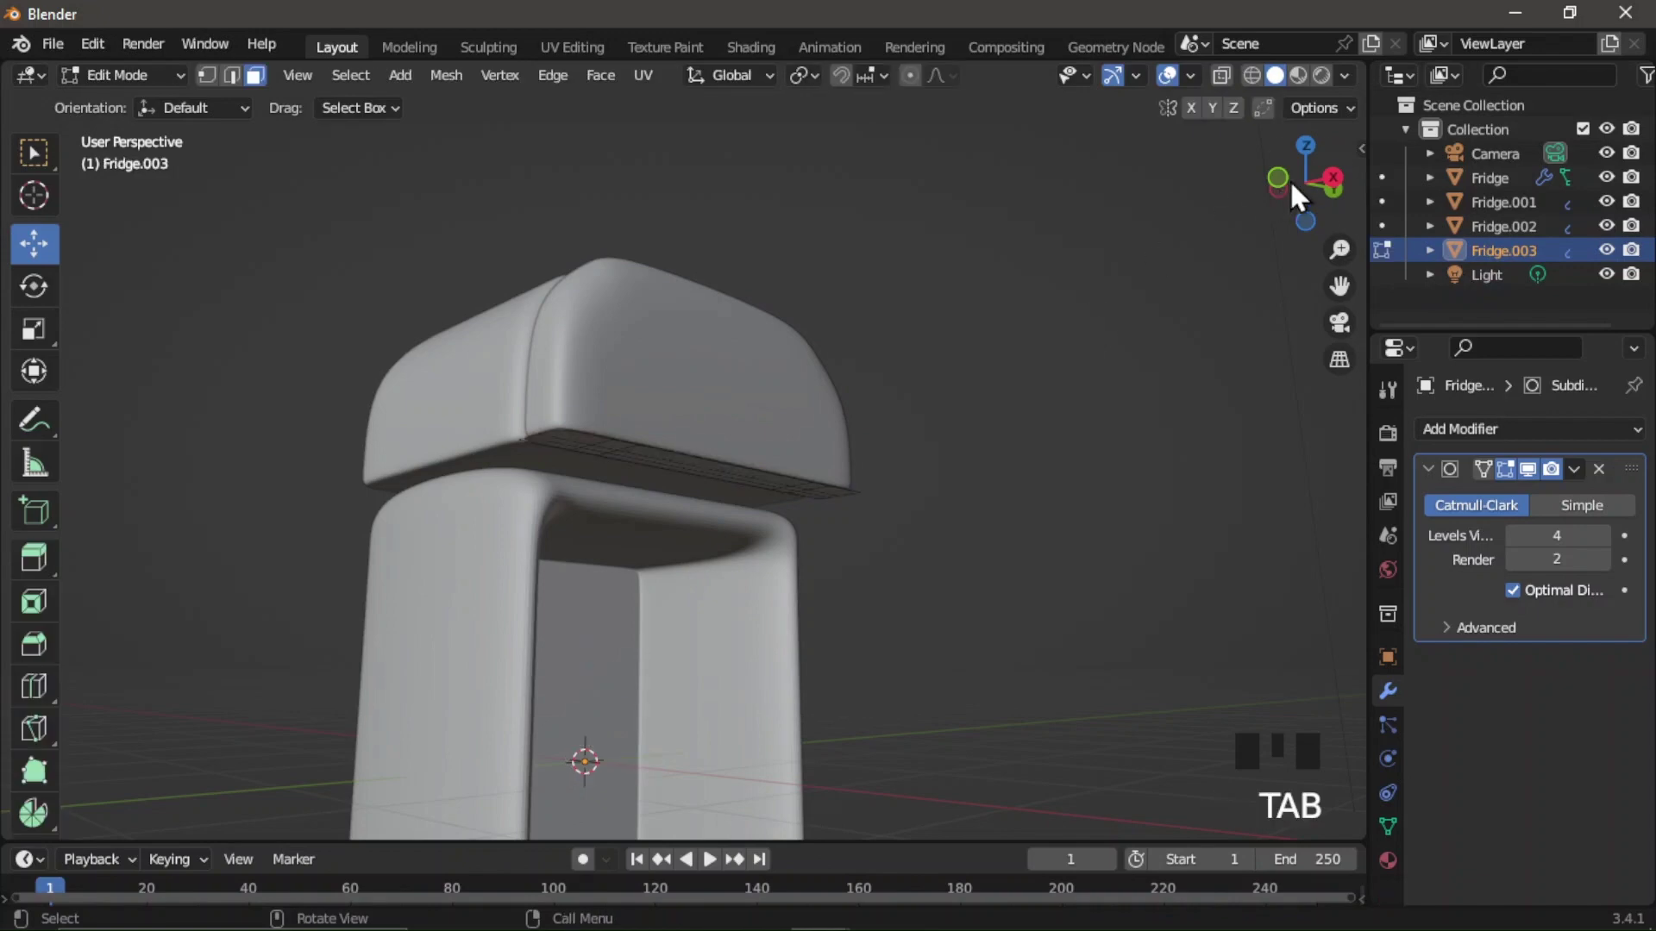
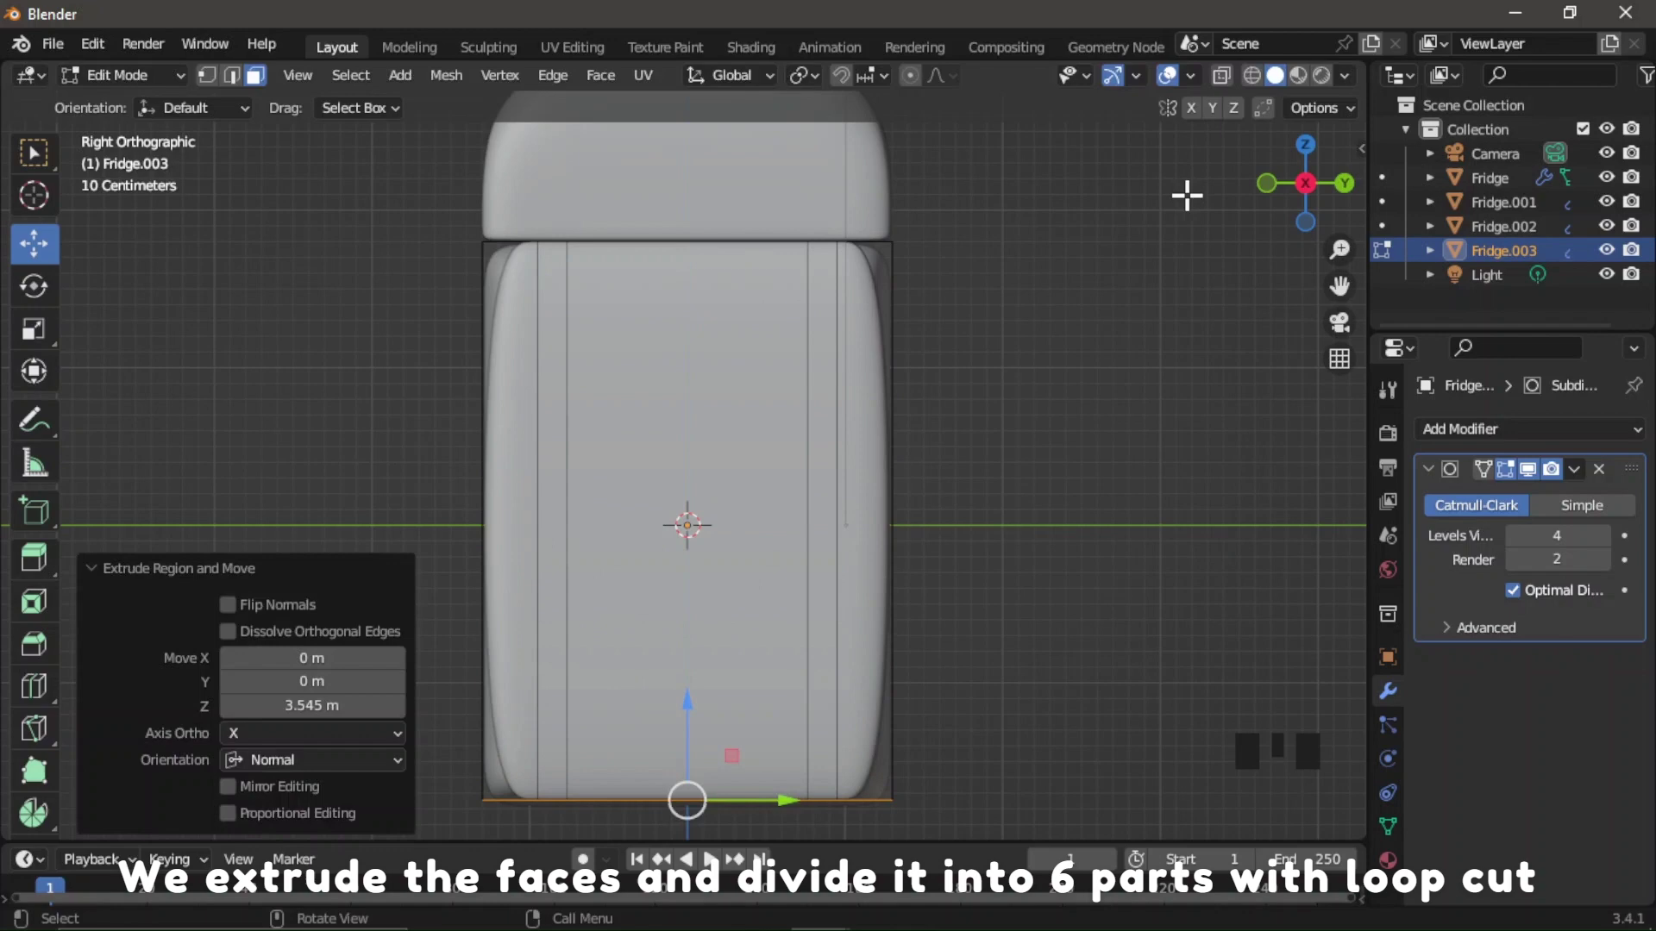
Extrude the strip down into a tall lower door with six horizontal loop cuts.
drag(47, 706, 189, 638)
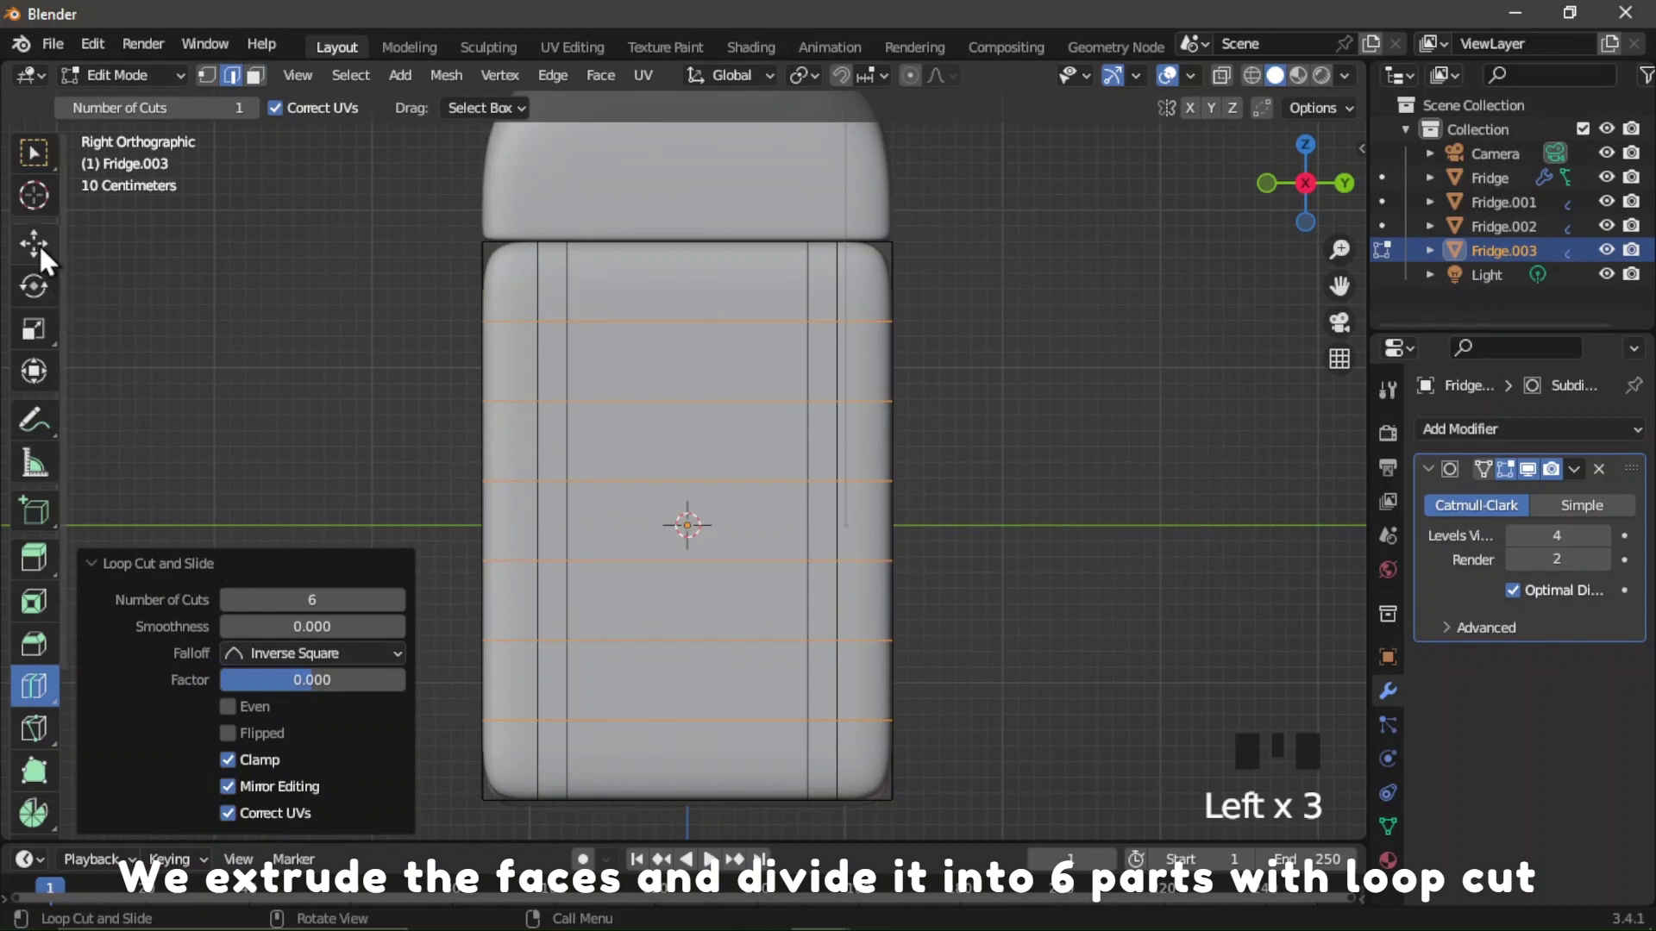
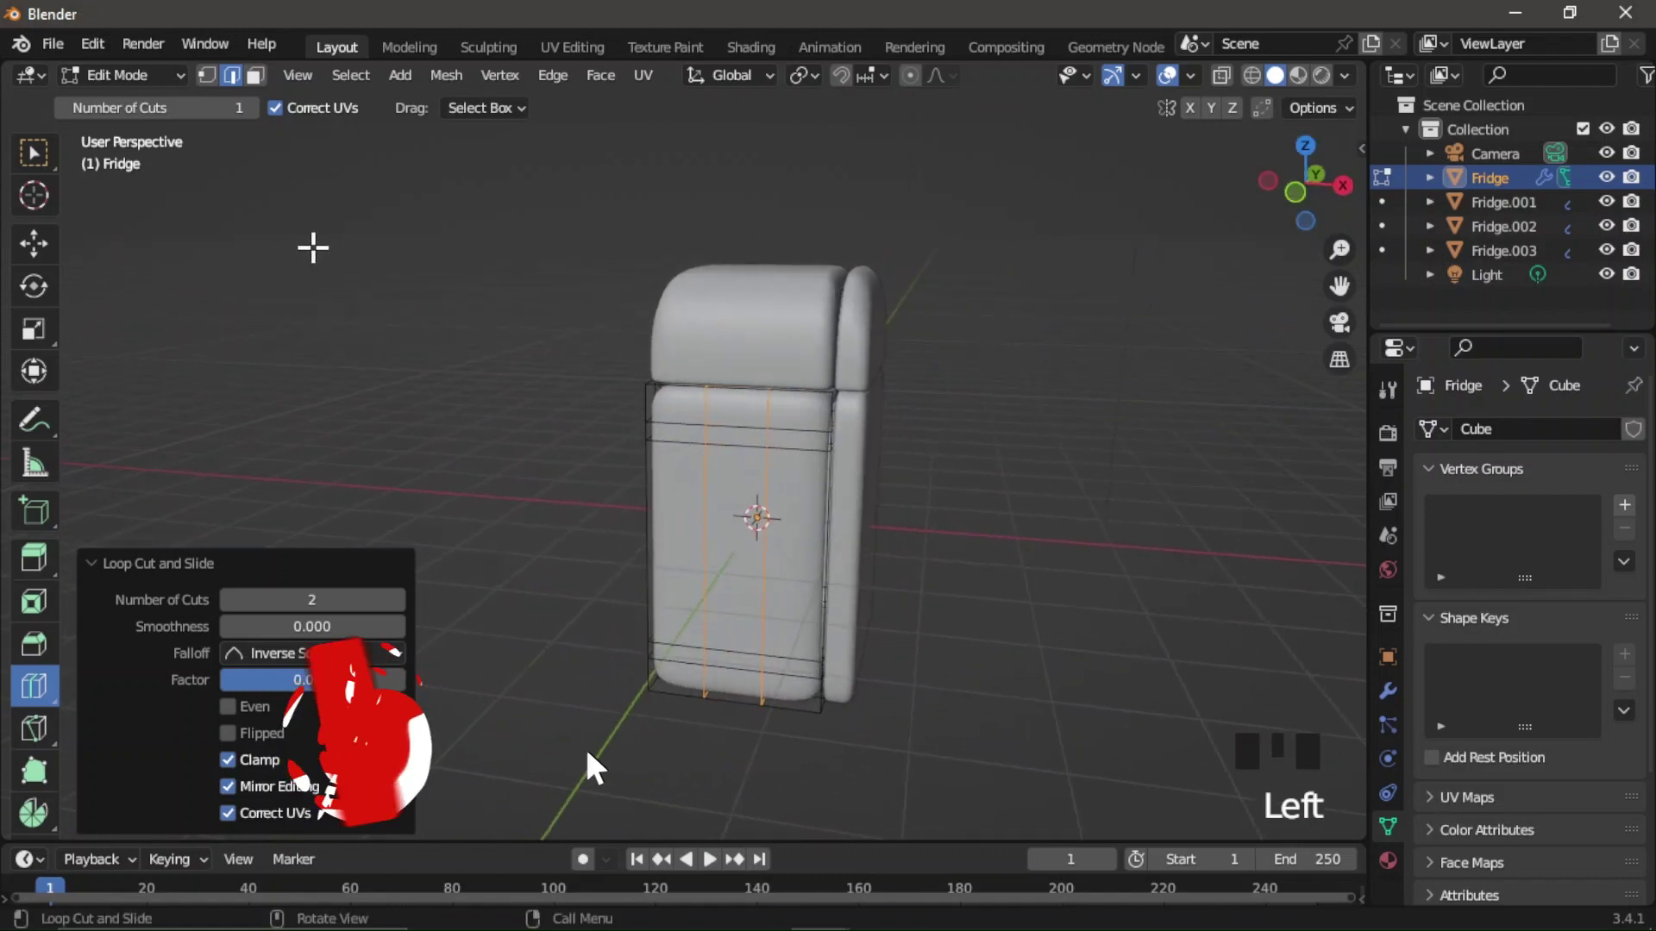
In Front Orthographic view, undo stray edits and select the freezer block and upper door to nudge them into place.
key(1)
key(Tab)
click(396, 263)
scroll(up, 3)
click(1298, 207)
key(ctrl+z)
key(ctrl+z)
click(1316, 196)
click(1262, 264)
click(1307, 204)
click(814, 269)
click(1029, 251)
click(970, 259)
click(844, 259)
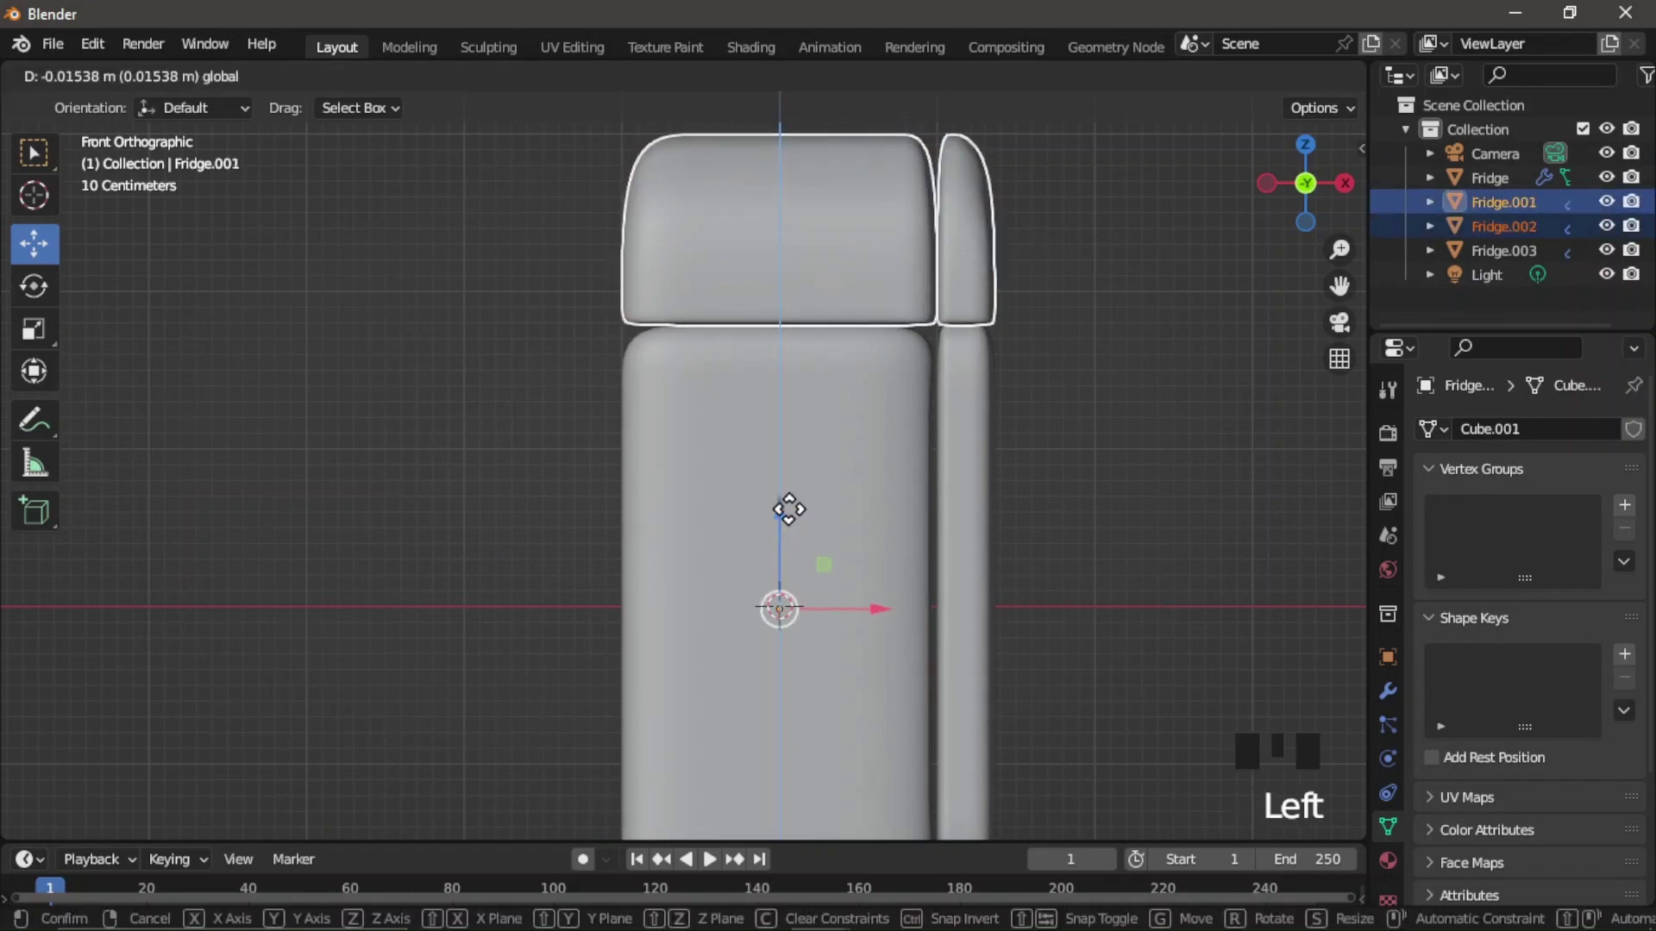
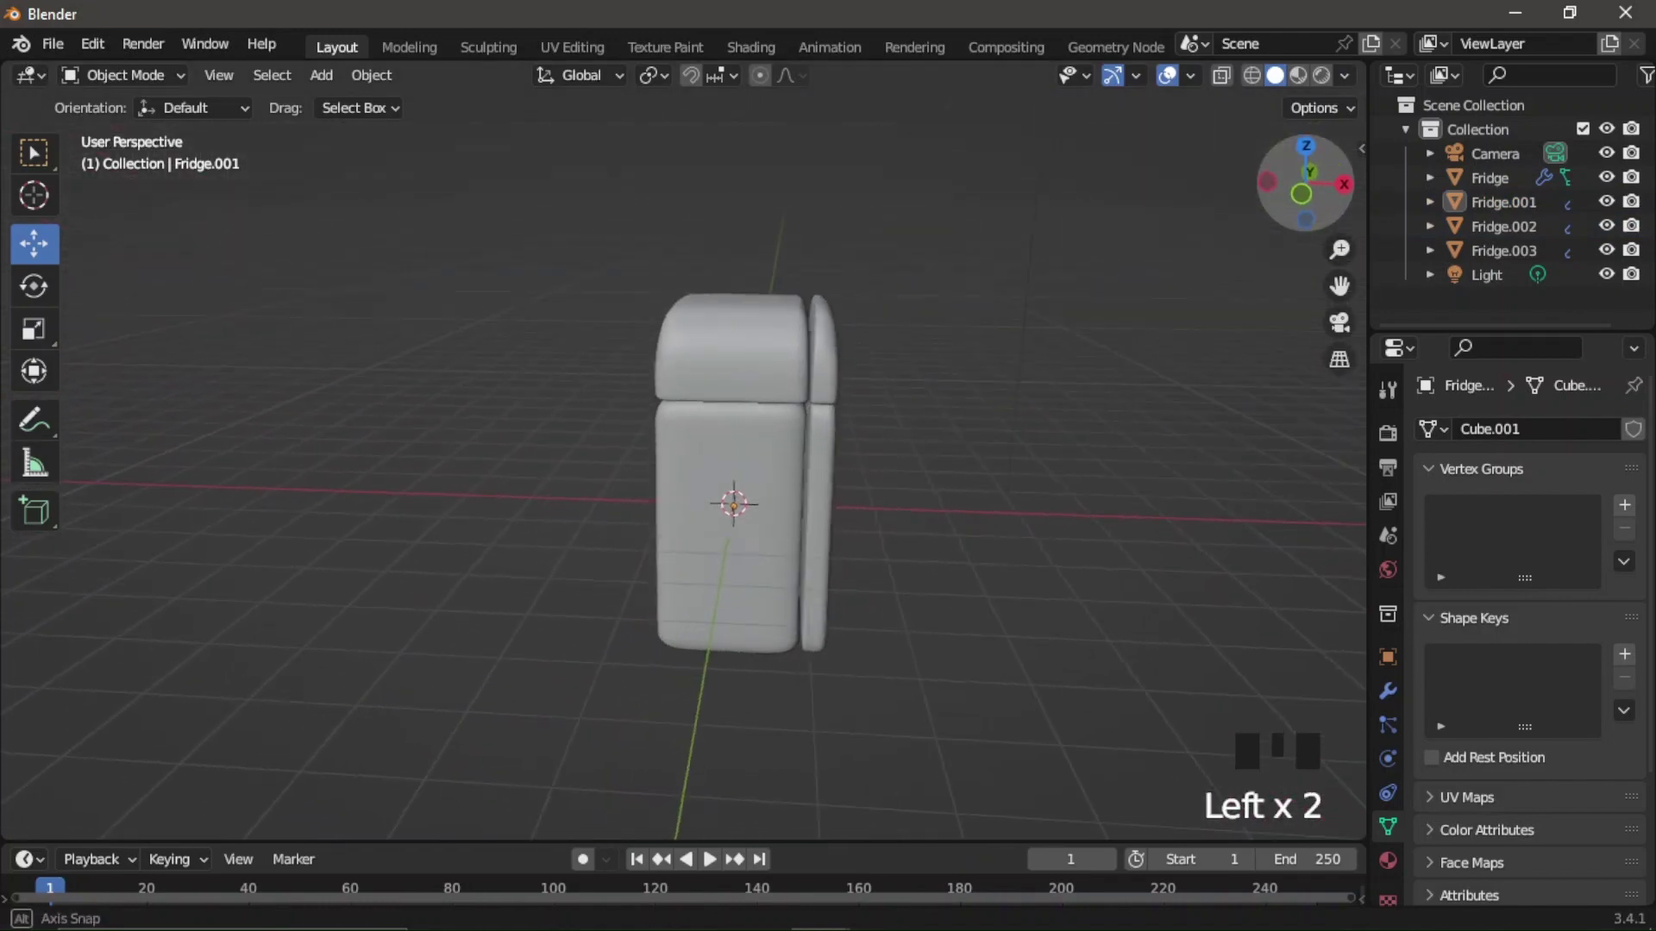
Select the upper and lower doors and move them flush against the fridge front.
click(1302, 208)
scroll(up, 3)
click(918, 320)
click(918, 429)
click(865, 603)
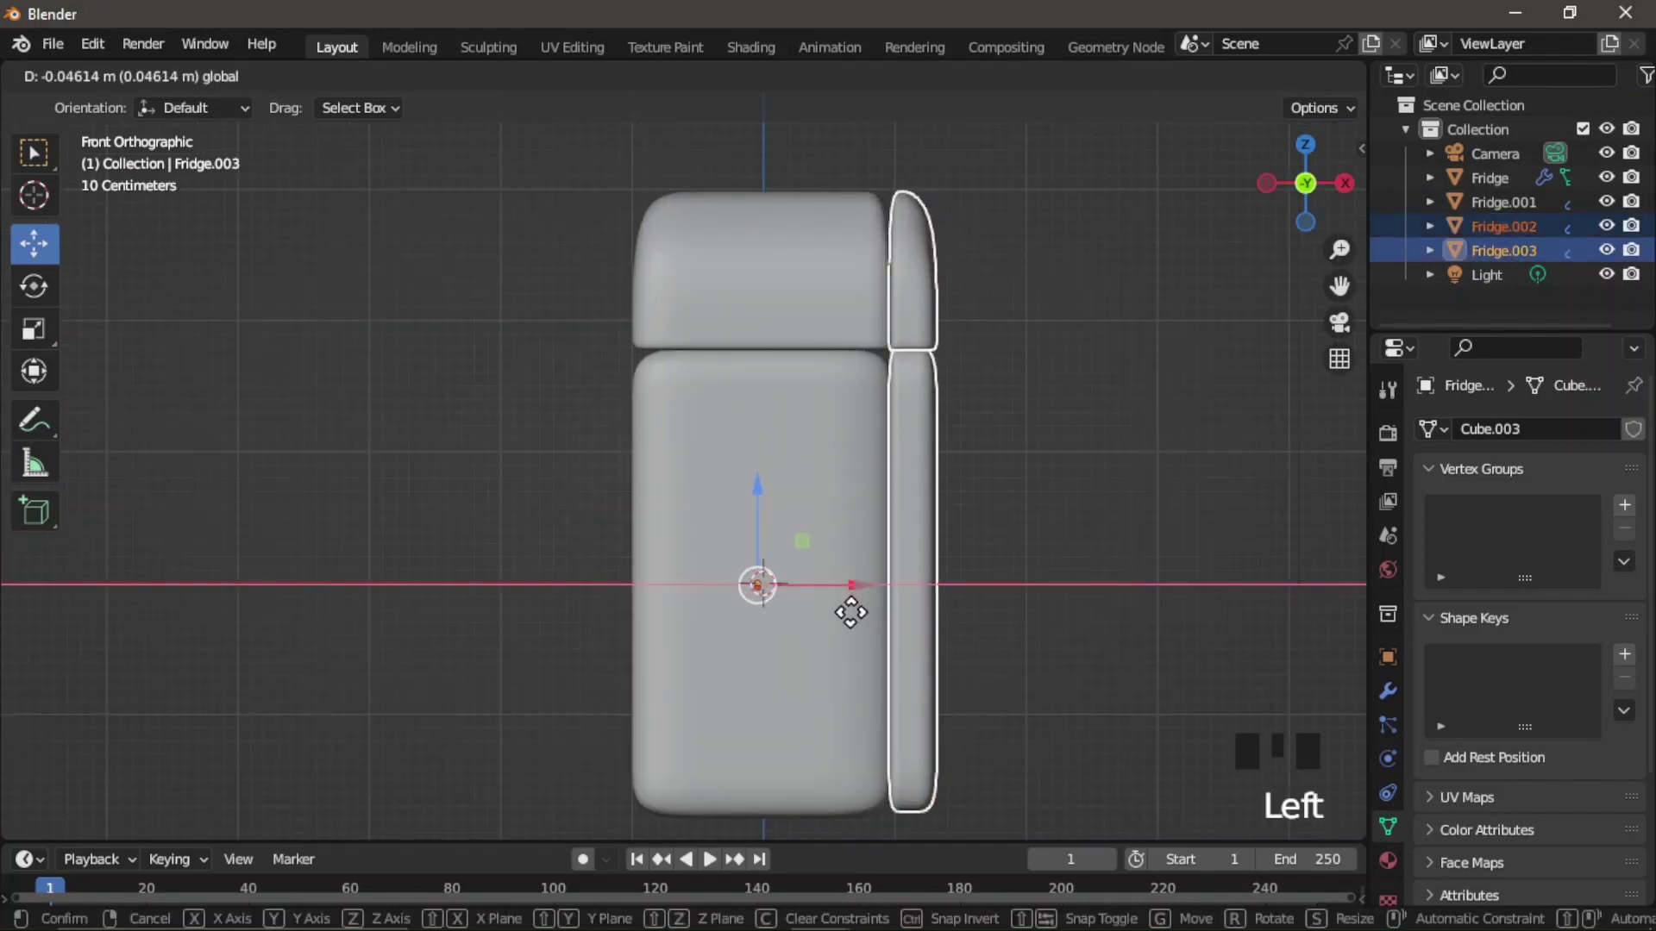
click(1153, 433)
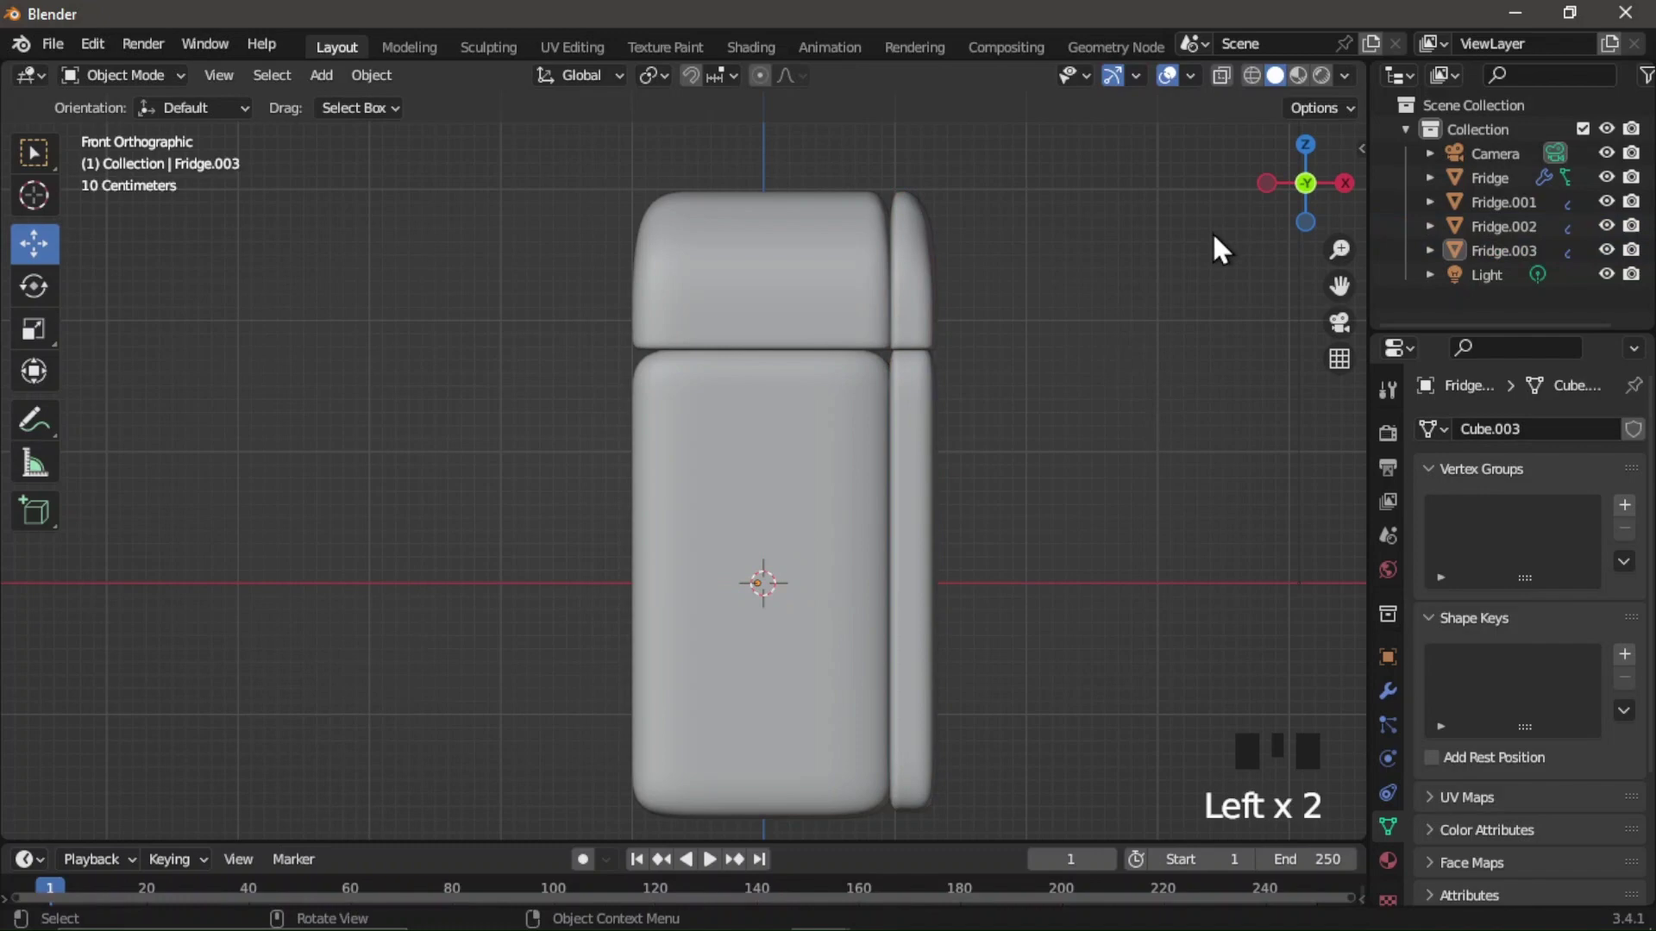
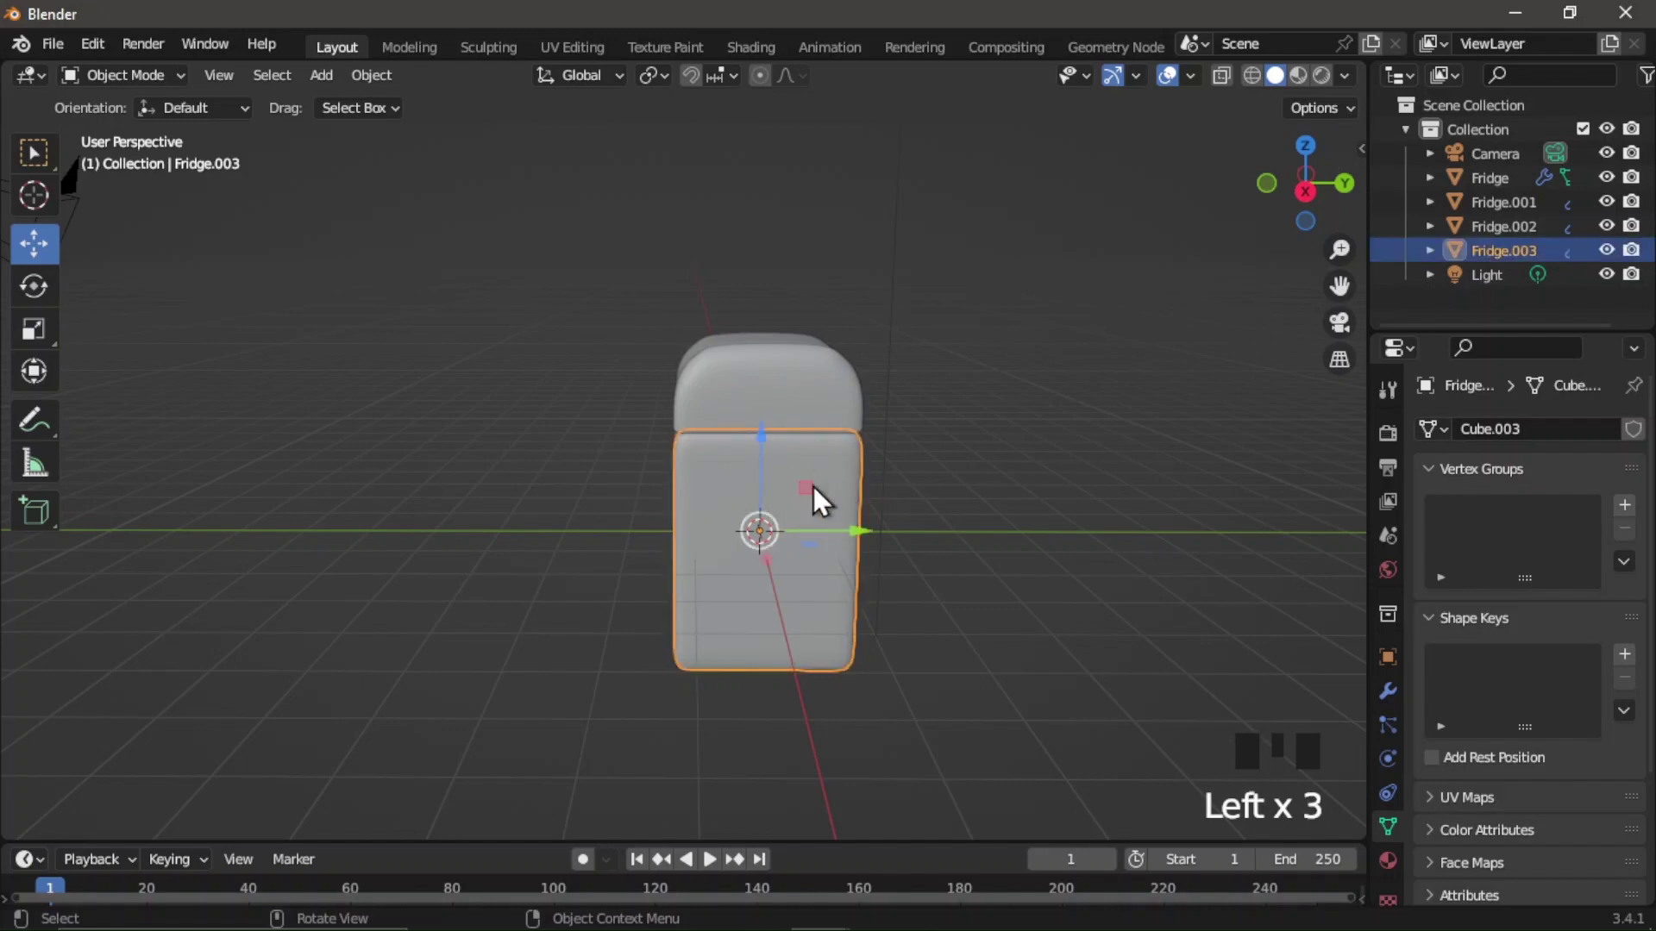
From top view, rotate the lower door 90° about Z and slide it along X to stand open beside the fridge.
click(1328, 165)
scroll(up, 3)
drag(51, 302, 789, 279)
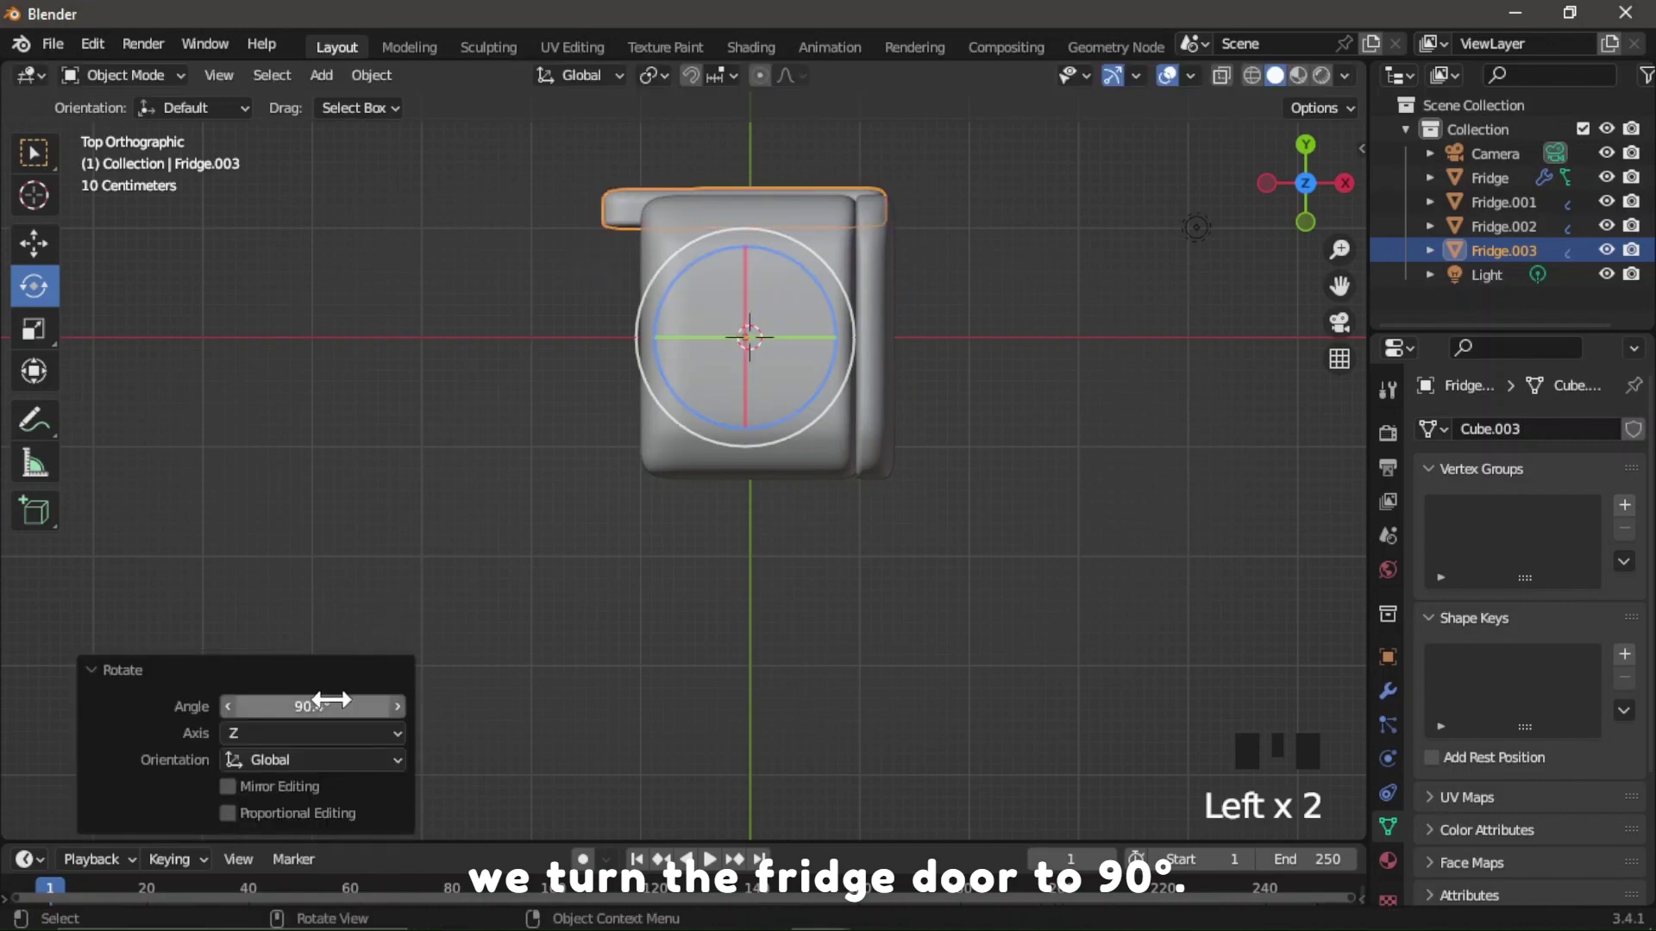
drag(337, 694, 214, 742)
click(51, 261)
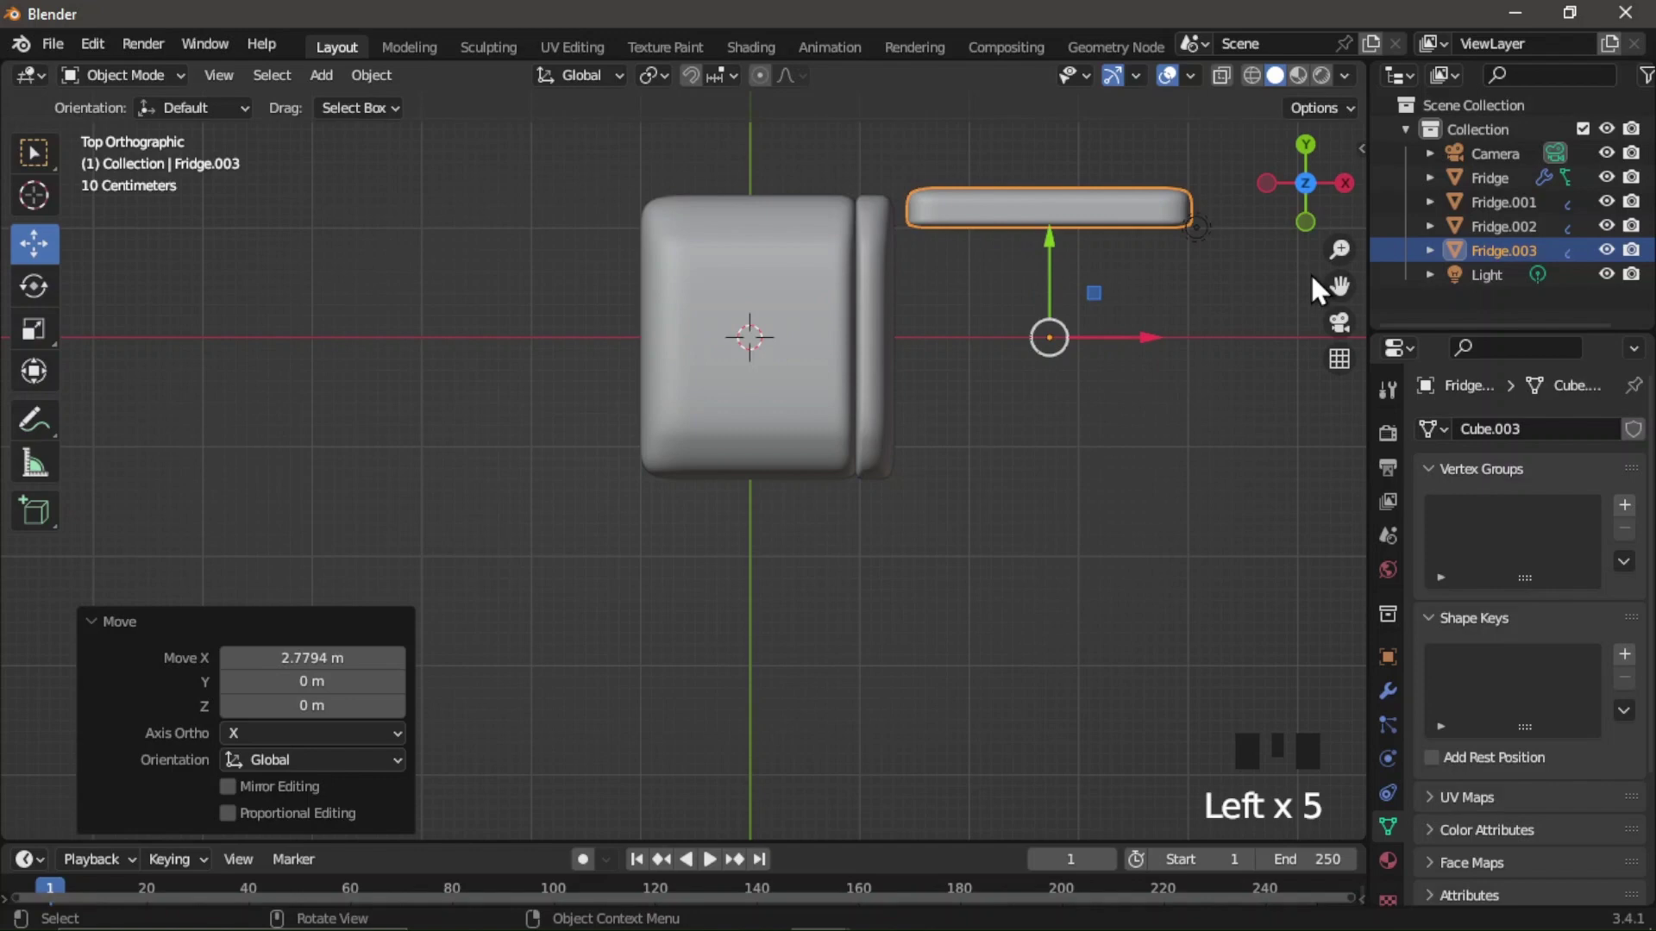
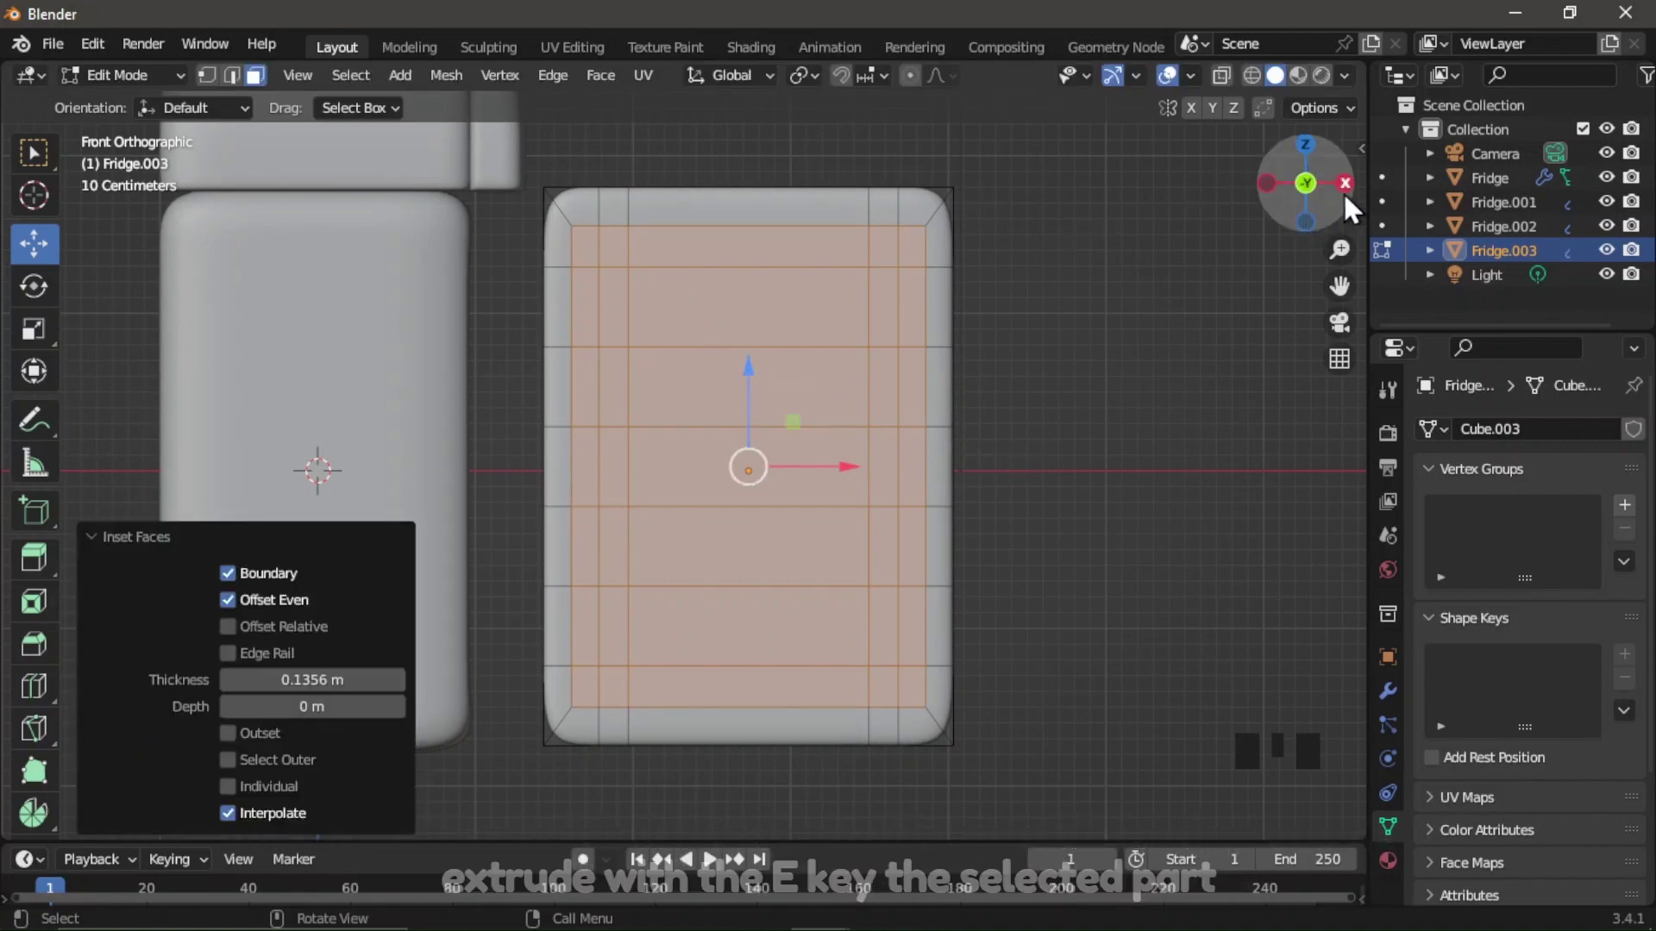
Extrude the inset inner door panel about 0.23 m inward so the door is hollow.
click(1354, 209)
click(1299, 194)
key(e)
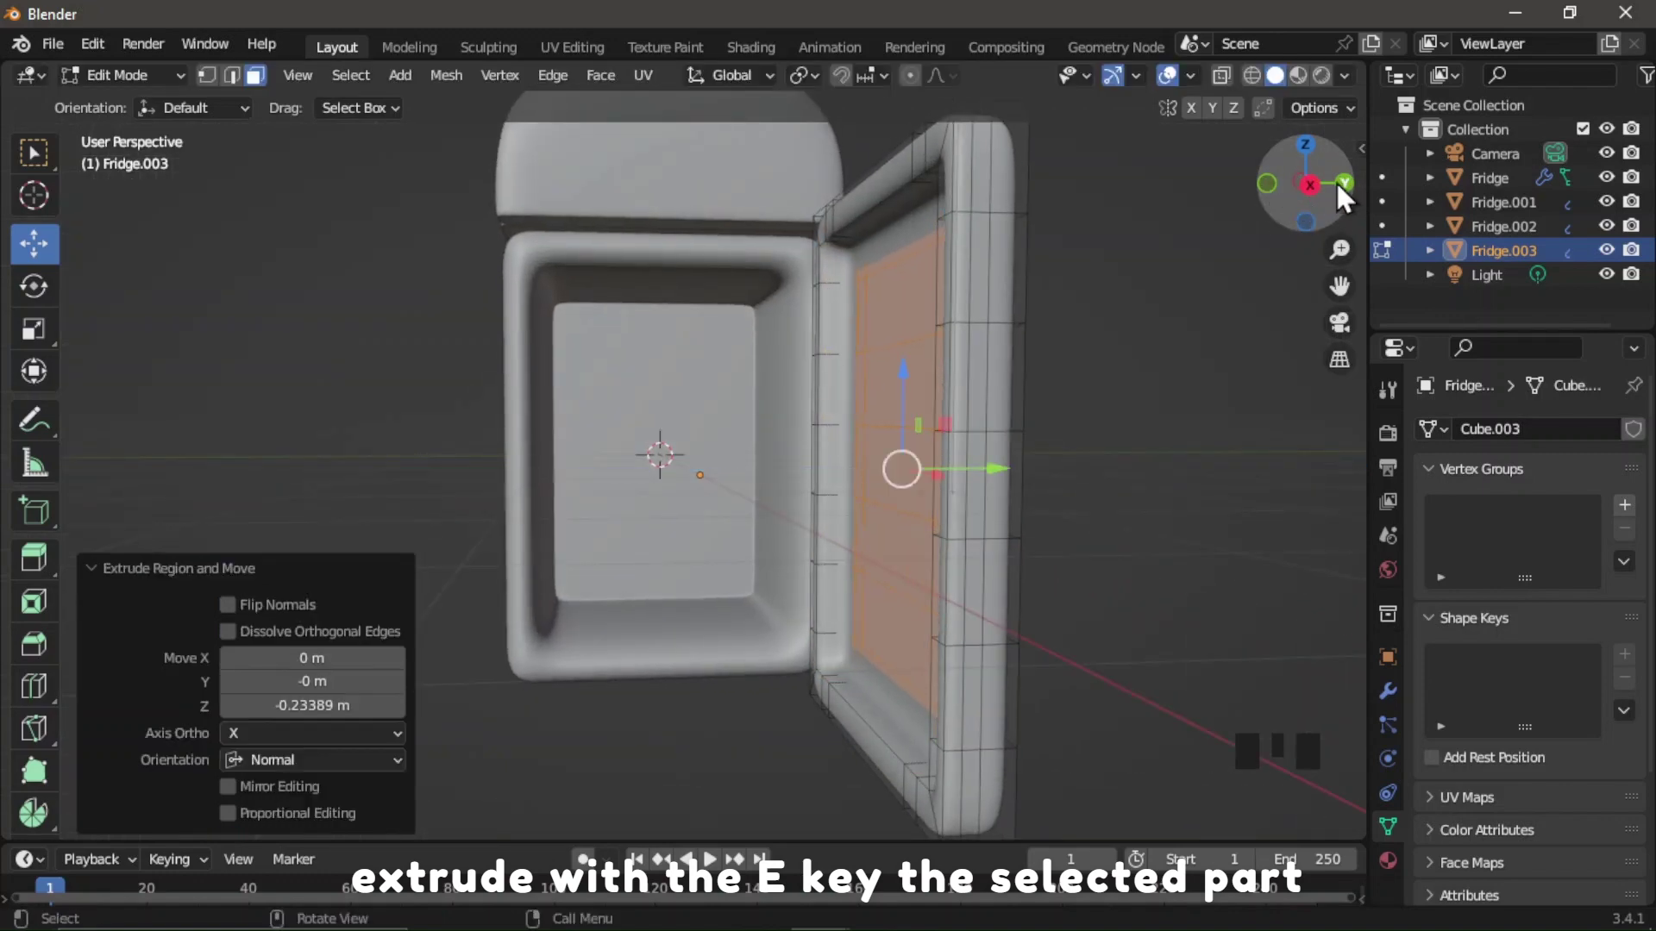
click(1325, 211)
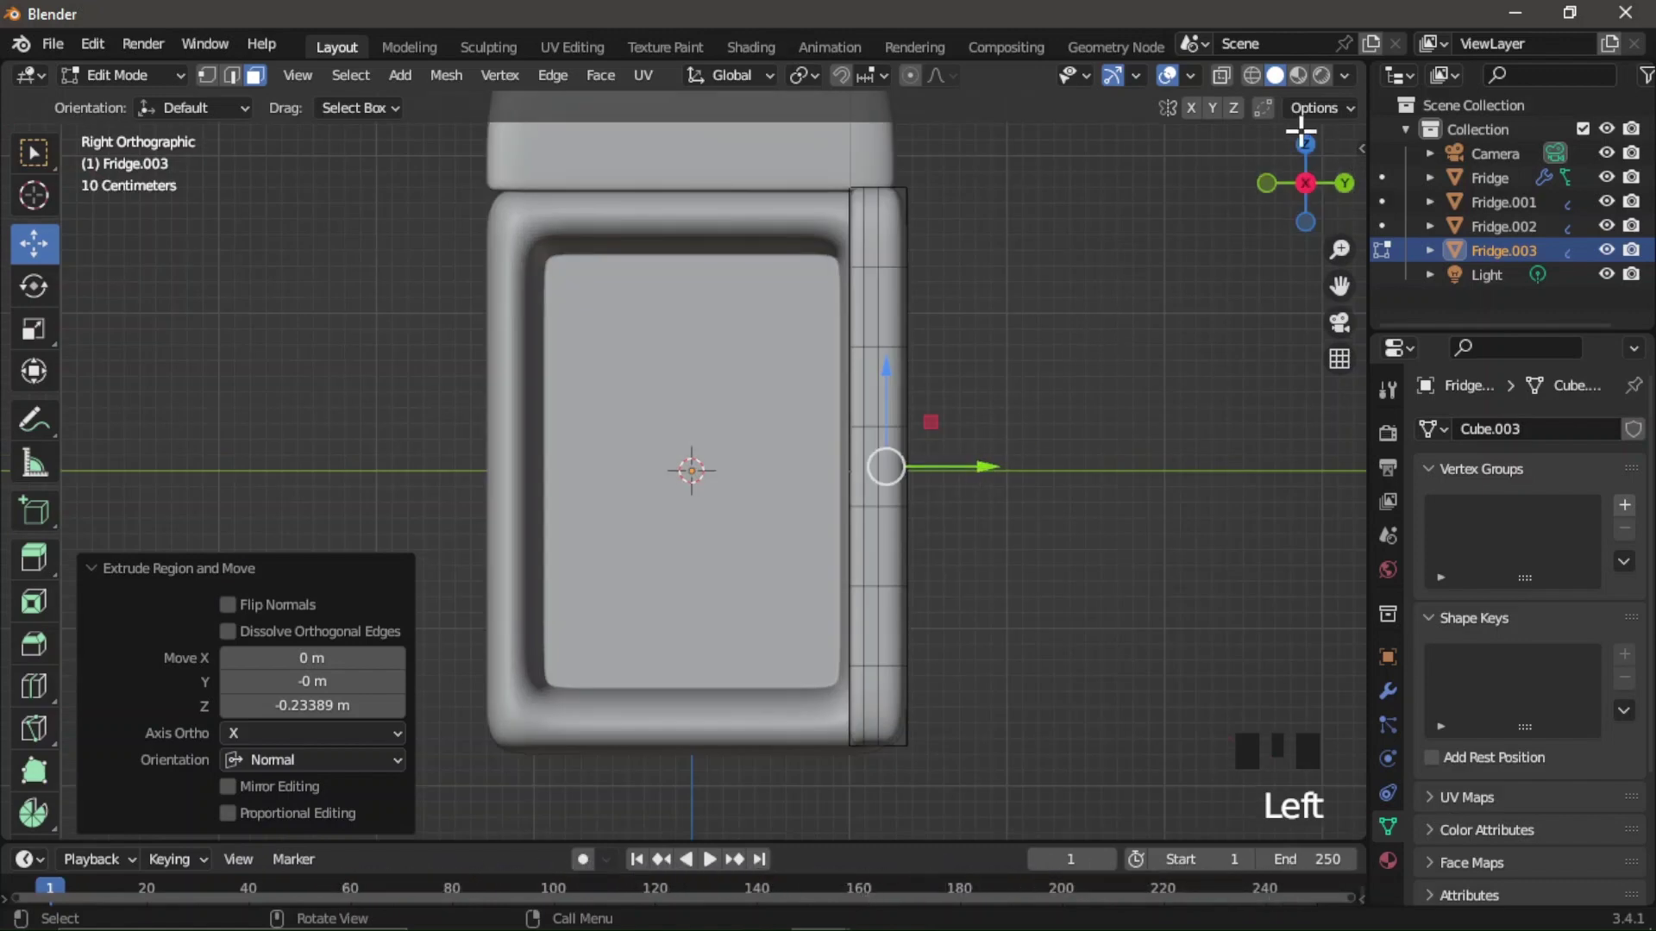
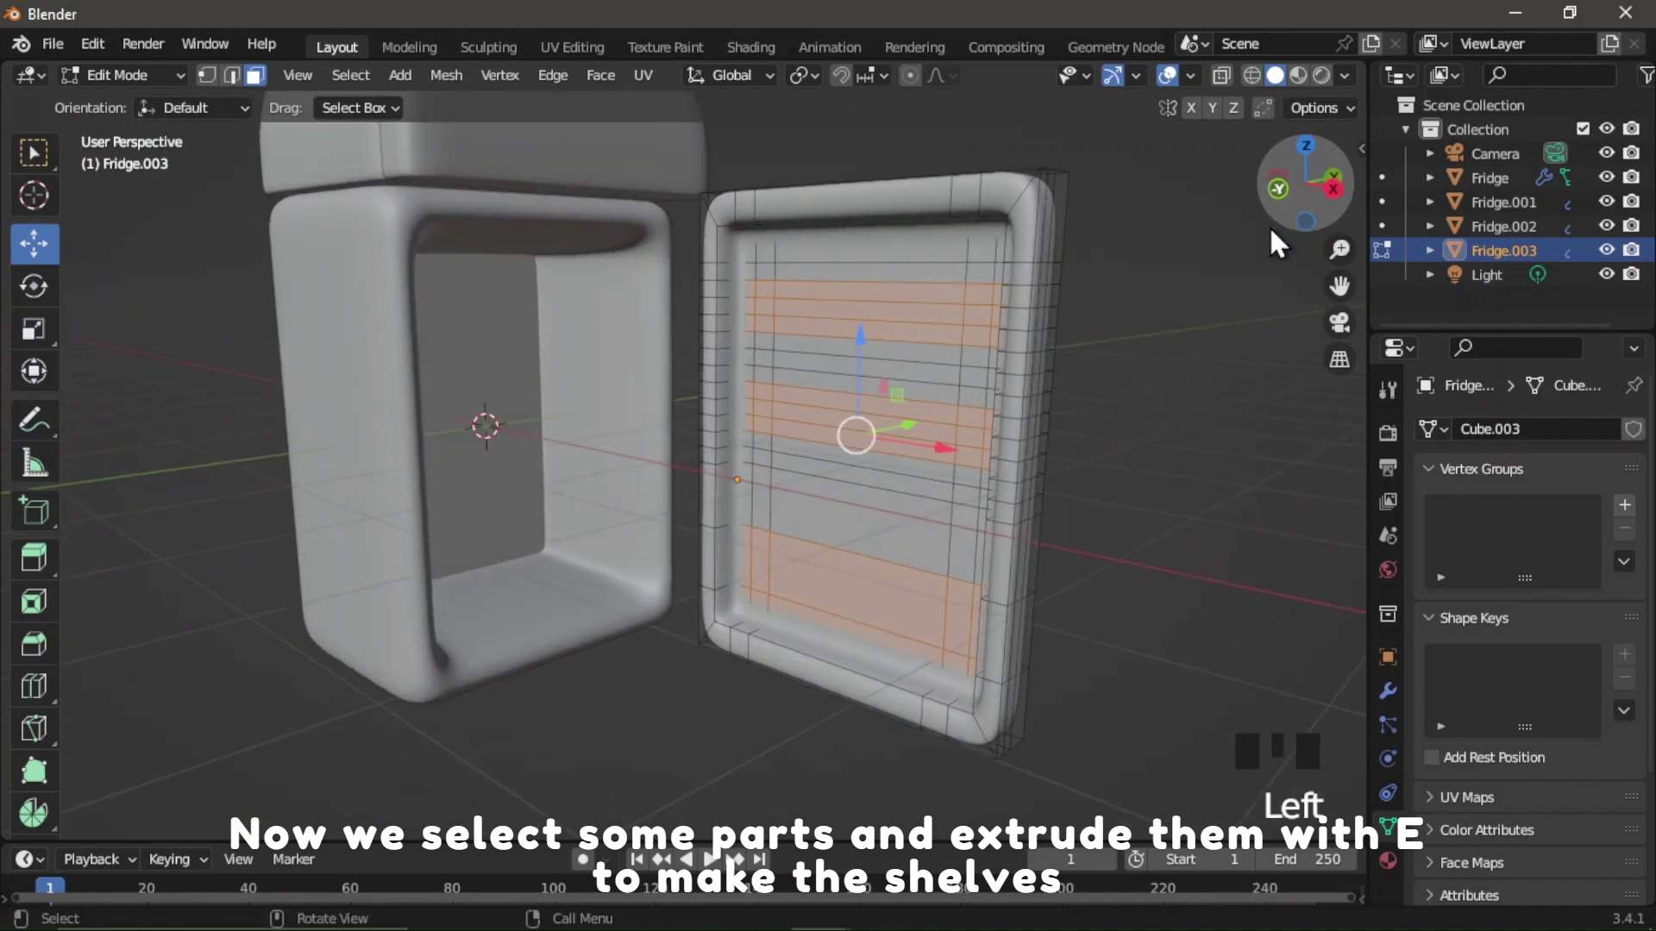
Extrude three shelf ledges about 0.25 m on the inner door and inset their tops down into bins.
key(e)
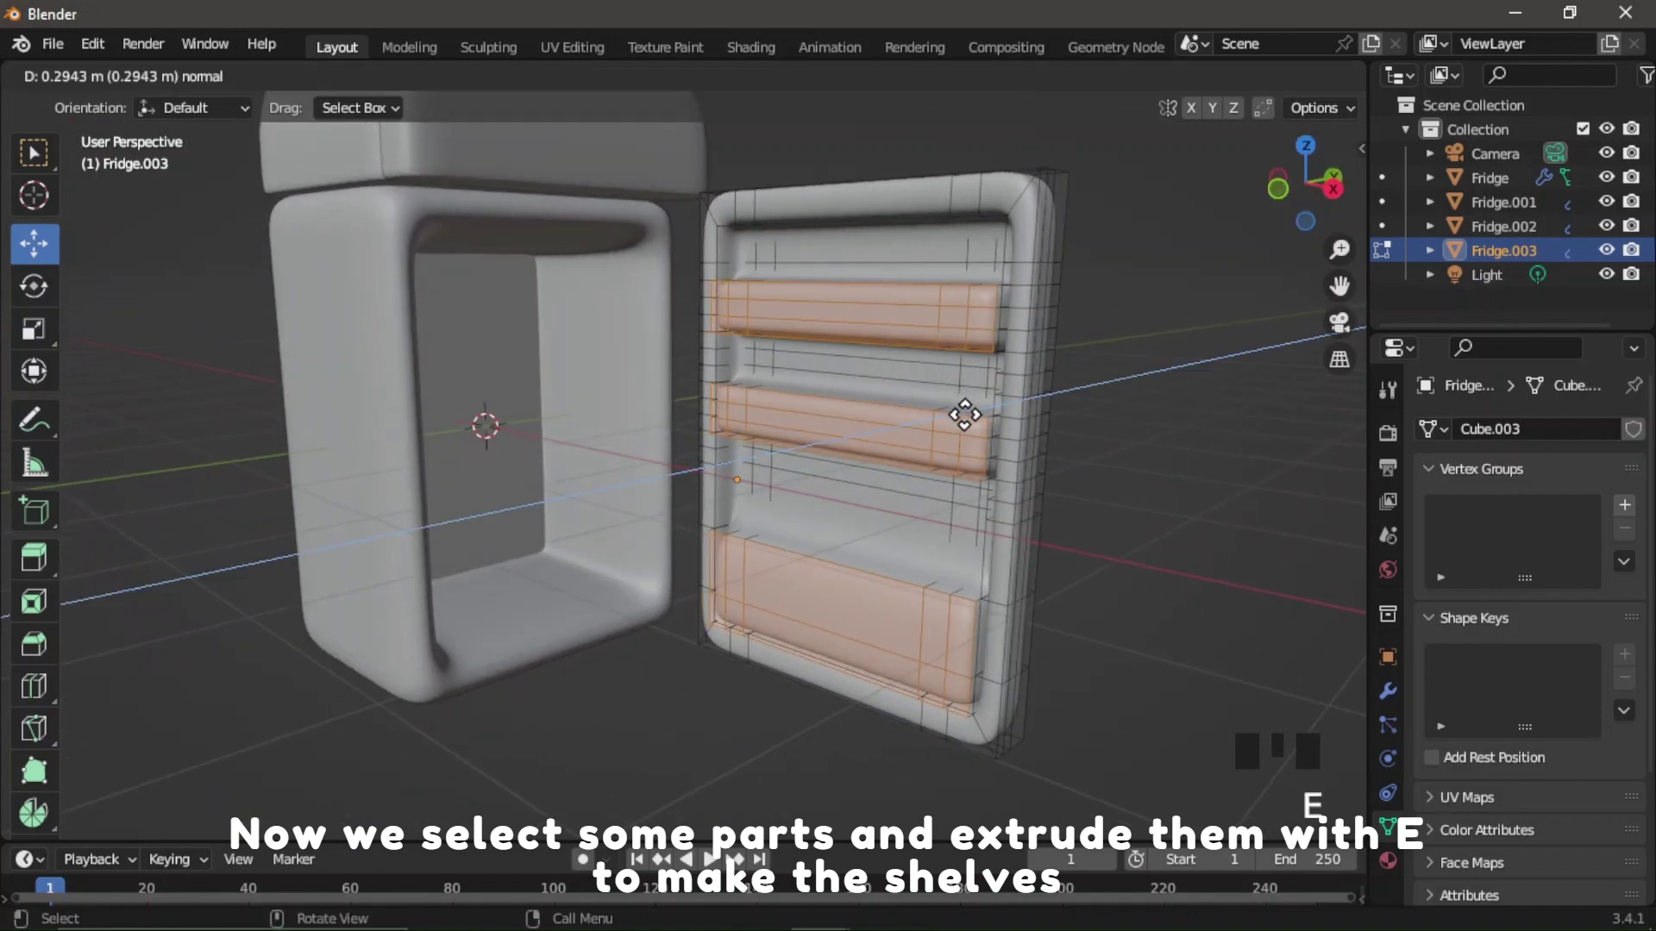
click(1316, 163)
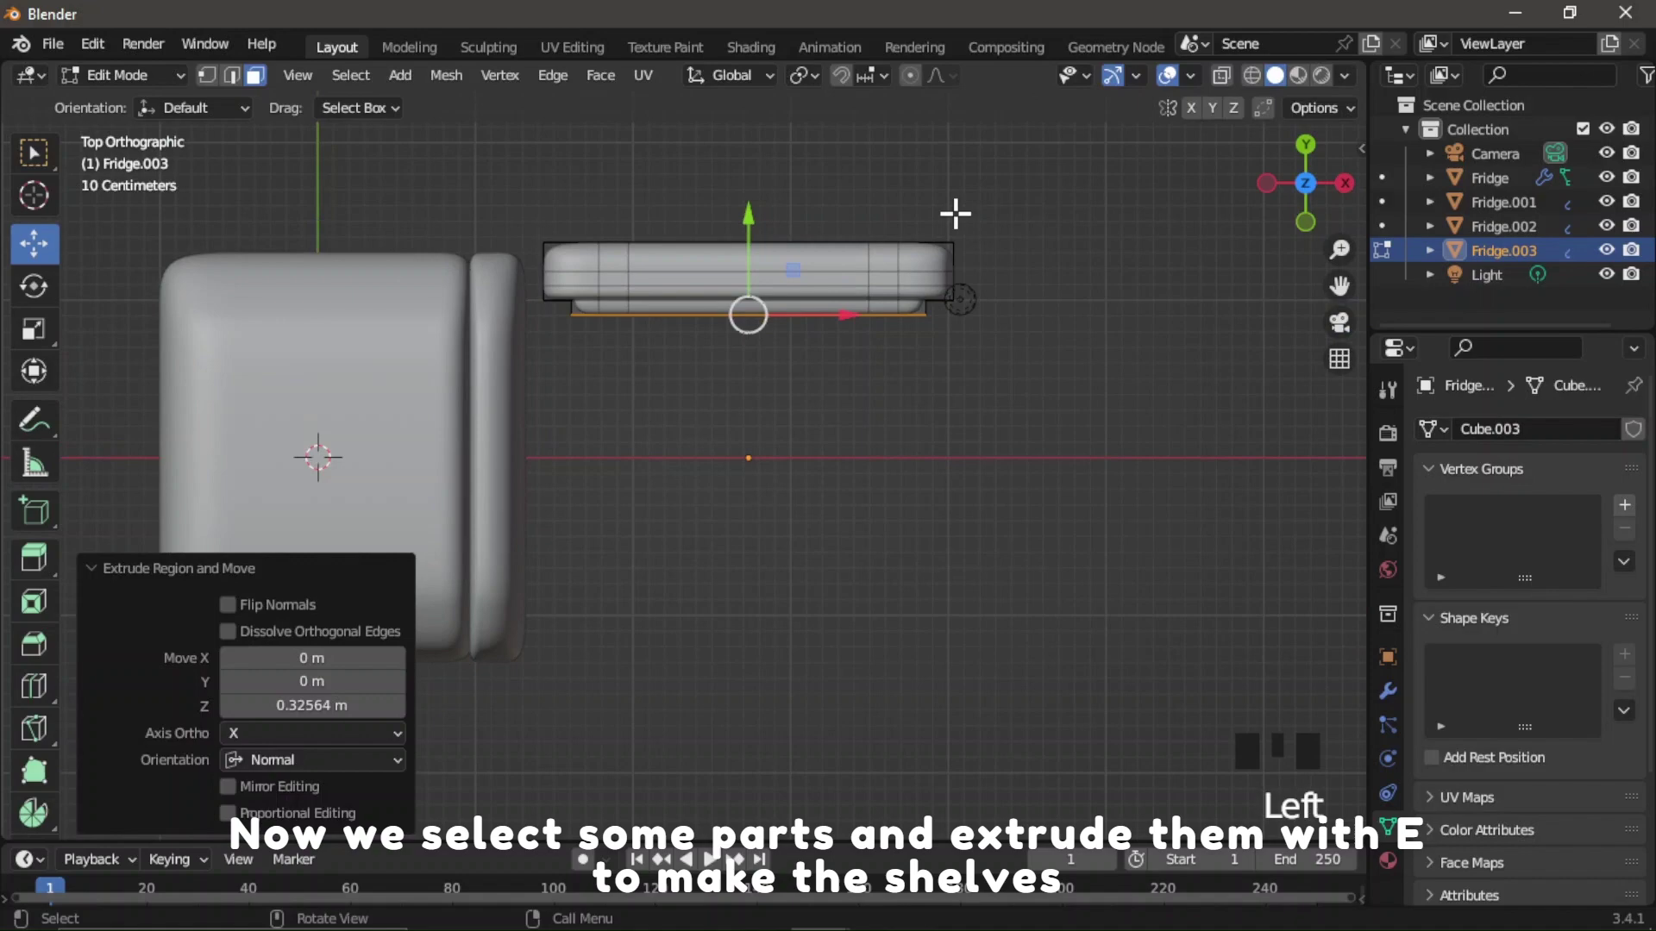
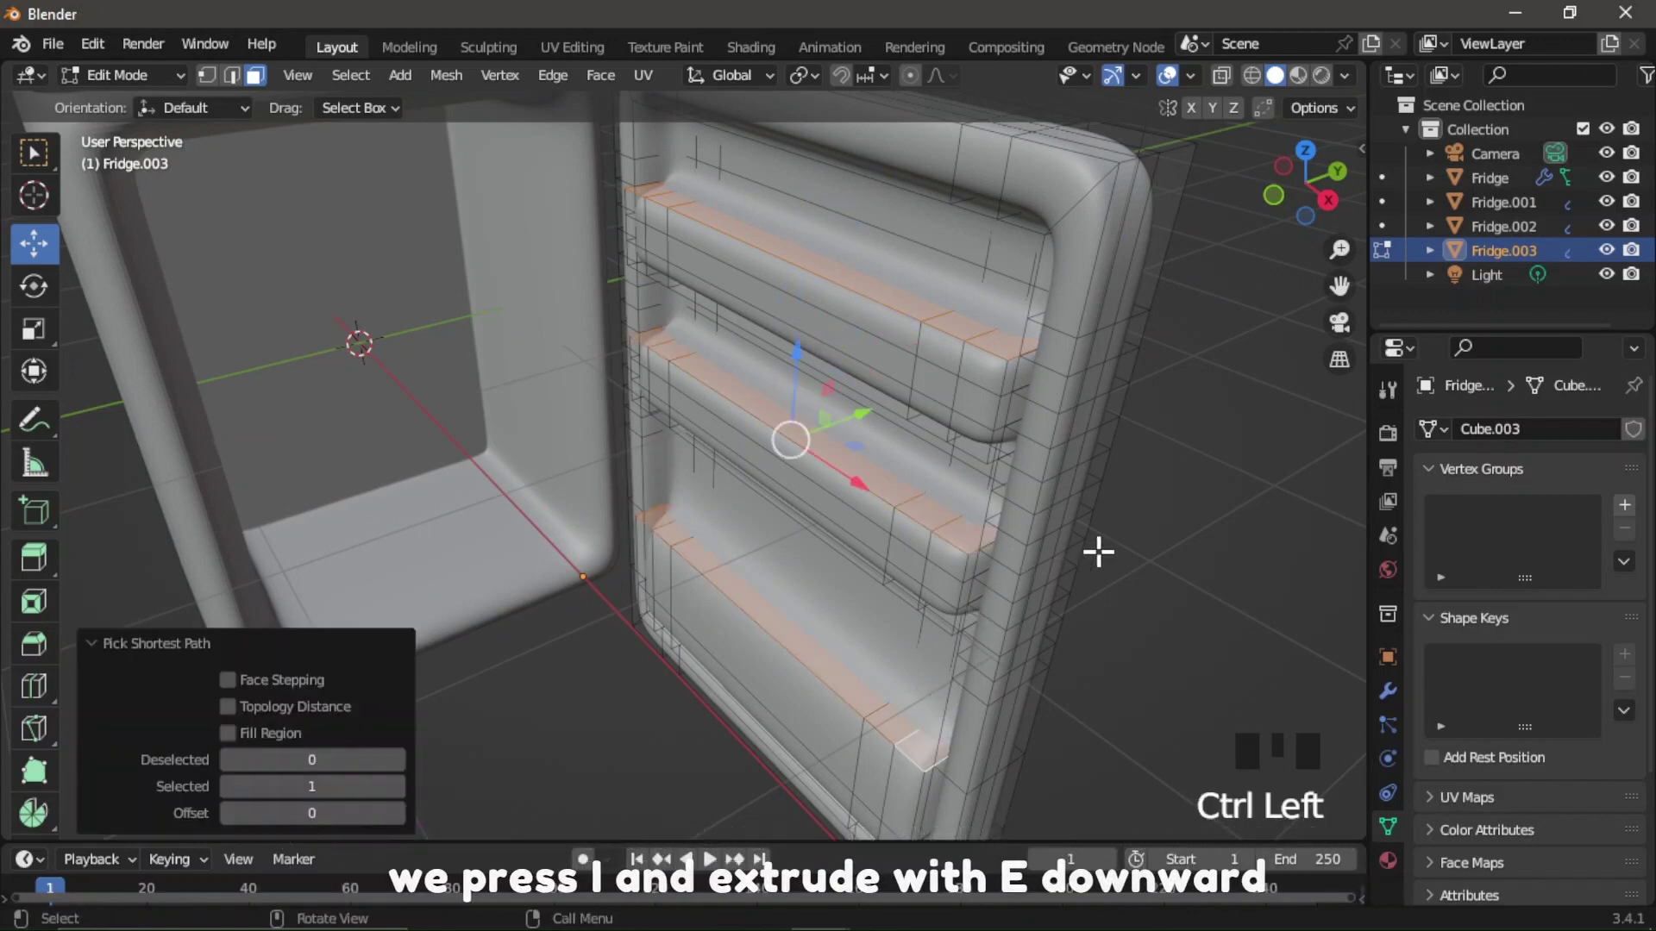
key(i)
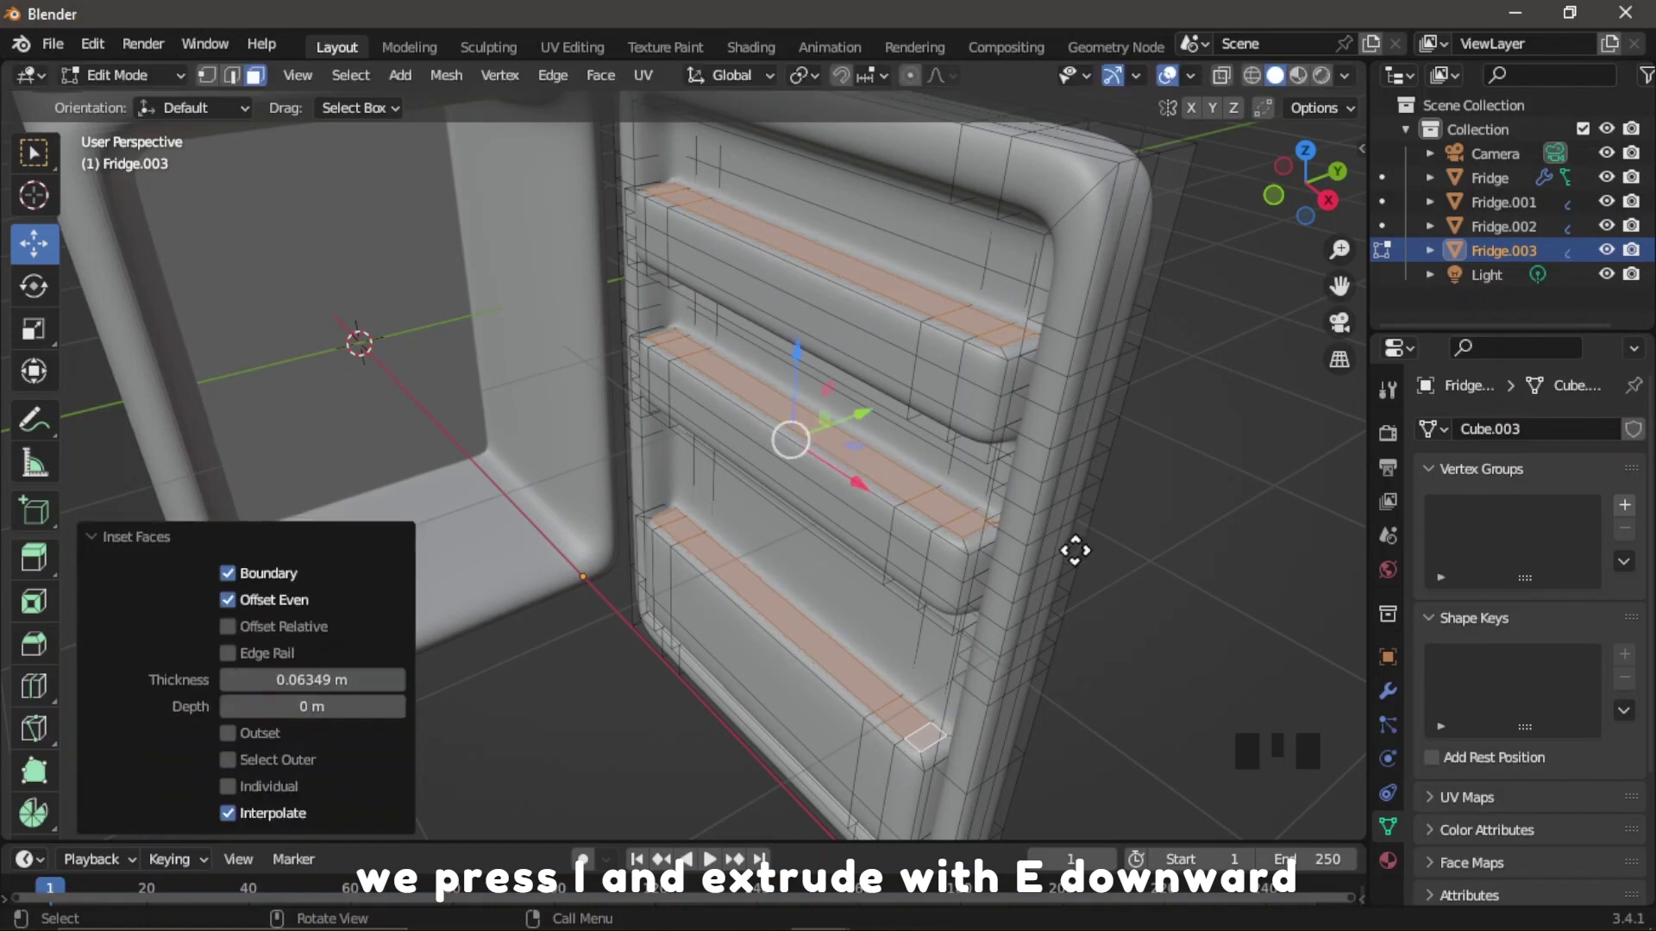
key(e)
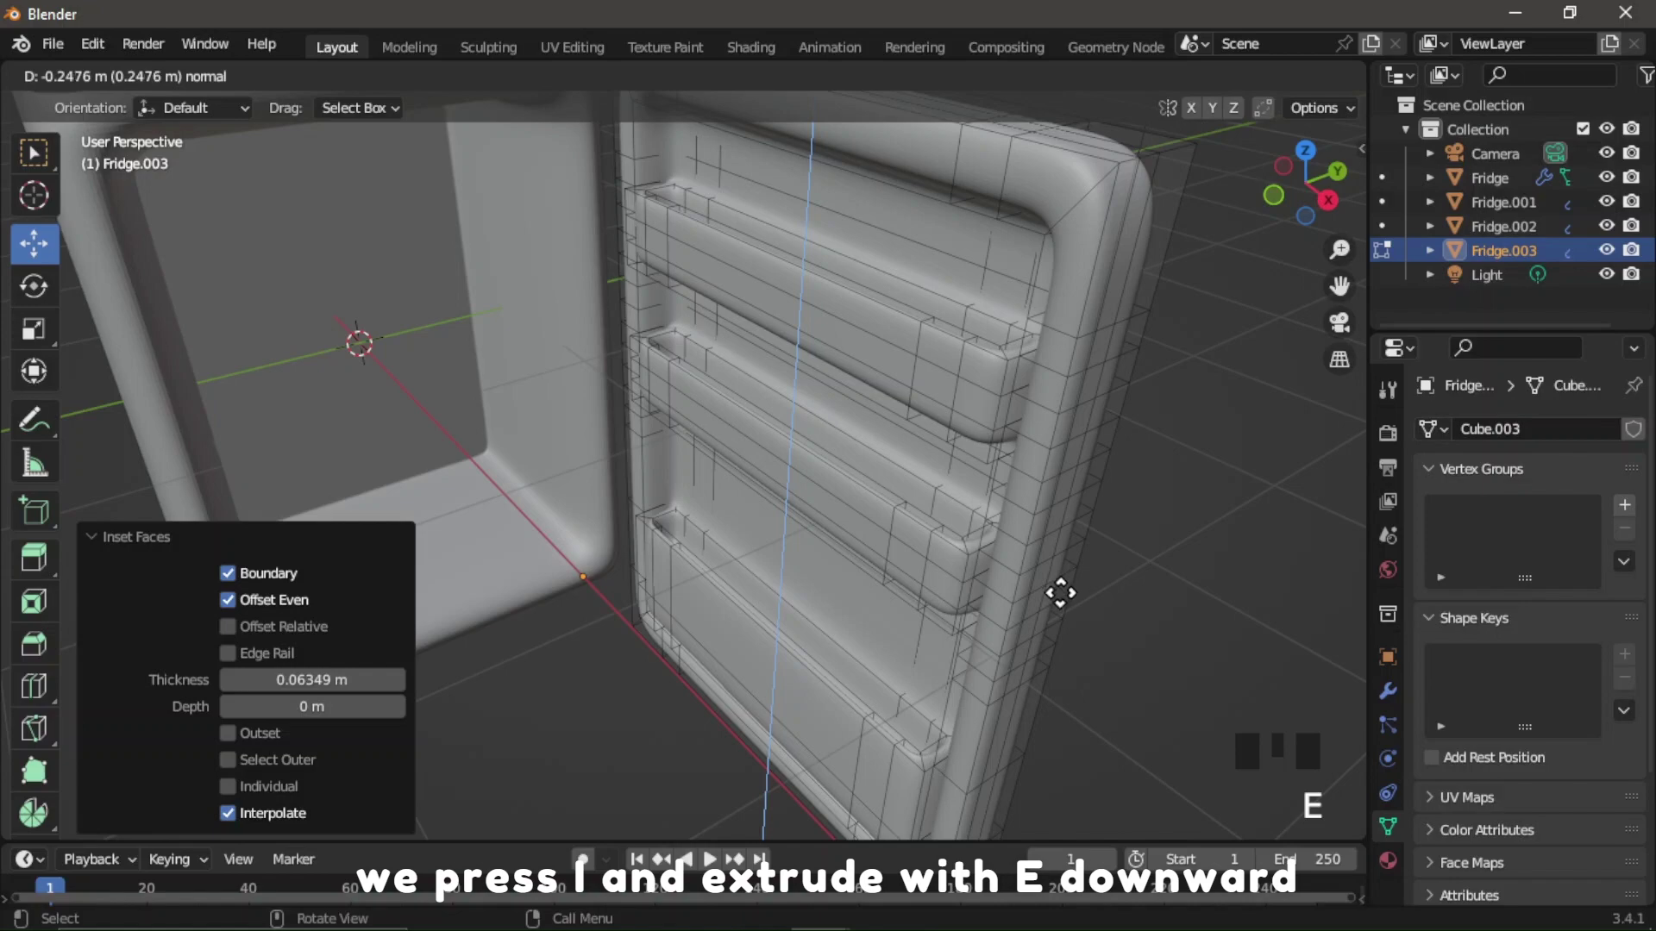
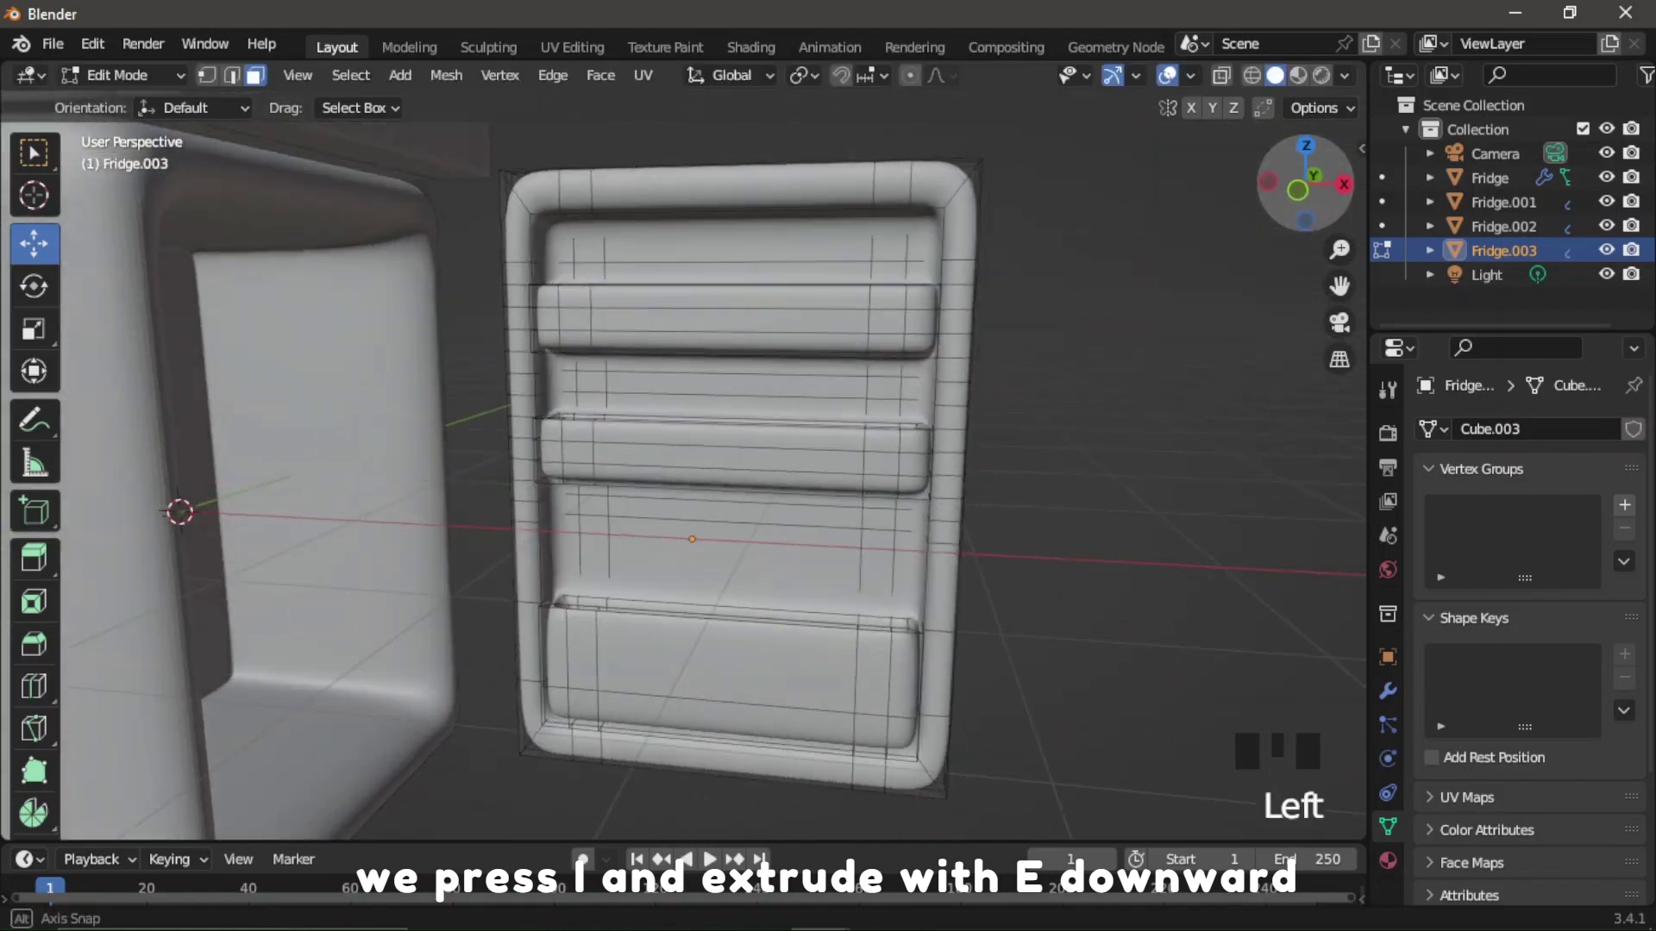
Return the door to Object Mode and review it from the side.
scroll(down, 3)
click(1319, 199)
scroll(down, 3)
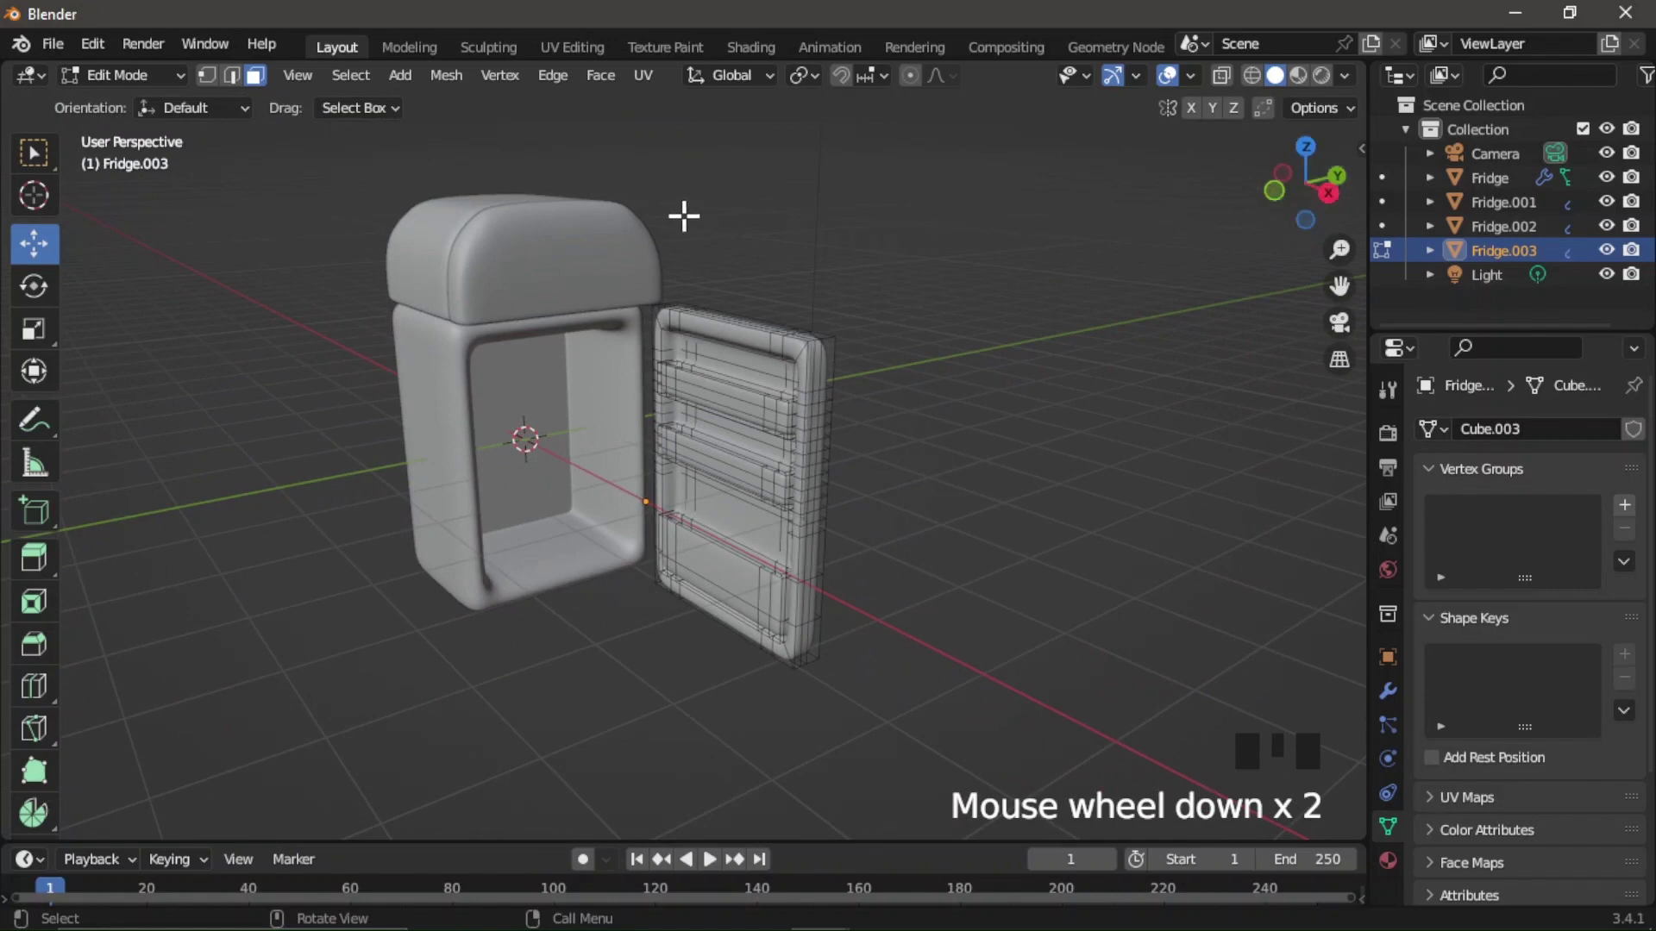
key(Tab)
click(1310, 161)
click(1025, 367)
click(1337, 182)
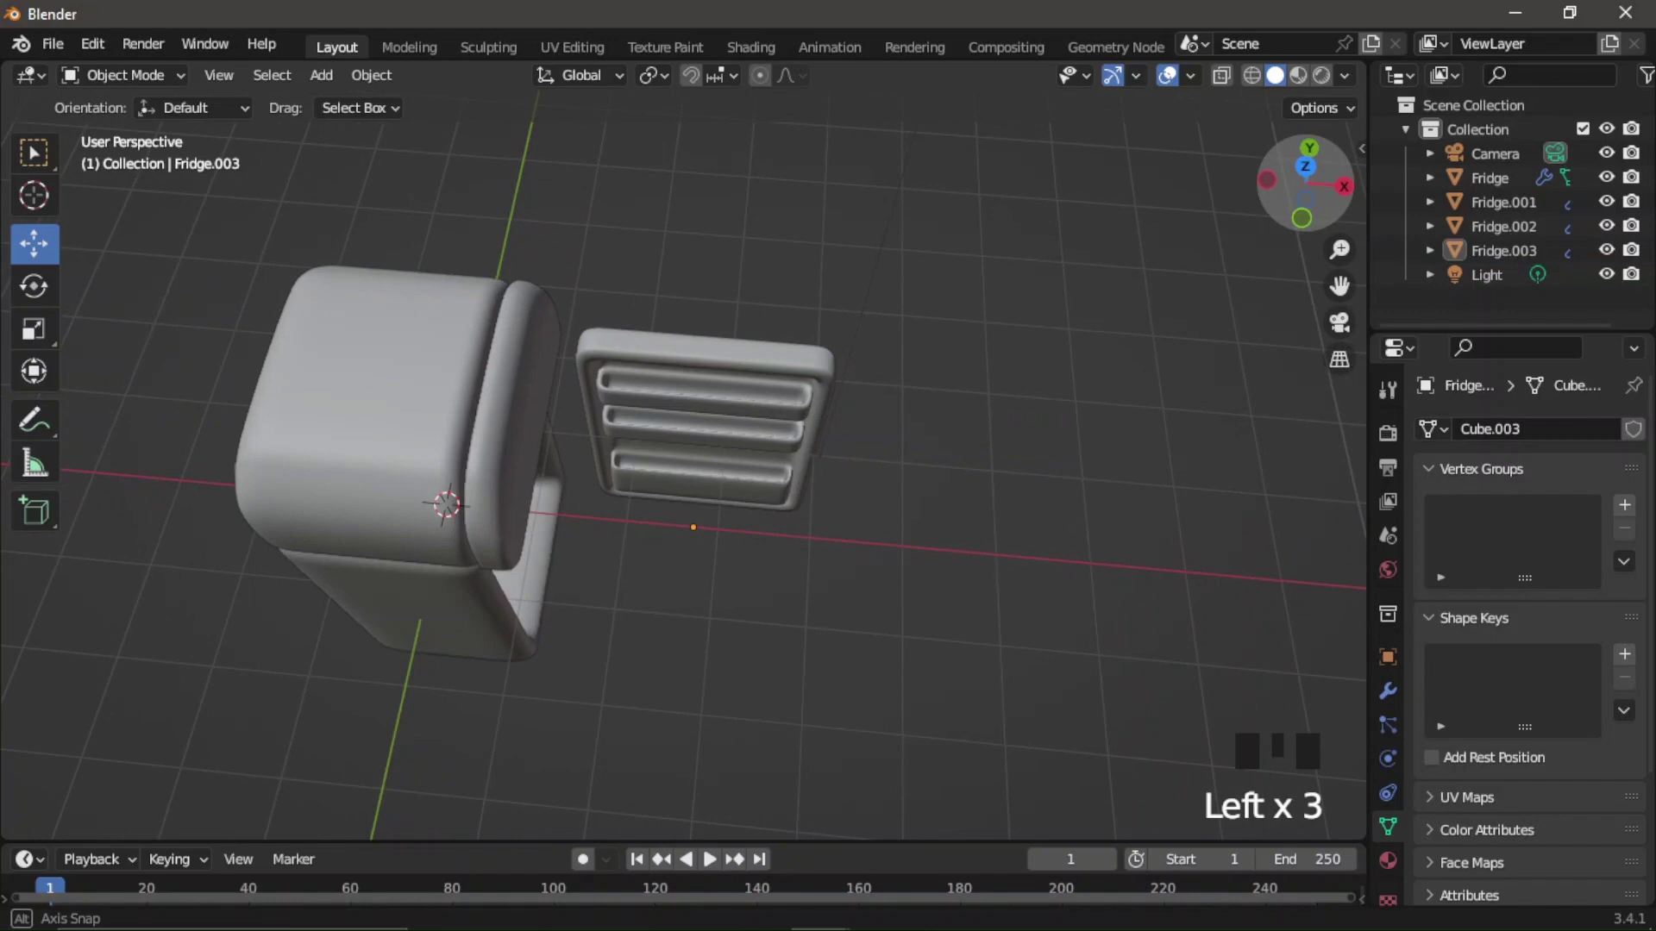
Slide the open door about 0.48 m along X against the fridge body in top view.
click(1315, 178)
click(703, 454)
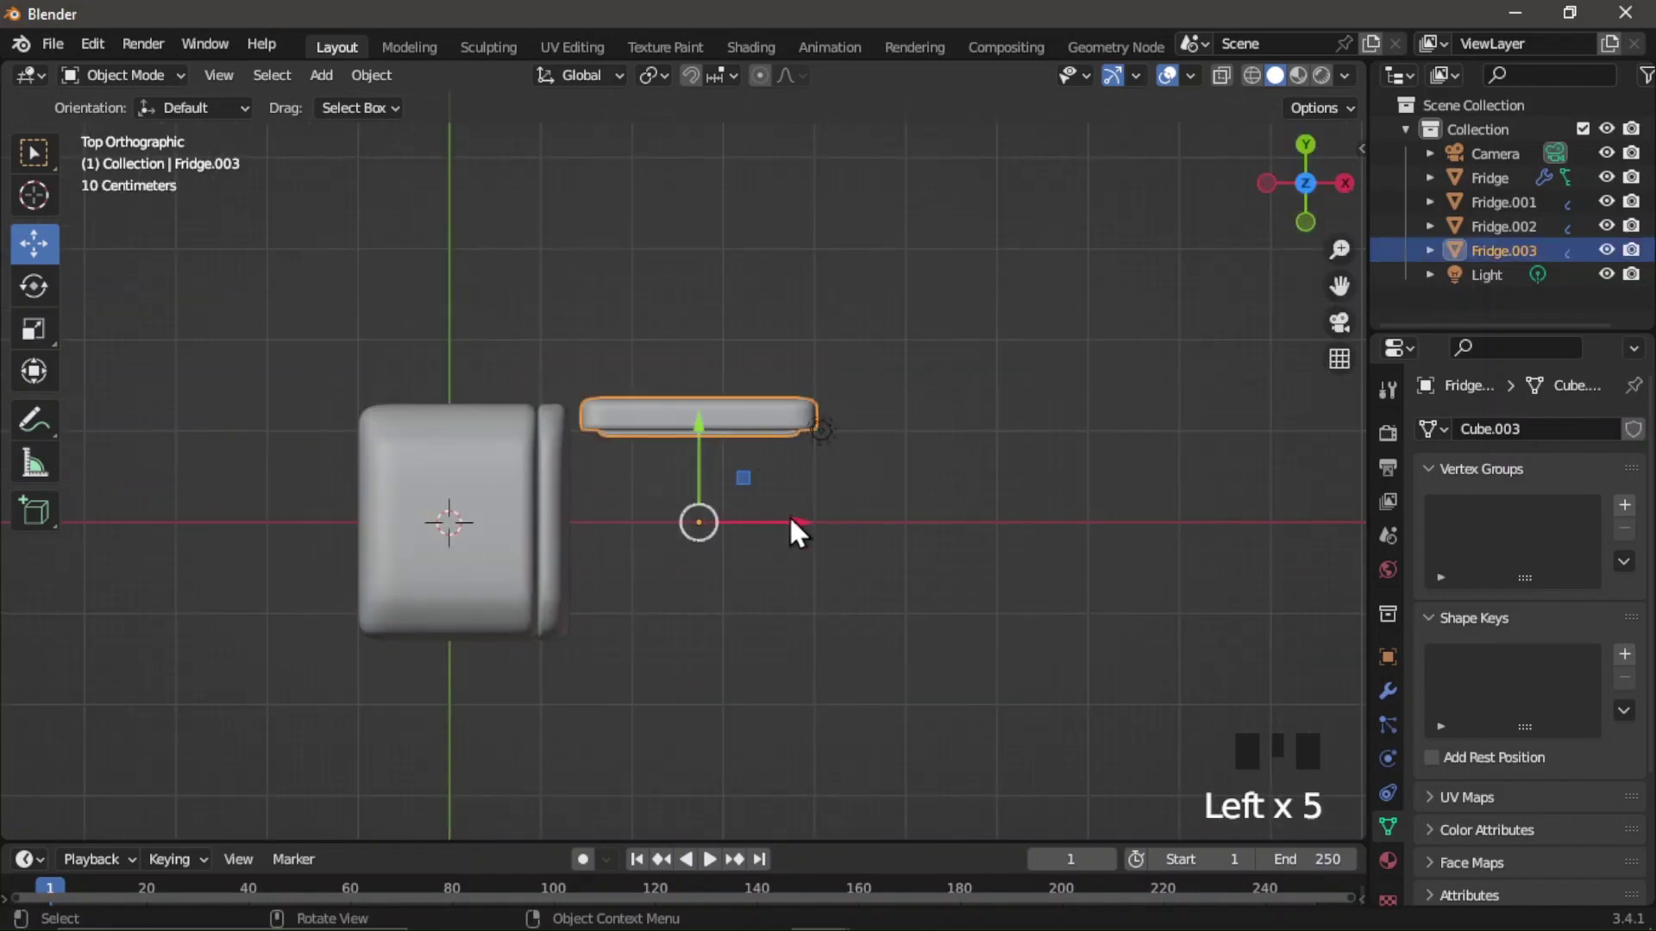
click(795, 537)
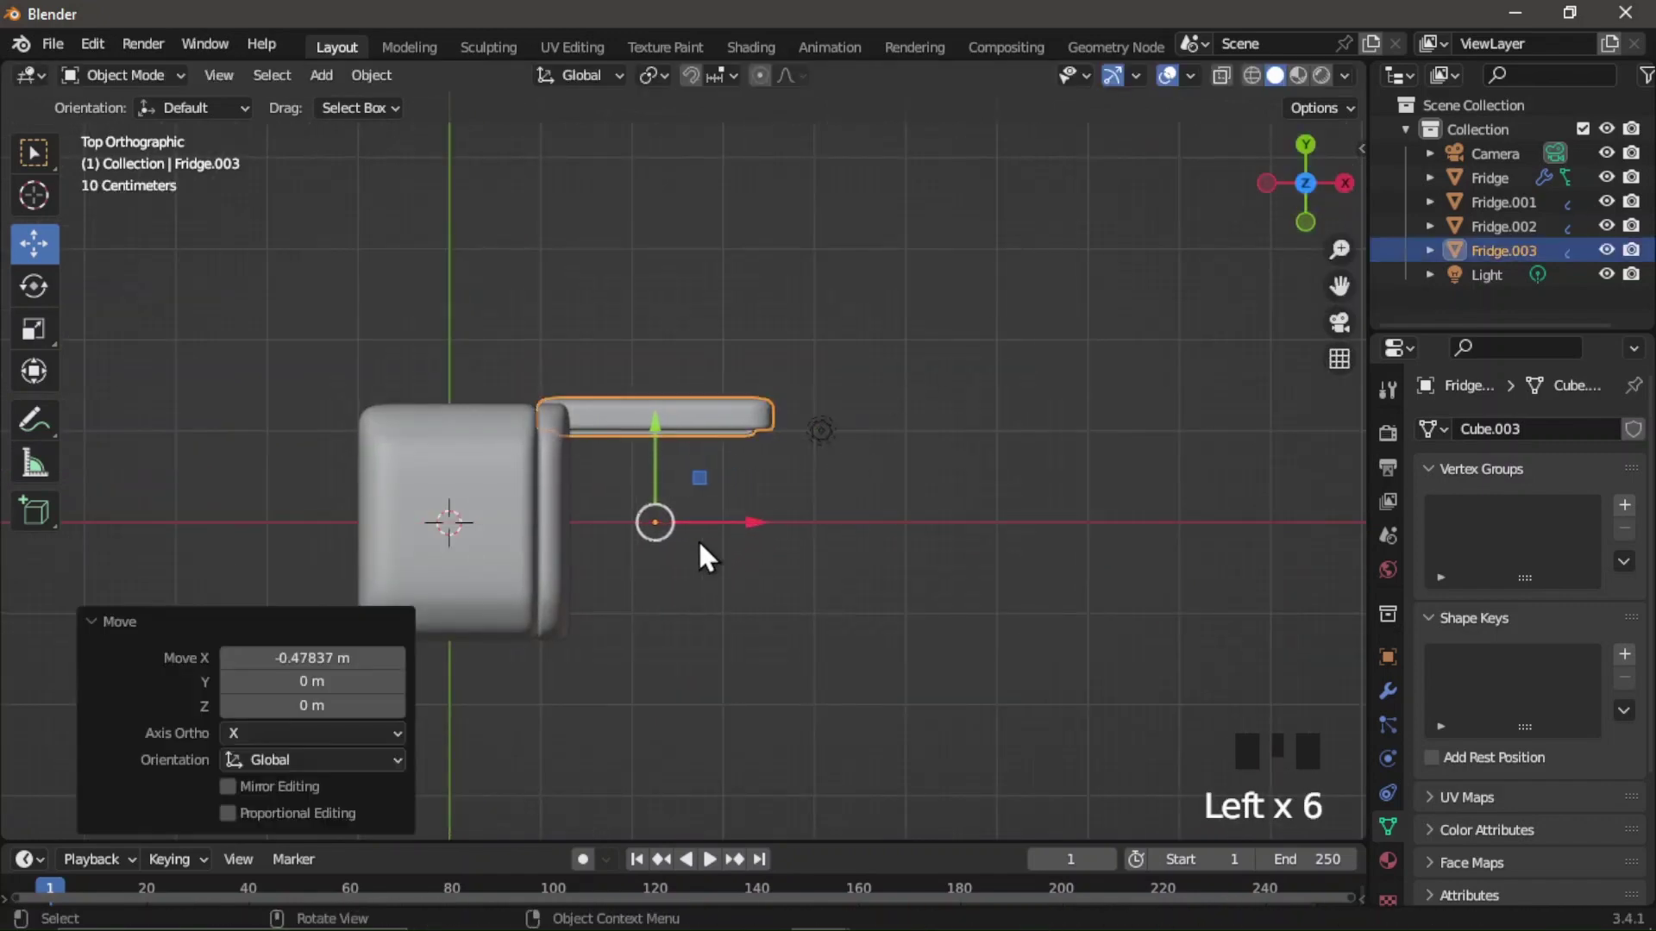
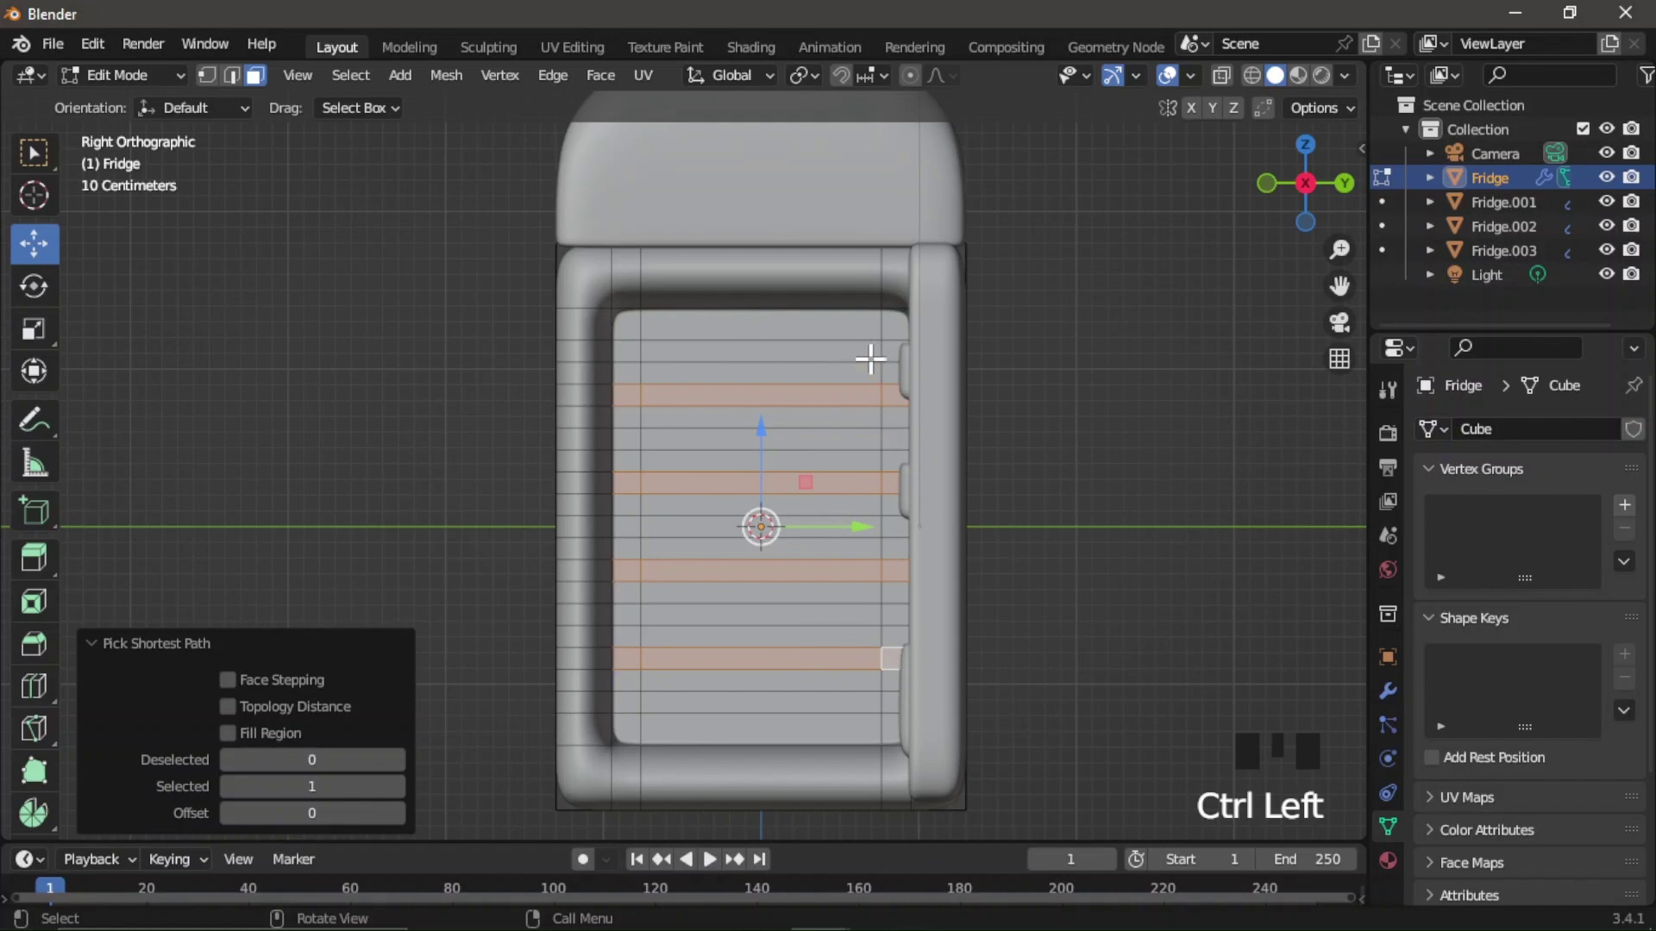
Extrude the four marked bands forward into interior shelves and widen them slightly.
click(1279, 206)
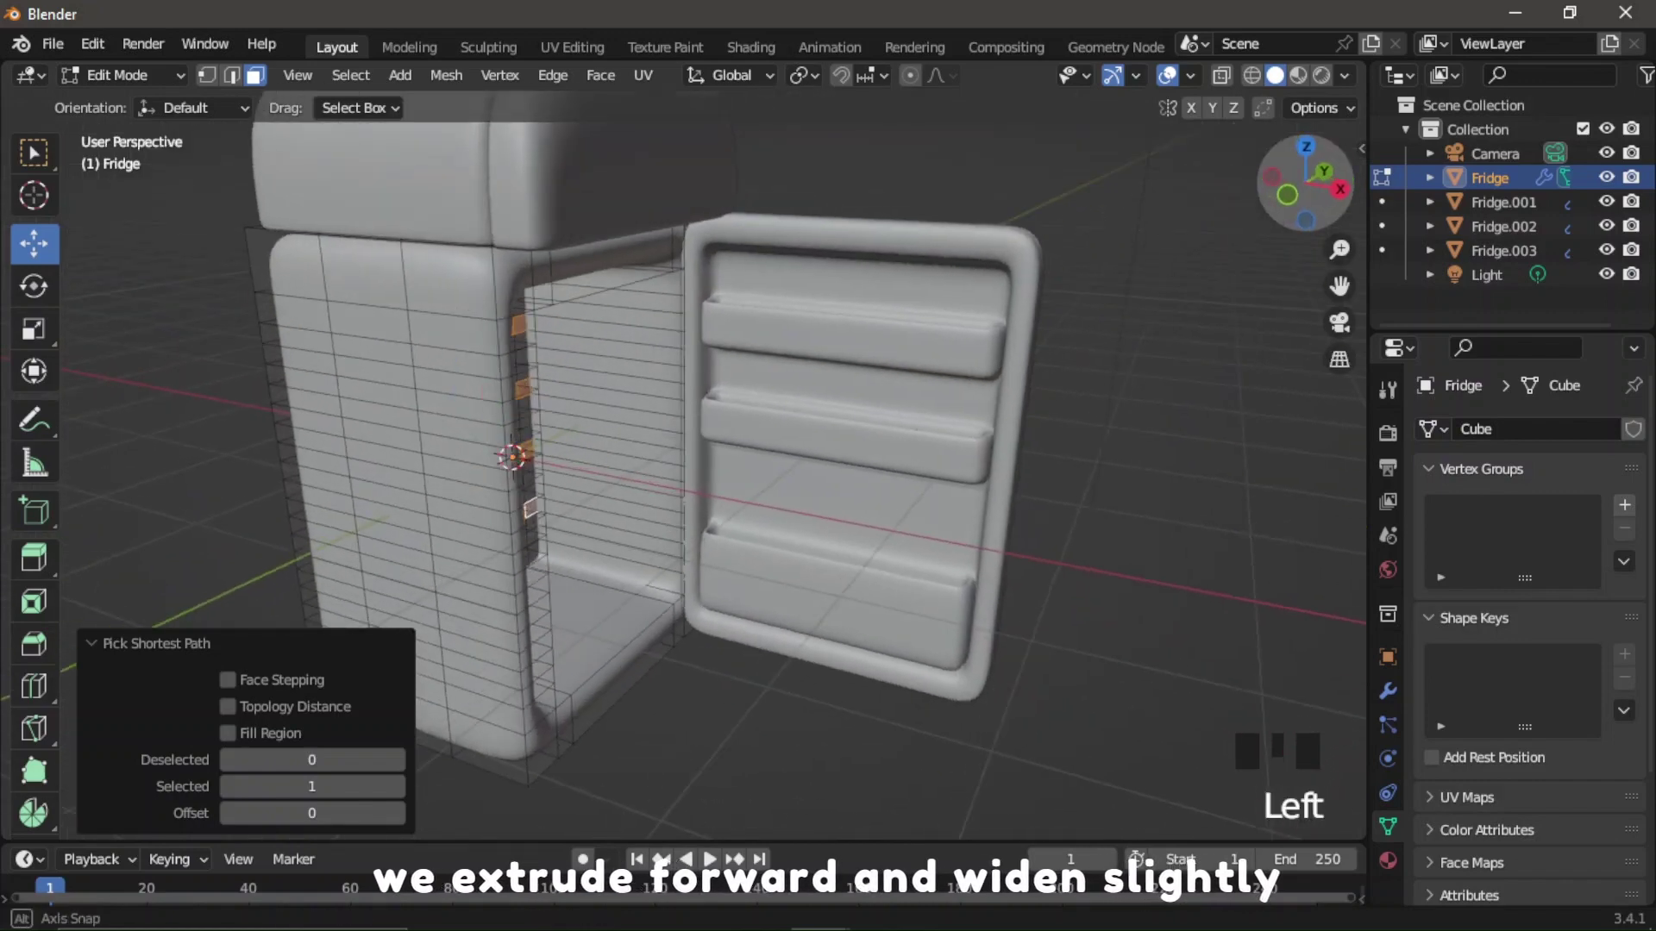
key(e)
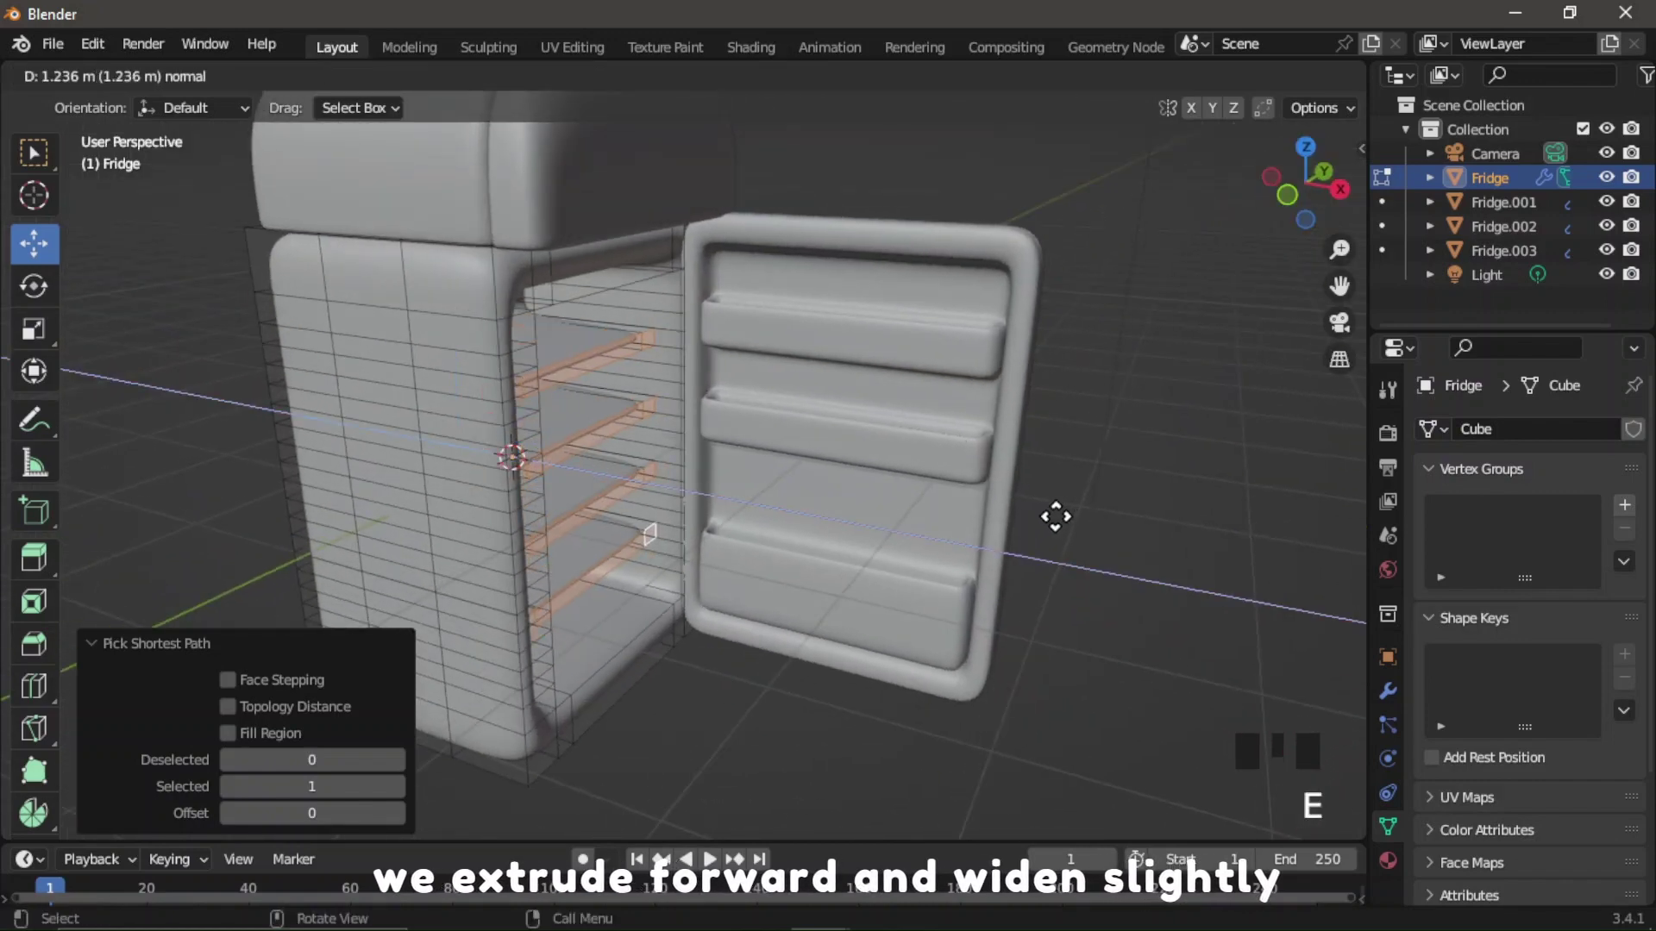
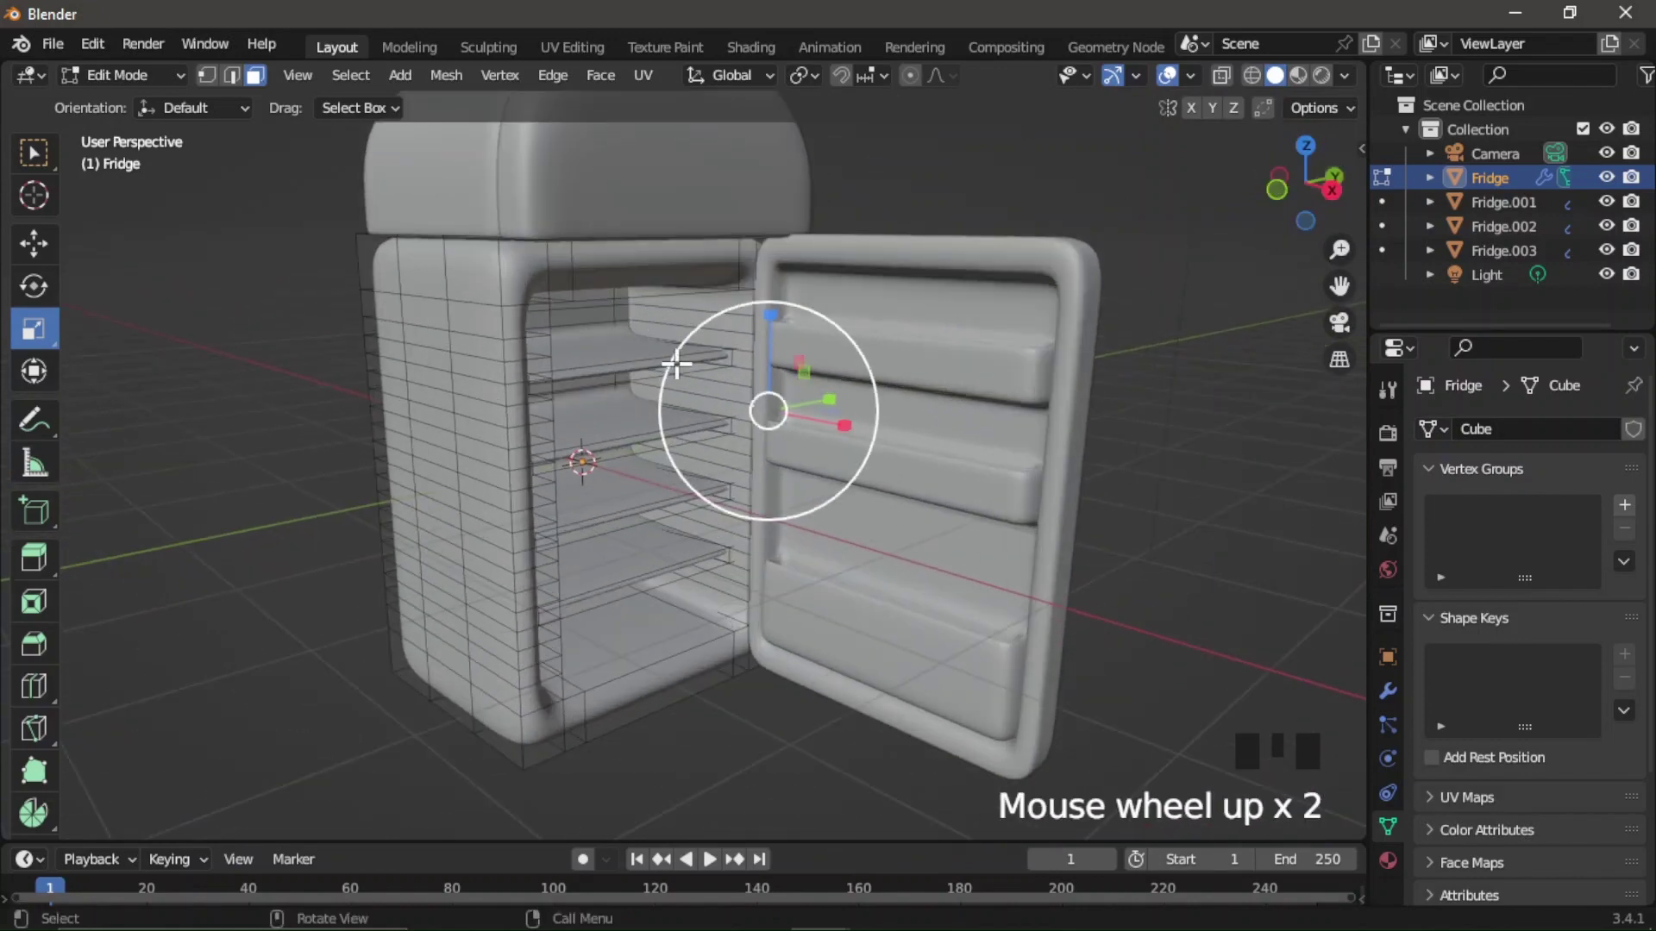
key(Tab)
click(1052, 235)
Add a new cube for the handles, moved 5.25 m along X, and start shrinking it.
scroll(down, 3)
click(1078, 229)
scroll(down, 3)
click(1313, 191)
scroll(up, 3)
drag(338, 89, 768, 354)
scroll(down, 3)
click(706, 507)
click(1327, 207)
drag(45, 329, 745, 428)
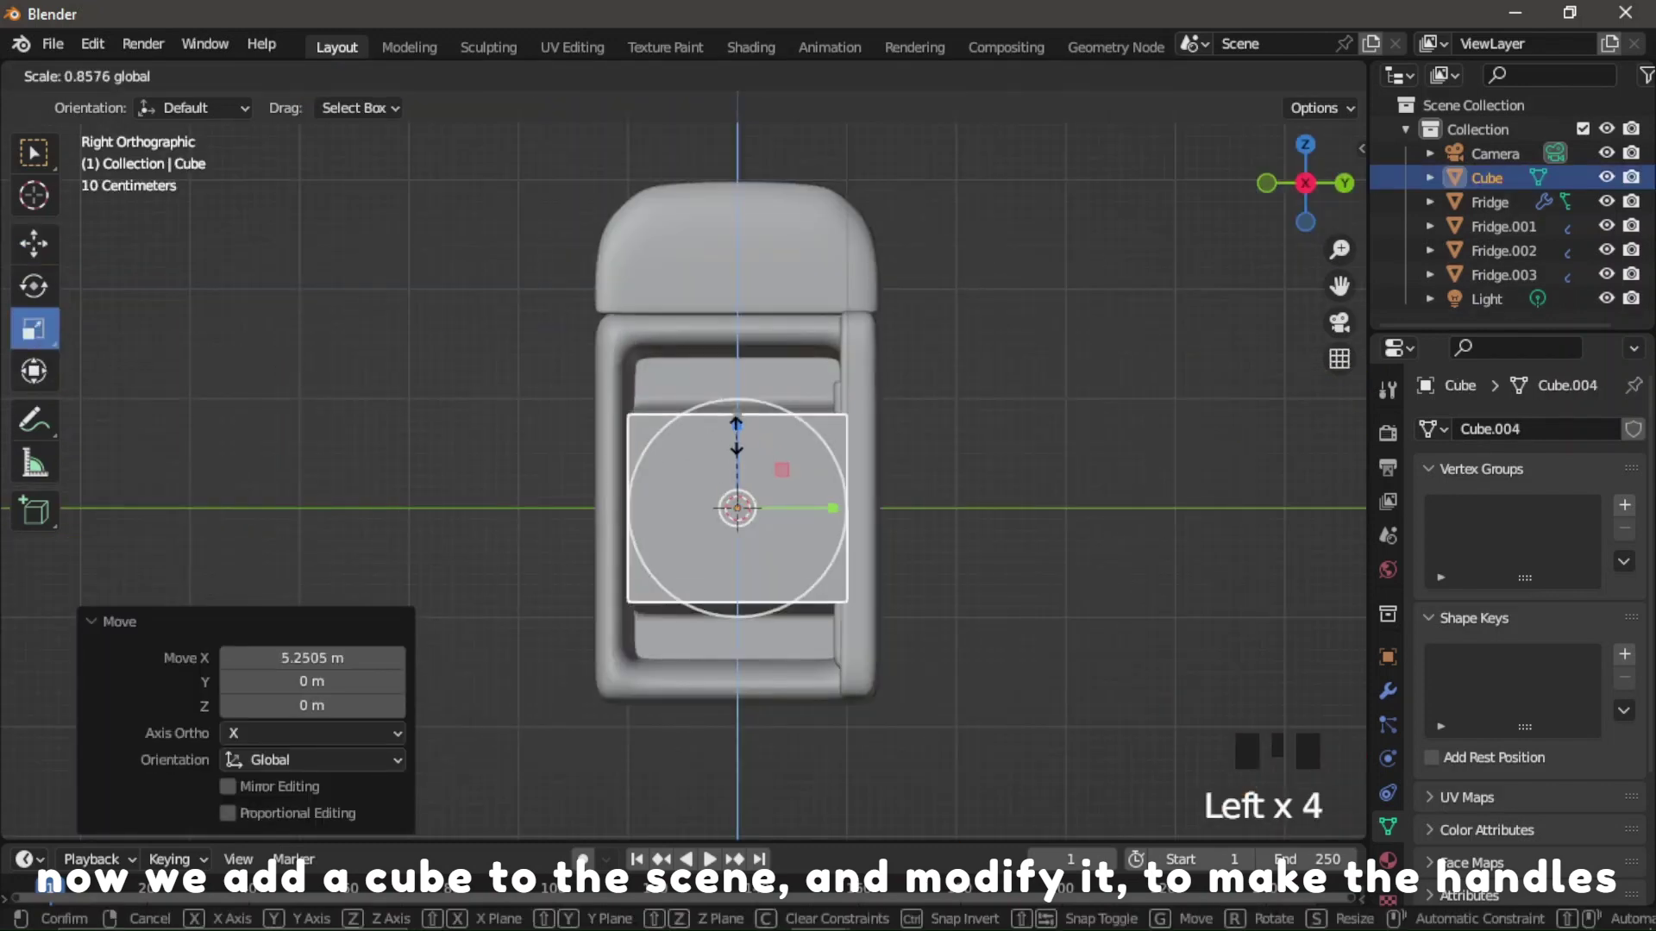
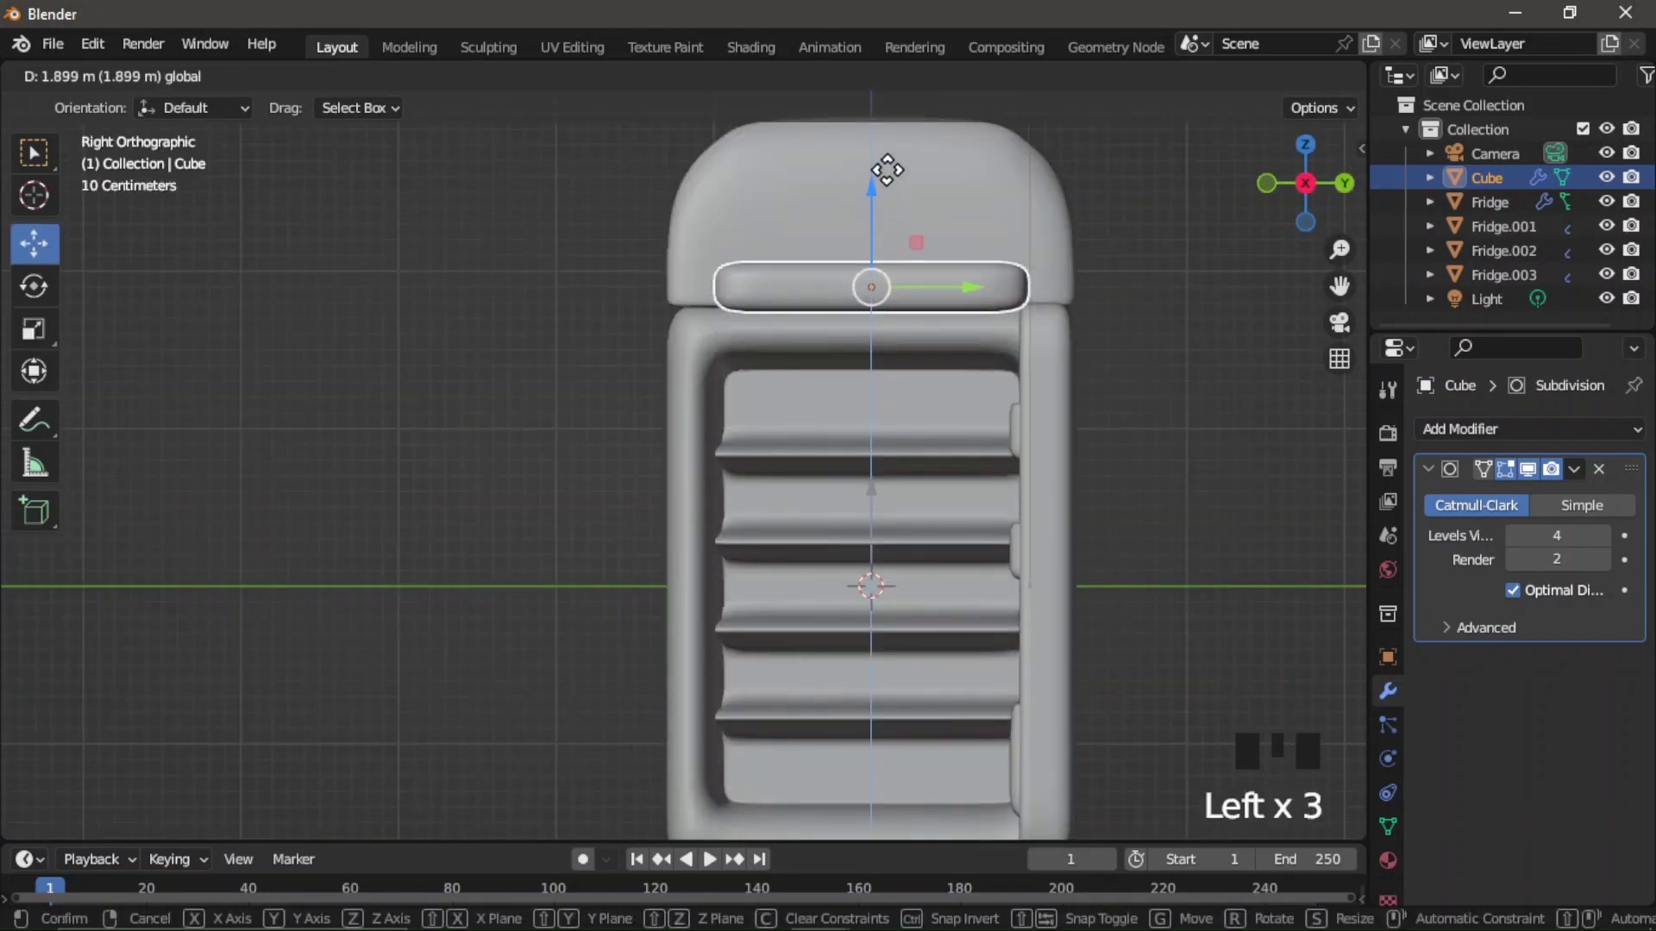
Shrink the rounded cube into a small bar handle and place it on the freezer top.
click(49, 343)
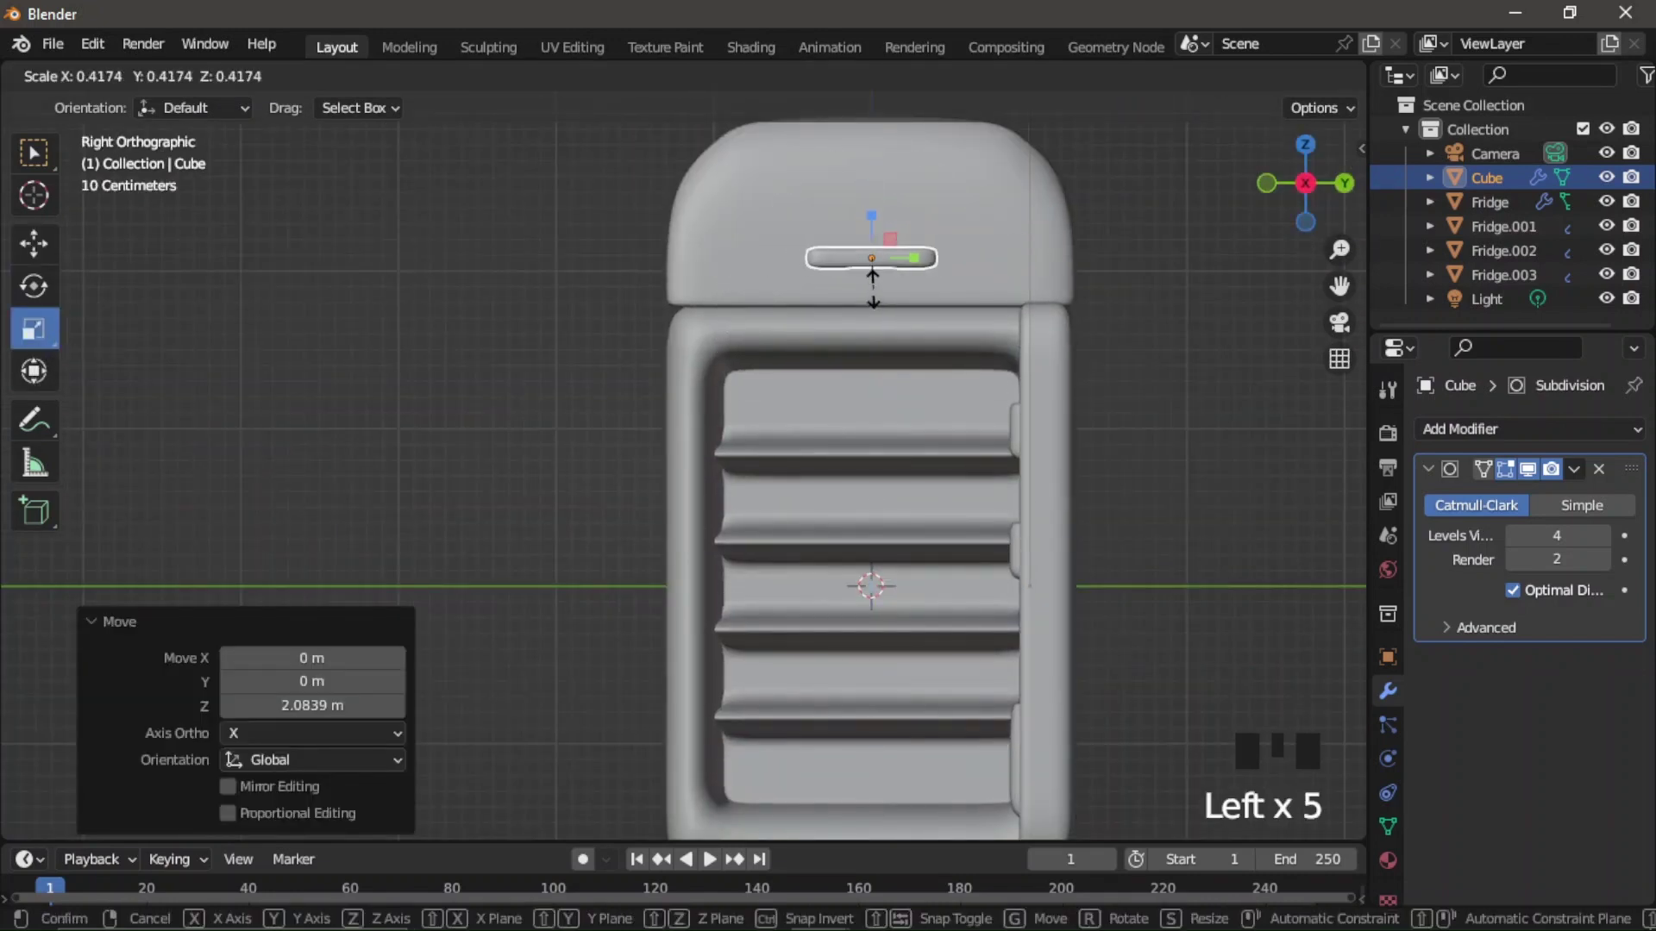
drag(41, 260, 887, 171)
click(1279, 206)
click(1024, 279)
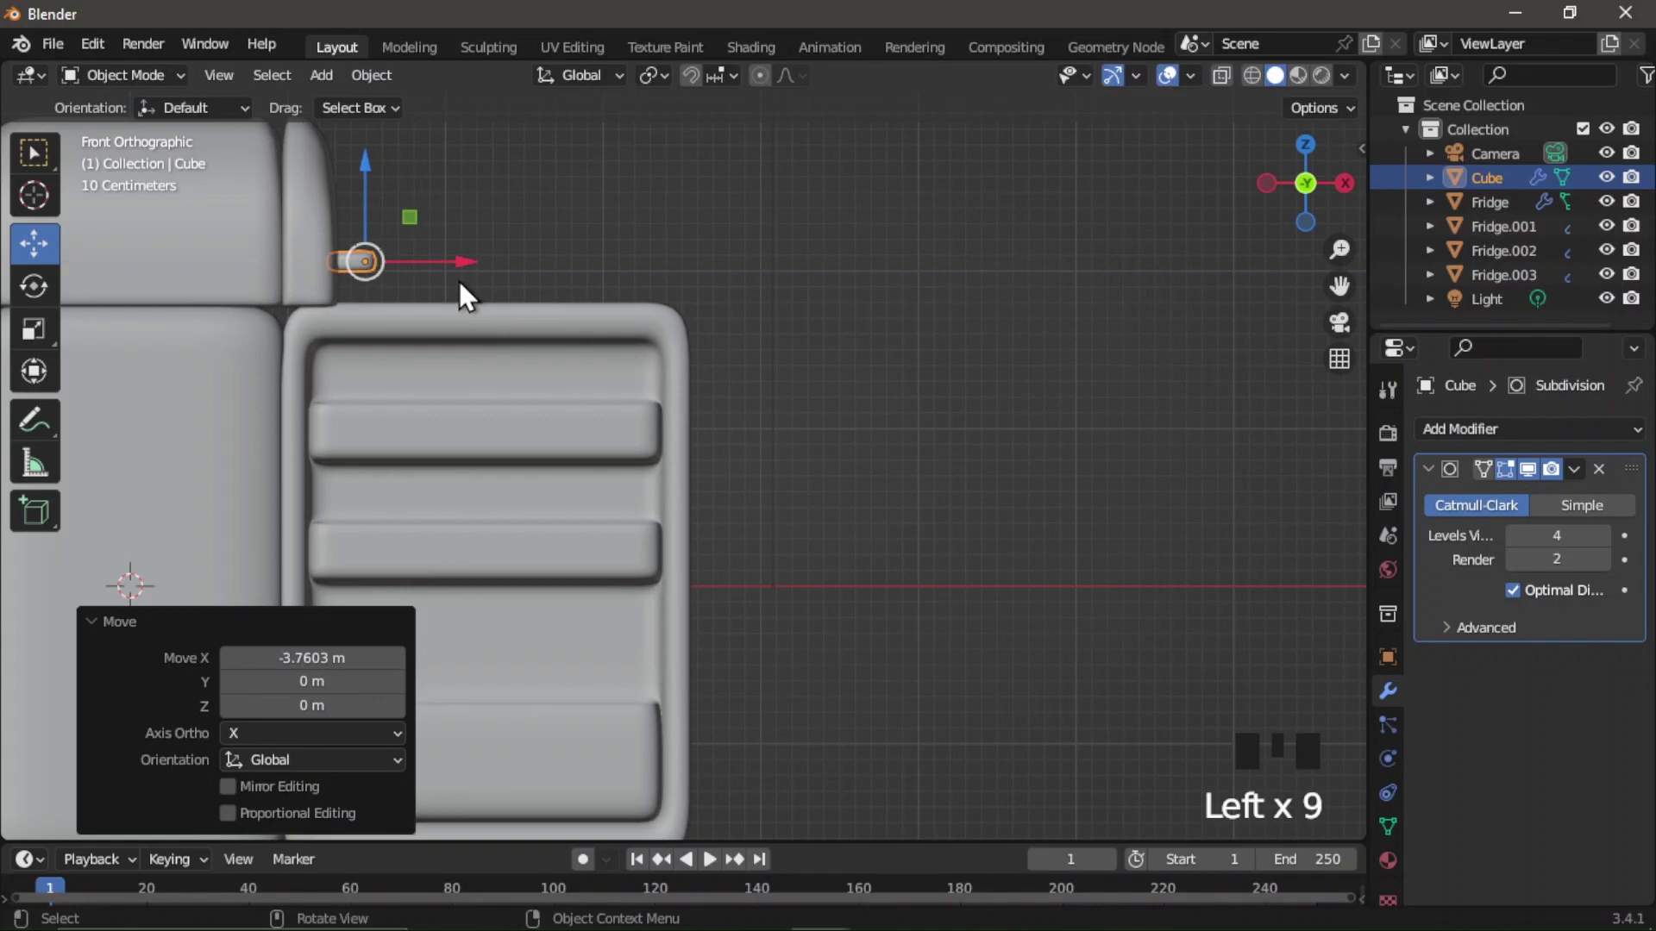
click(468, 277)
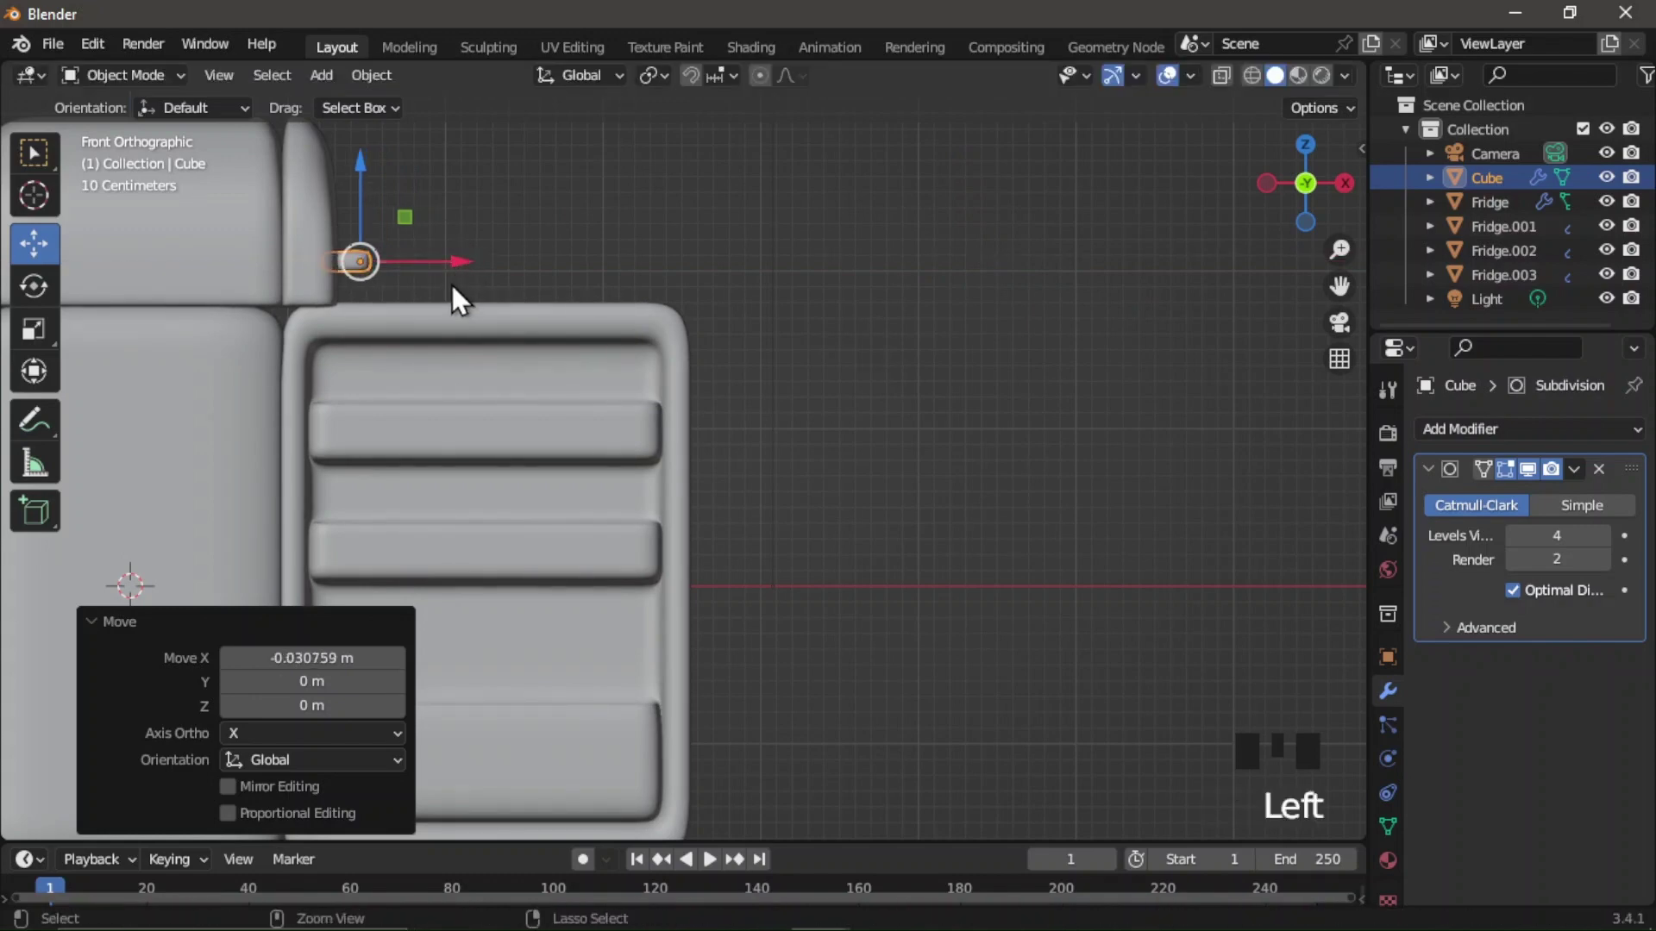
click(1311, 192)
Copy-paste the handle, move the duplicate aside, turn it upright and lower it to door height.
key(ctrl+c)
key(ctrl+v)
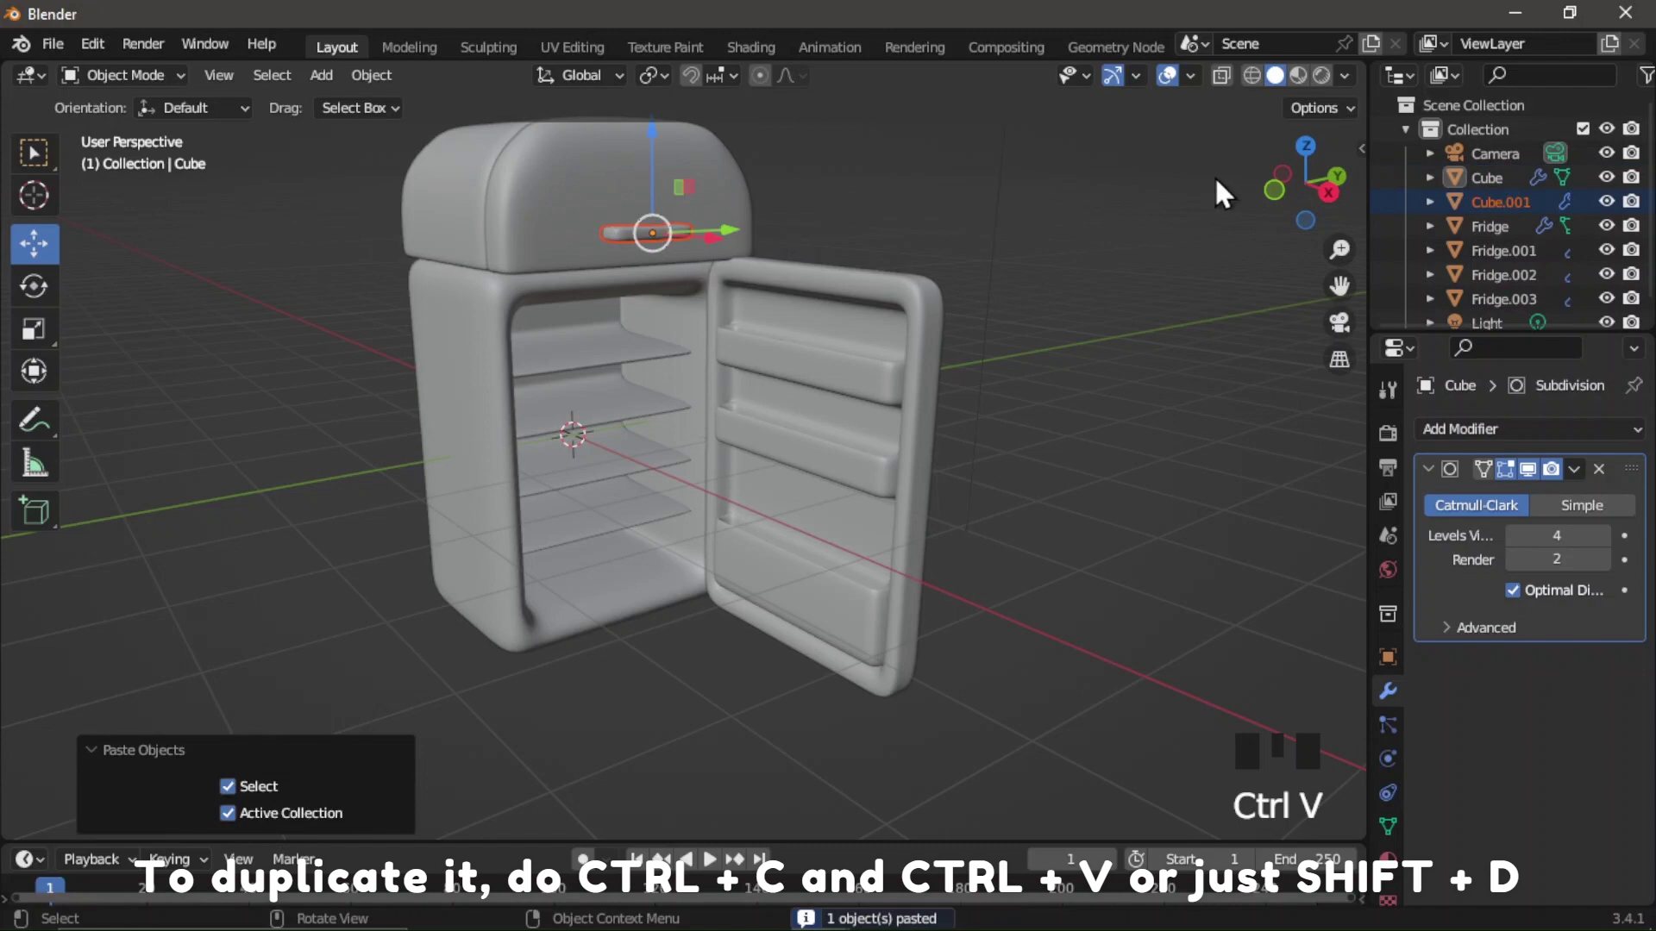
click(1330, 164)
click(470, 291)
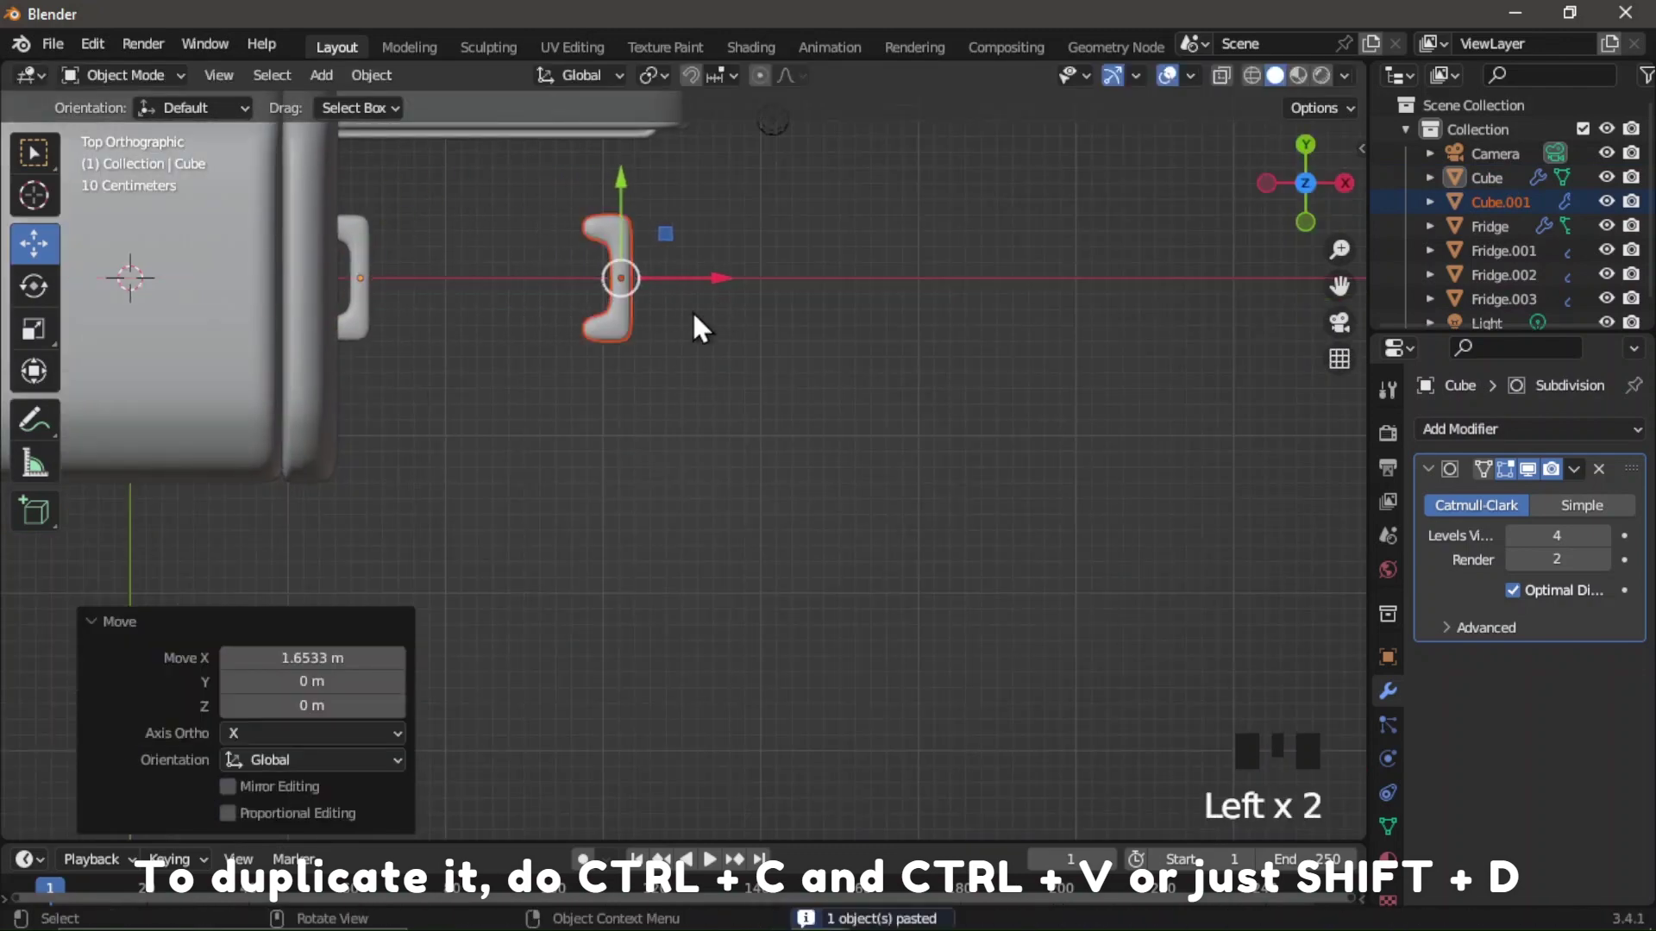
scroll(down, 3)
click(657, 279)
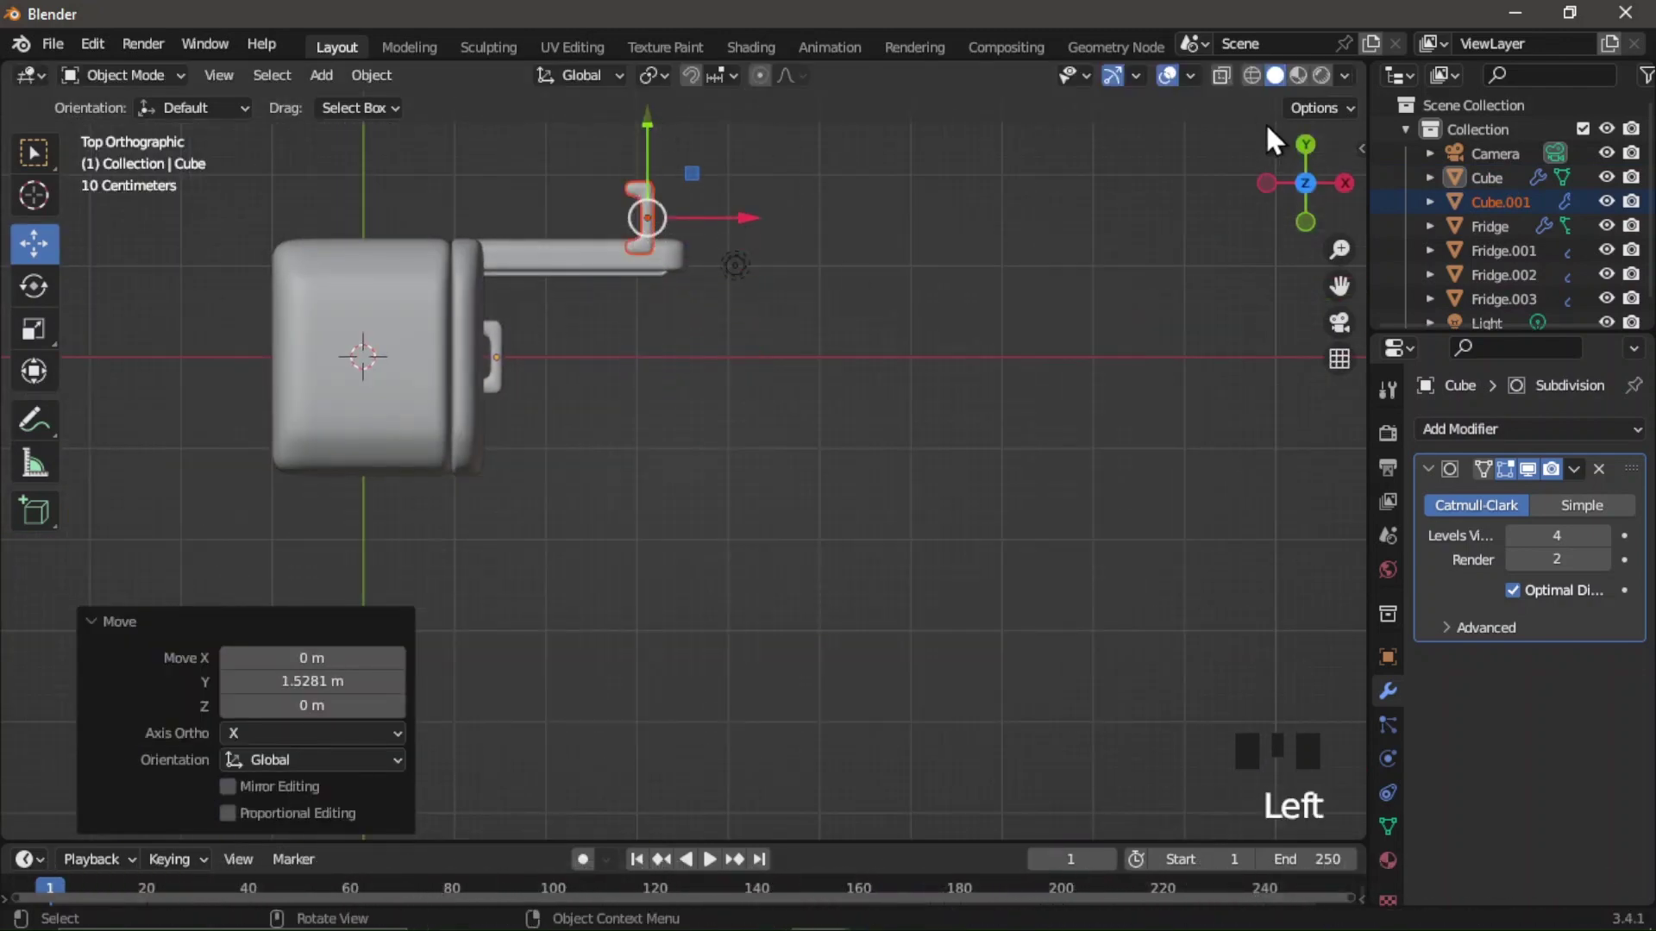
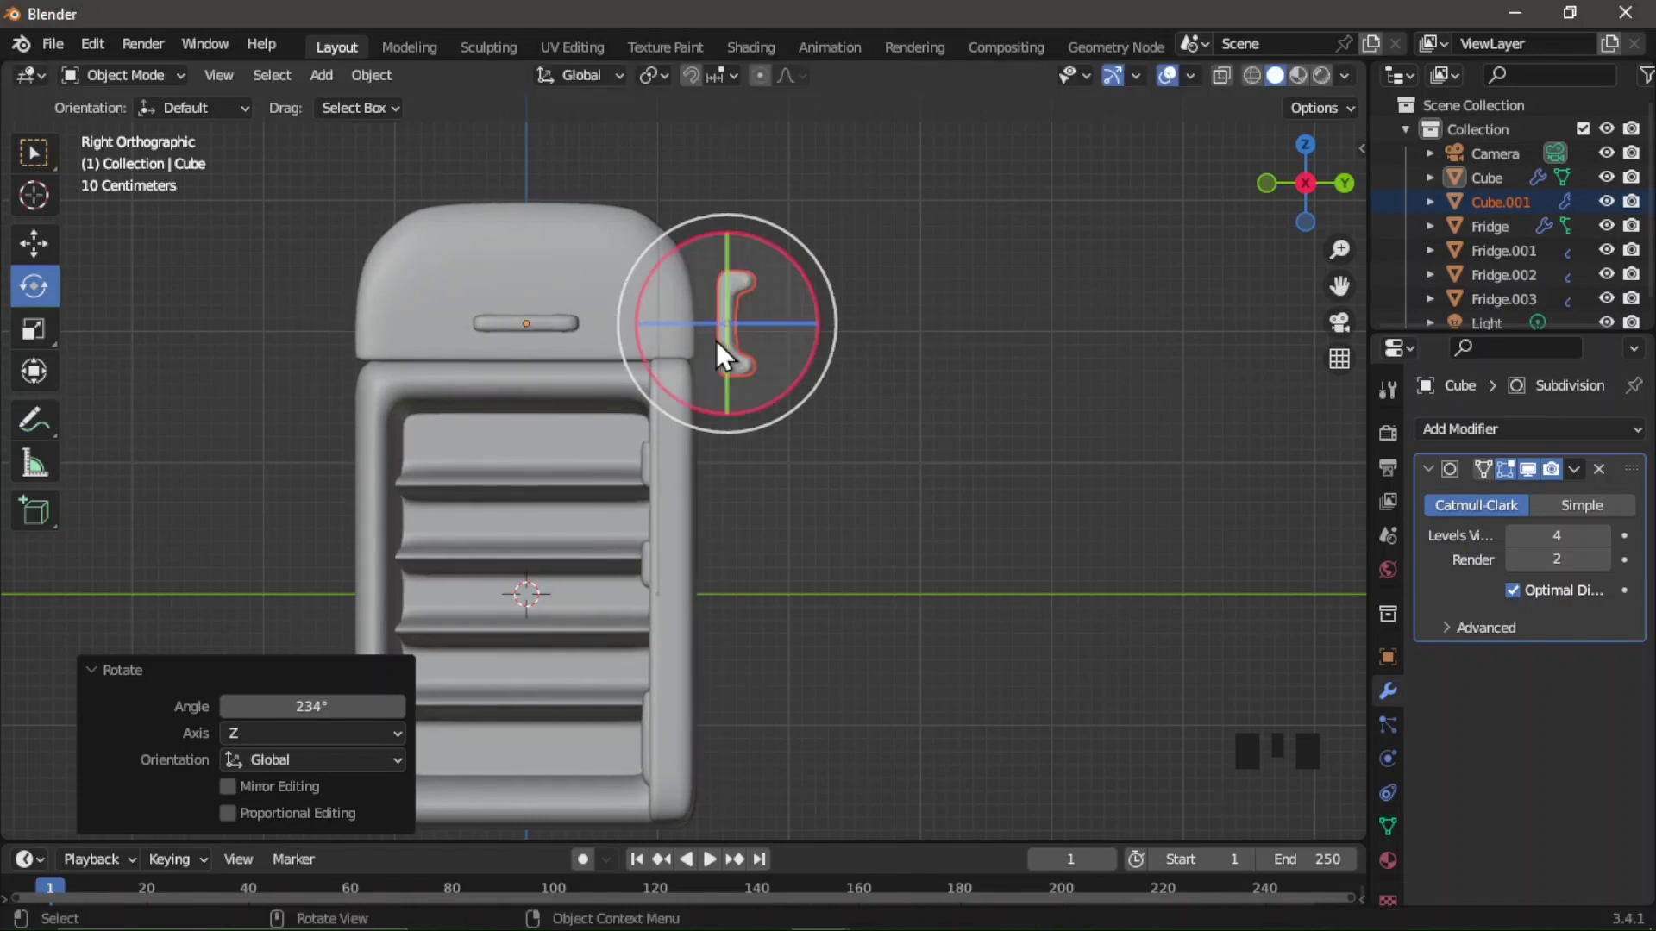
drag(344, 704, 175, 725)
drag(48, 256, 743, 249)
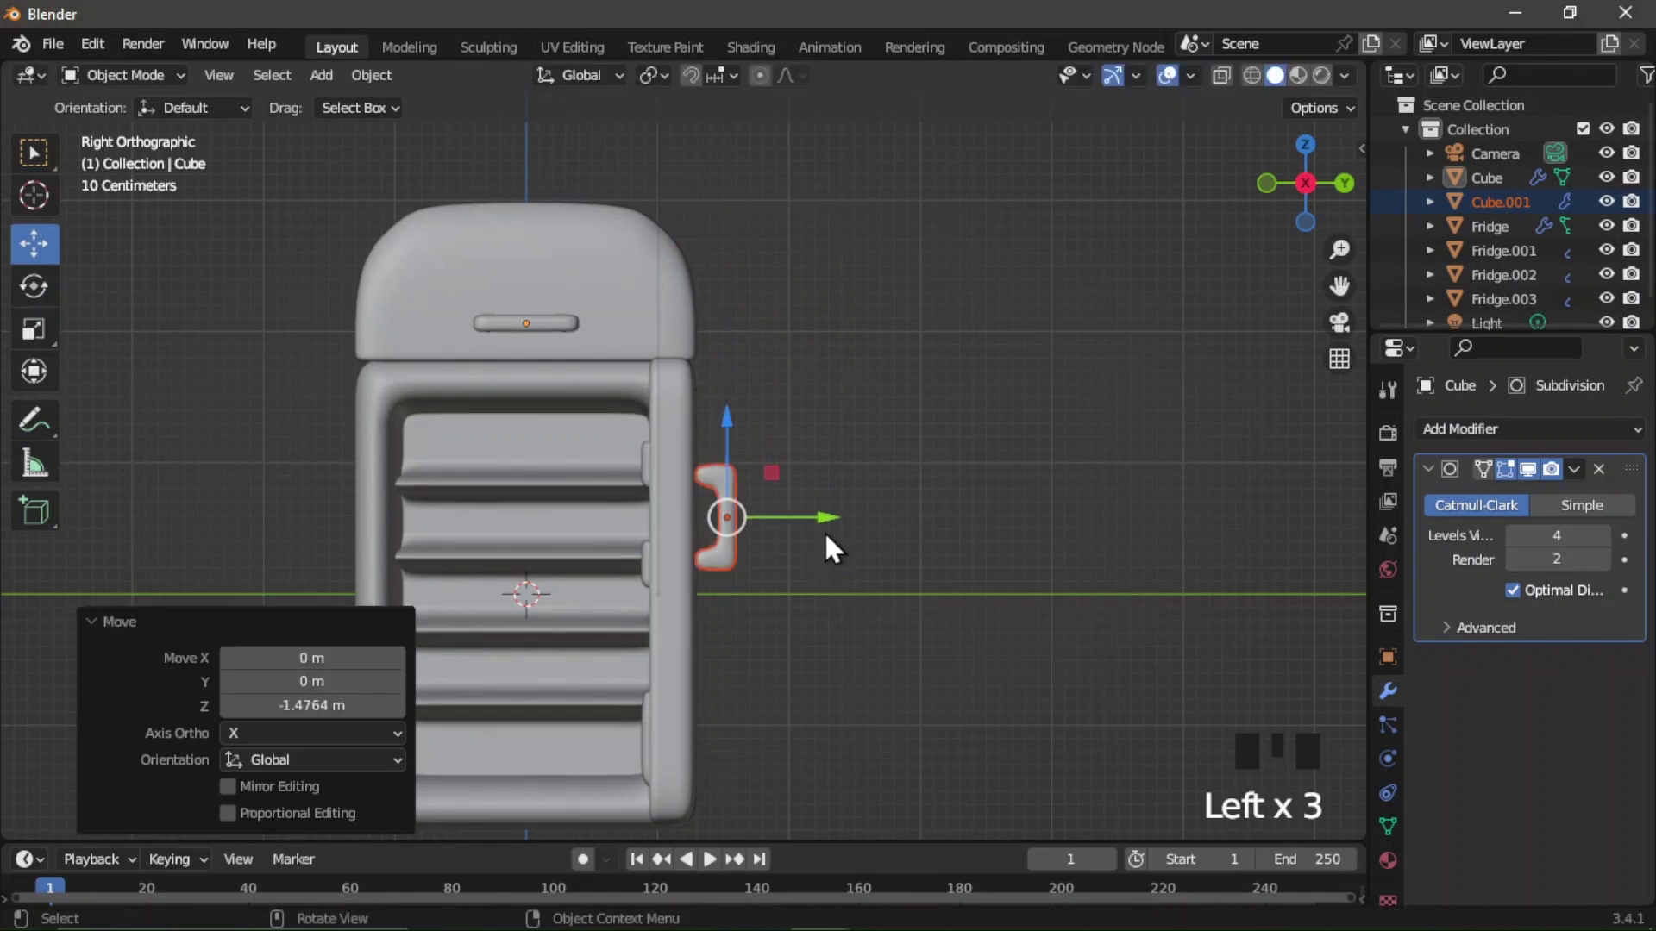
Nudge the upright handle onto the front of the lower door.
click(826, 533)
click(990, 427)
scroll(down, 3)
click(585, 773)
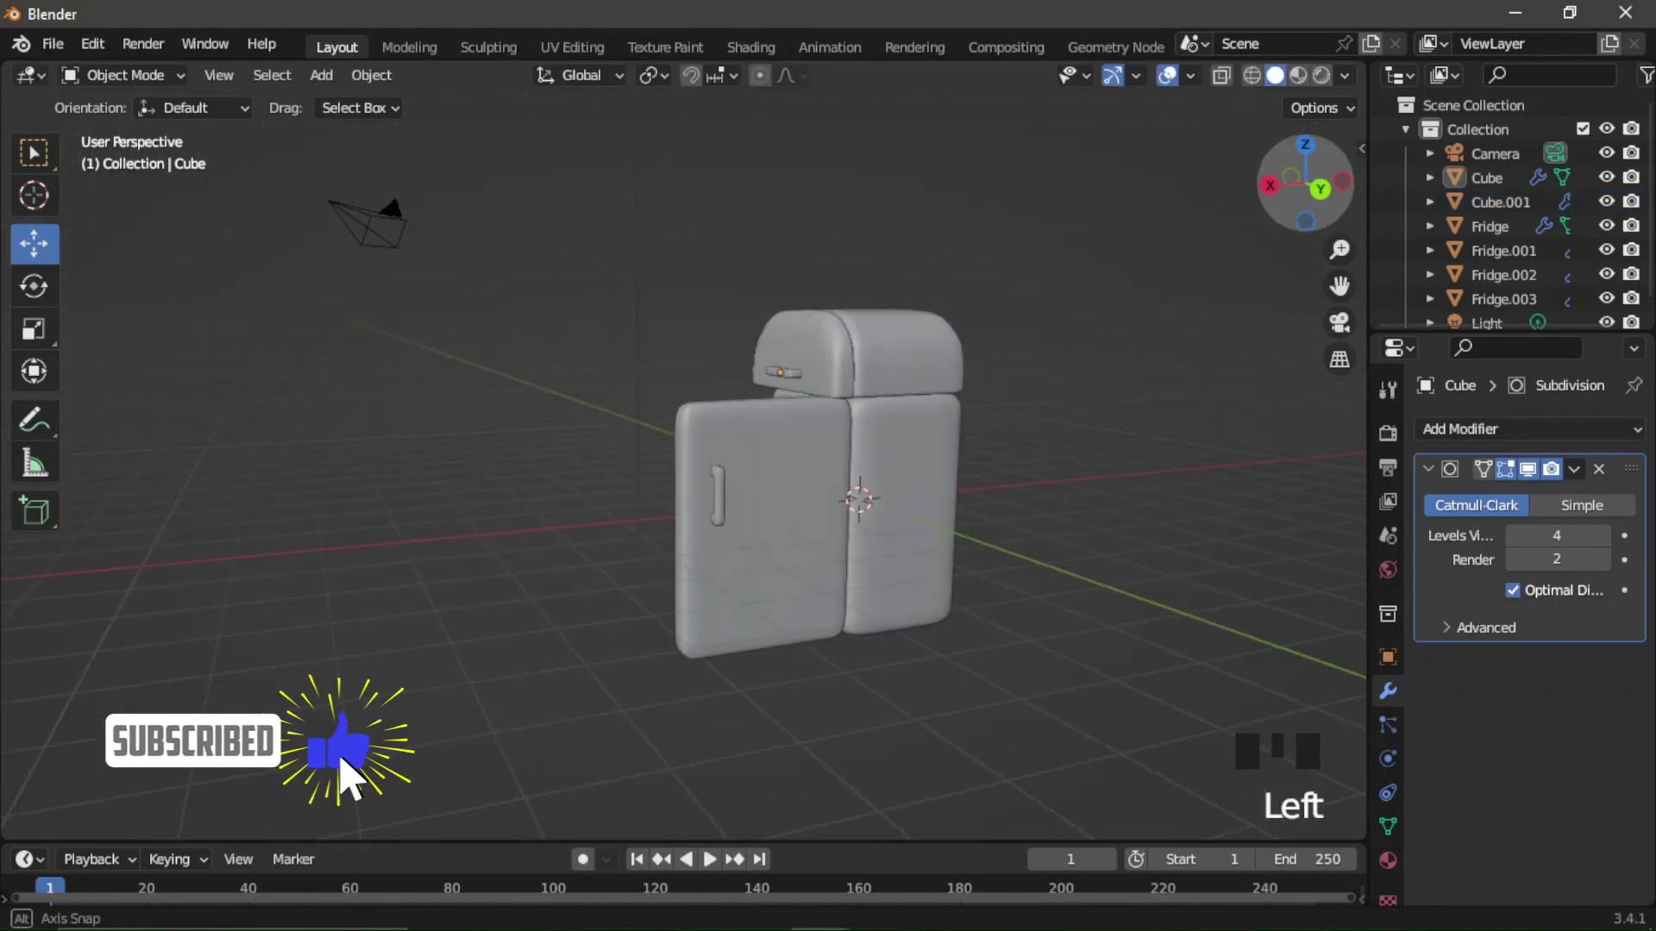
scroll(up, 3)
click(760, 514)
click(689, 534)
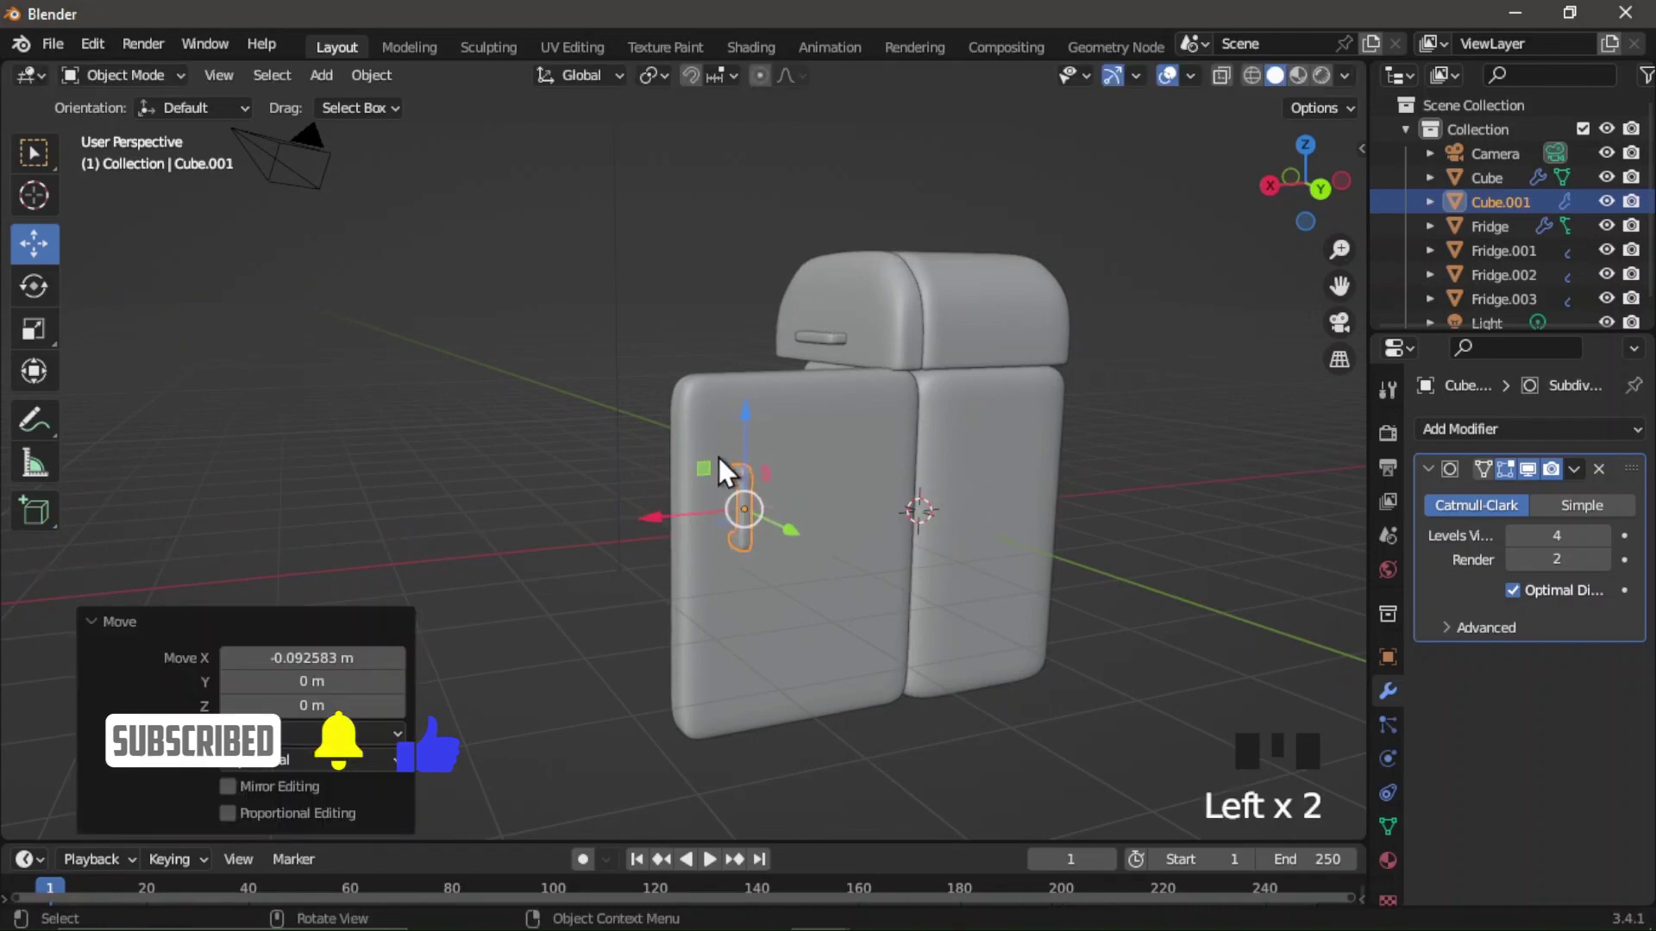
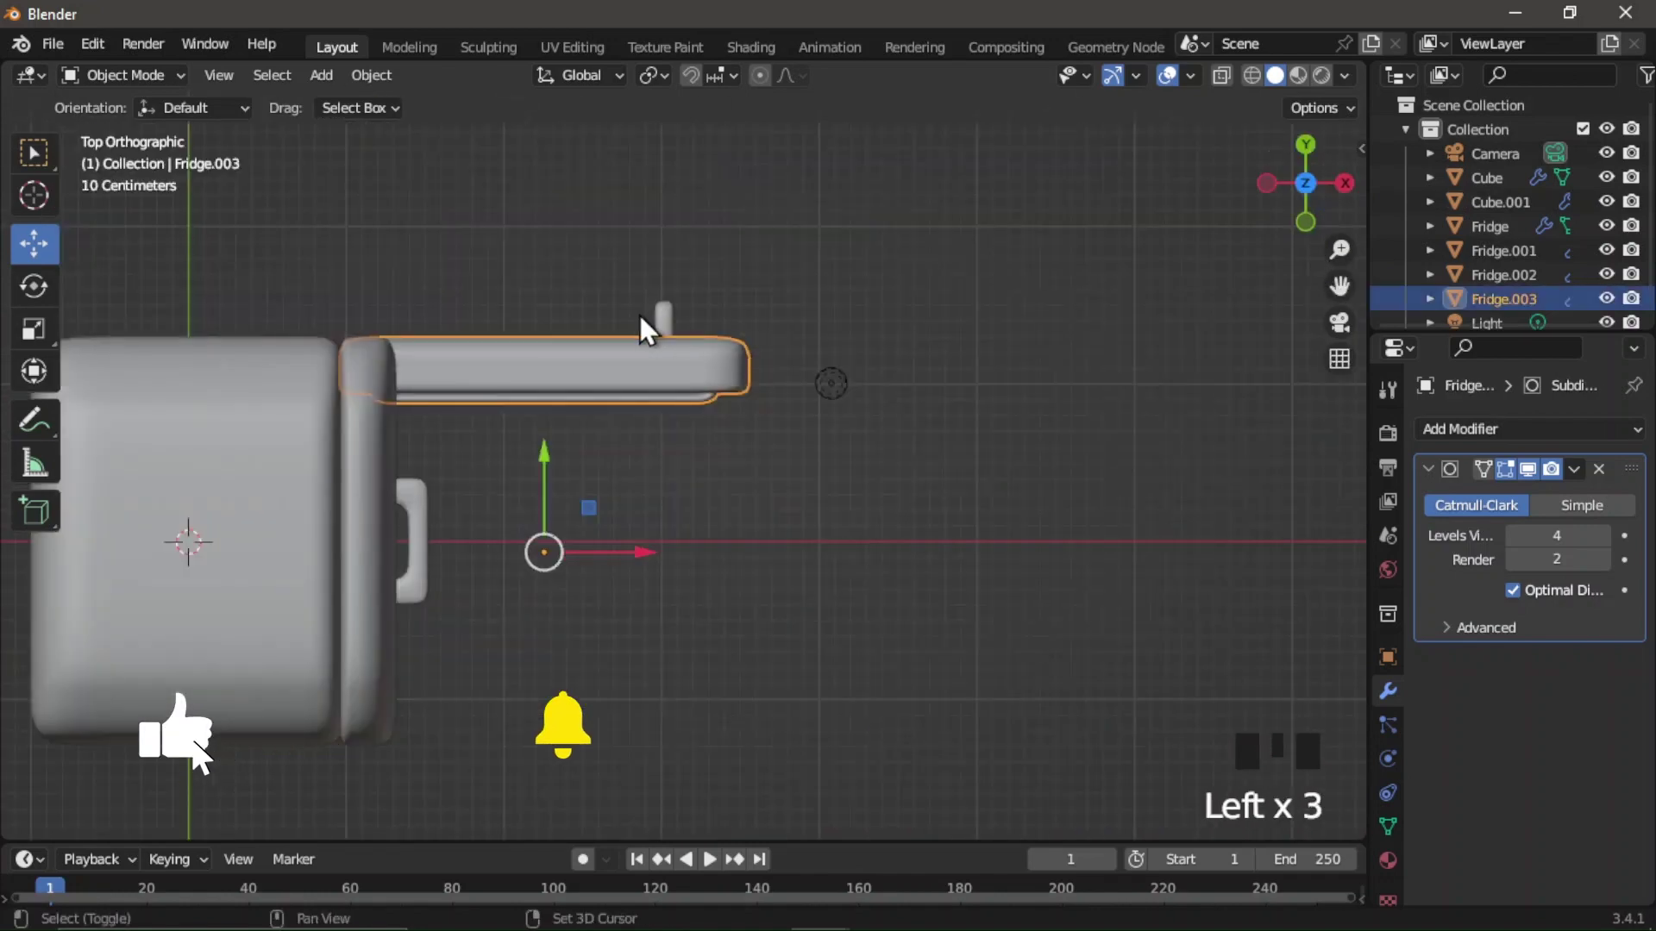
Rotate the door together with its handle -8° around Z so it swings slightly open.
click(671, 330)
click(43, 299)
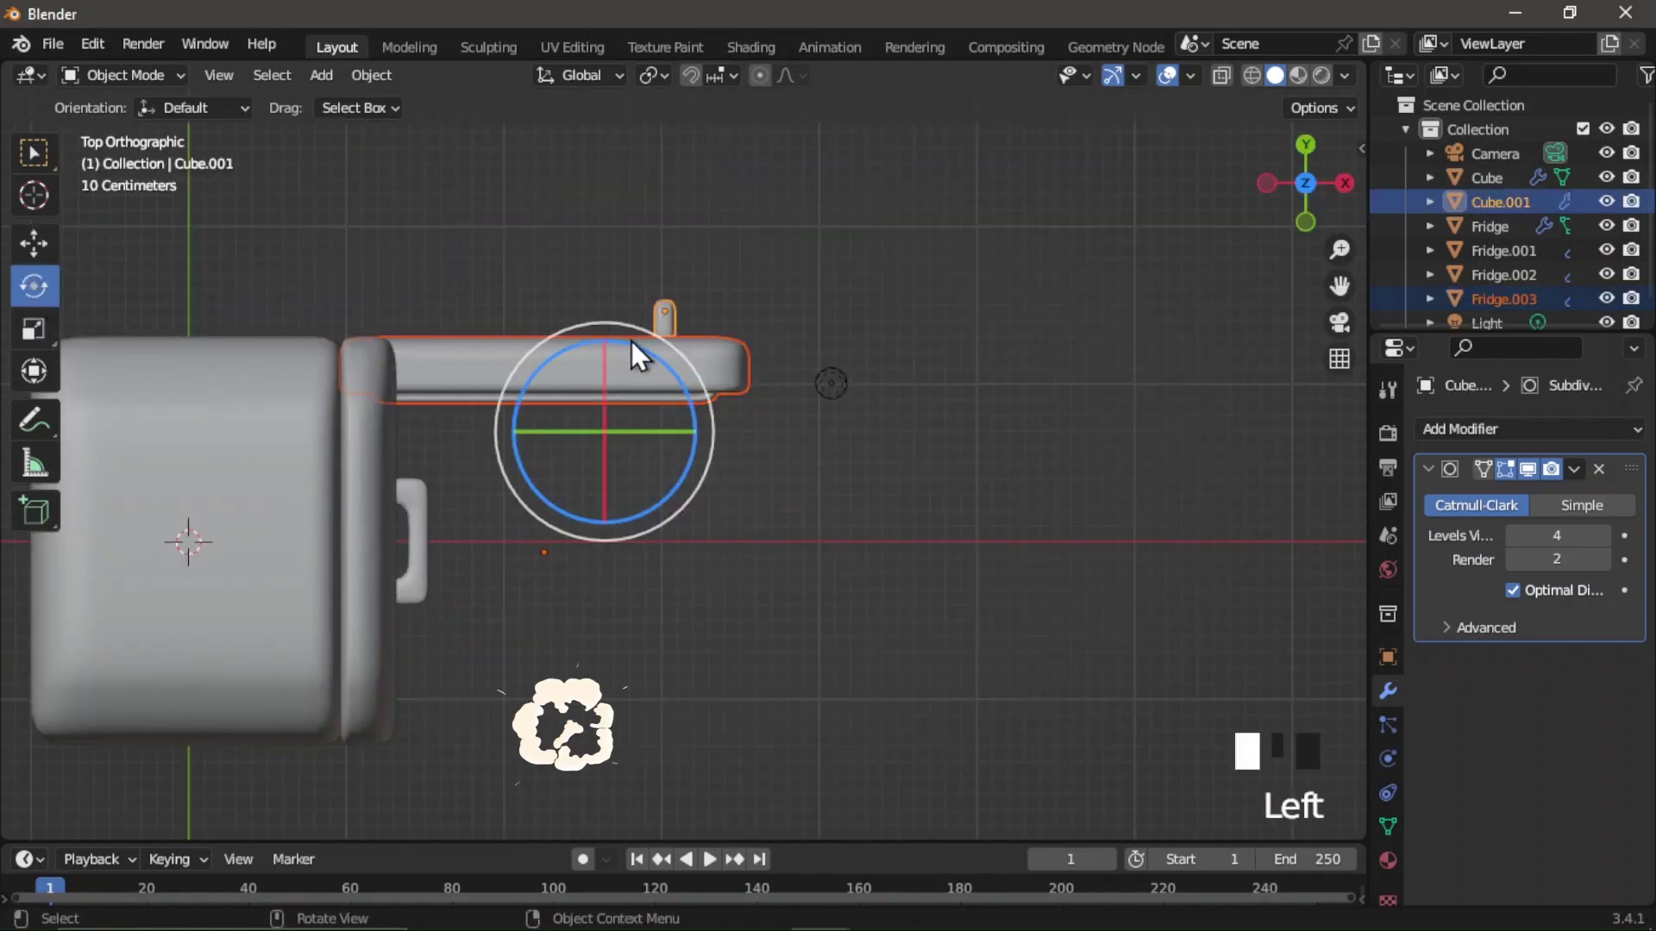
drag(55, 242, 618, 347)
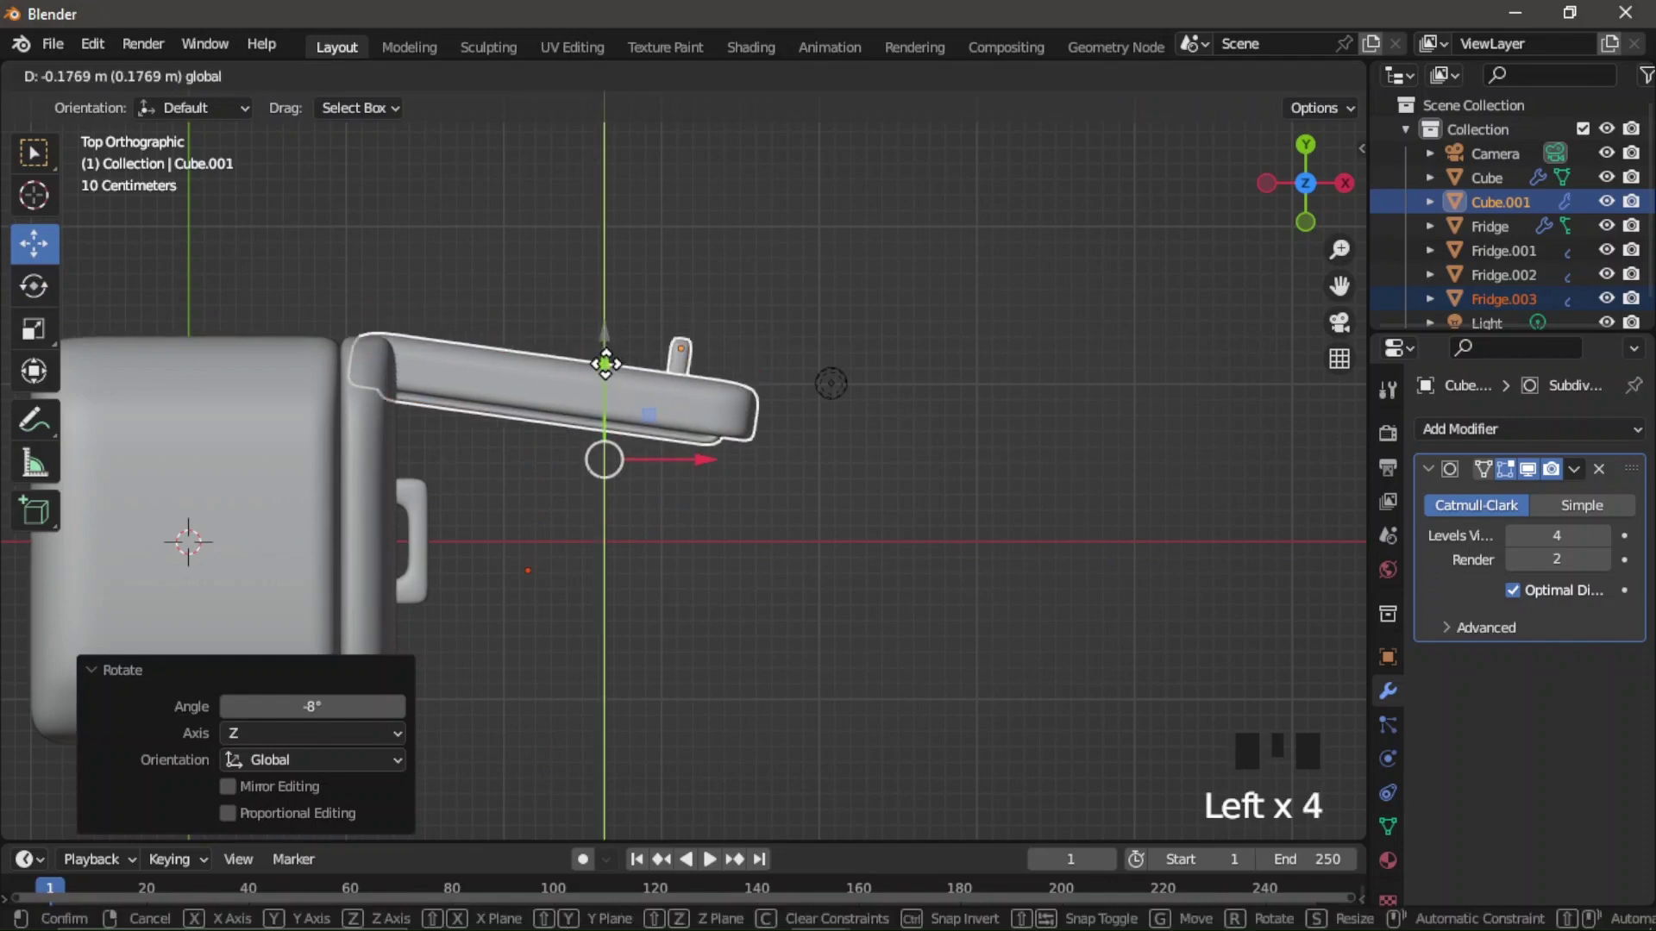
click(613, 380)
click(662, 337)
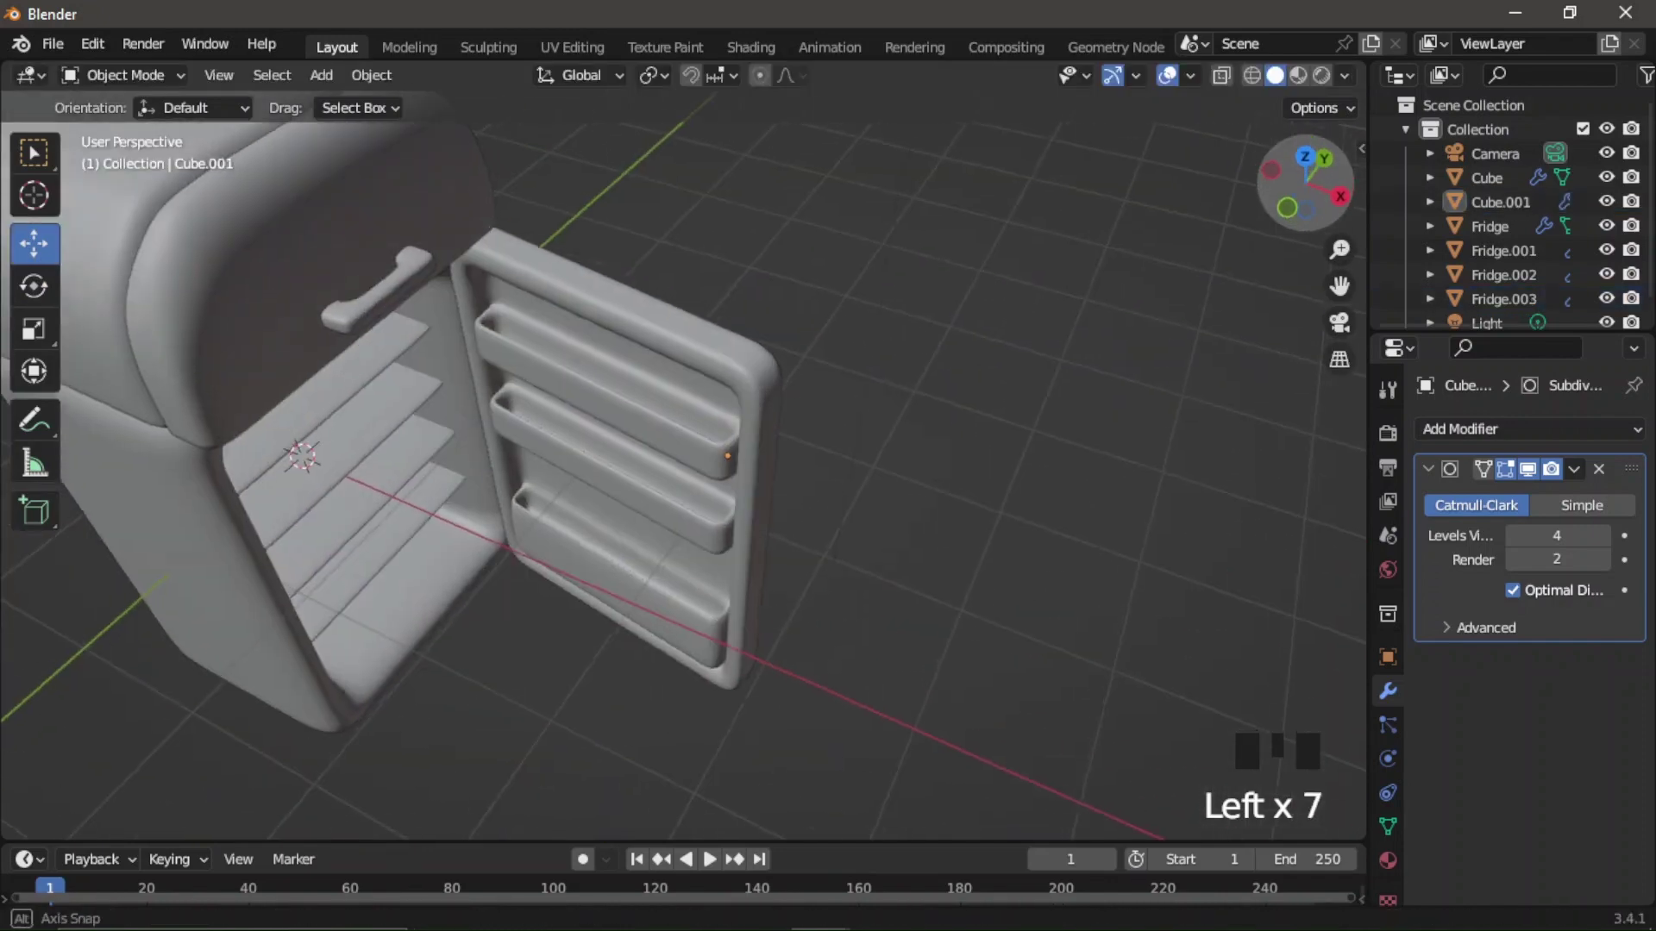
key(ctrl+z)
click(717, 602)
click(845, 481)
scroll(down, 3)
click(1299, 189)
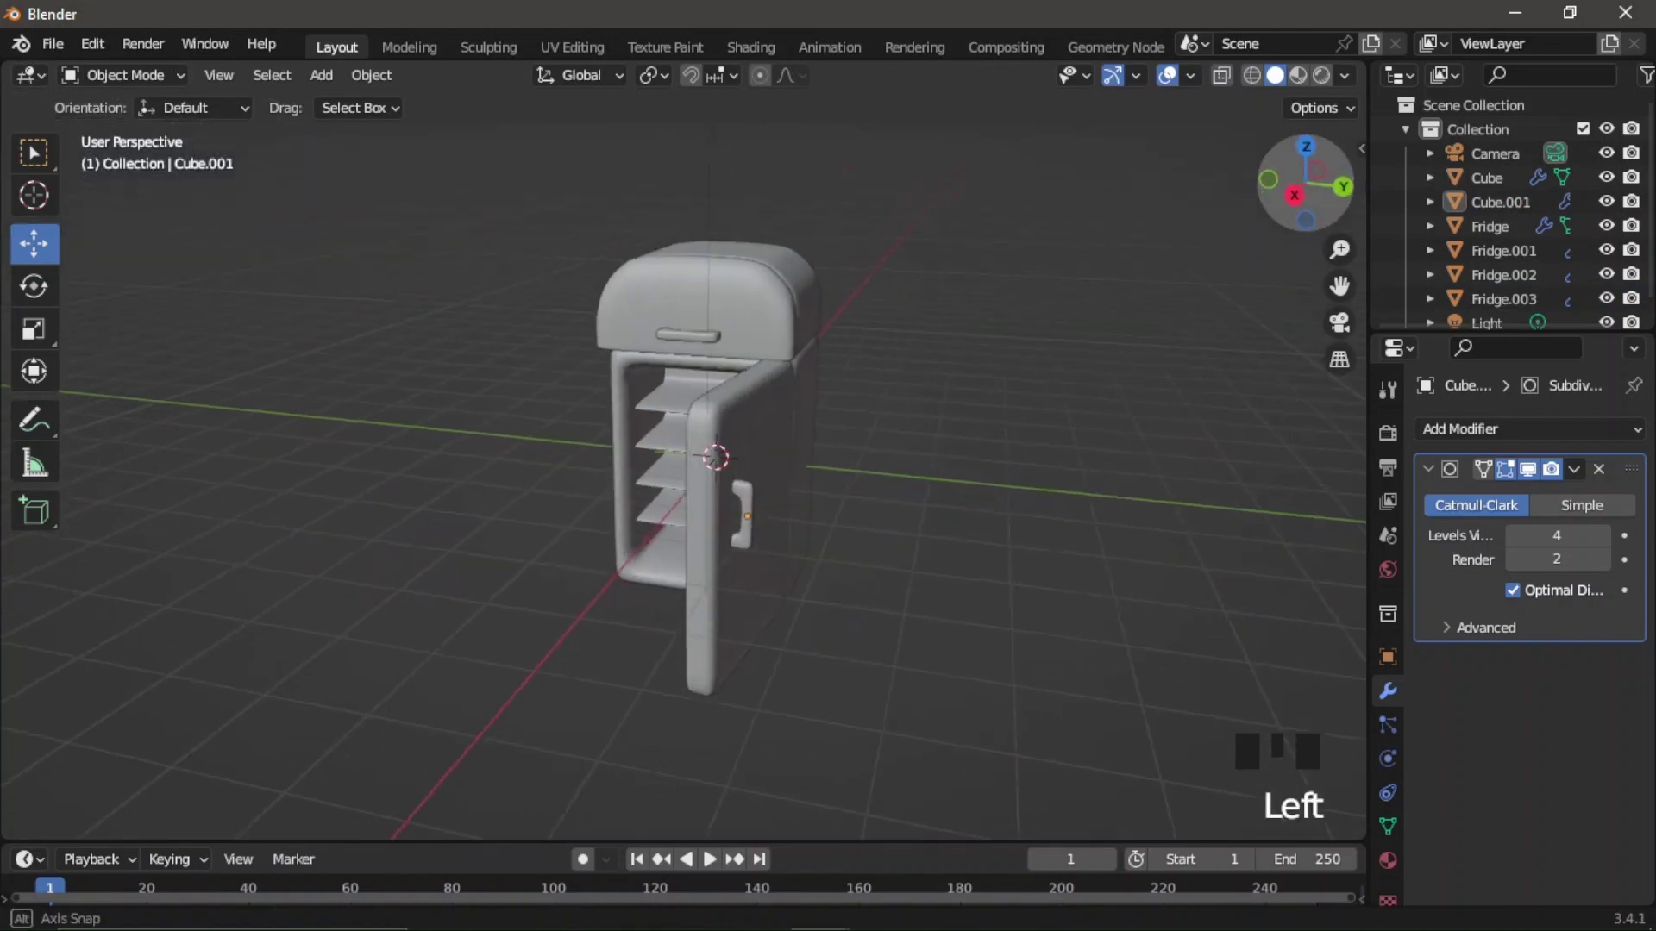
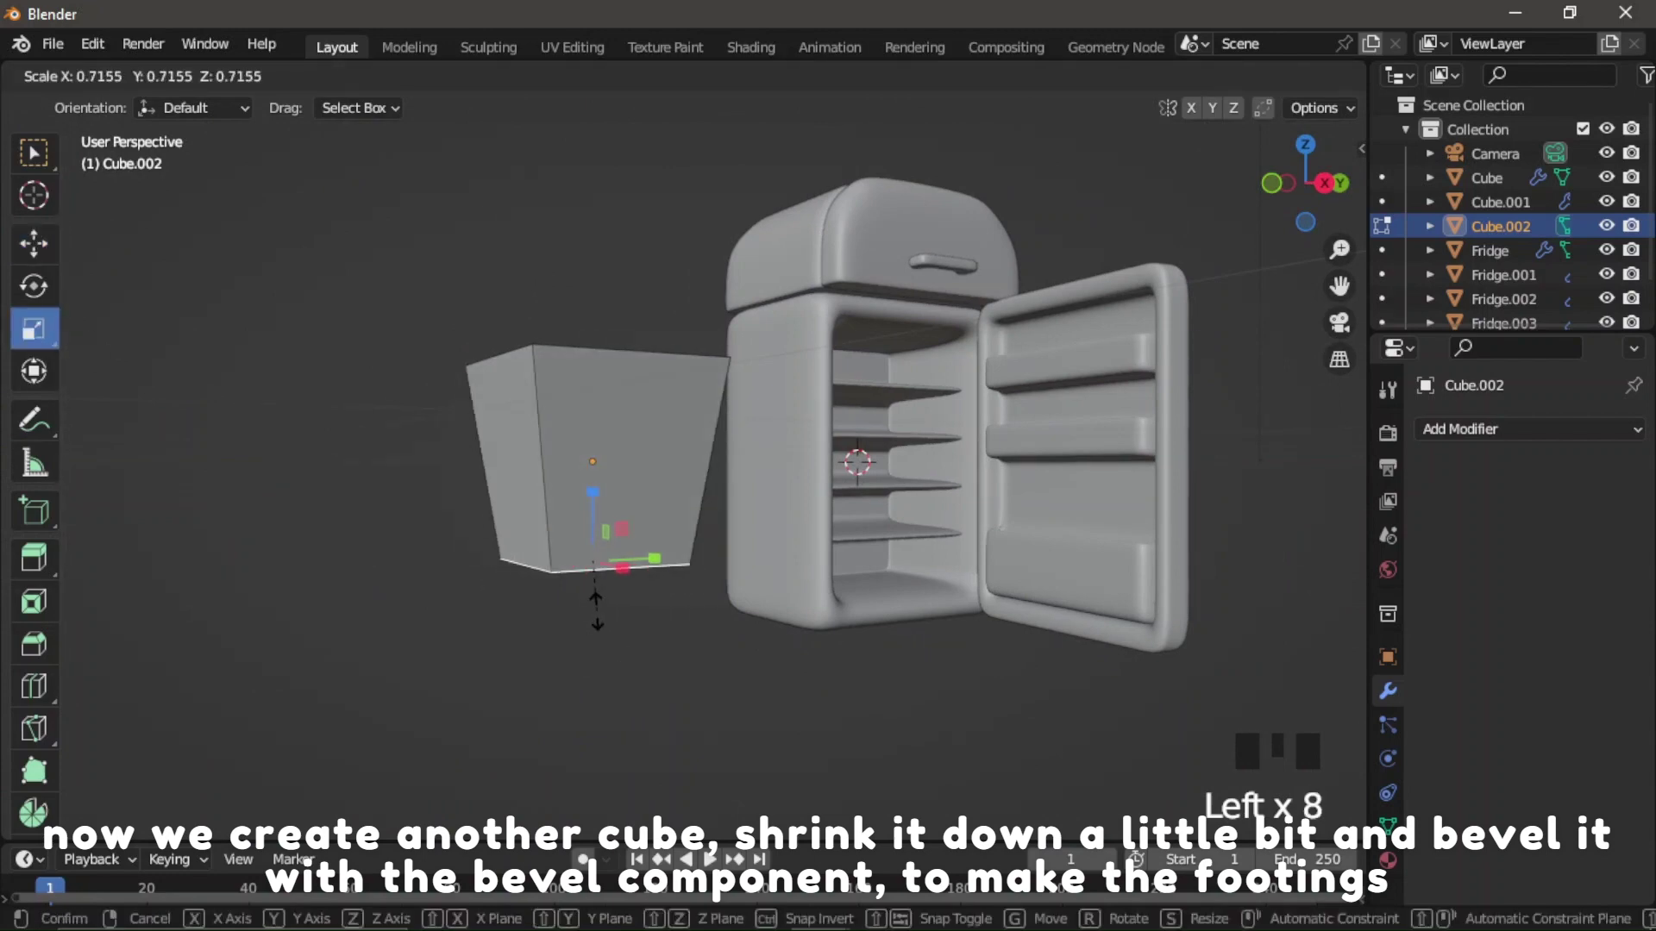
Round the edges of the footing cube and shrink it into a small foot.
key(Tab)
drag(1186, 547, 1308, 214)
click(1278, 197)
click(52, 346)
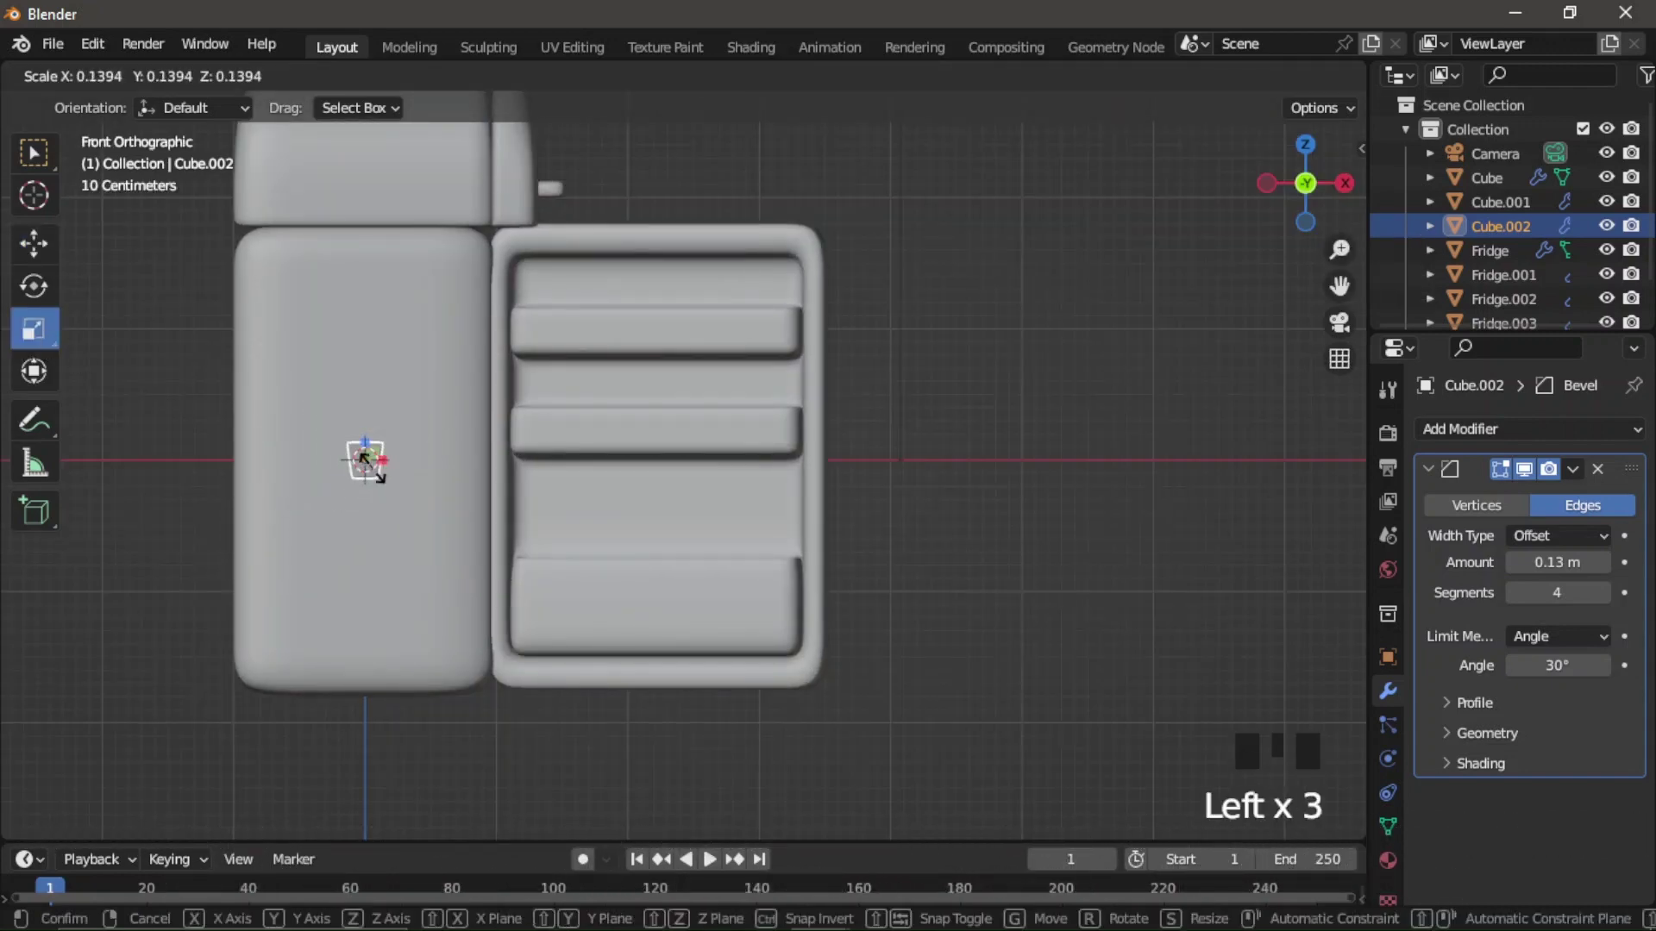
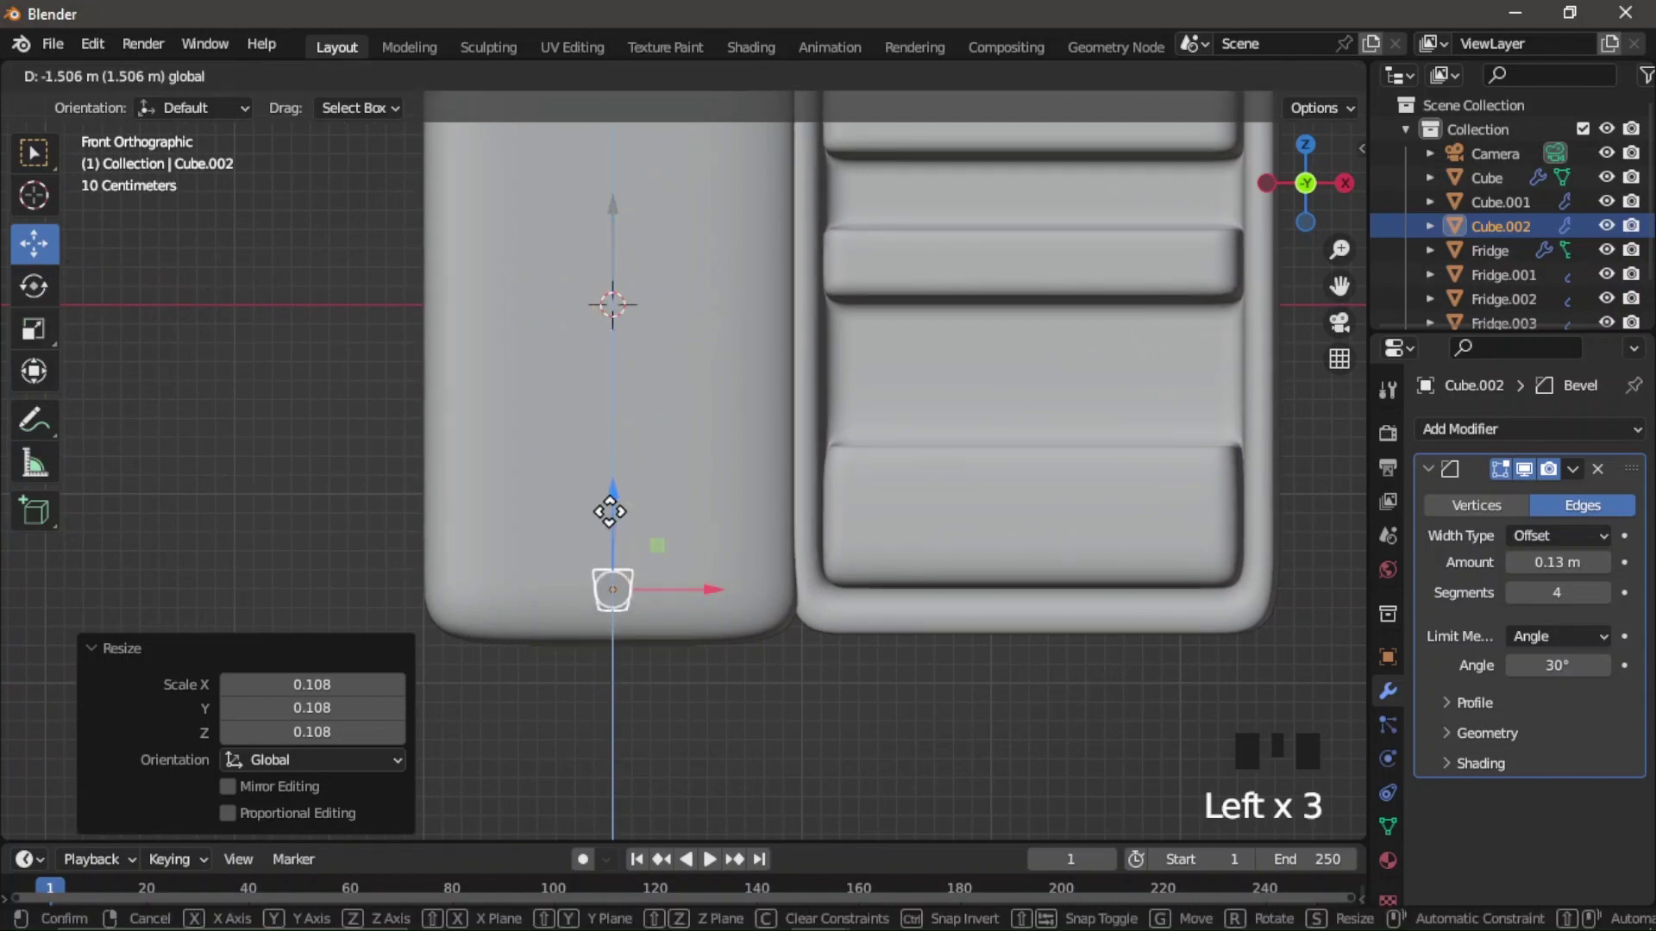
click(29, 334)
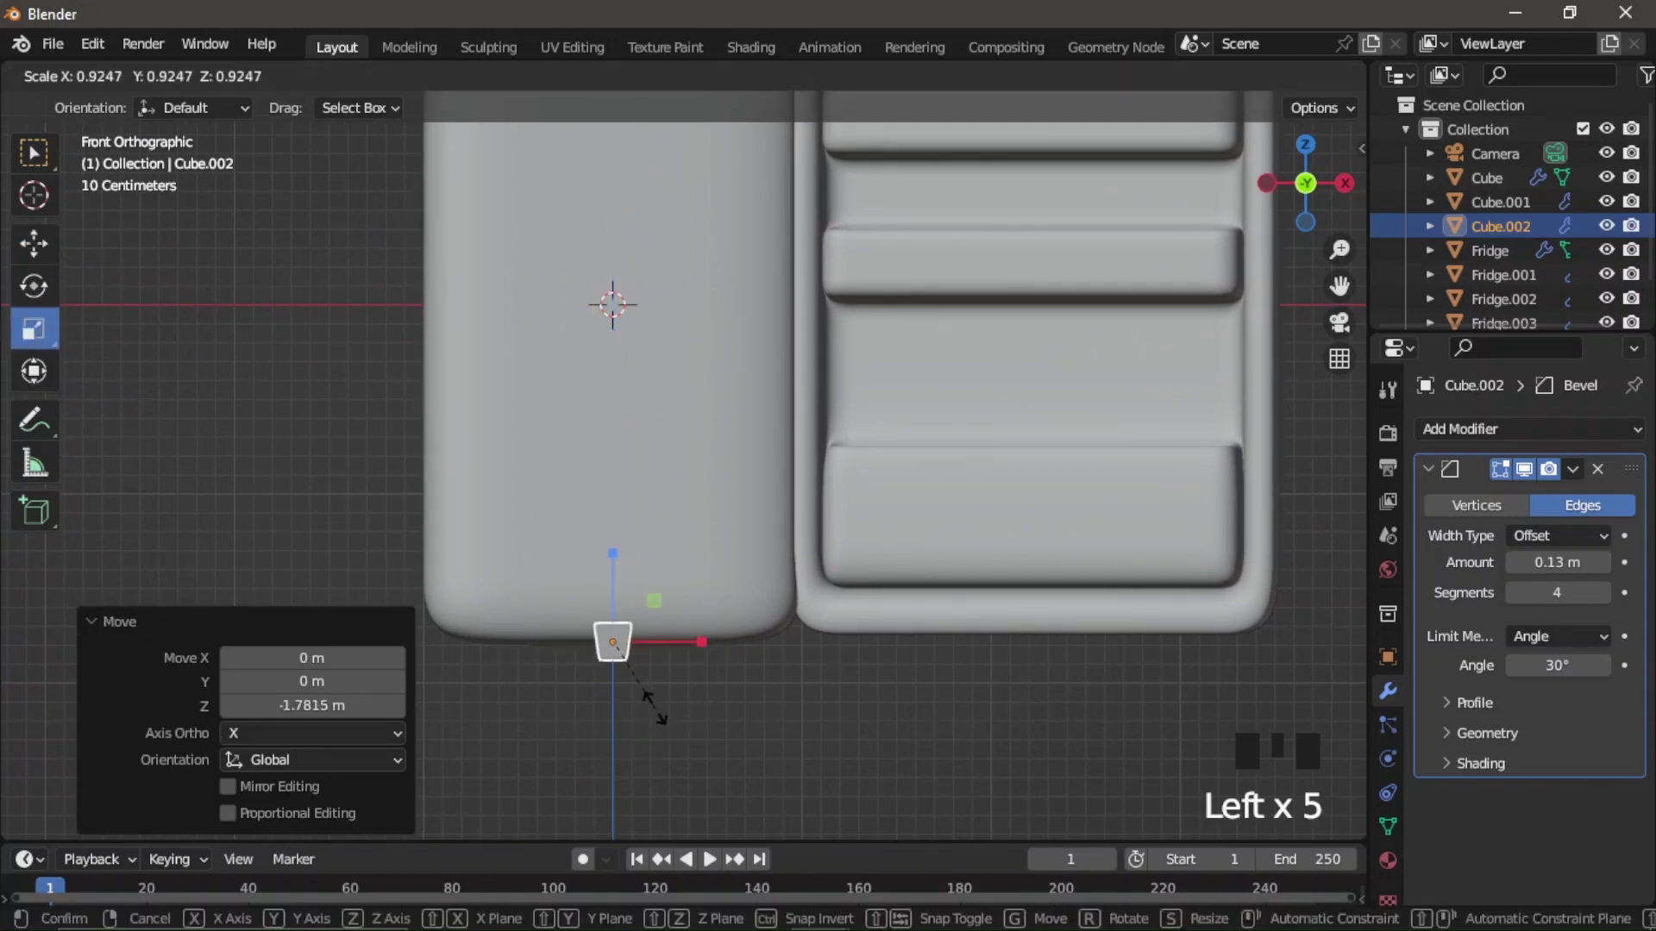
click(38, 266)
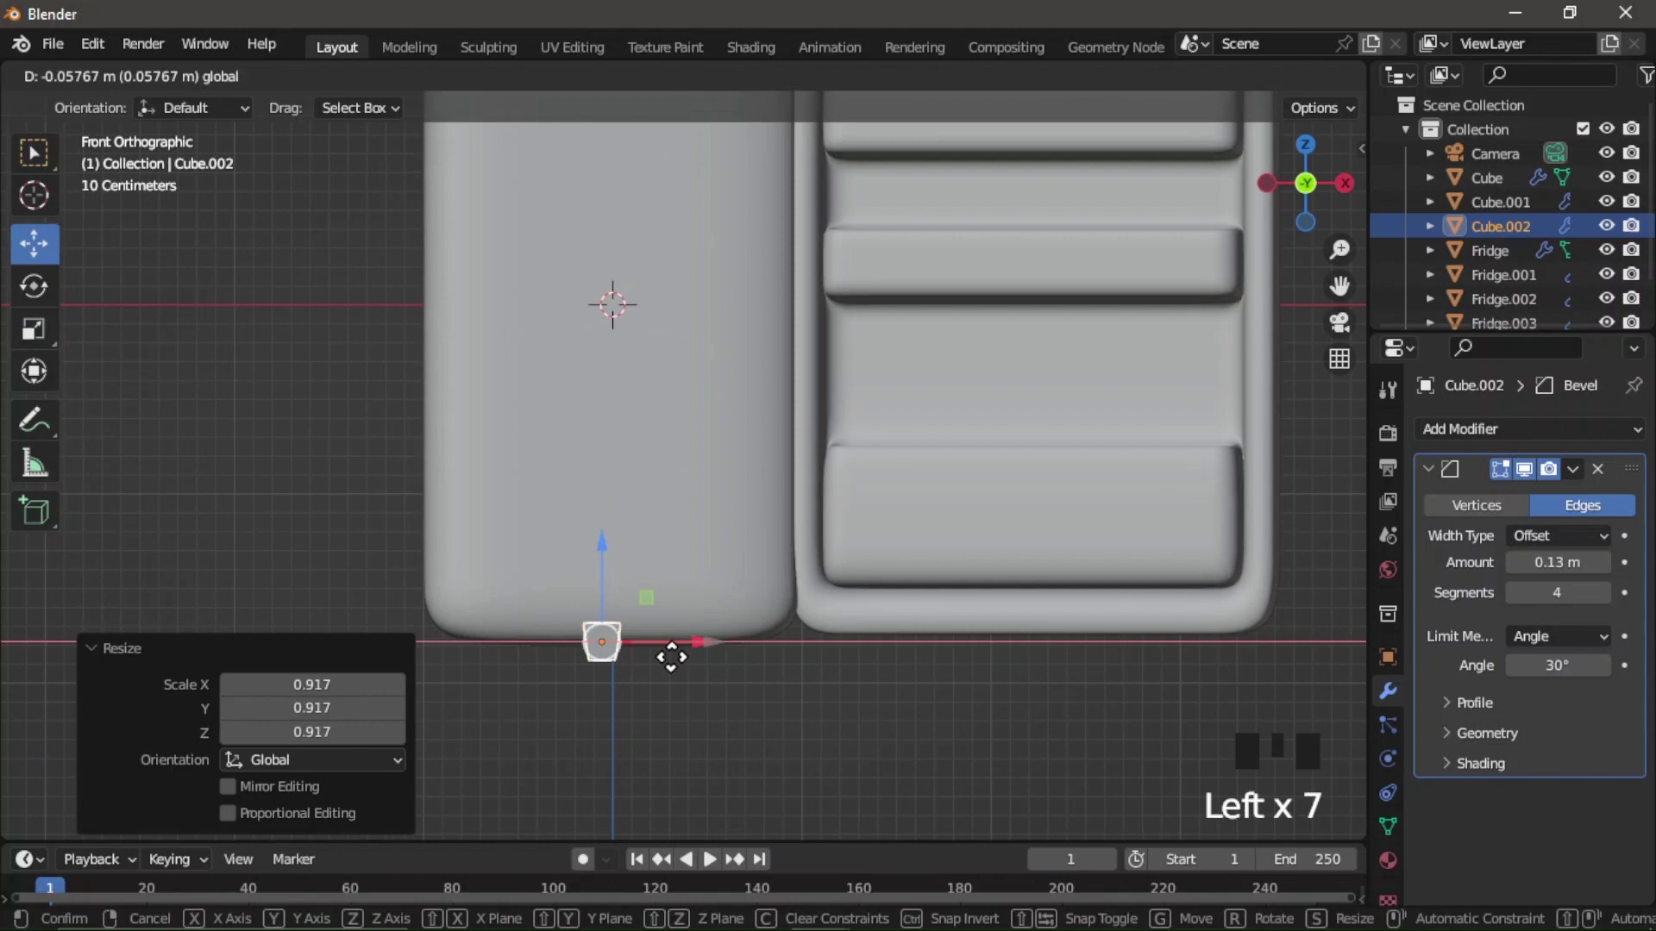
Move the foot under the front corner, then copy-paste a second foot along the base.
click(571, 659)
click(1348, 206)
scroll(down, 3)
click(823, 628)
click(1275, 200)
key(ctrl+c)
key(ctrl+v)
click(626, 624)
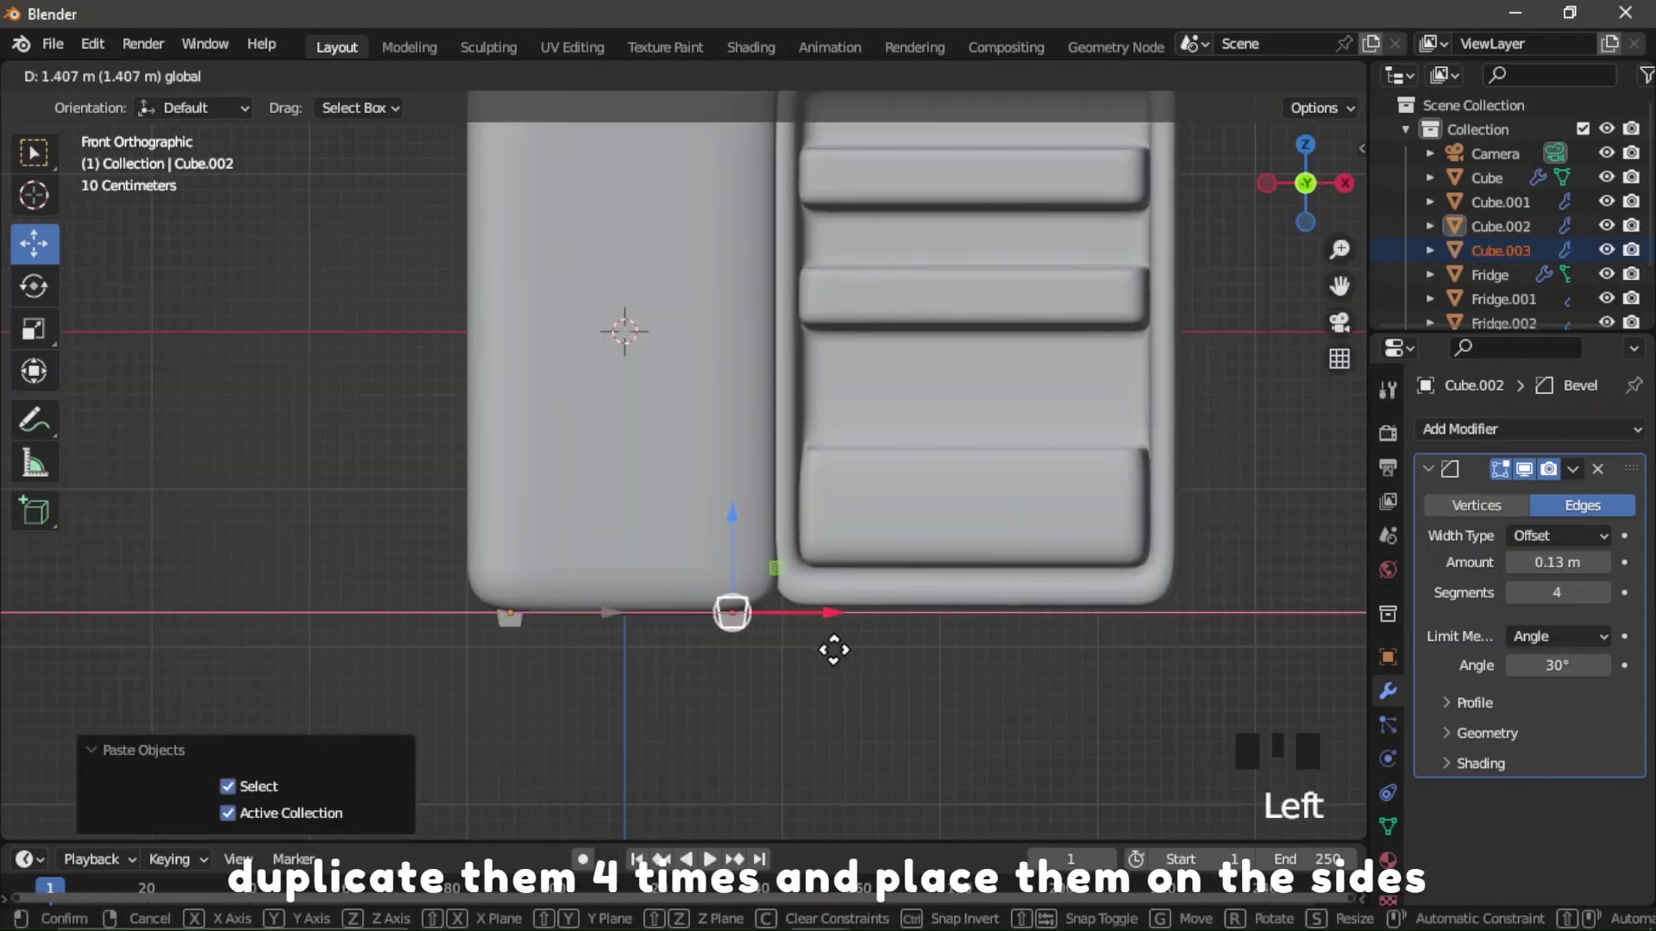
Place the second front foot, then paste both feet and slide the pair along Y to the back corners.
click(521, 641)
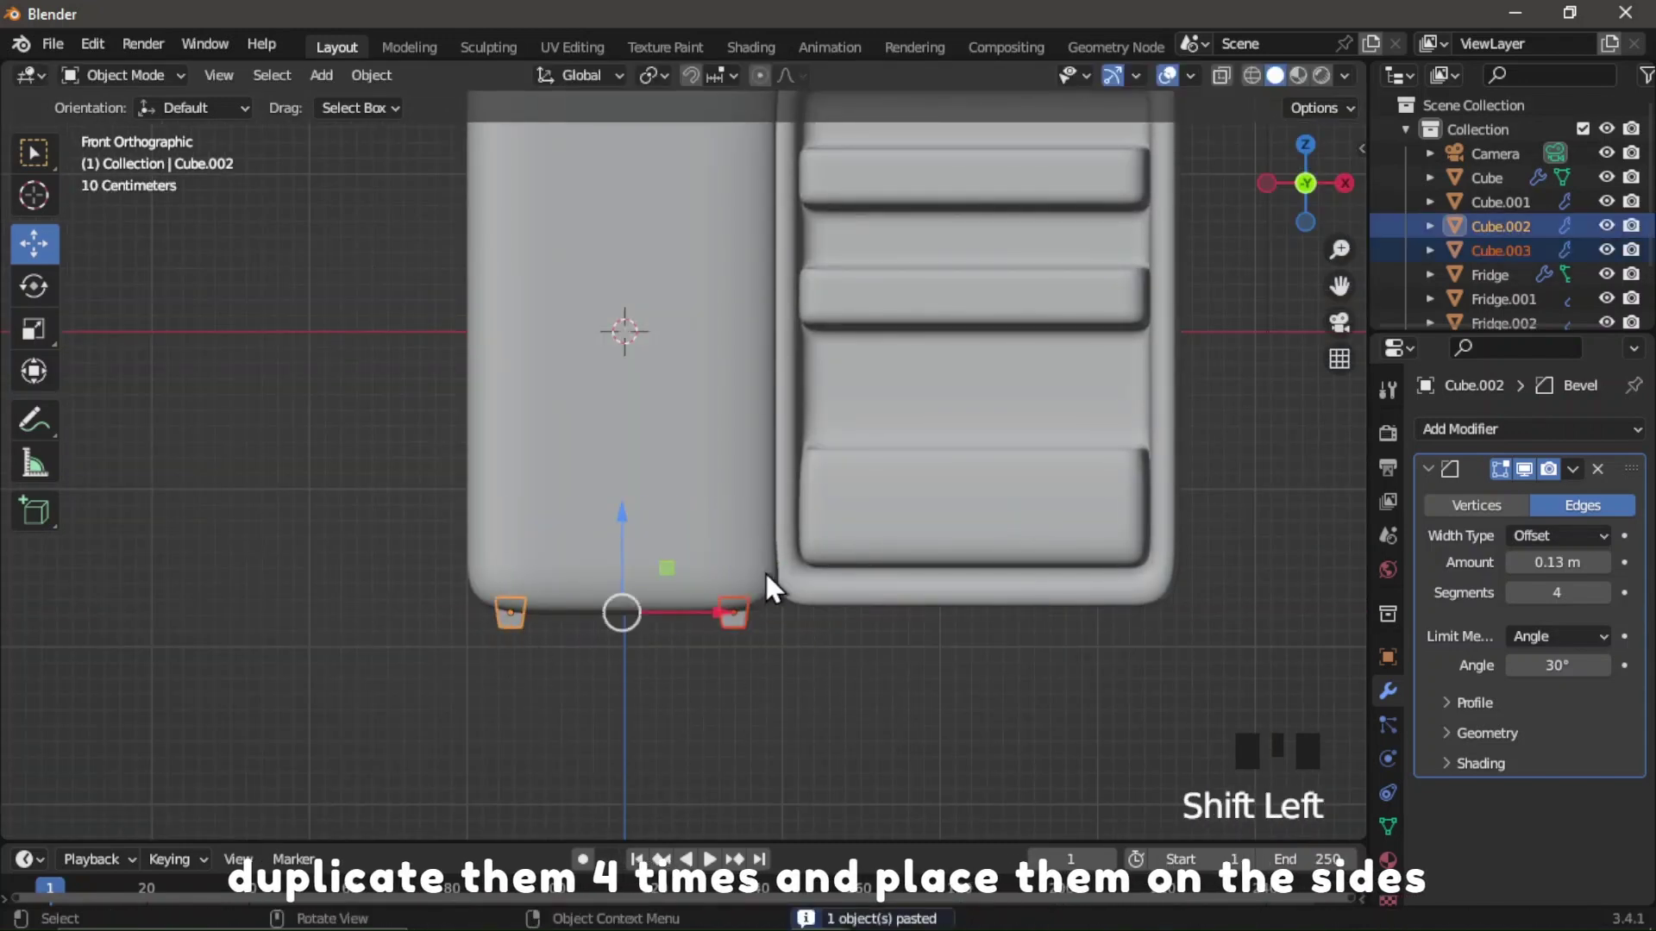
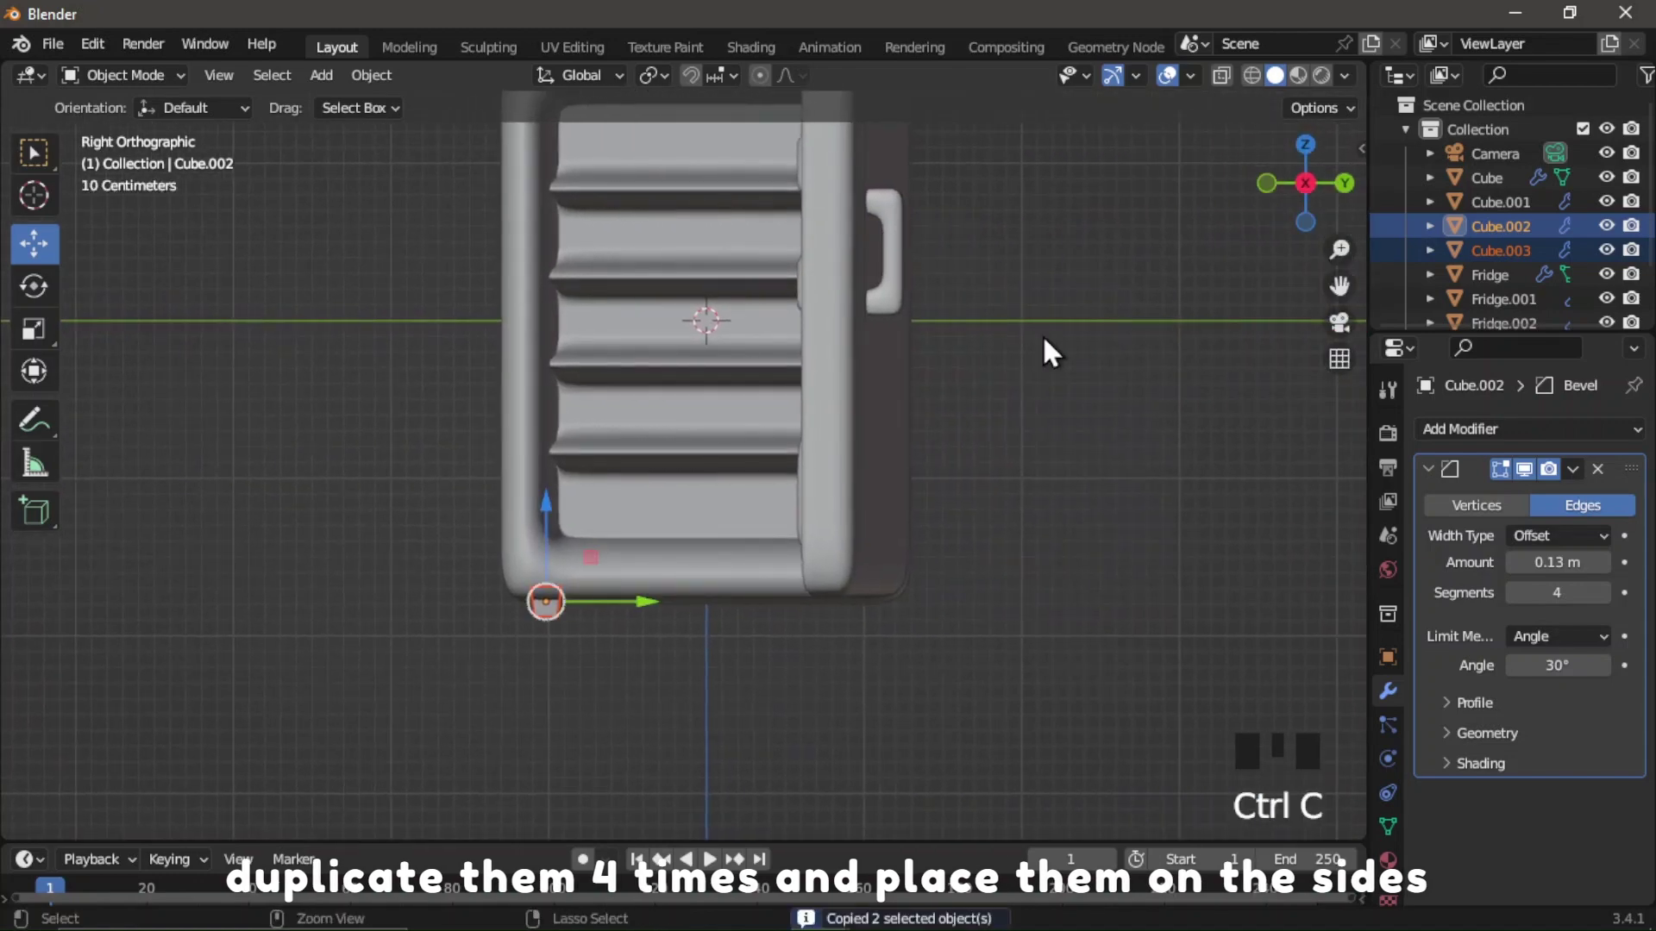
key(ctrl+v)
click(649, 612)
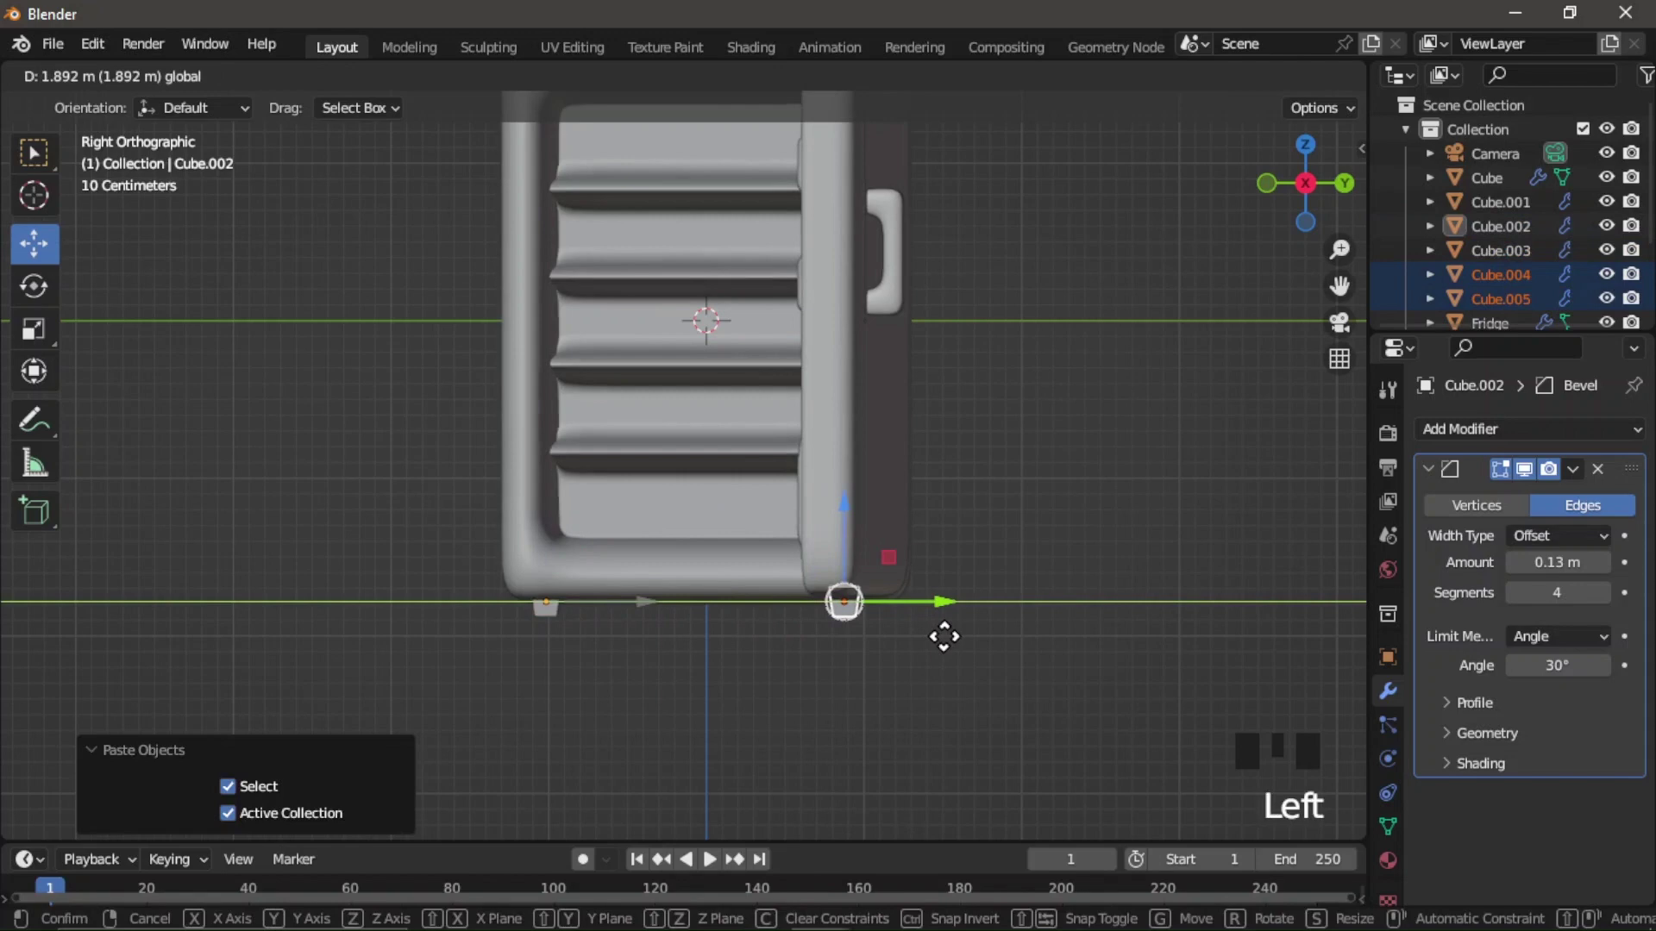
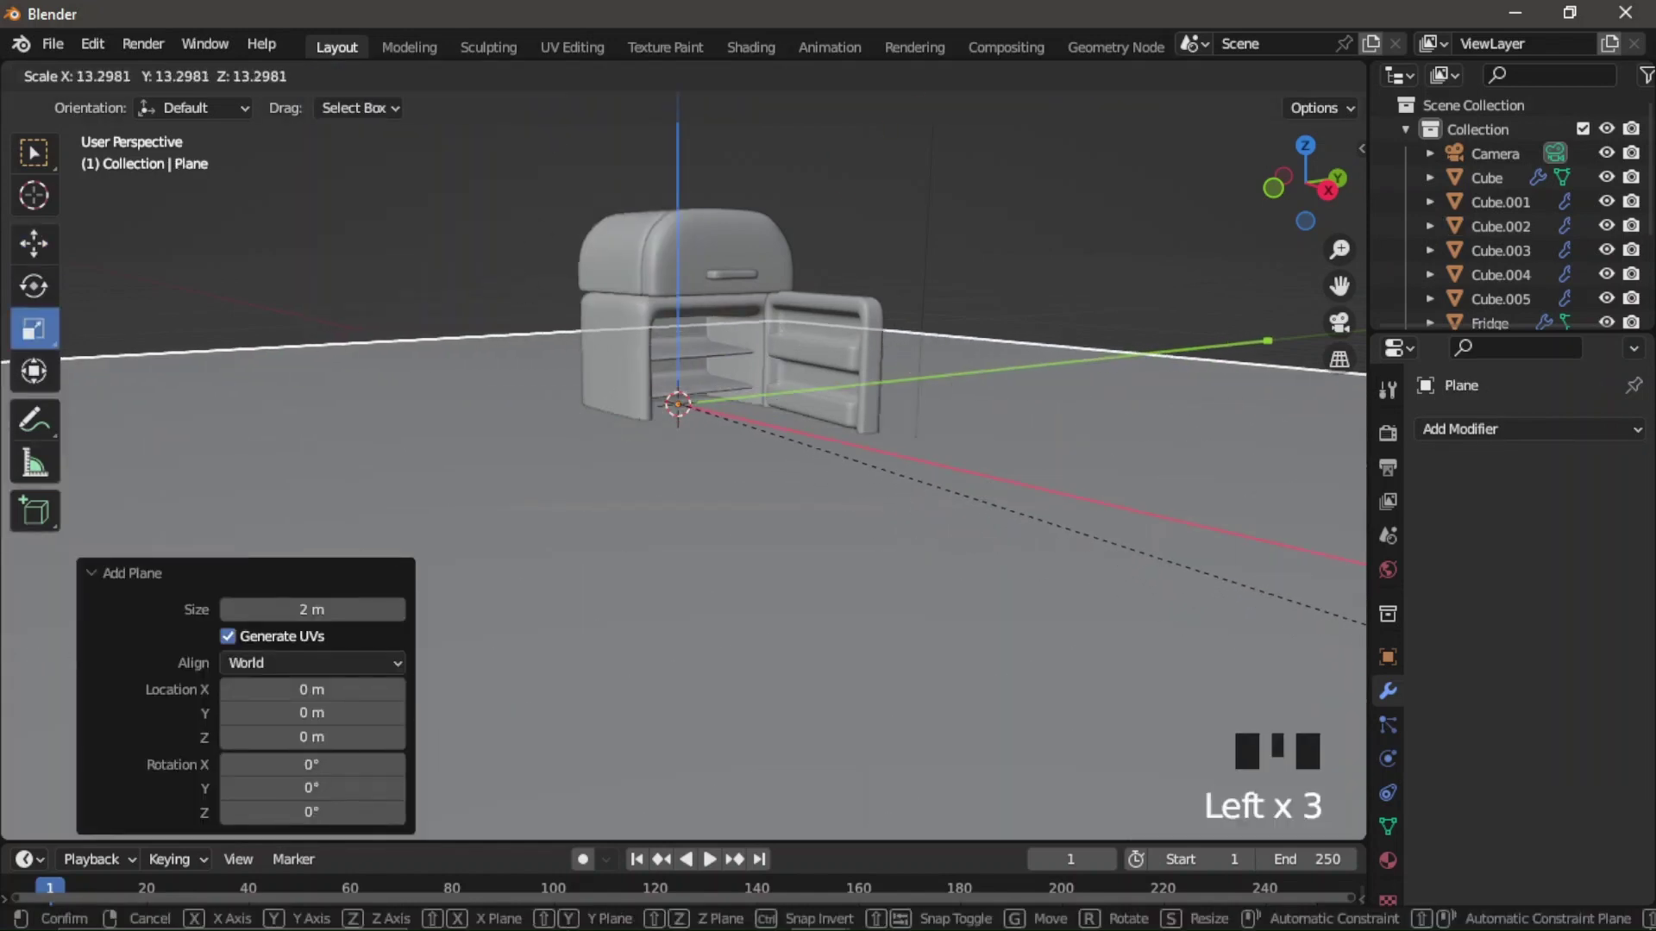
Scale a new floor plane up about 15.6× and lower it along Z just beneath the feet.
scroll(down, 3)
drag(27, 248, 1309, 209)
scroll(up, 3)
click(701, 335)
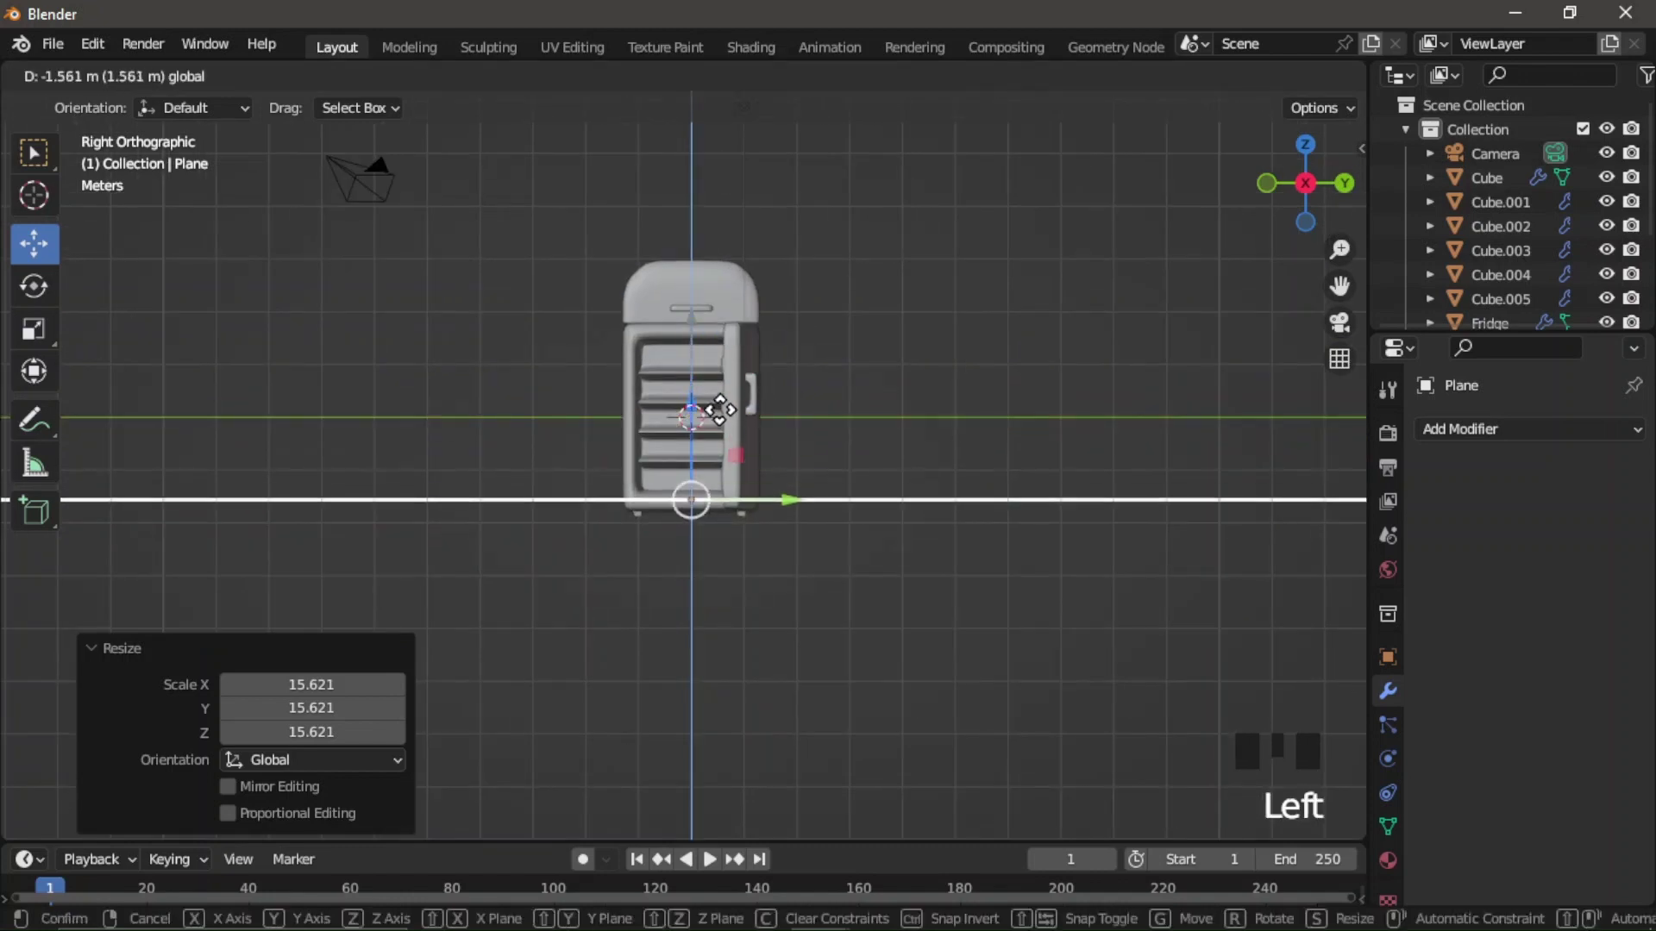
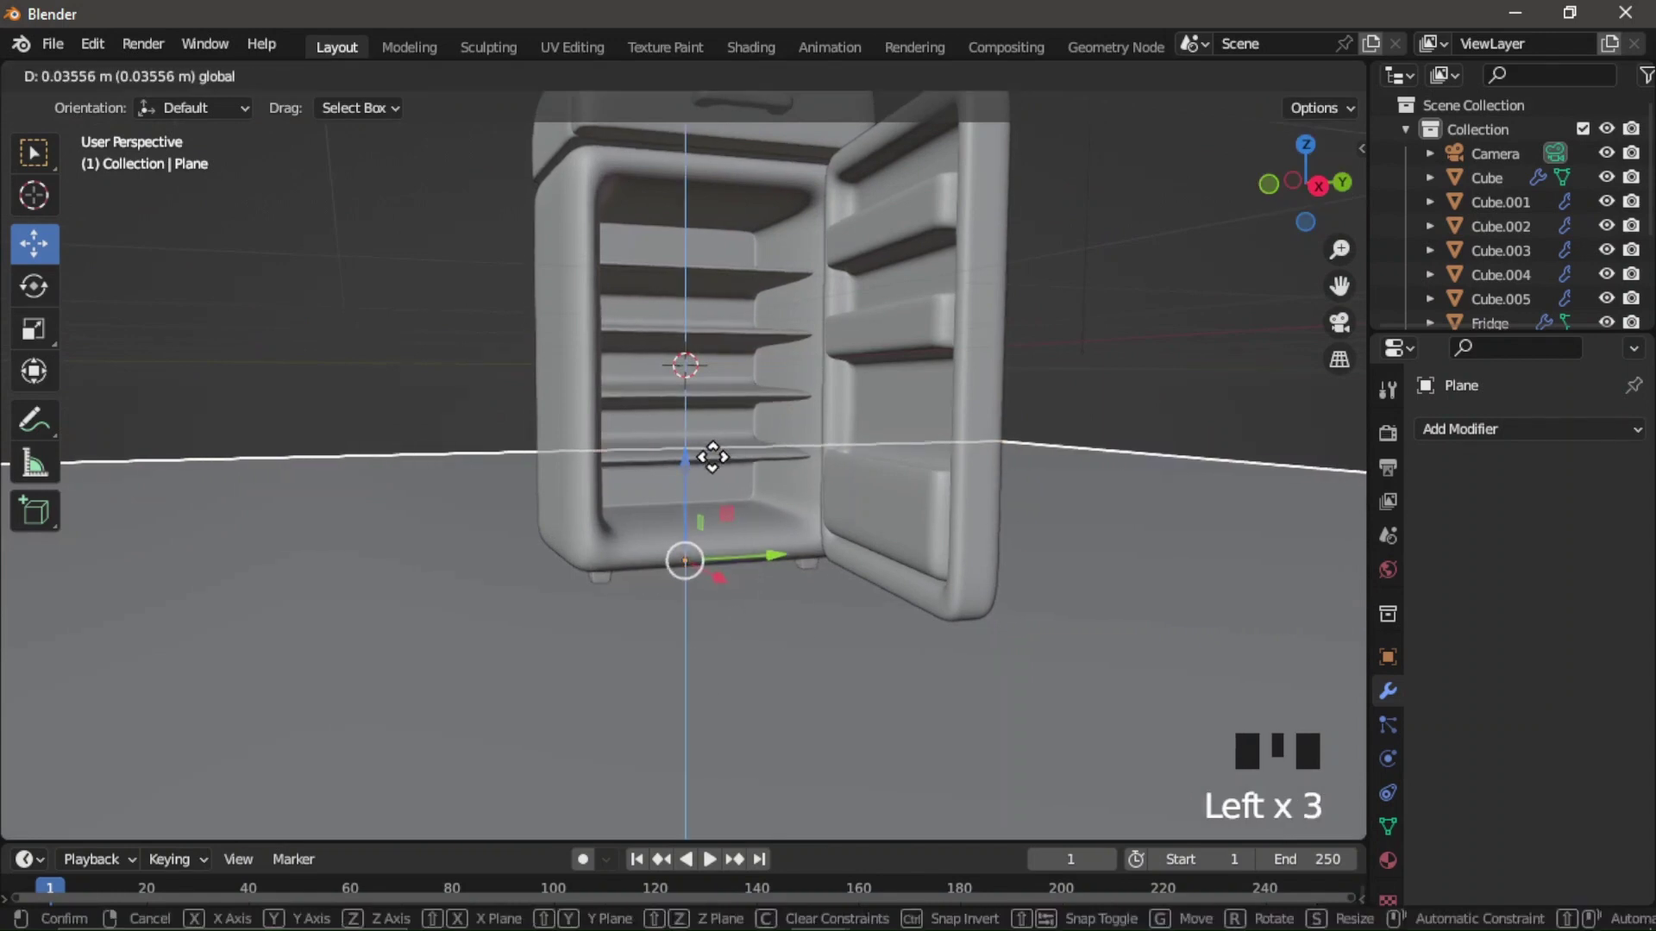
click(219, 326)
scroll(down, 3)
click(1332, 212)
scroll(down, 3)
Select the camera and look through it to frame the fridge.
click(1486, 169)
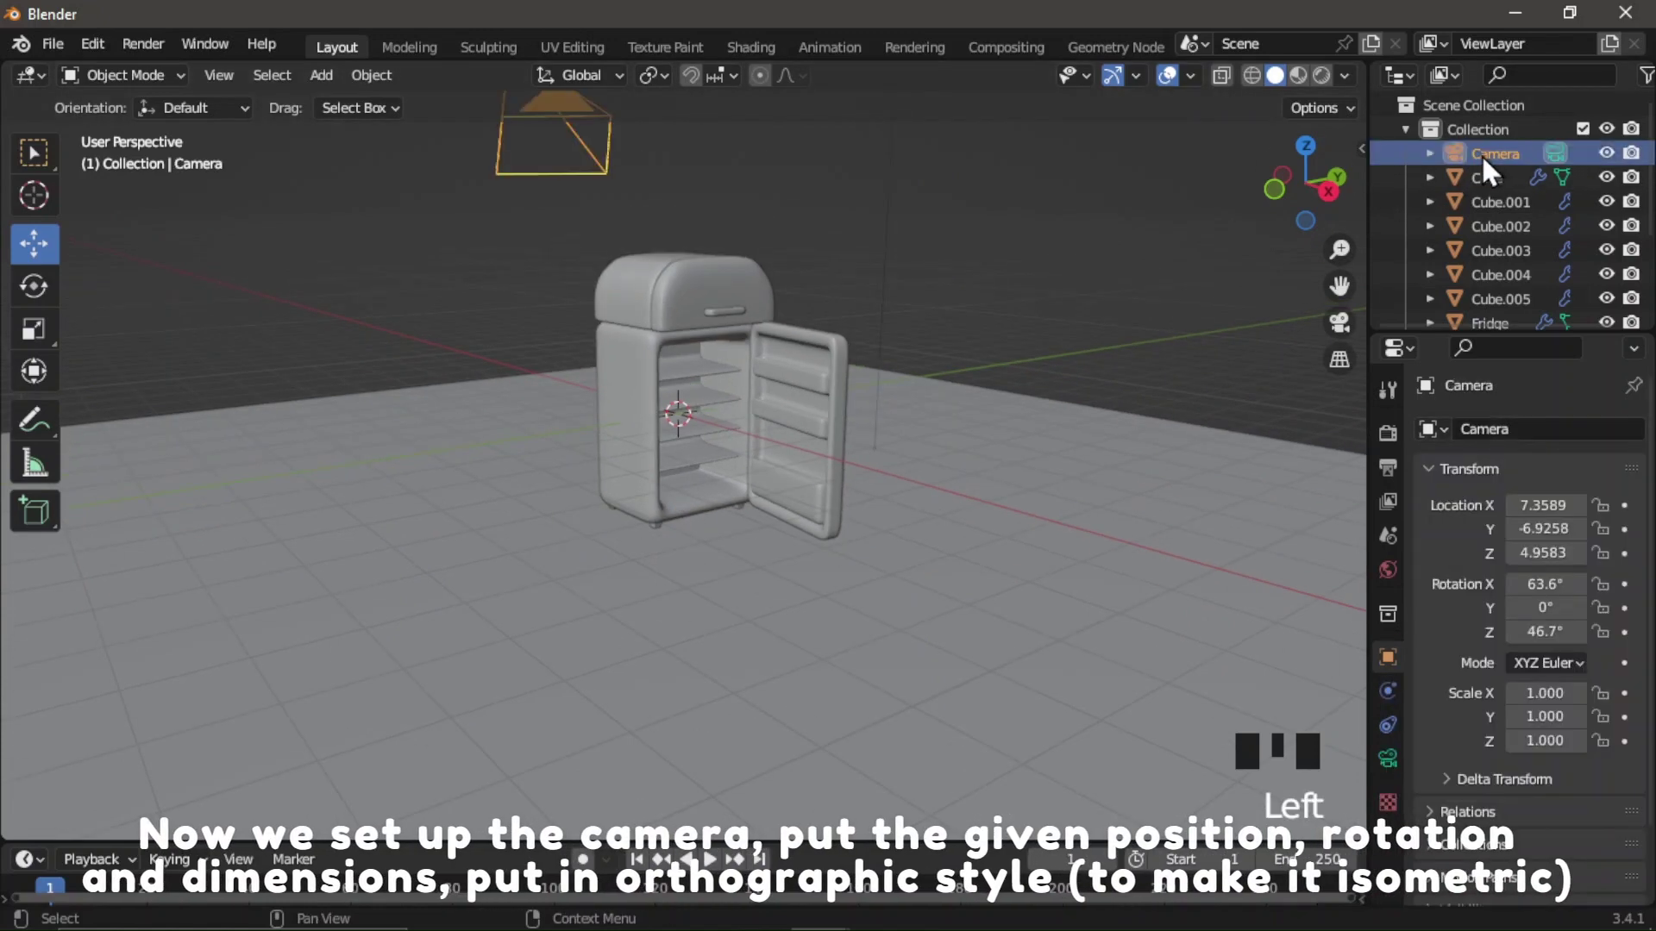
scroll(down, 3)
click(1347, 334)
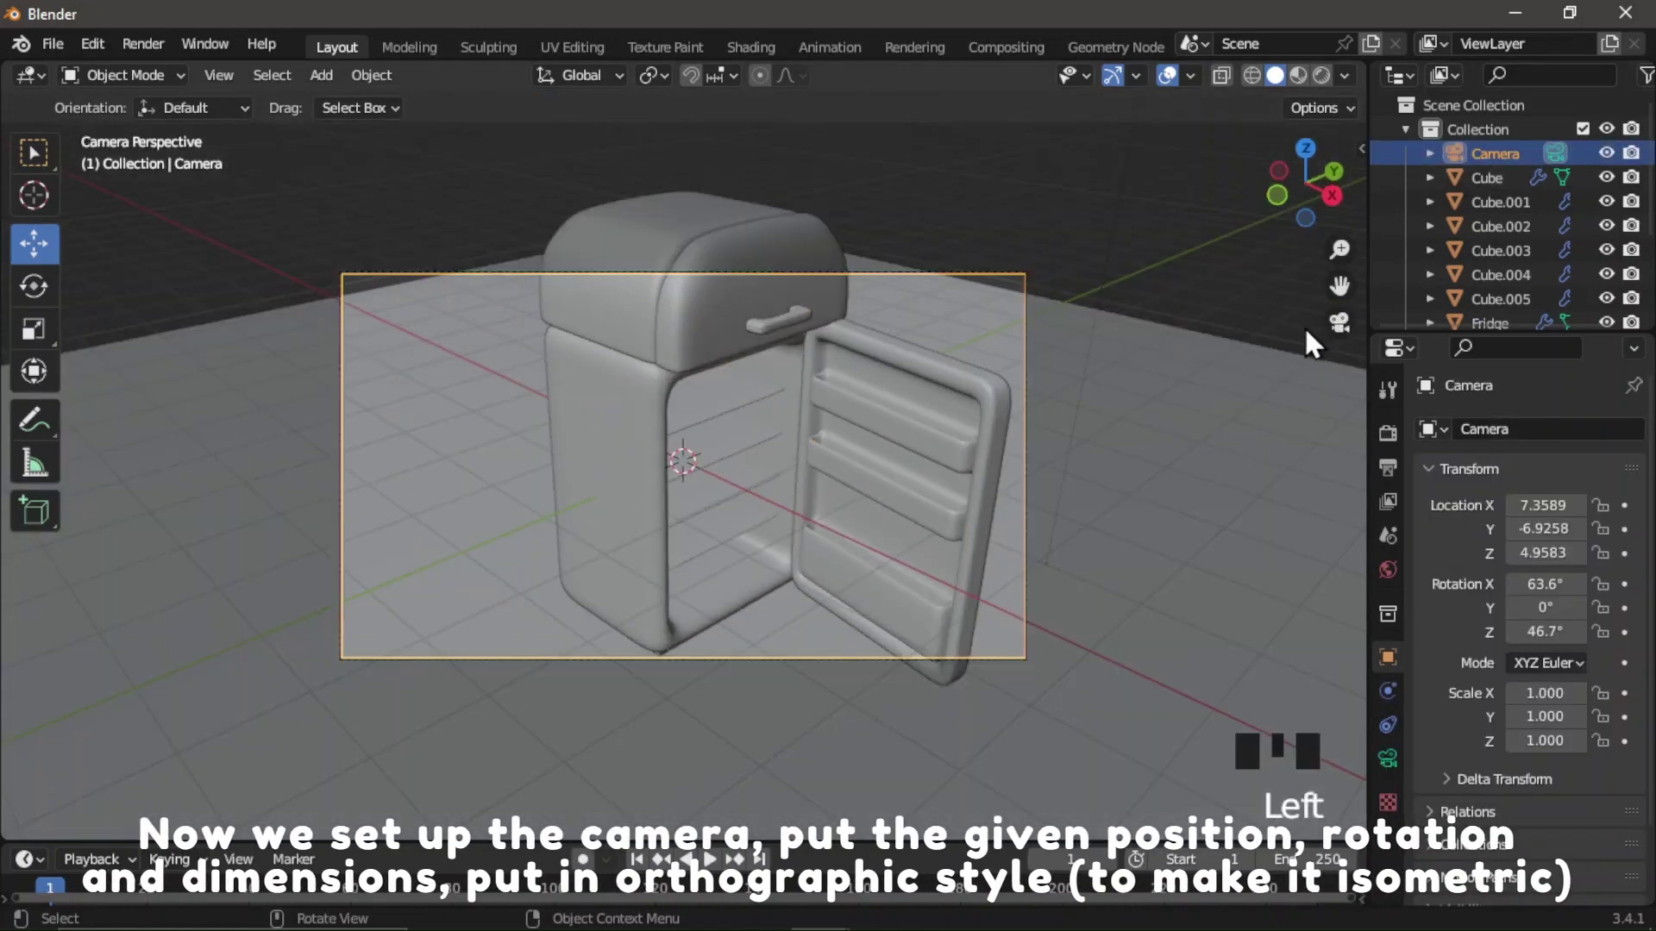
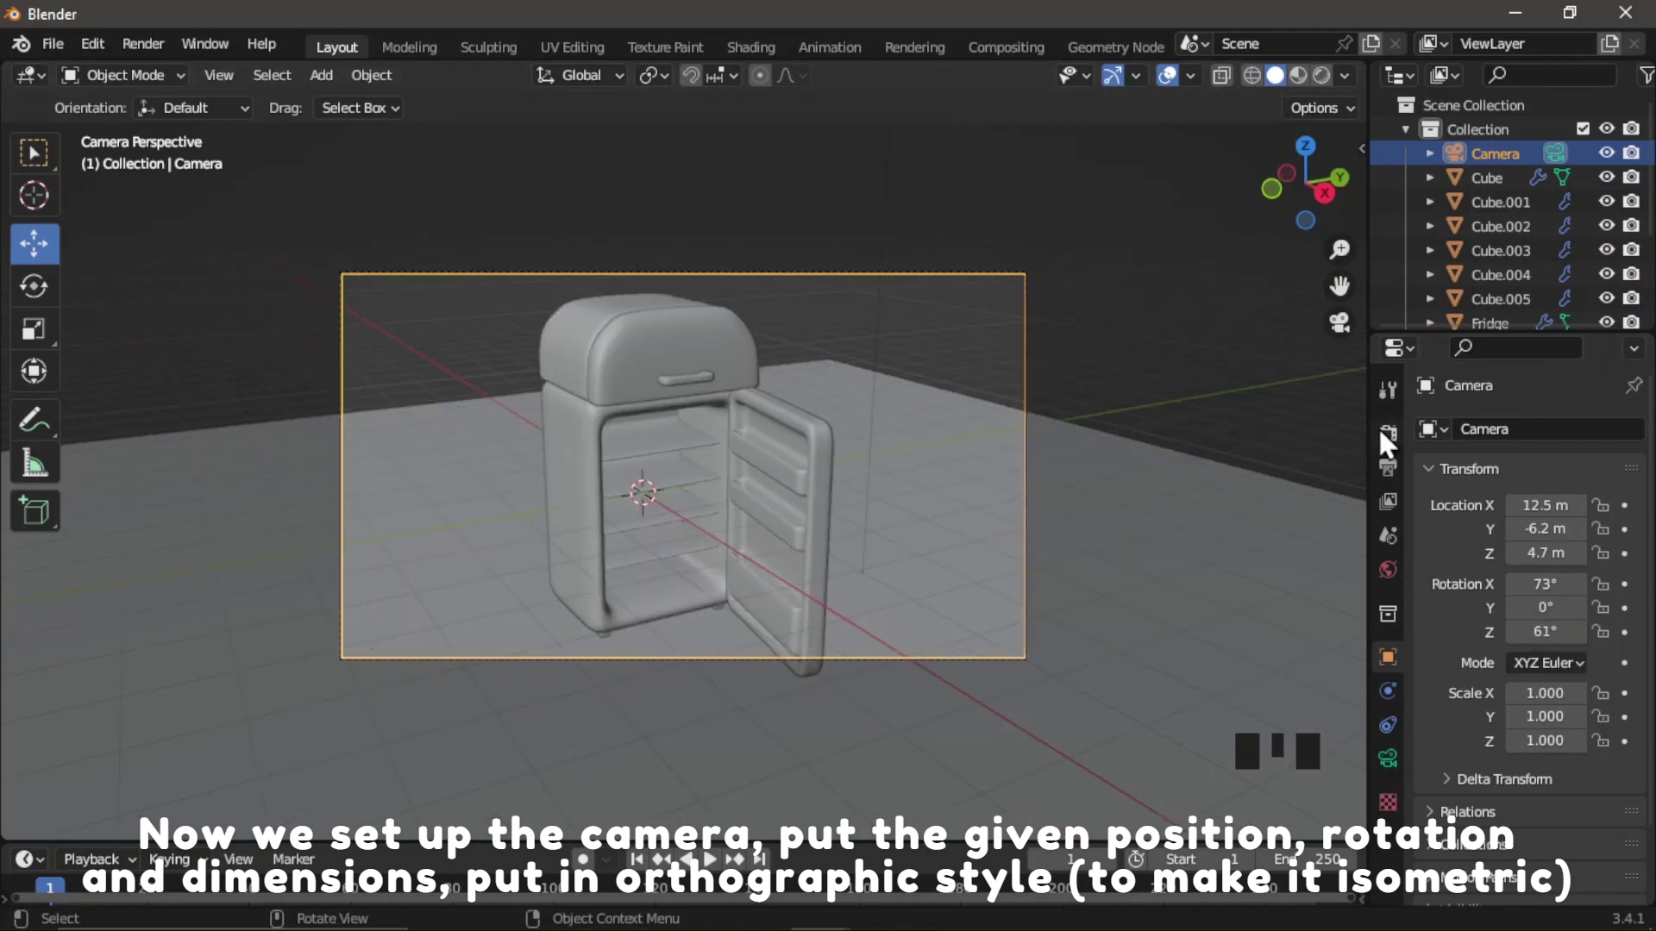
Set the output resolution to 1090×1080 and make the camera Orthographic.
click(1388, 442)
click(1396, 488)
drag(1591, 457, 1466, 511)
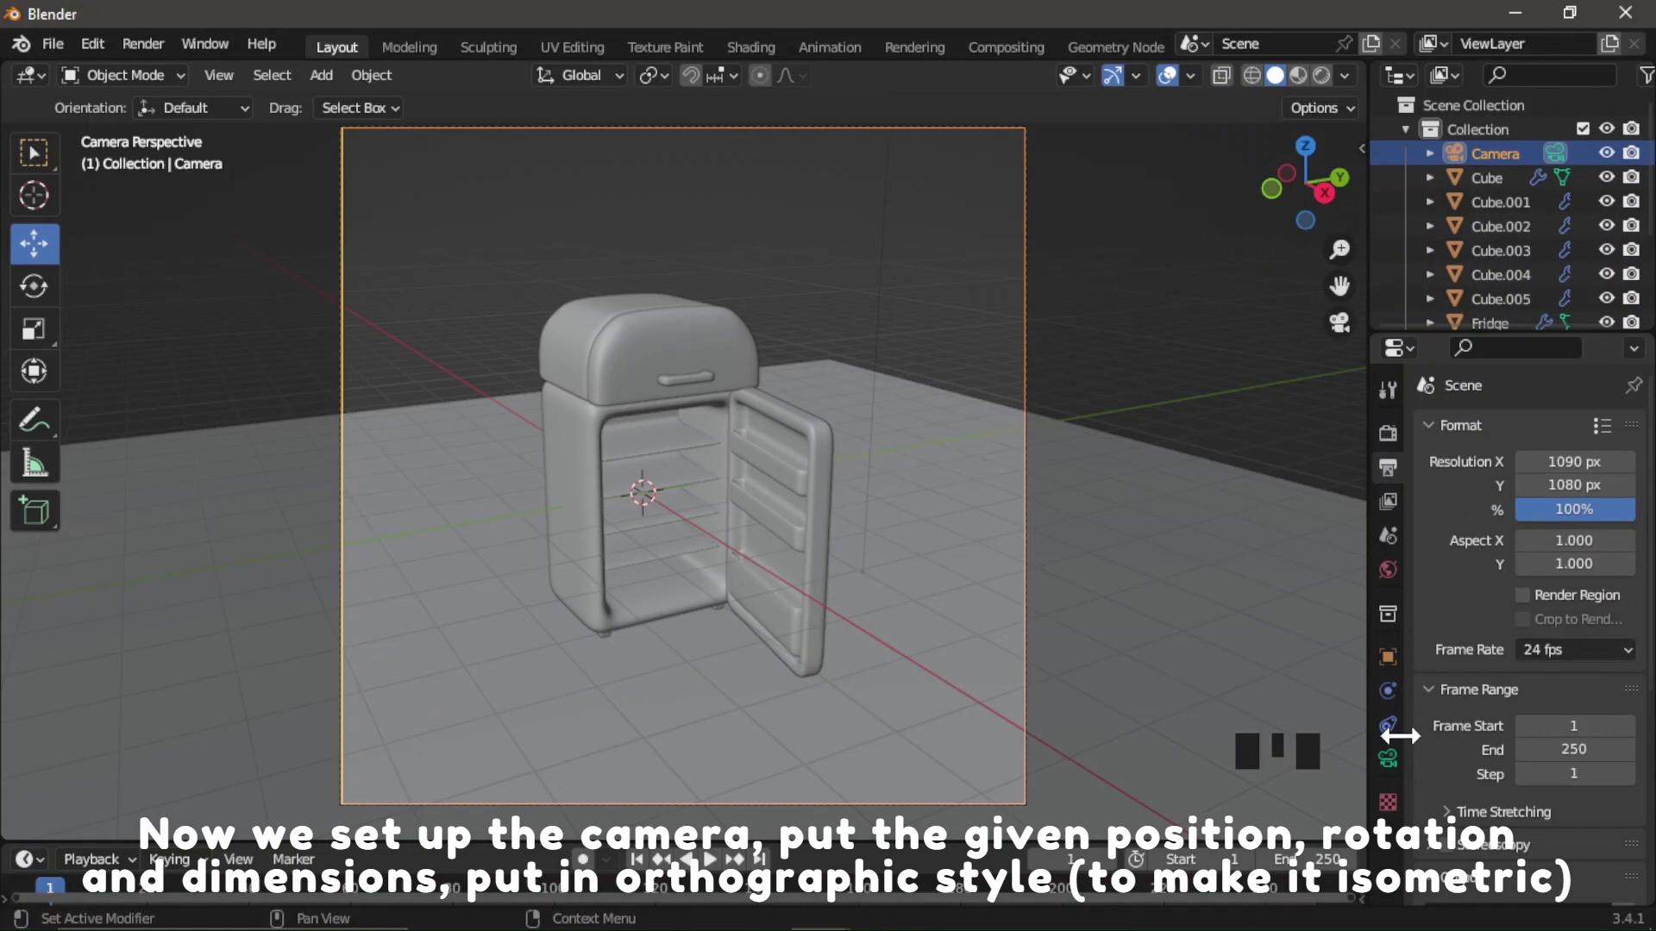
drag(1400, 783, 1397, 768)
drag(1537, 518, 1212, 457)
scroll(down, 3)
Shift the floor plane along X to fit the framing and go to the render settings.
click(1137, 454)
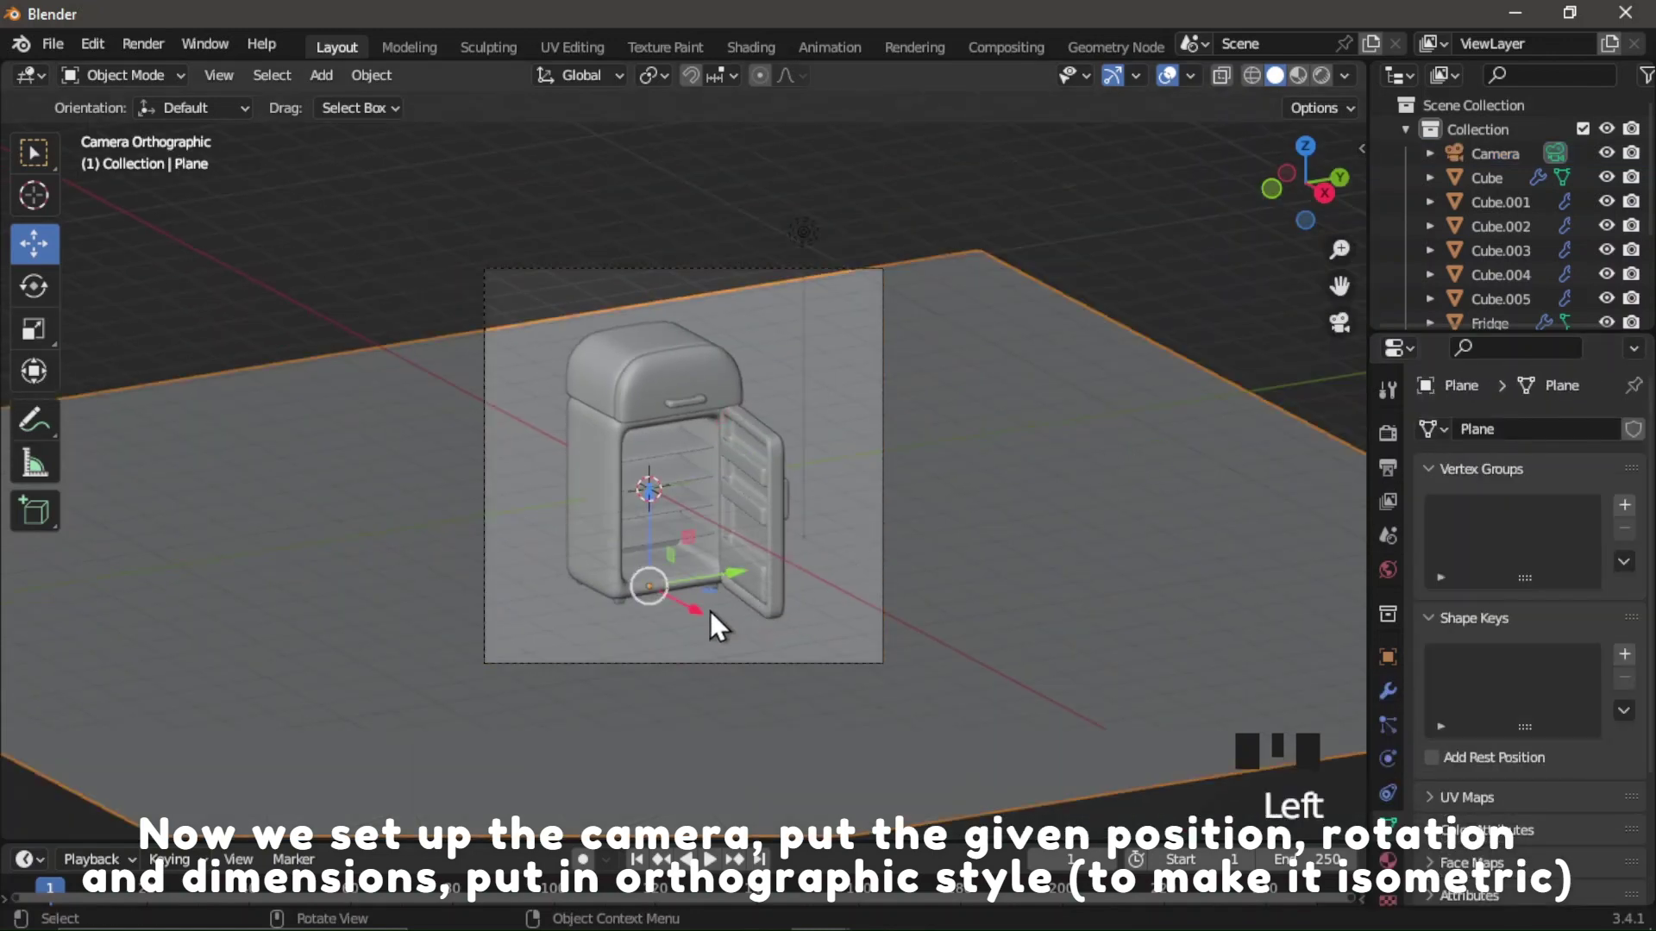
click(695, 624)
scroll(up, 3)
scroll(down, 3)
click(1121, 442)
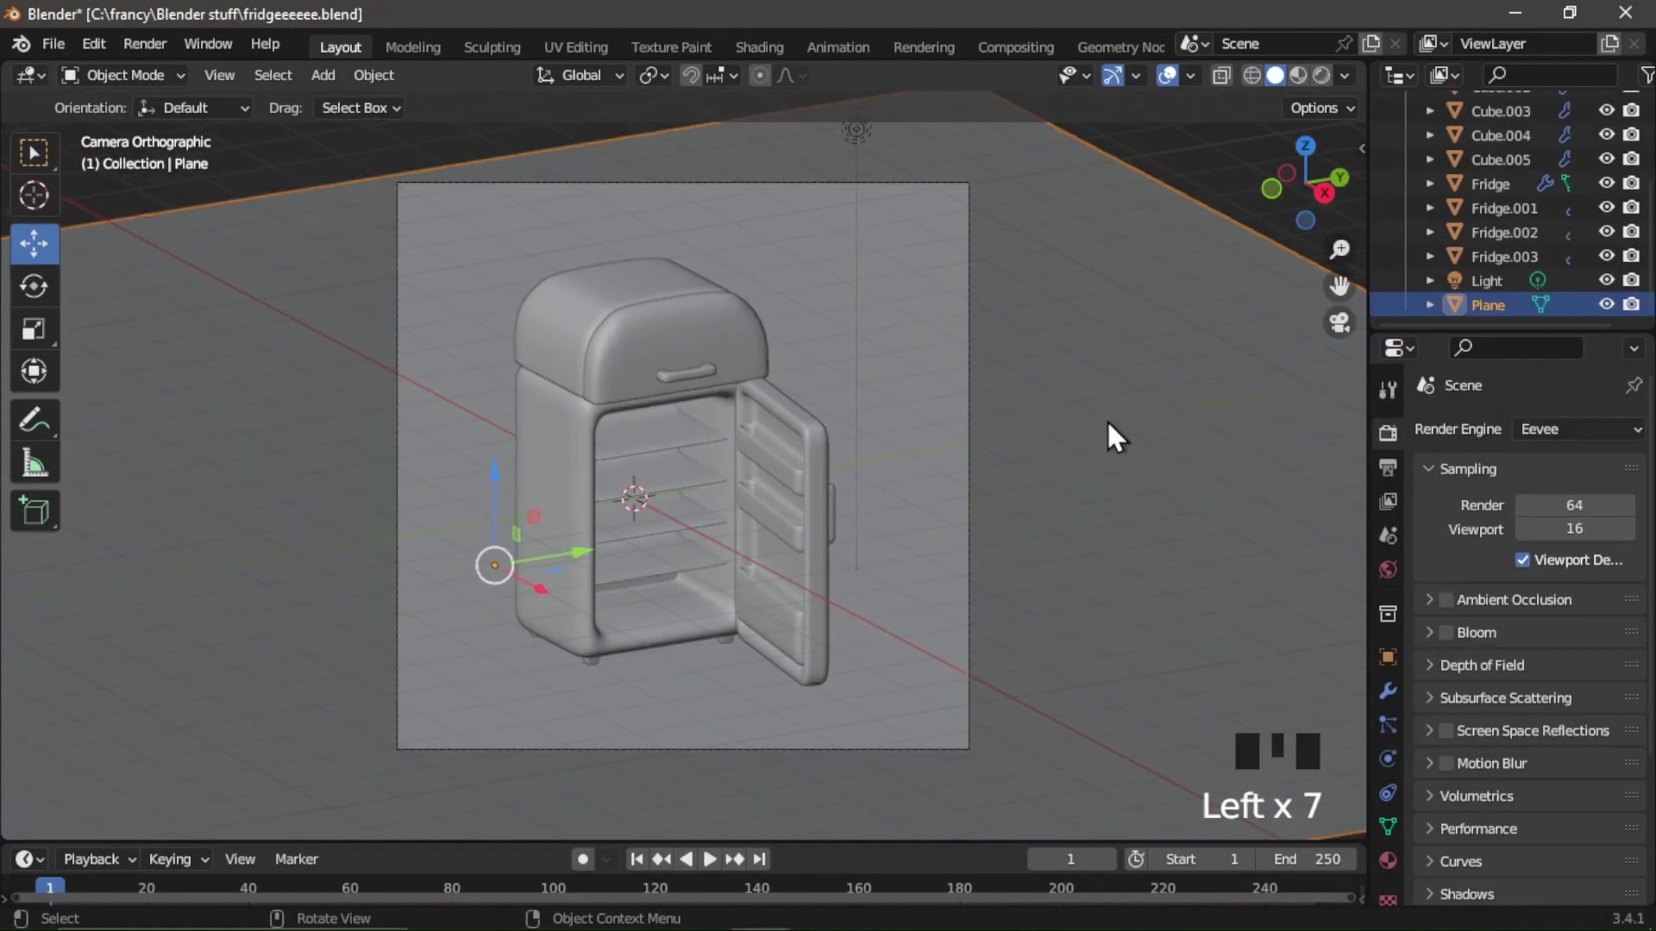
Give the floor plane a new pink material and switch the viewport to Material Preview.
click(1204, 173)
click(1145, 254)
click(1492, 318)
scroll(down, 3)
click(1405, 884)
drag(1527, 540, 1572, 750)
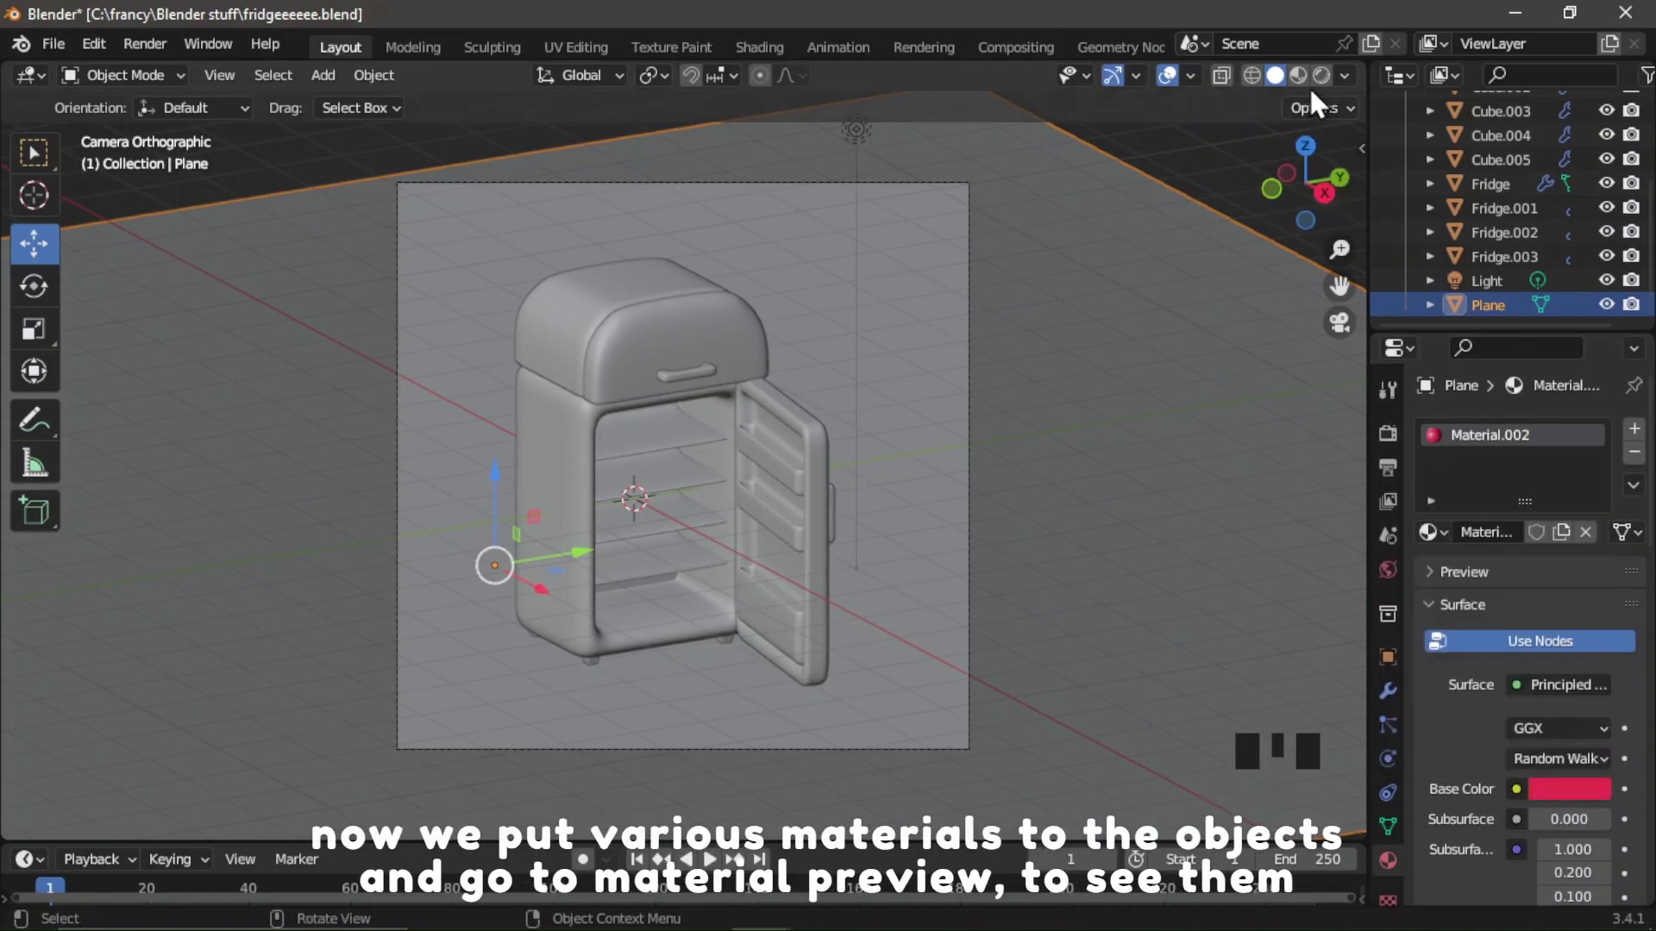
click(1317, 92)
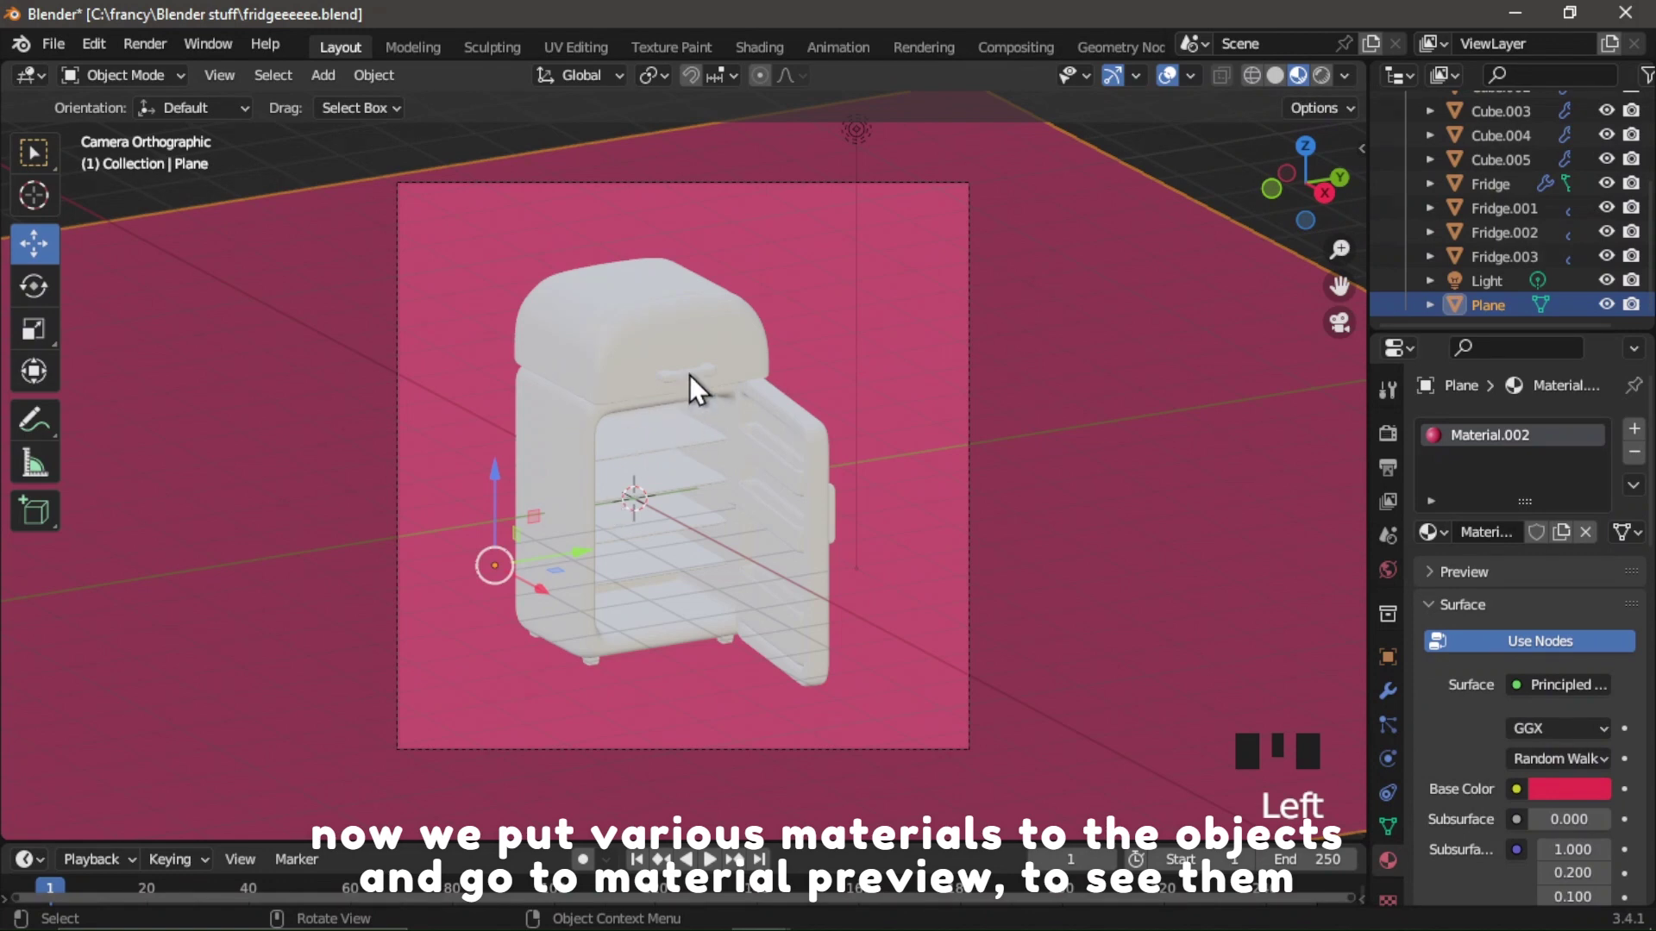
Give the top handle a new yellow material.
click(700, 385)
scroll(up, 3)
click(1486, 191)
key(ctrl+z)
click(1156, 408)
click(1498, 194)
drag(1504, 537, 1580, 672)
scroll(down, 3)
click(1564, 756)
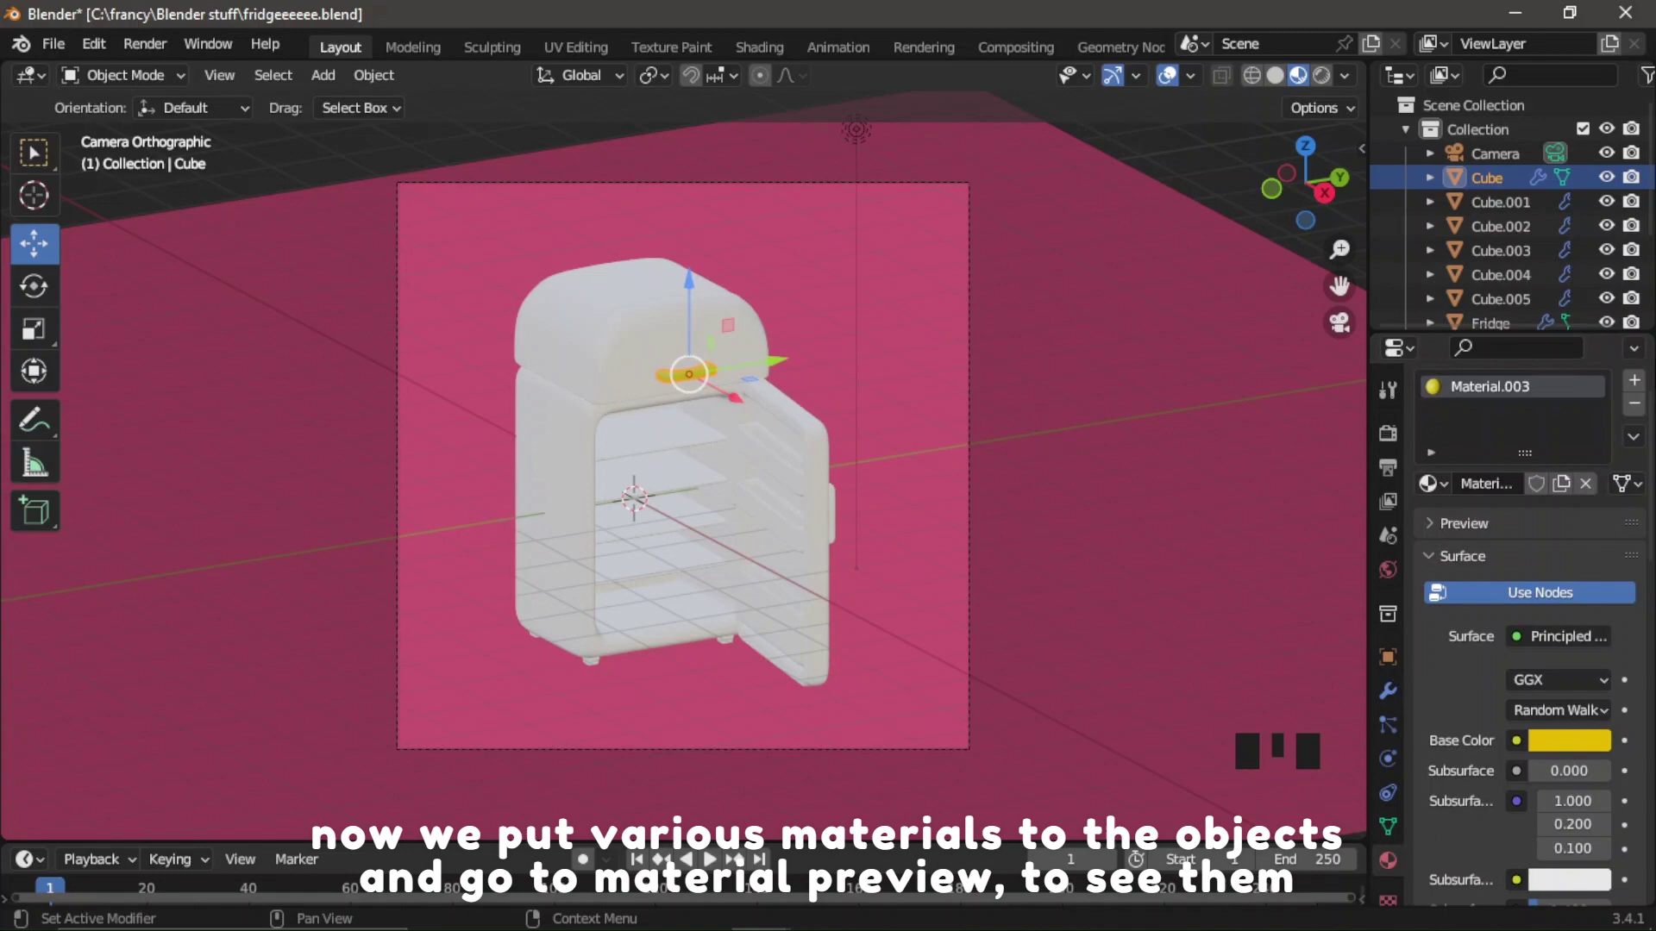
click(1570, 751)
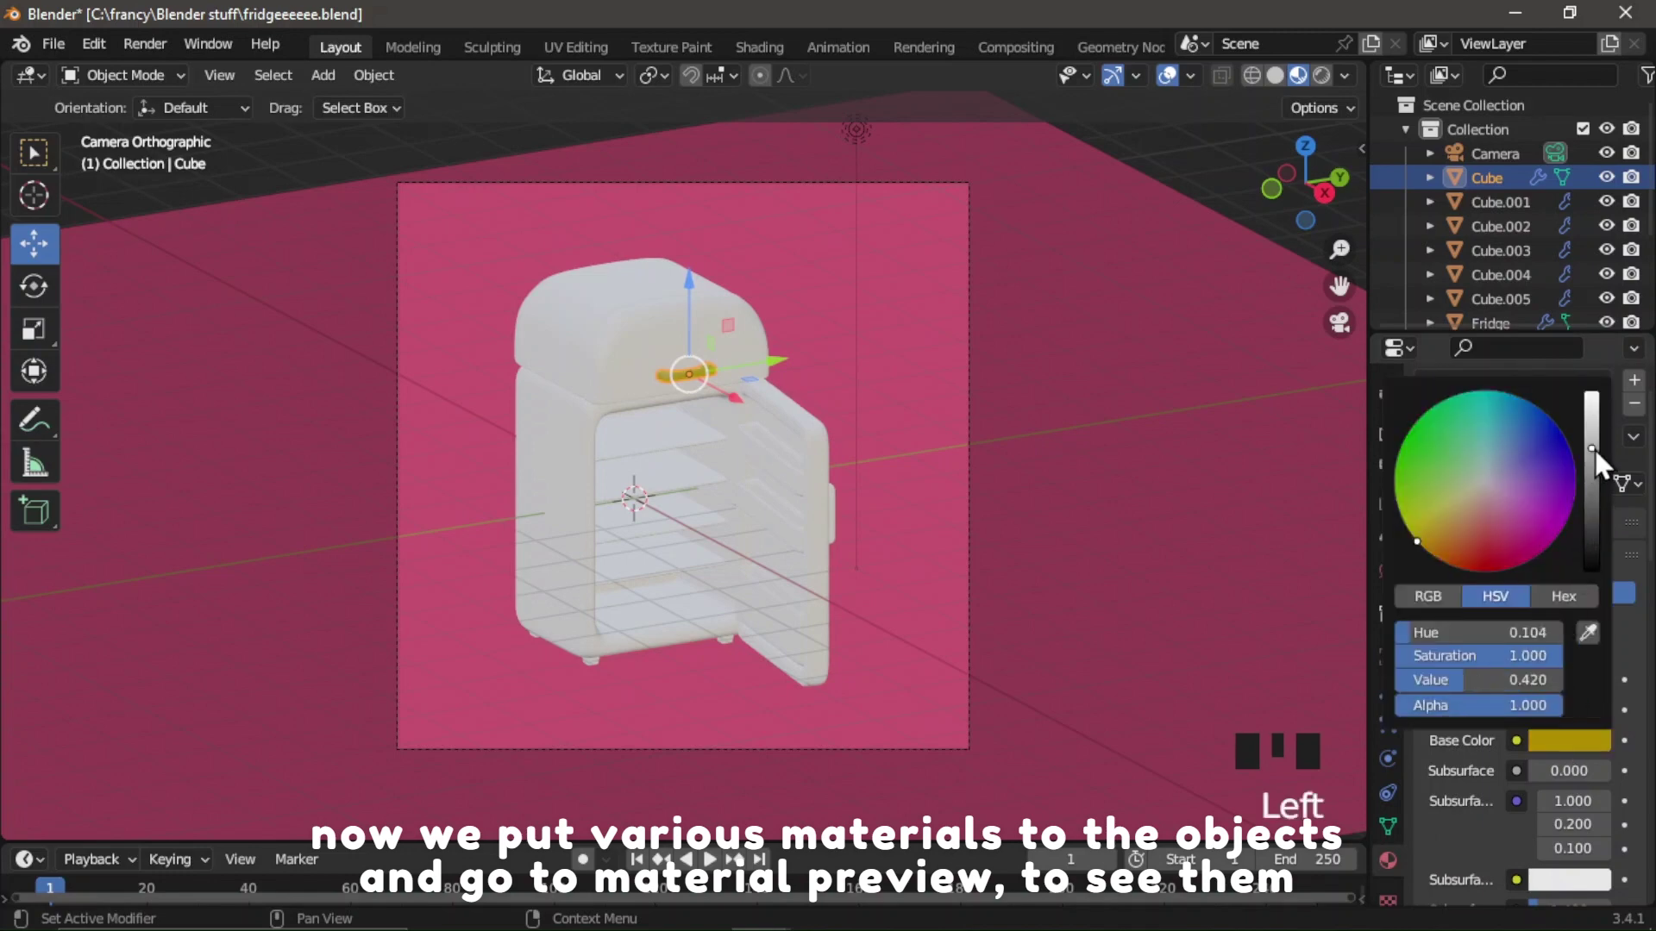
click(1147, 432)
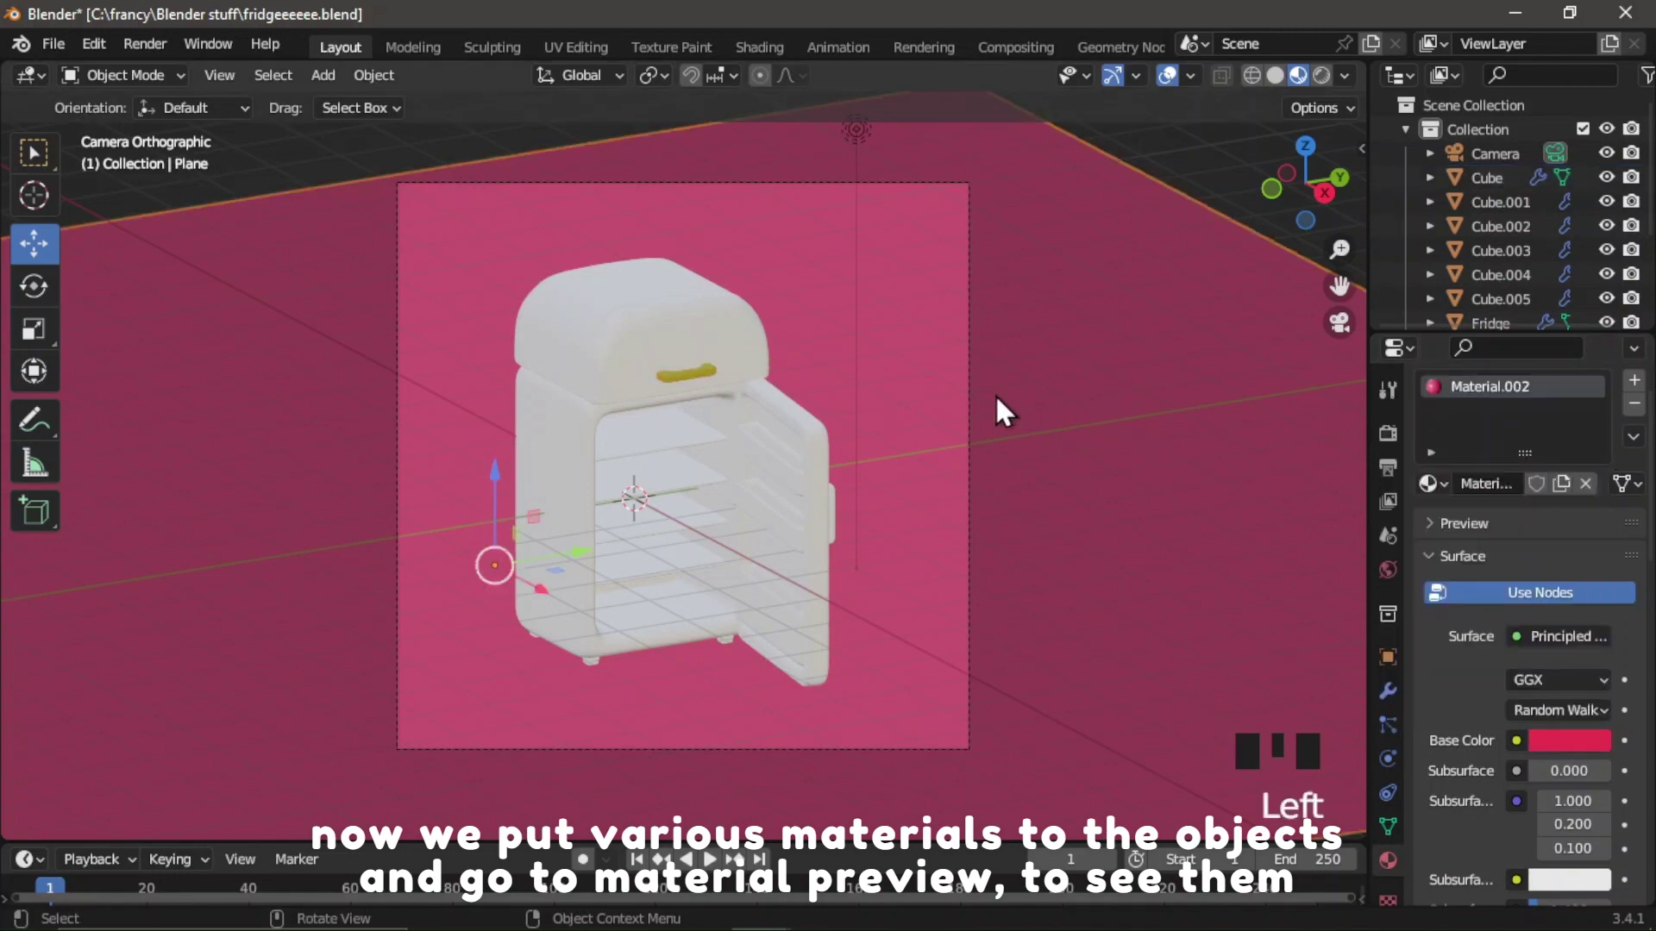
Apply the existing yellow material to the door handle.
click(846, 511)
click(846, 511)
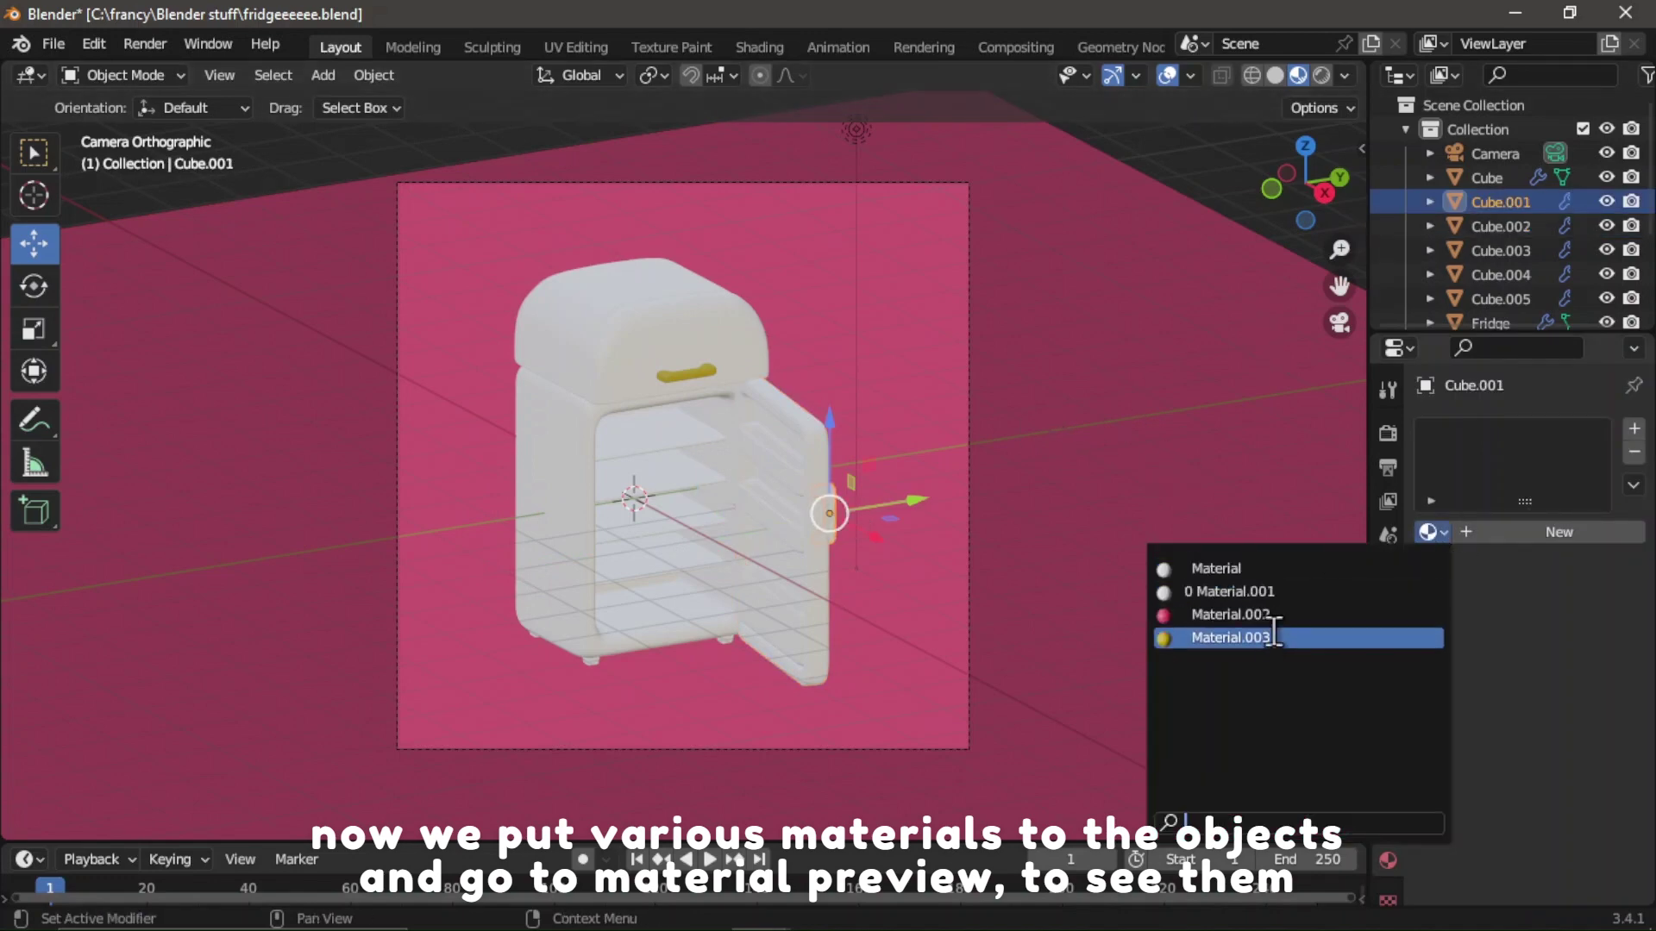
drag(1282, 657, 576, 668)
click(606, 678)
Assign one shared material to each of the fridge's feet in turn.
click(606, 678)
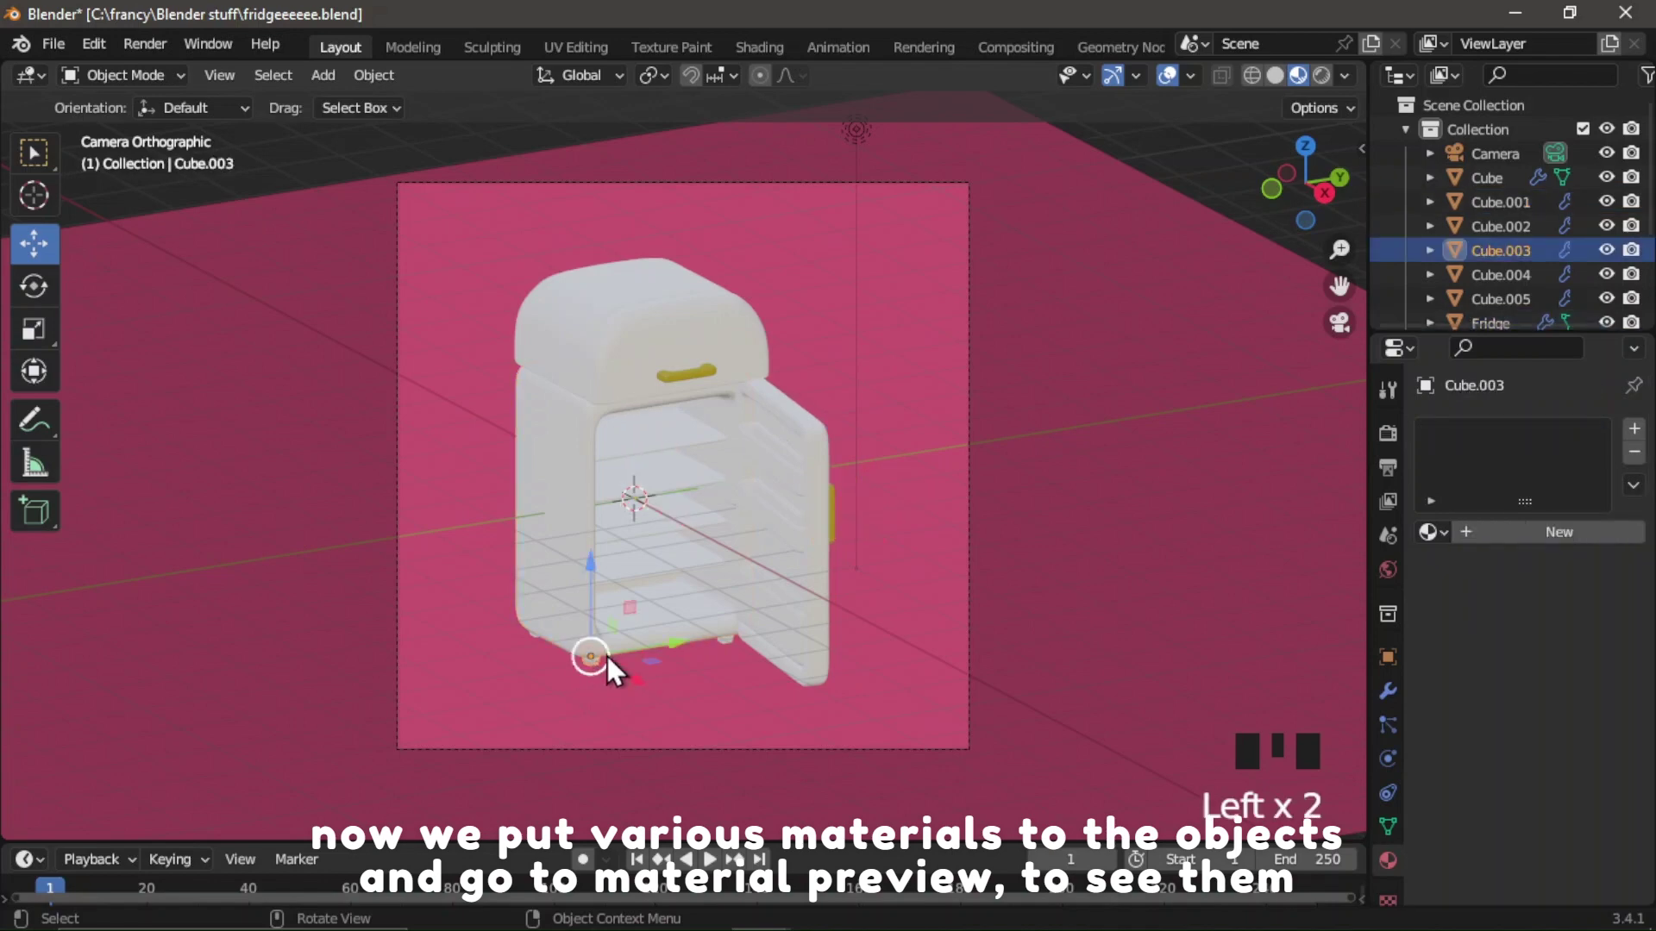
drag(1505, 552, 1570, 800)
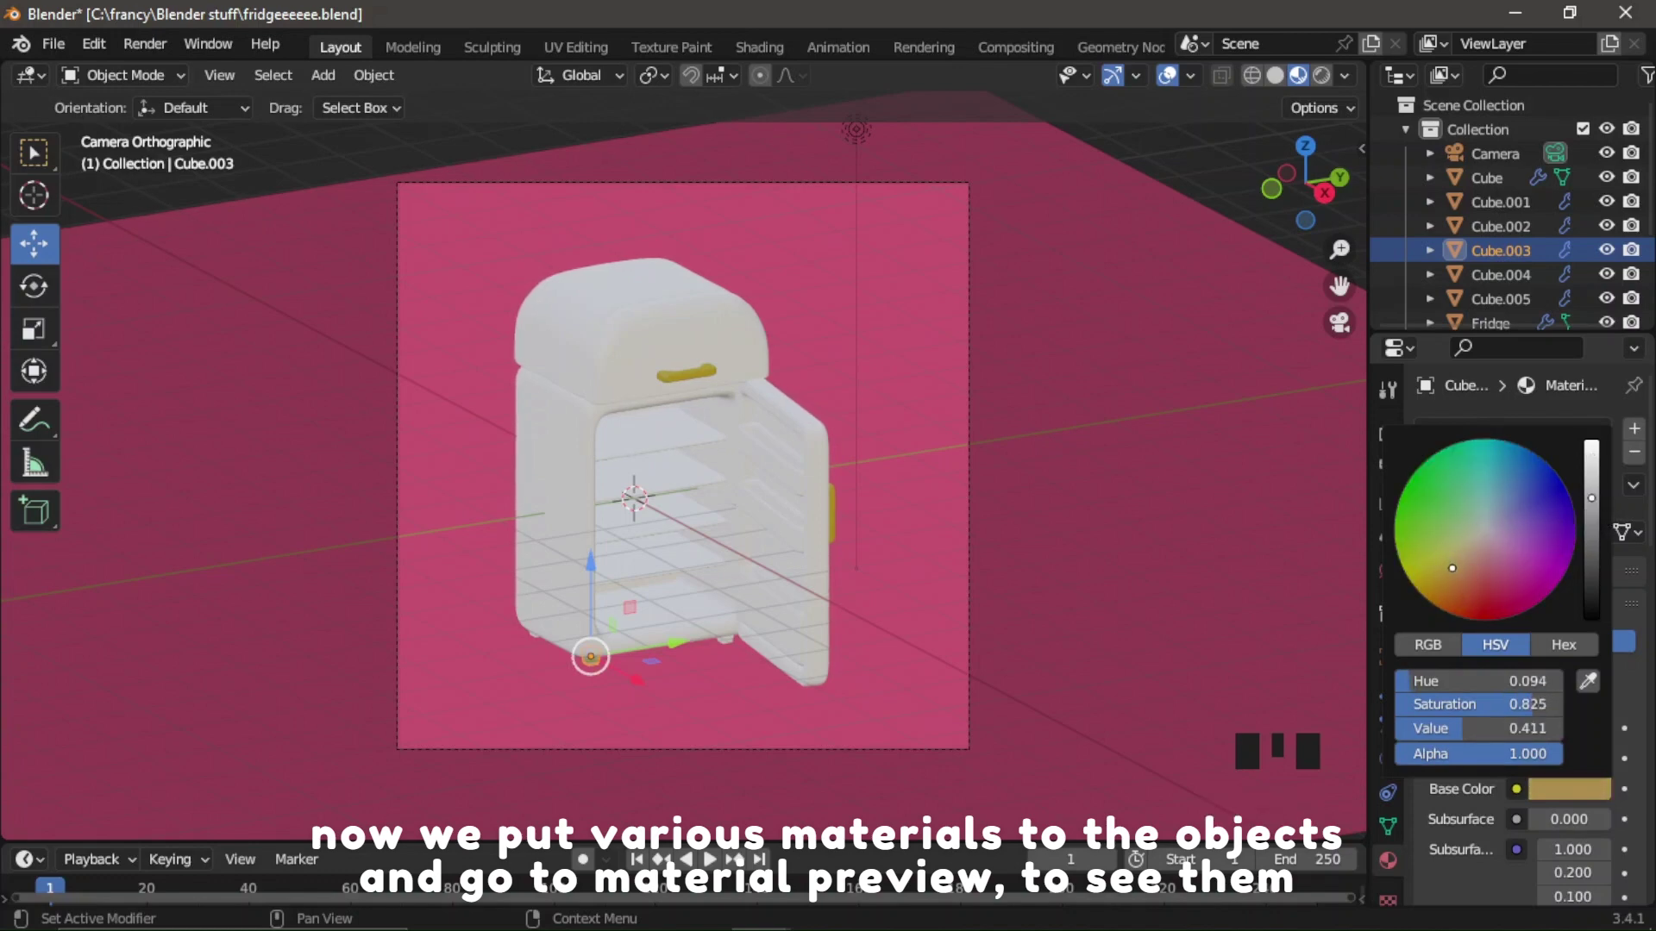
click(1018, 550)
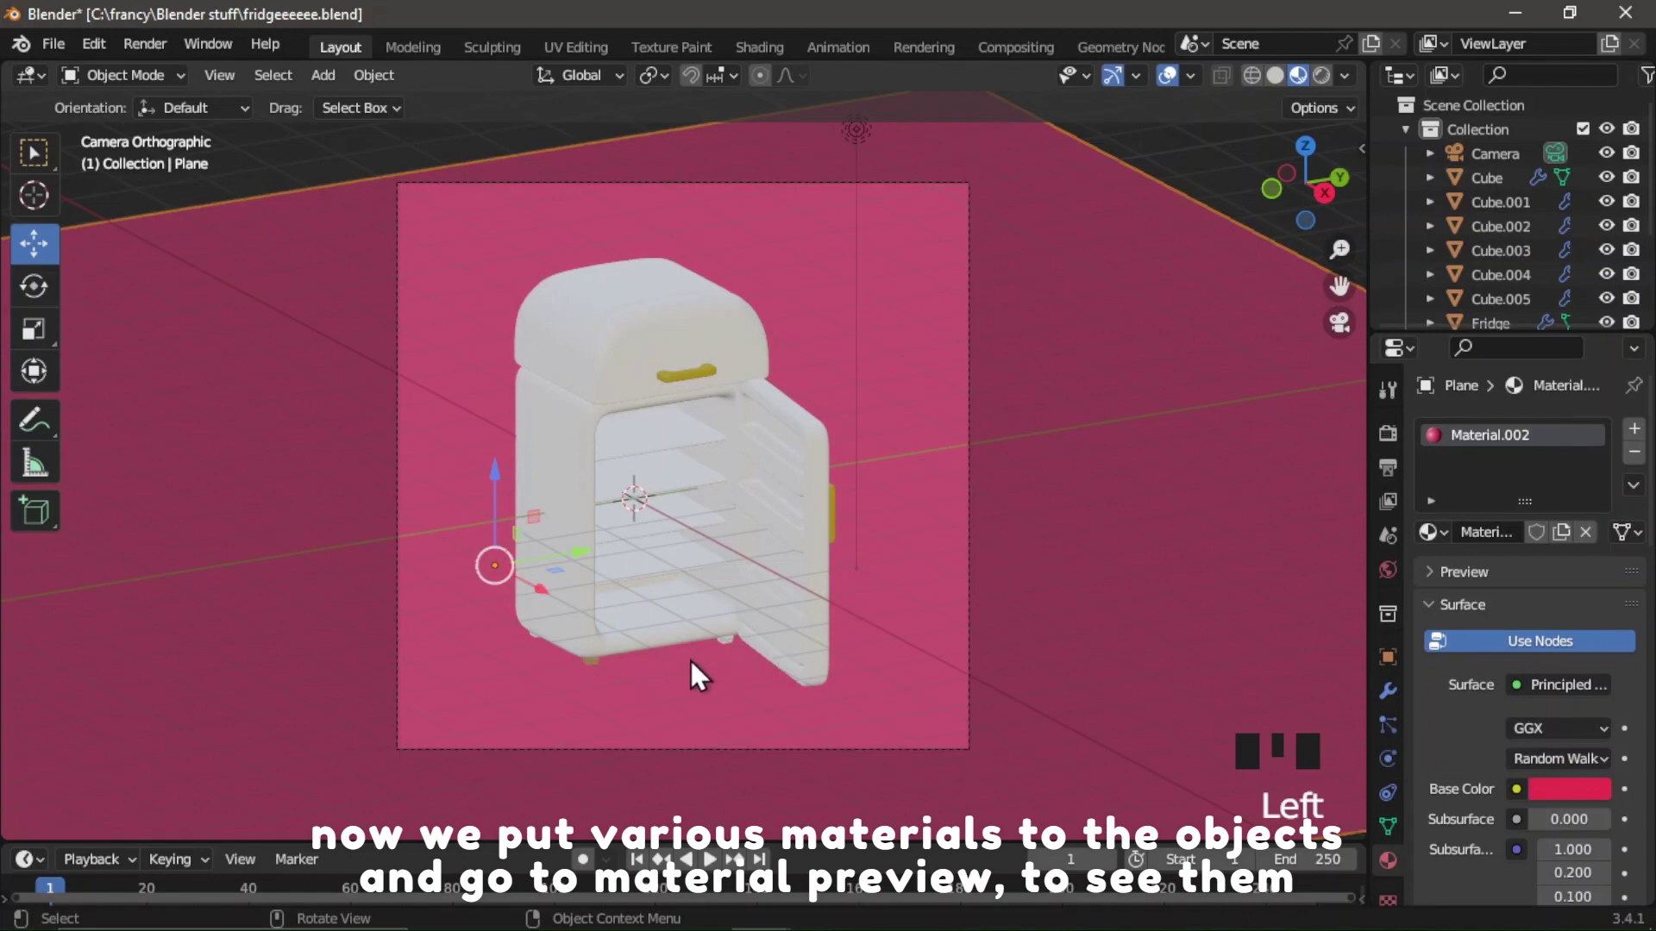
click(737, 656)
click(736, 656)
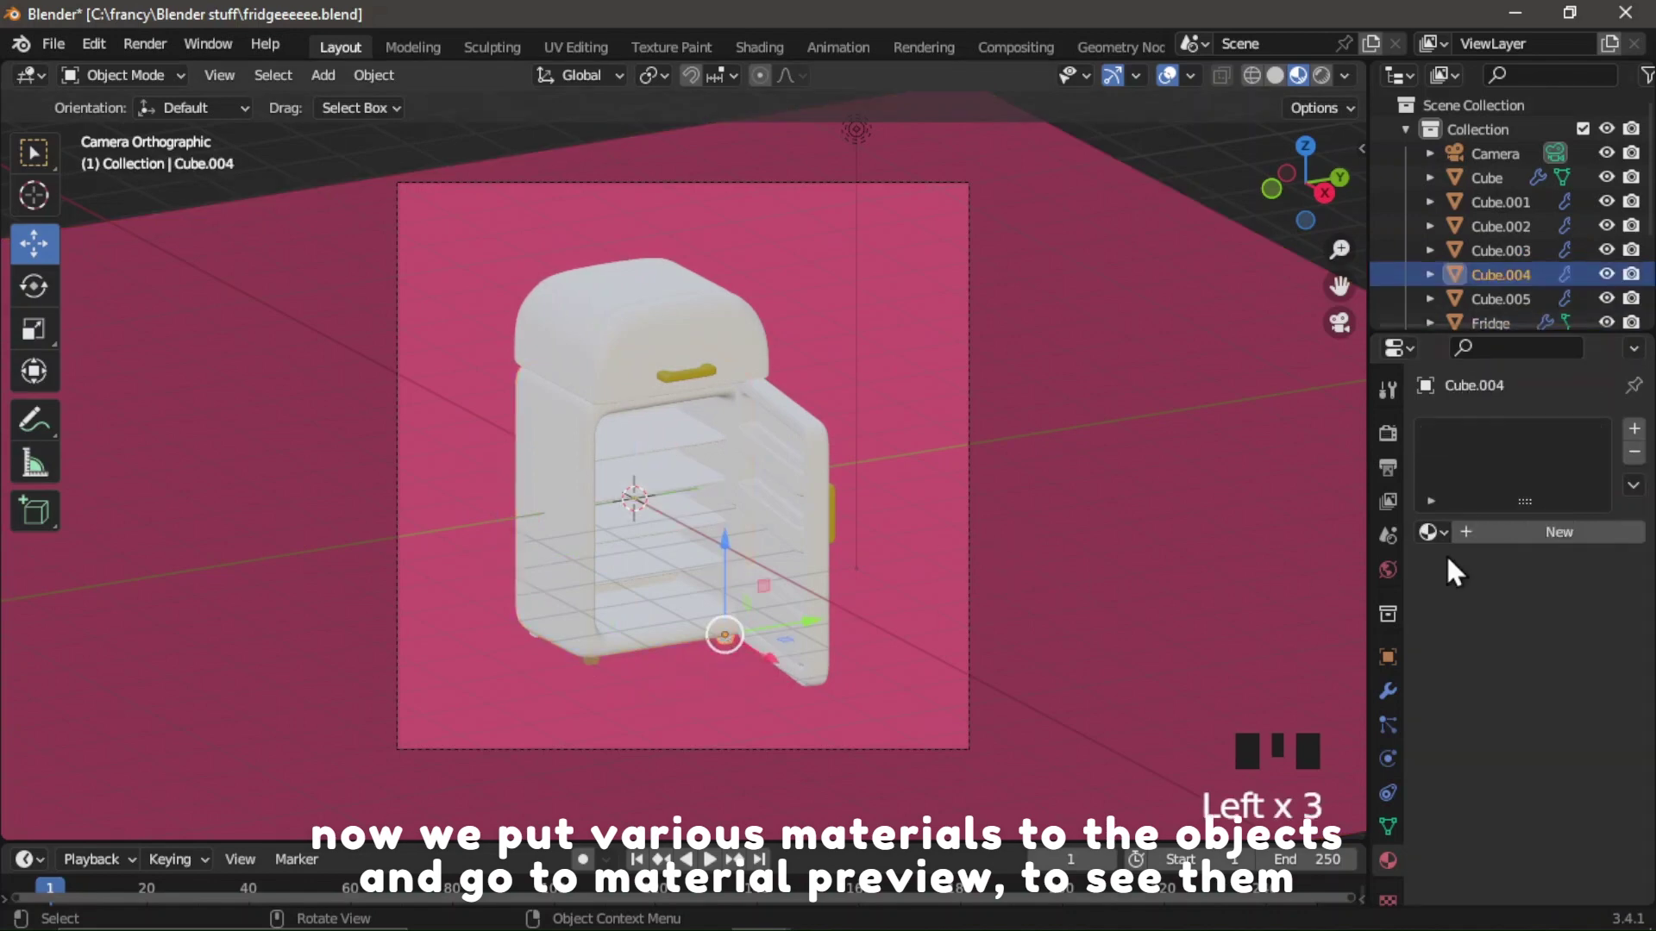
drag(1269, 683, 1498, 268)
click(1501, 242)
drag(1290, 666, 1482, 310)
click(1449, 560)
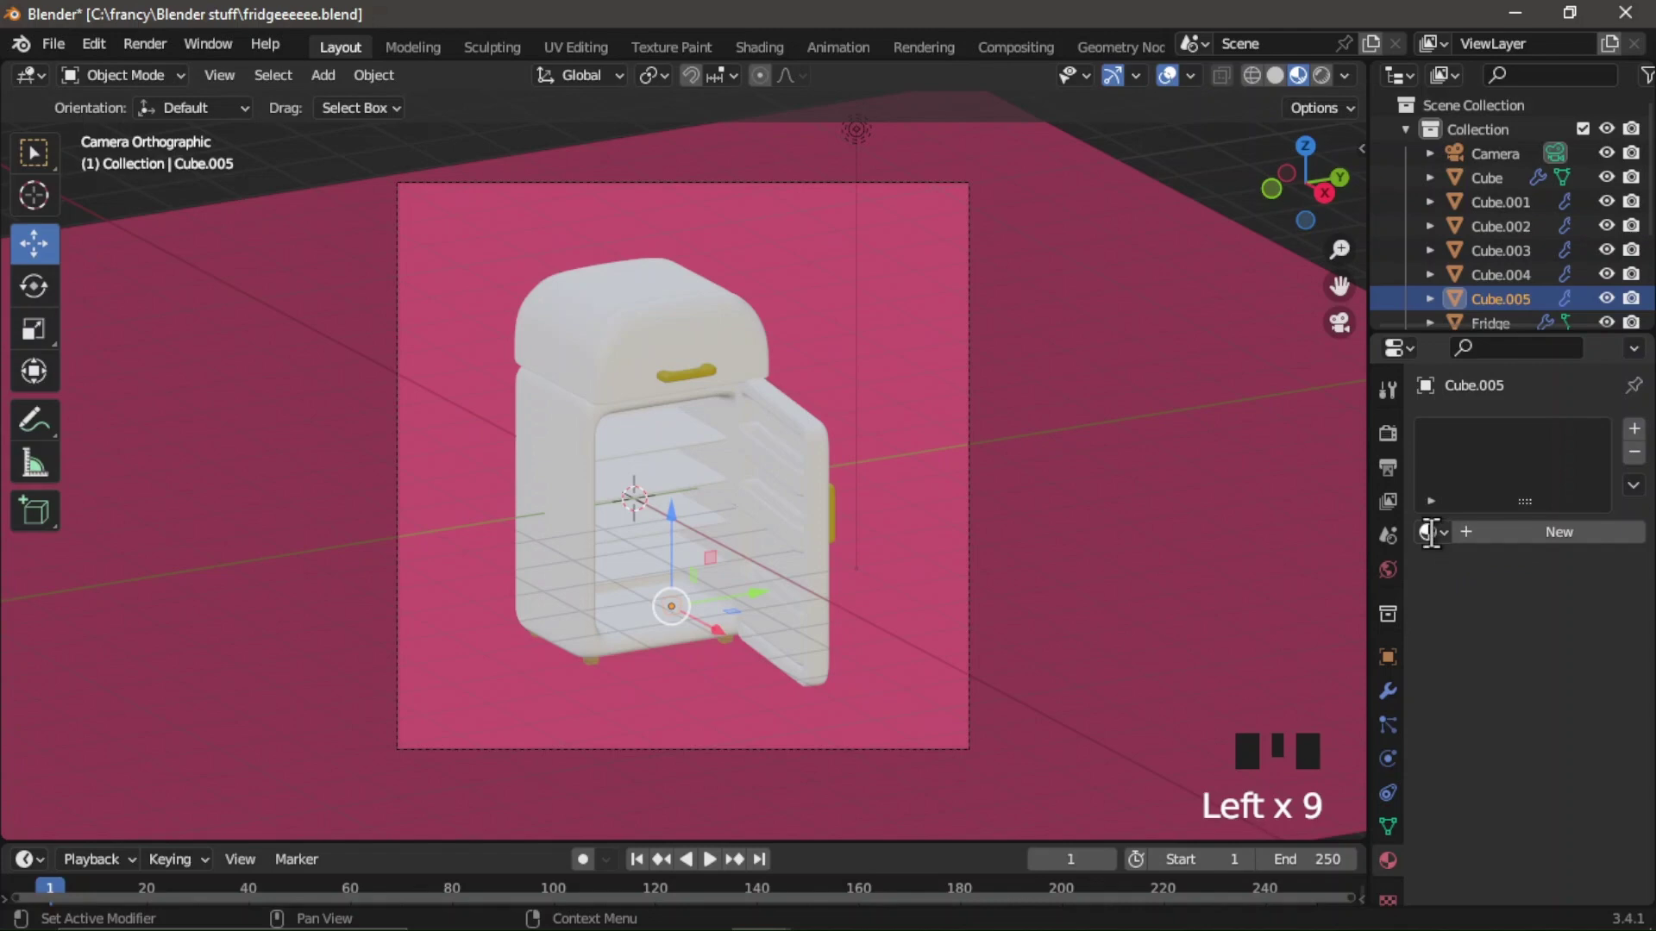
drag(1274, 681, 1204, 567)
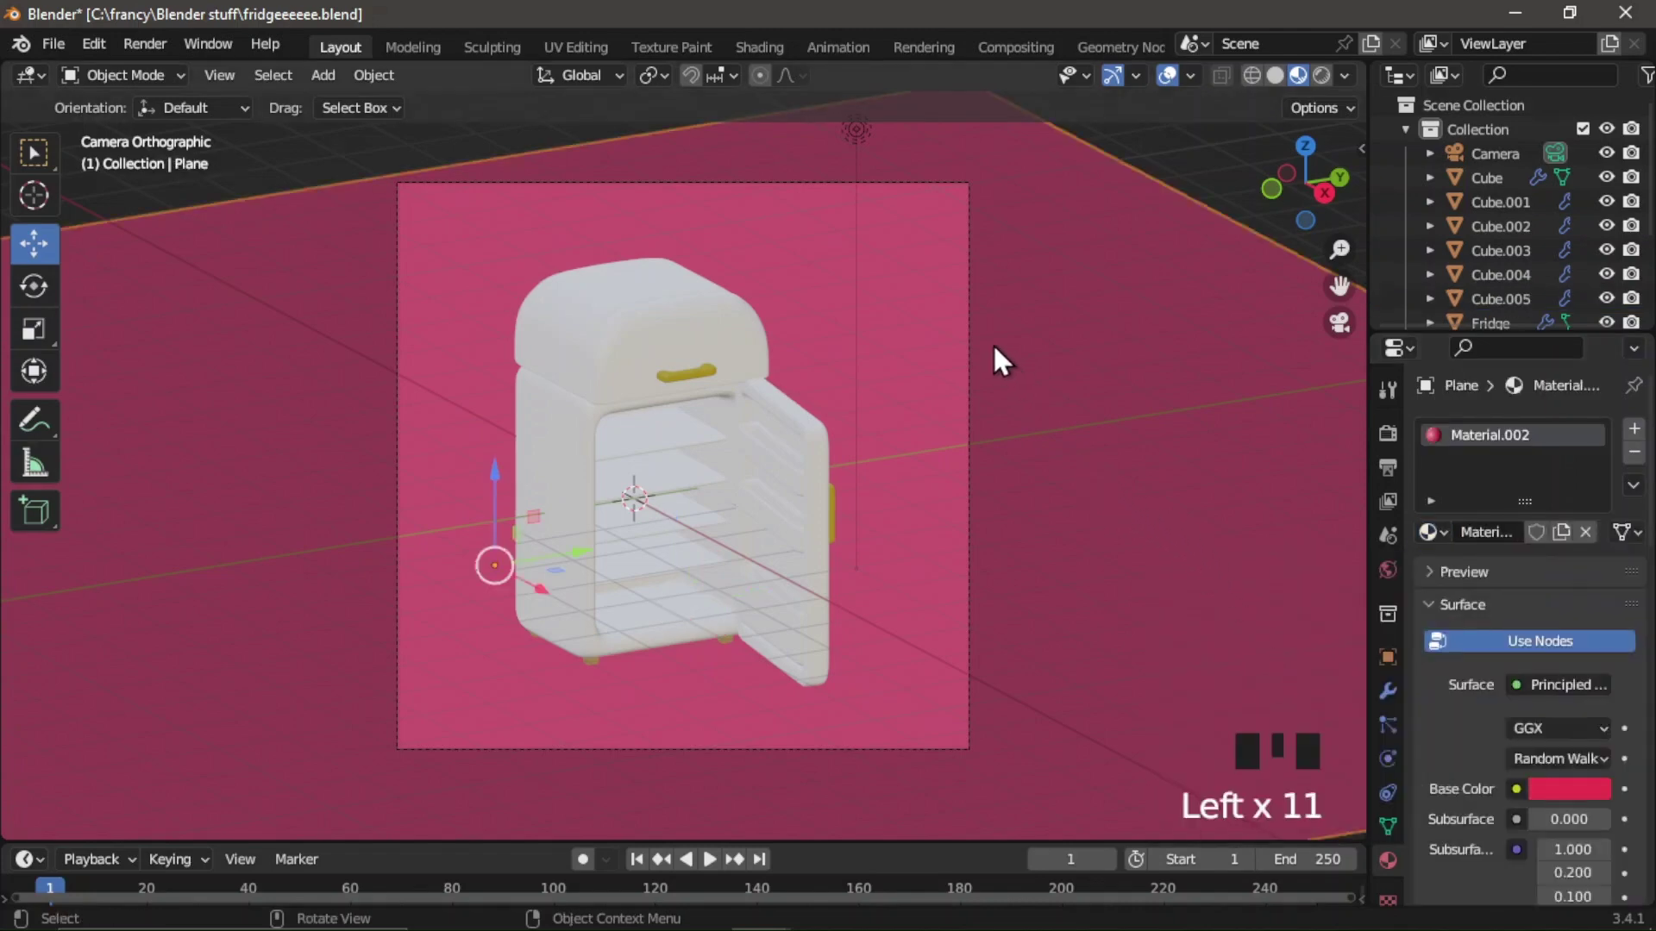
scroll(down, 3)
scroll(down, 3)
click(1326, 161)
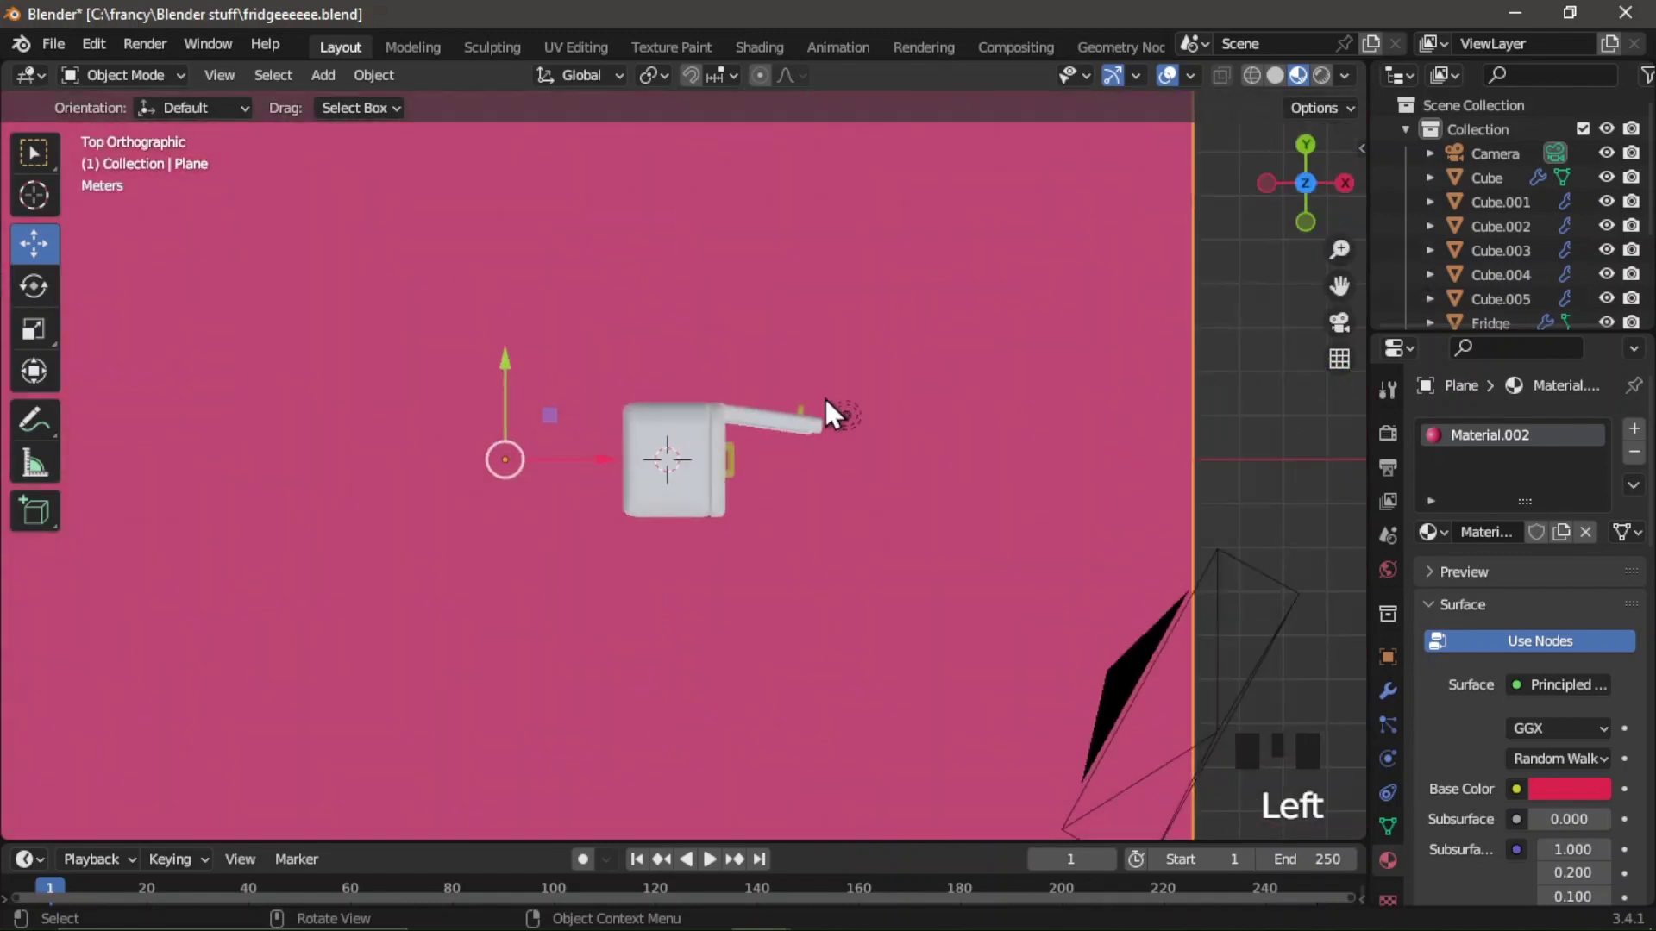
Select the area light and lower its Power to 500 W.
click(864, 420)
scroll(down, 3)
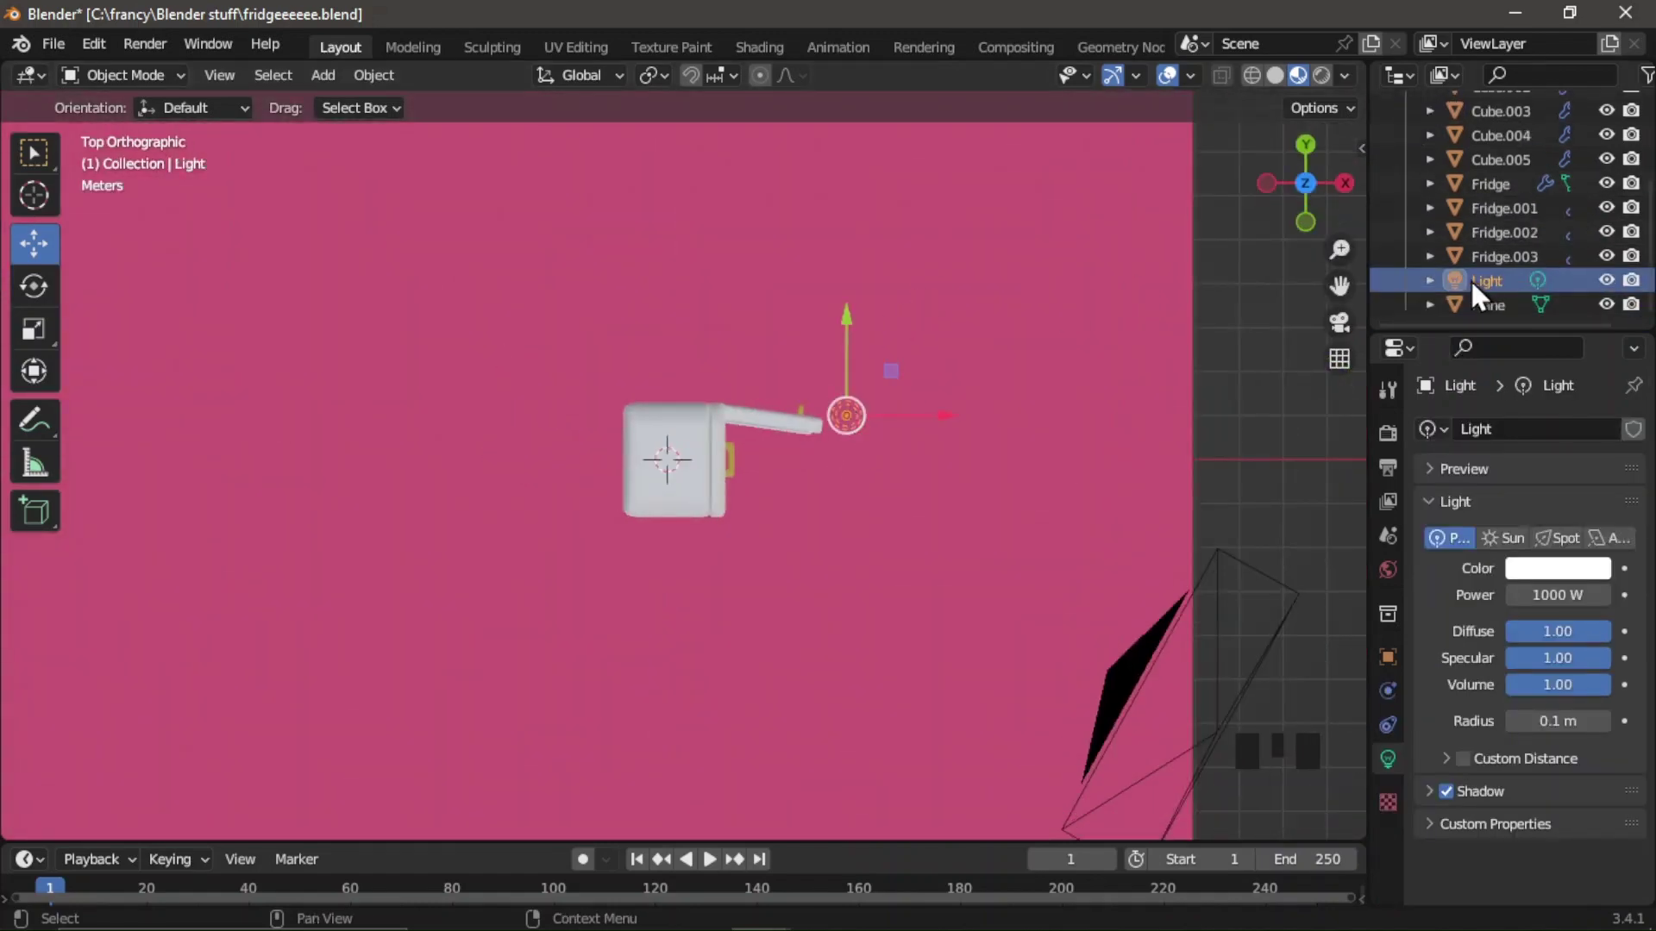
click(1619, 553)
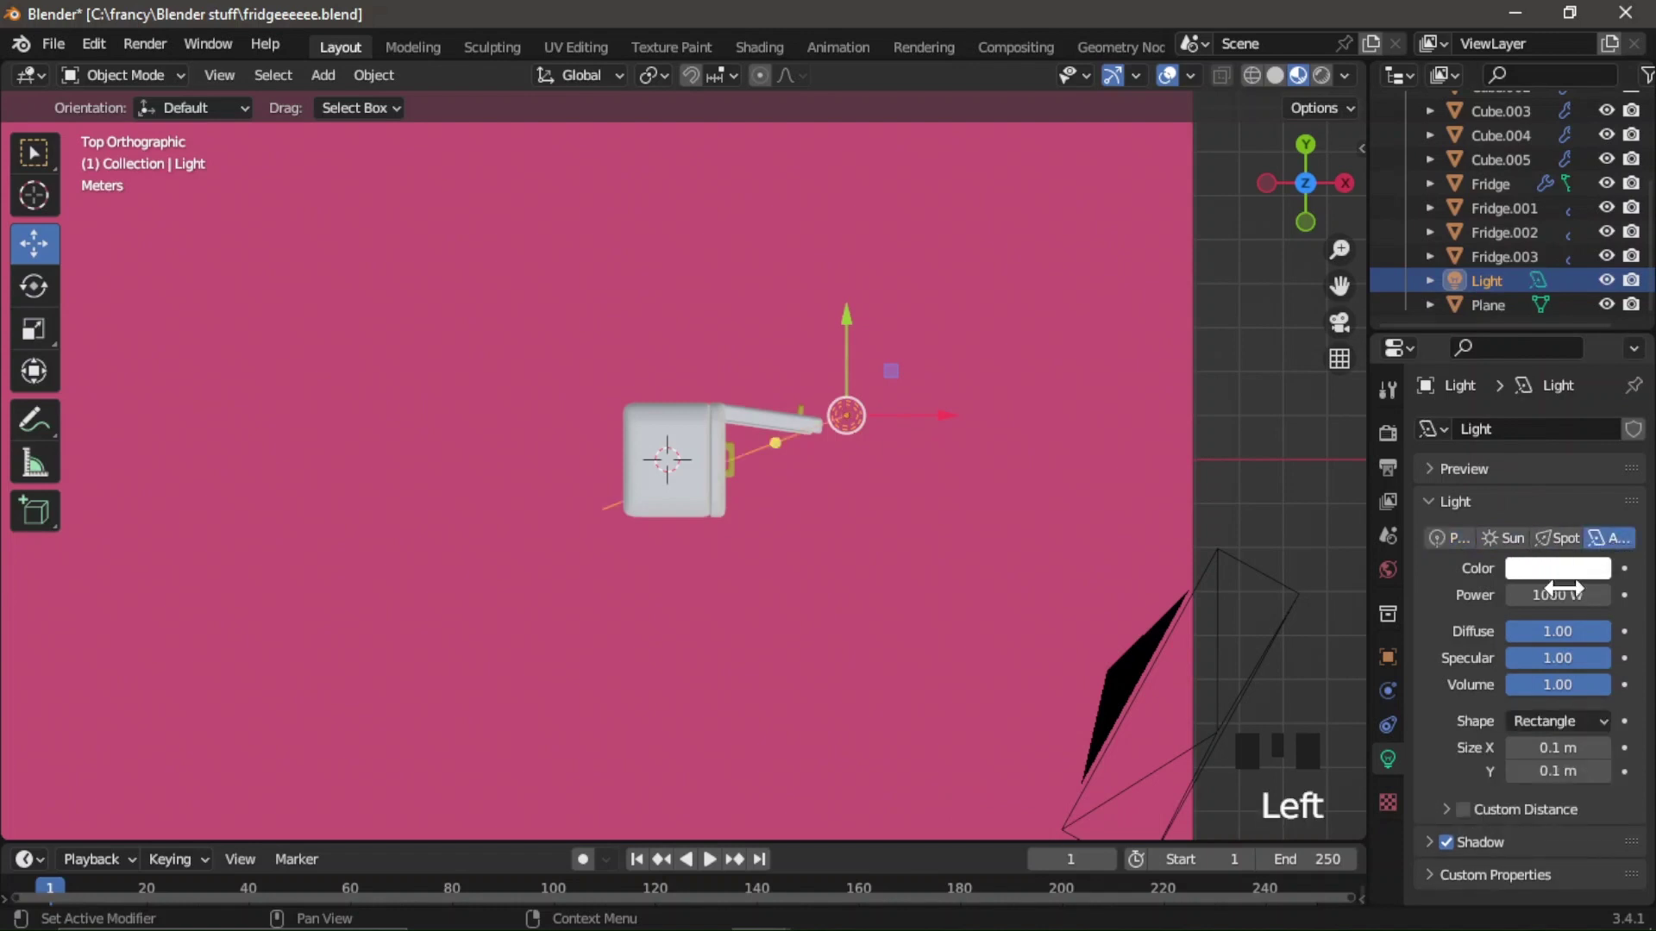
drag(1568, 590, 1466, 604)
key(0)
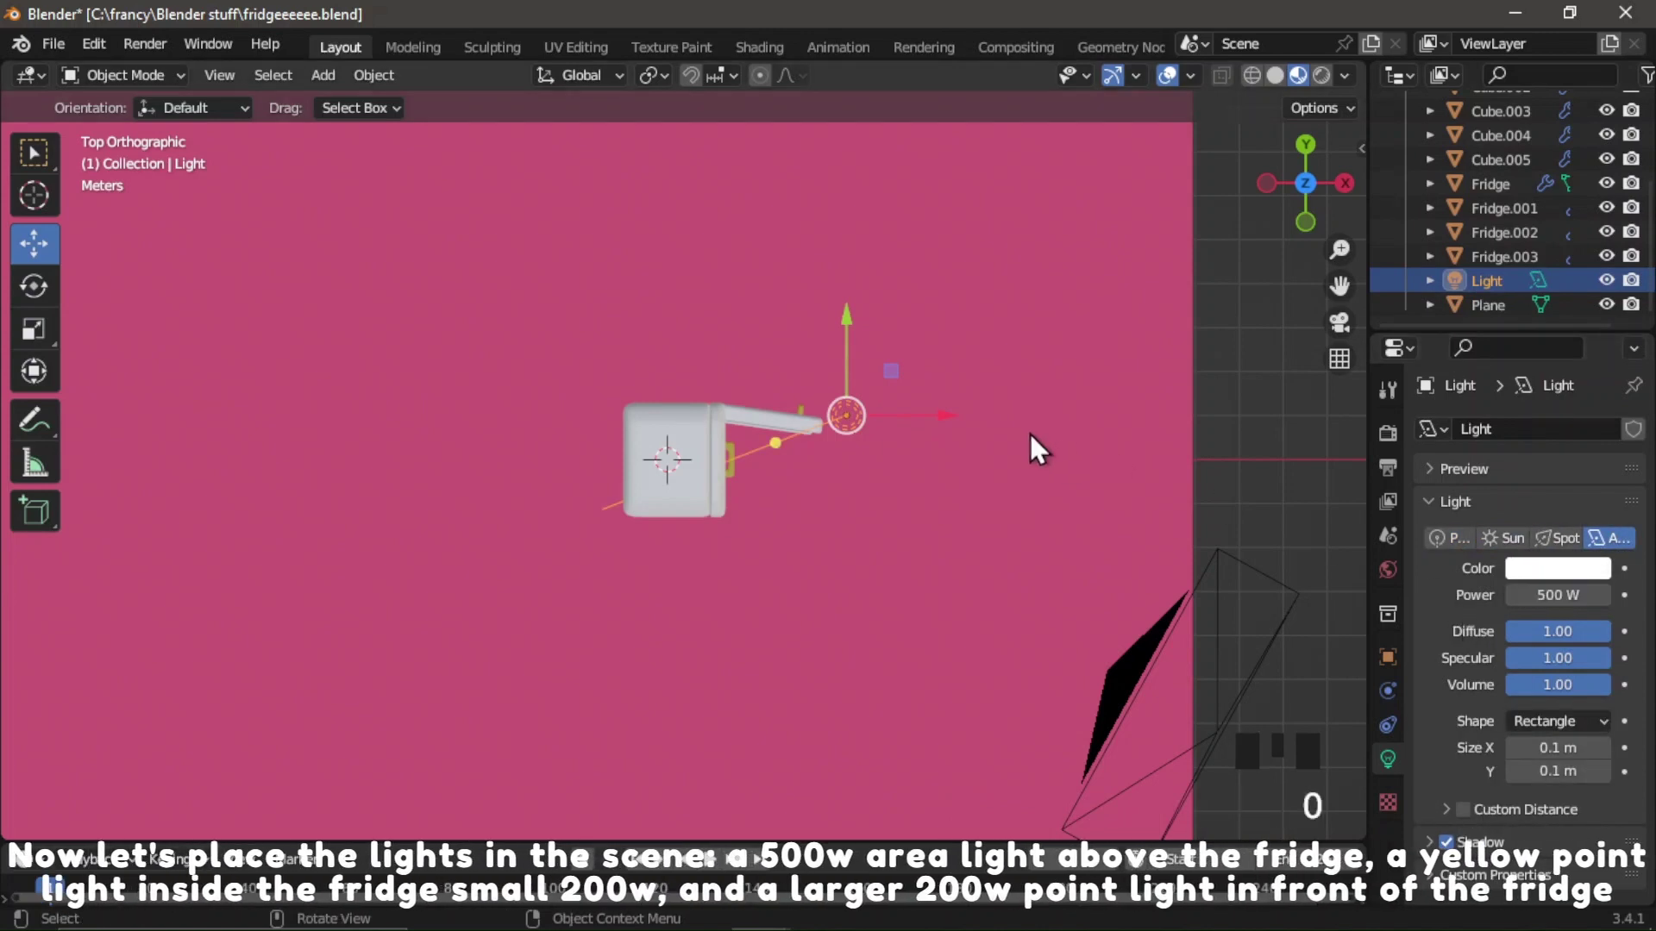
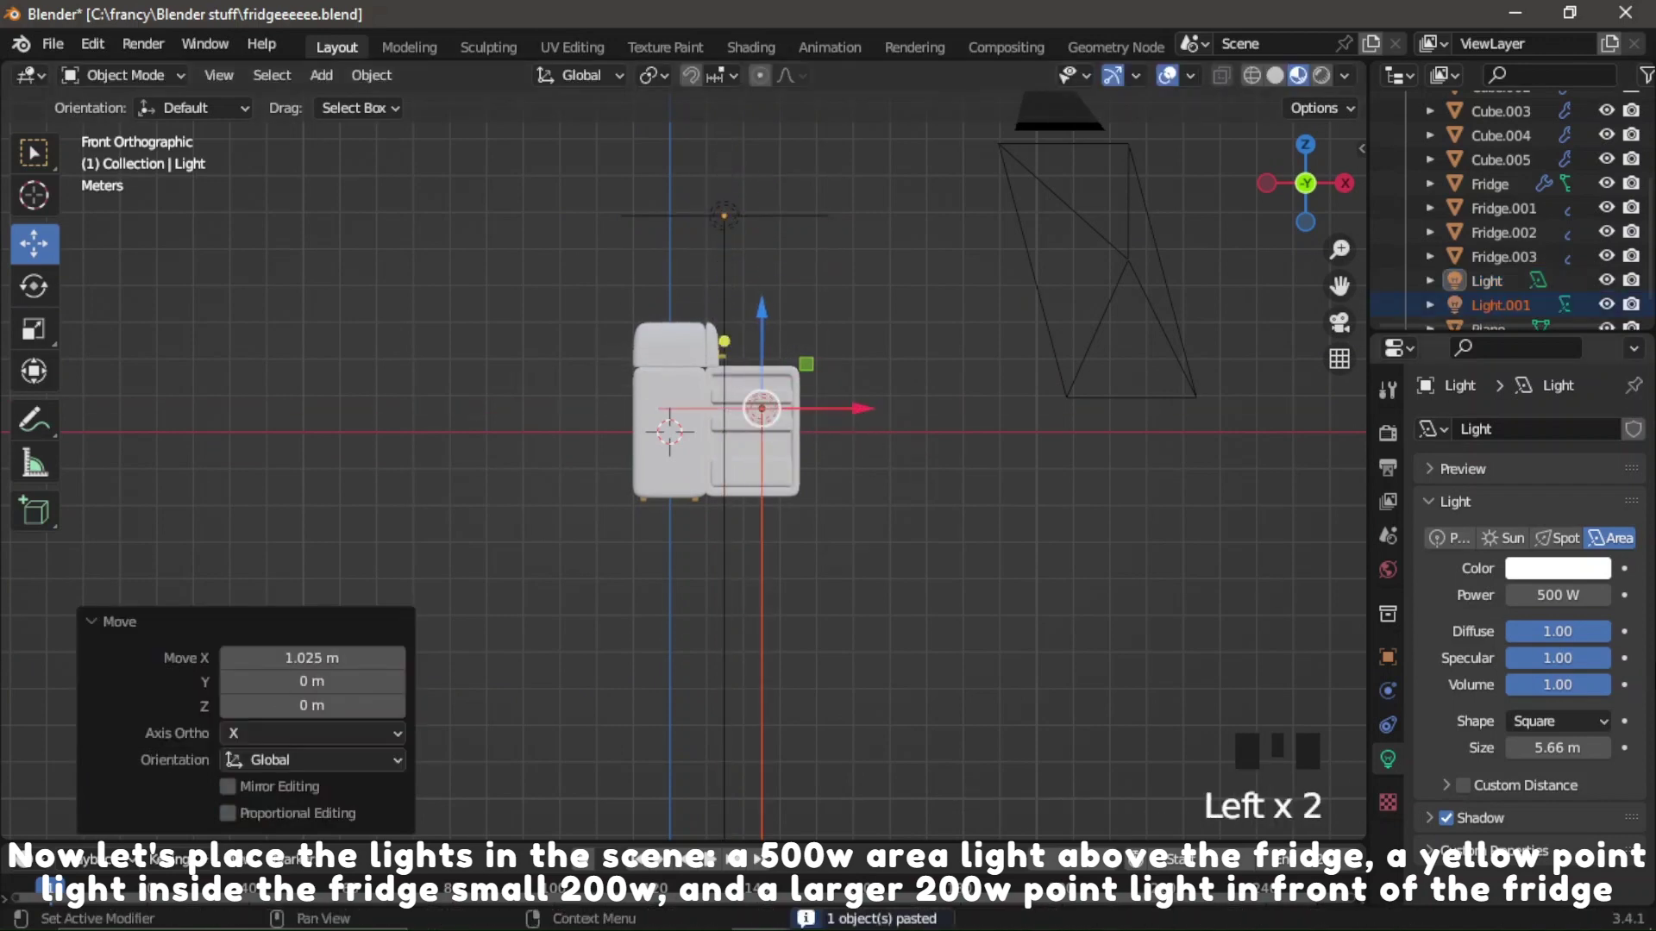
Change the copied light's type and power, then undo those edits.
click(1460, 557)
drag(1559, 598, 1474, 609)
key(0)
scroll(up, 3)
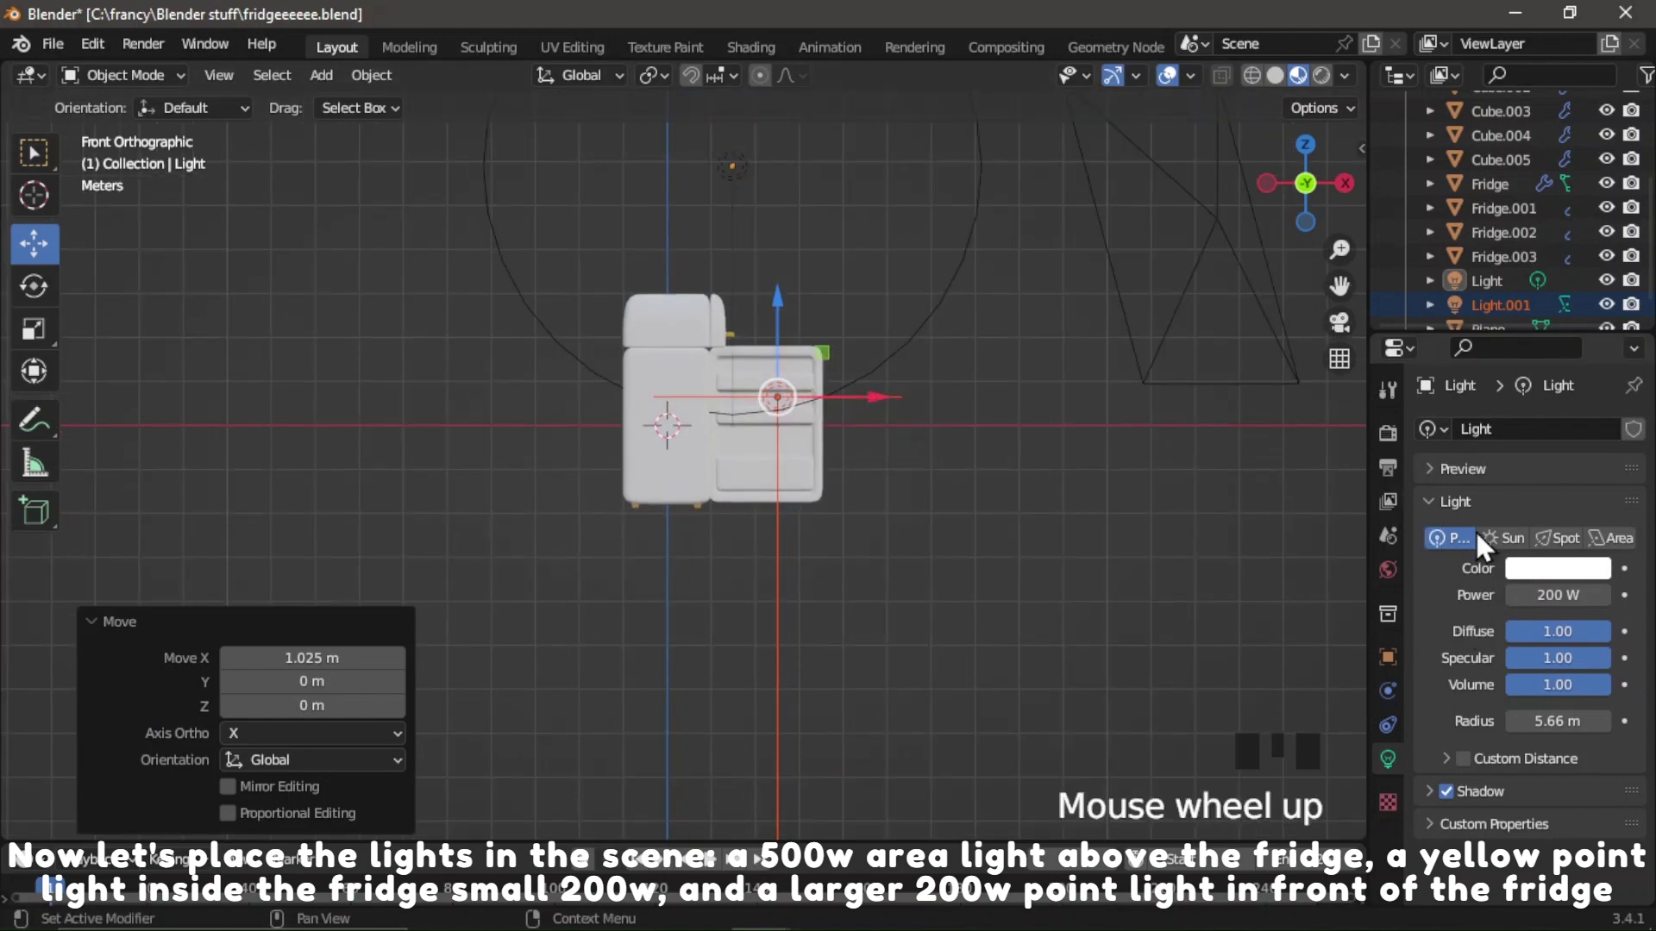
key(ctrl+z)
key(ctrl+z)
key(ctrl+z)
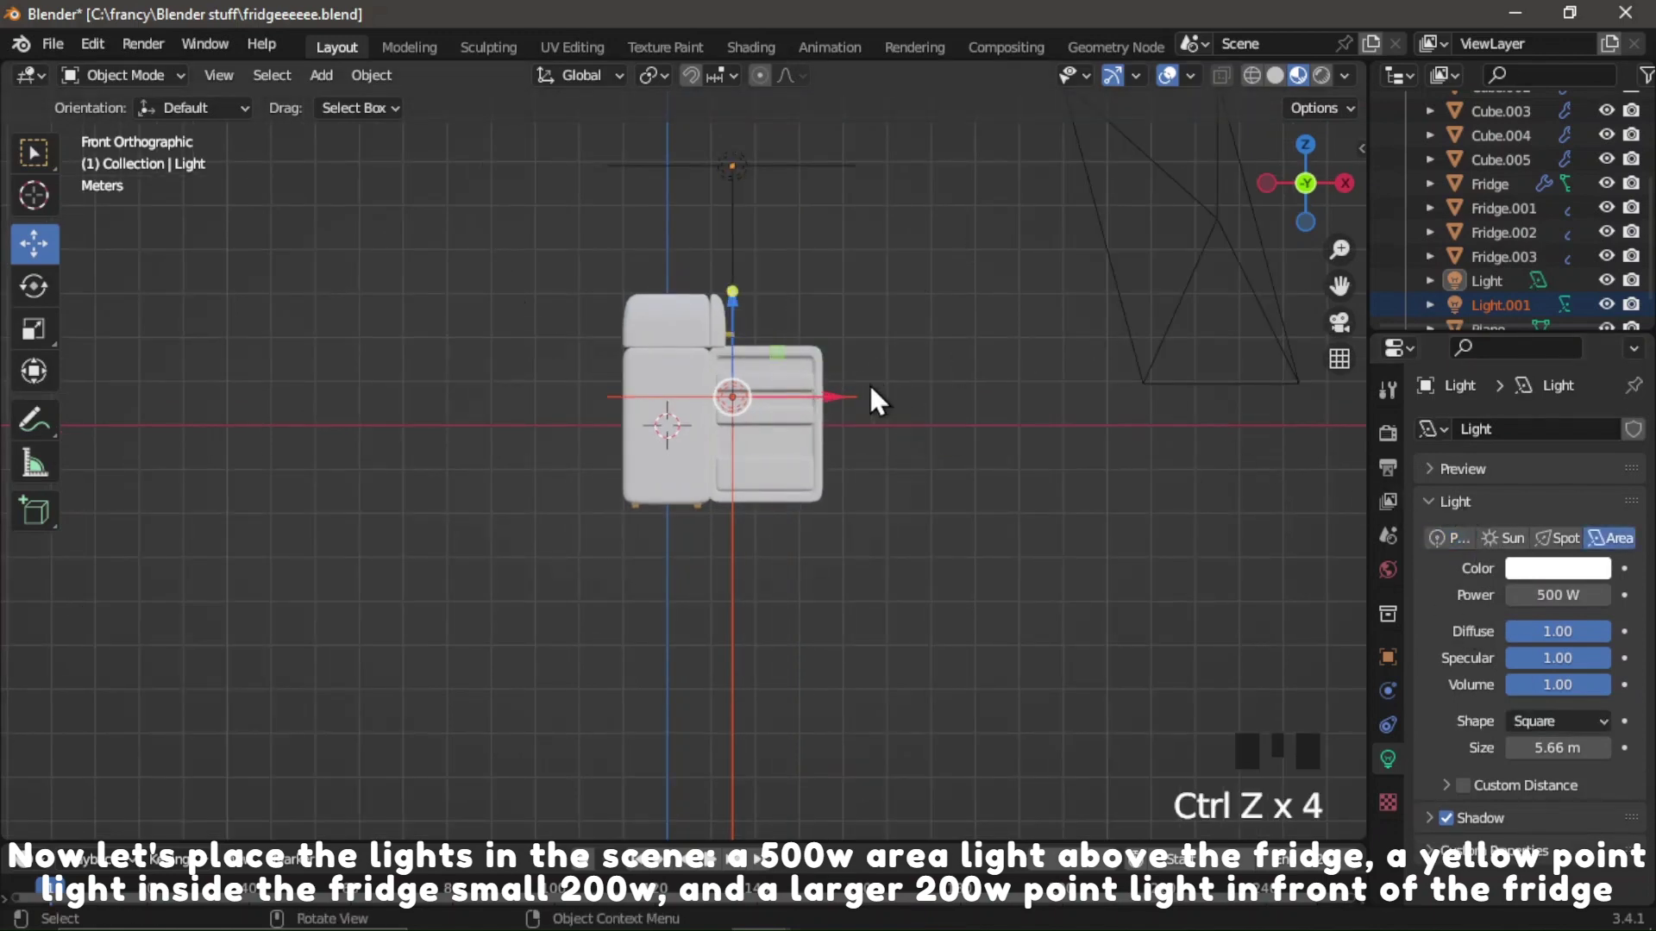
Make Light.001 a 200 W point light and place it inside the fridge's upper interior.
click(840, 419)
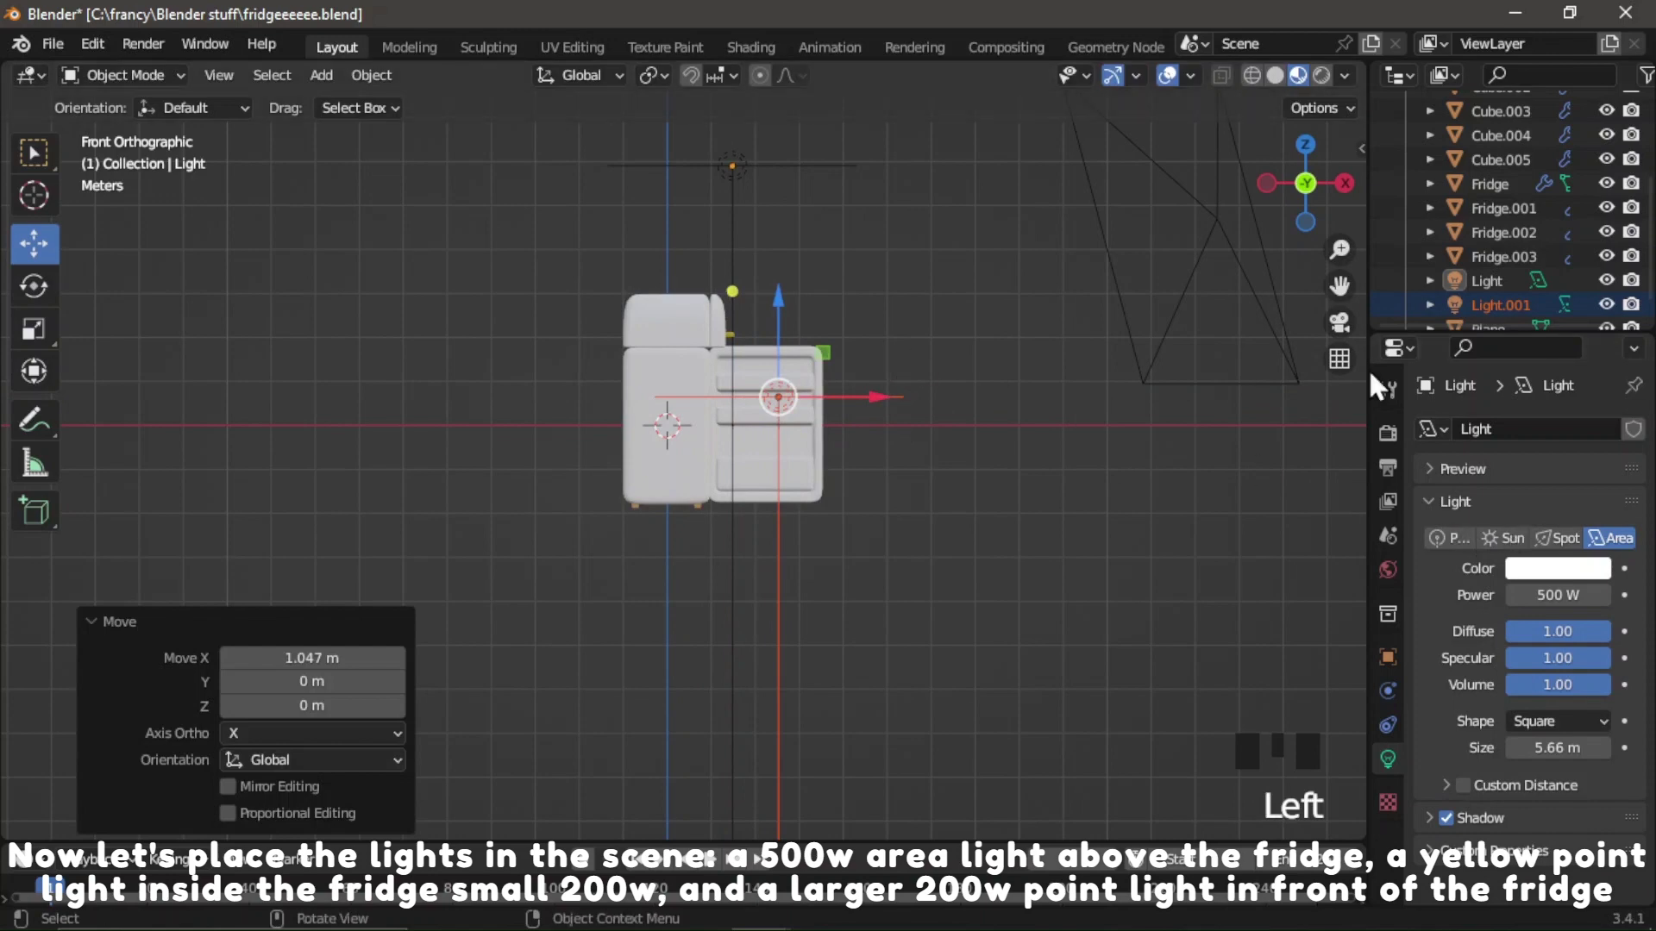
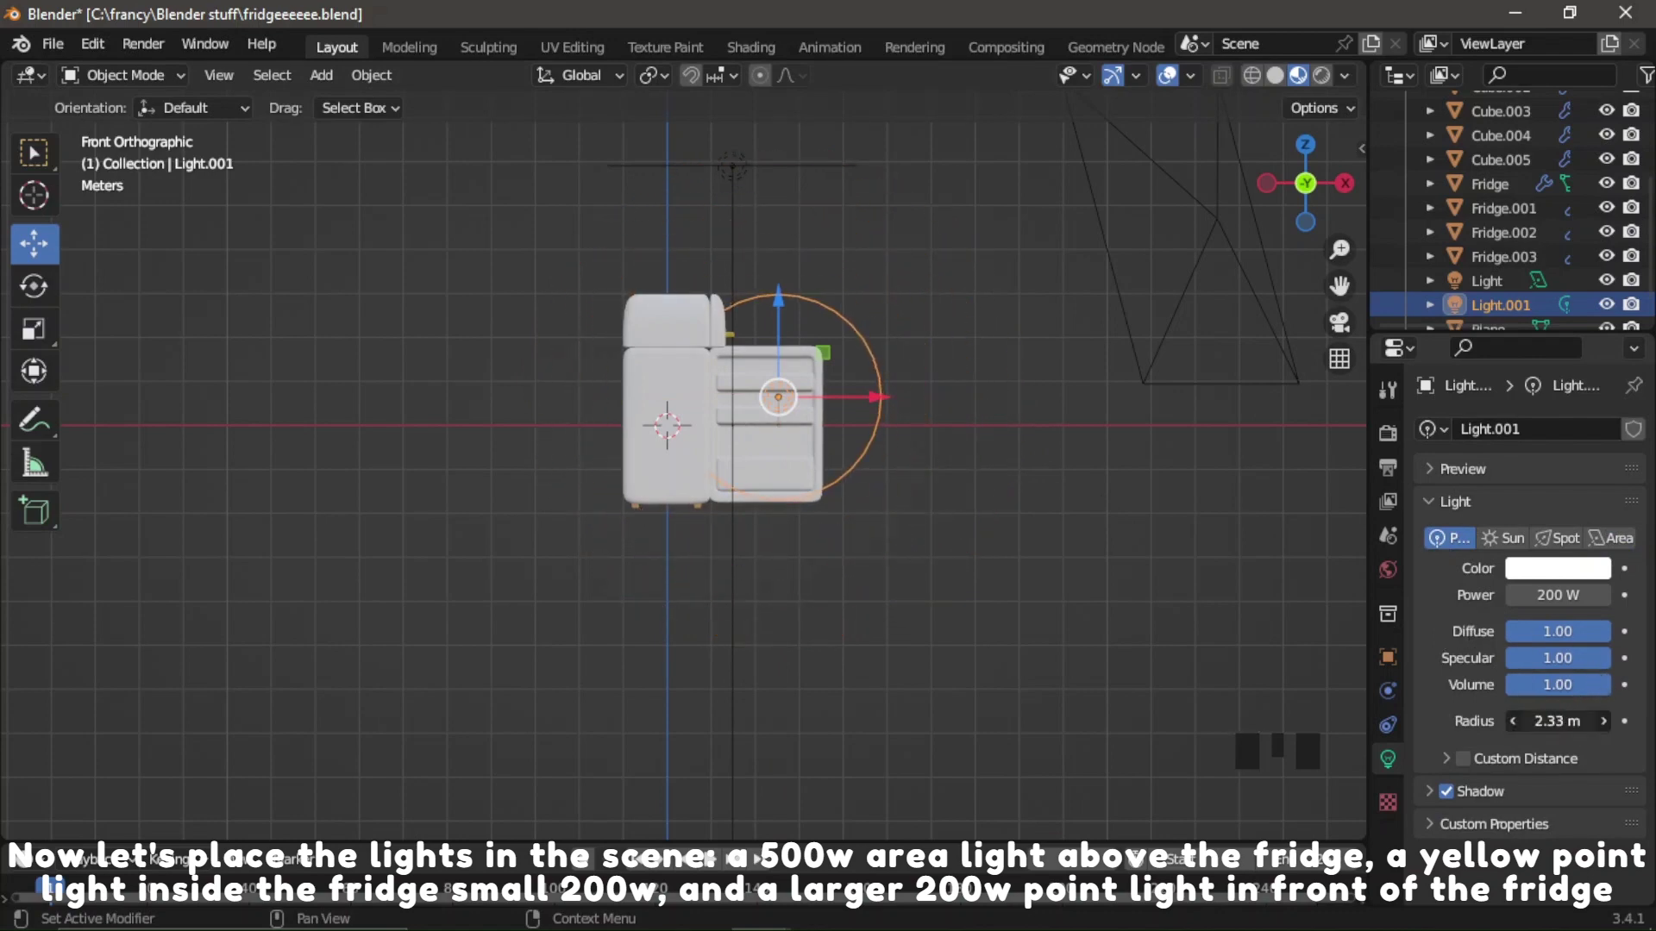
scroll(up, 3)
click(813, 302)
click(895, 402)
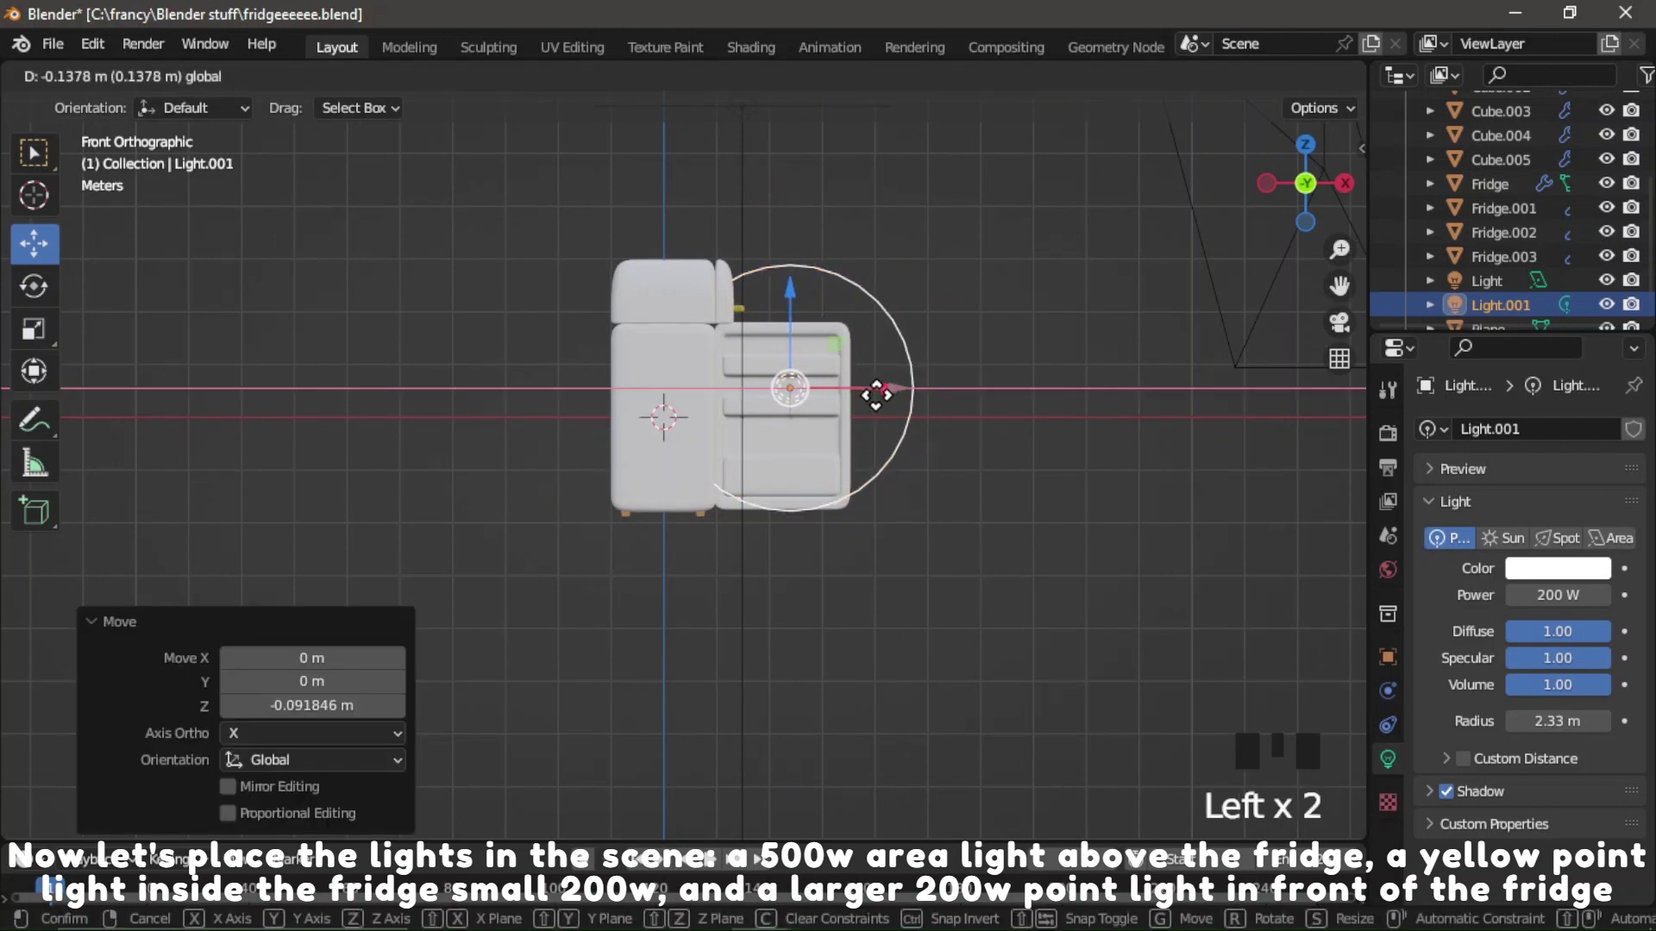
click(1310, 166)
scroll(down, 3)
scroll(up, 3)
scroll(up, 3)
click(798, 361)
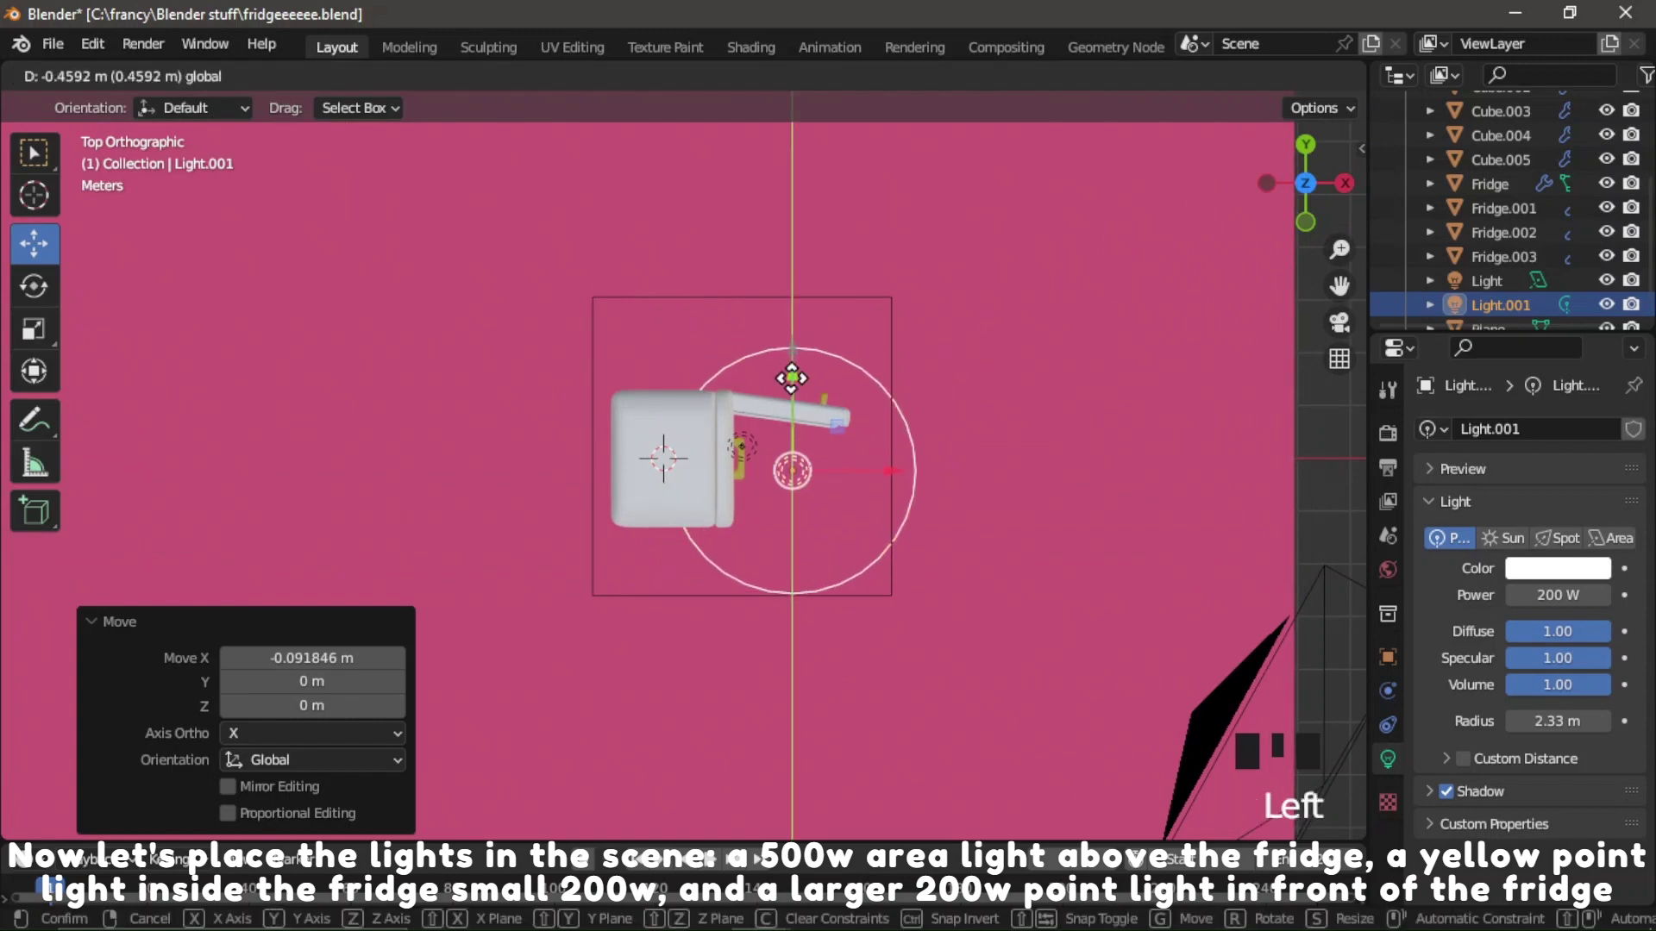
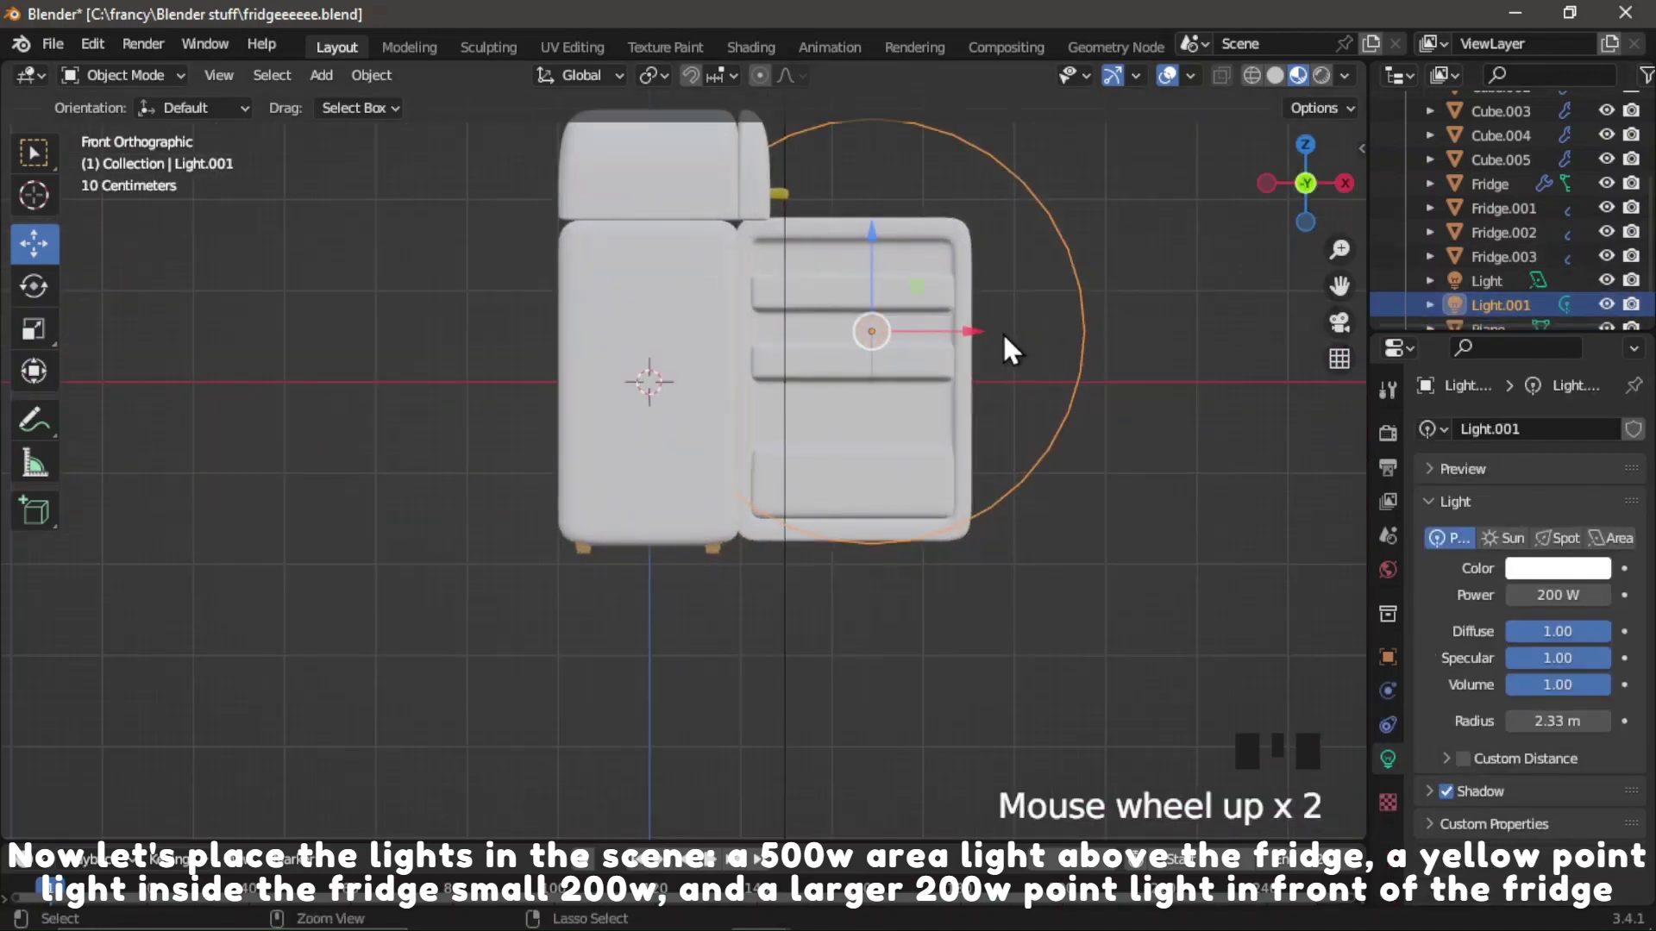
Duplicate the point light as Light.002 over the fridge body, reverting a radius tweak.
key(ctrl+c)
key(ctrl+v)
click(980, 351)
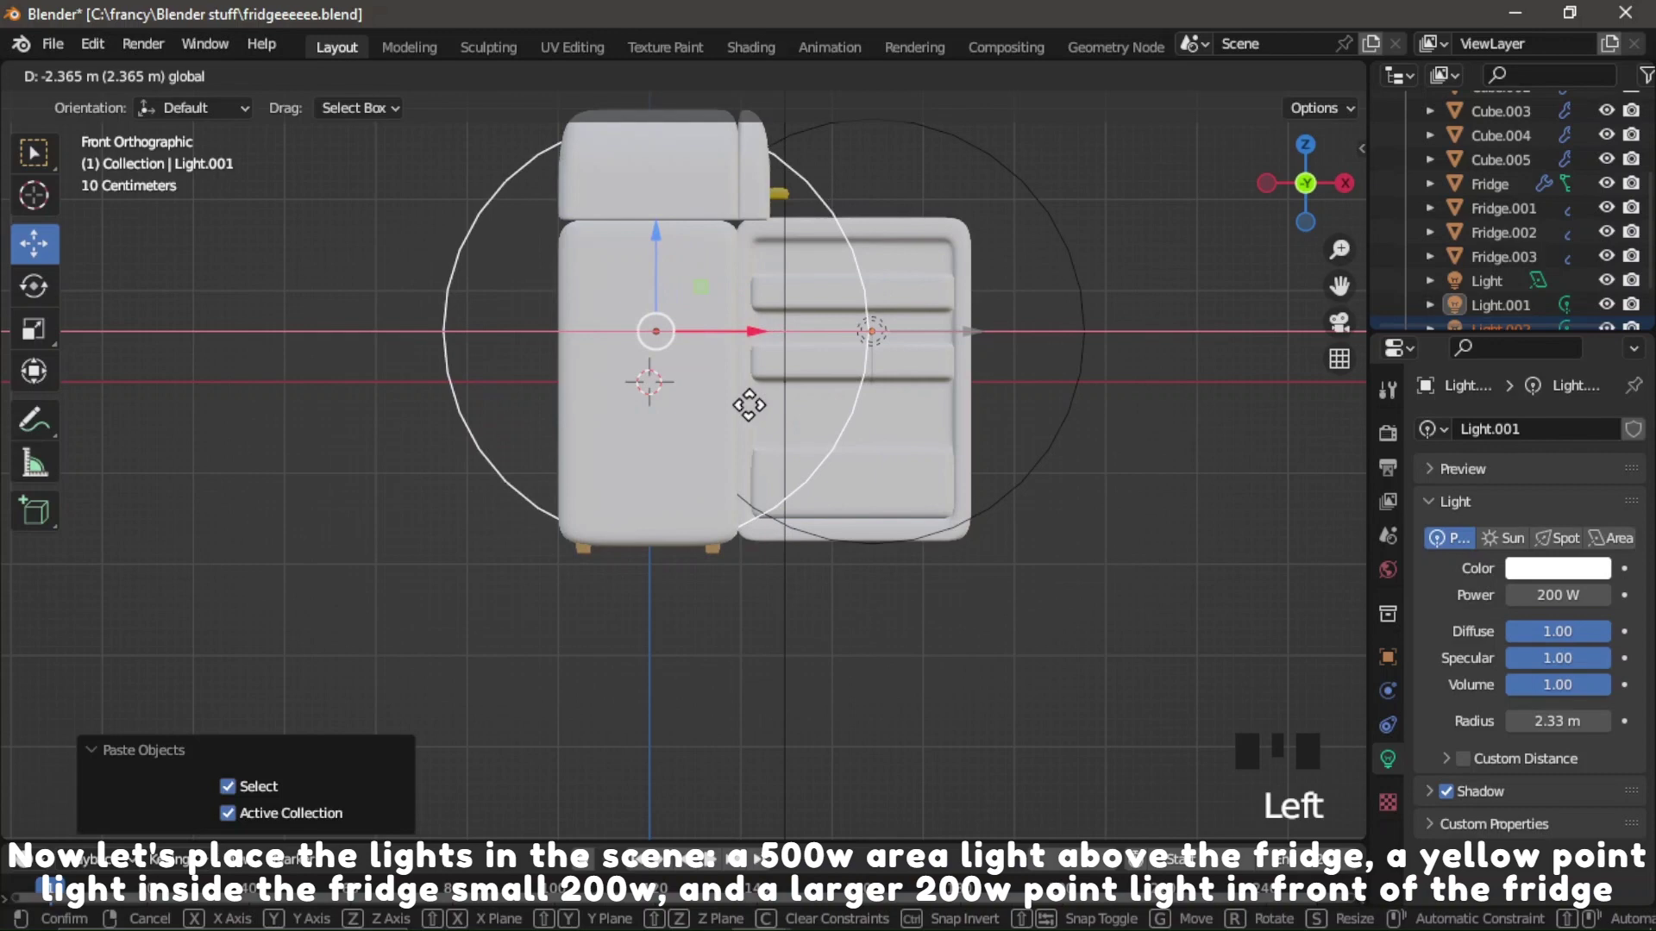
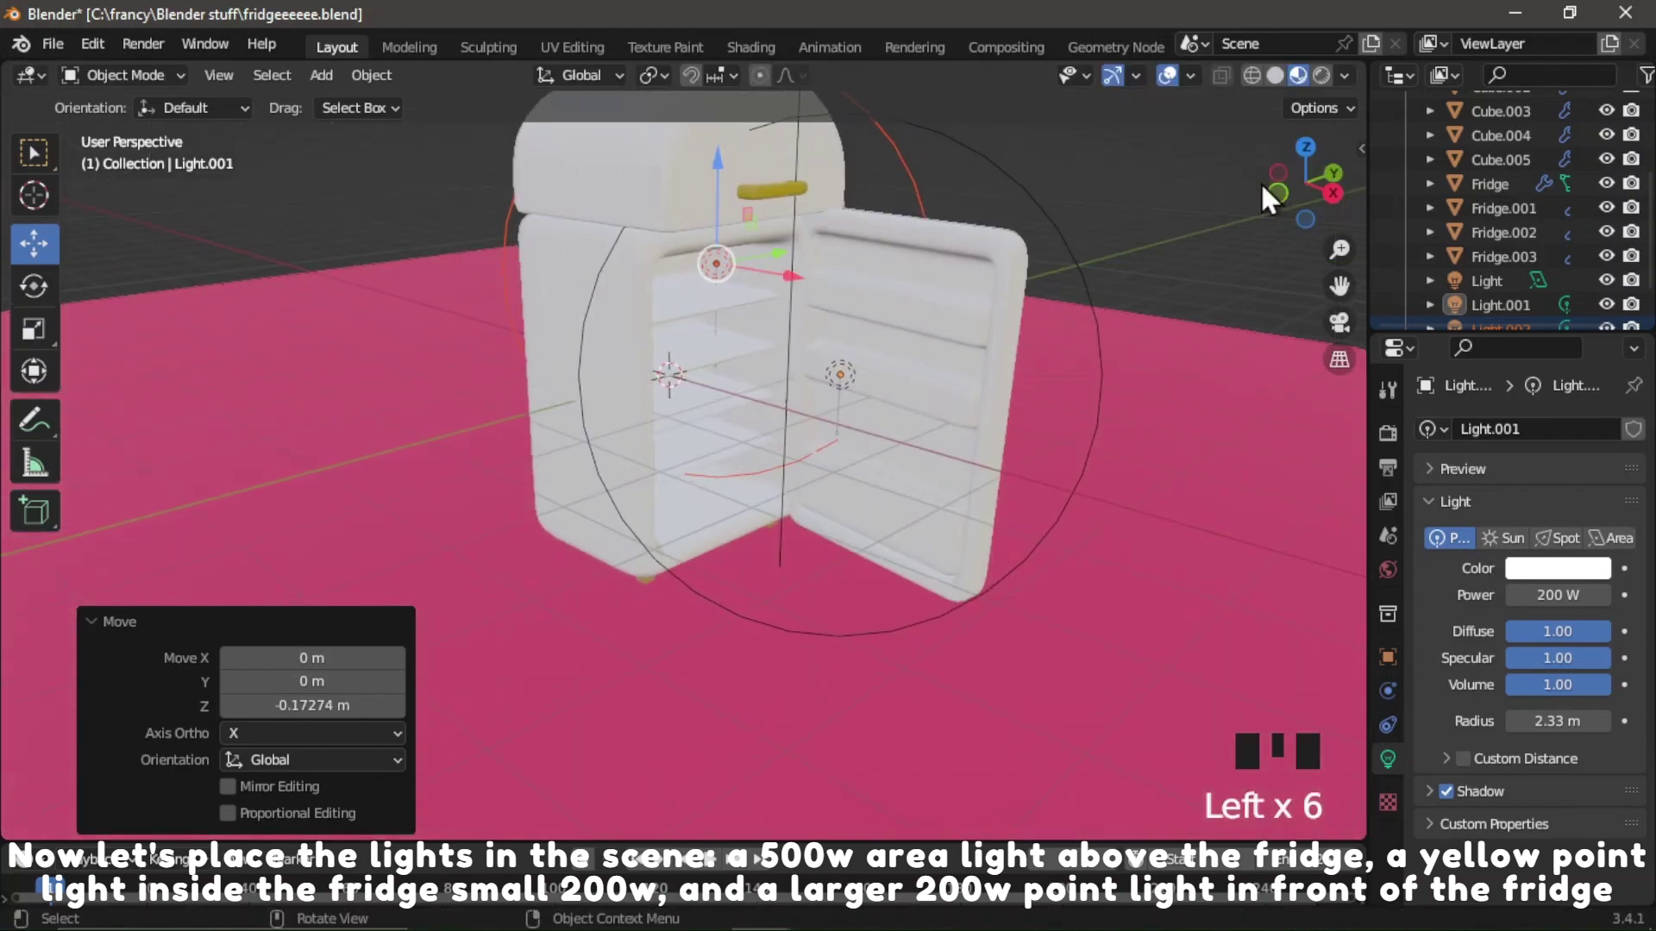
click(788, 293)
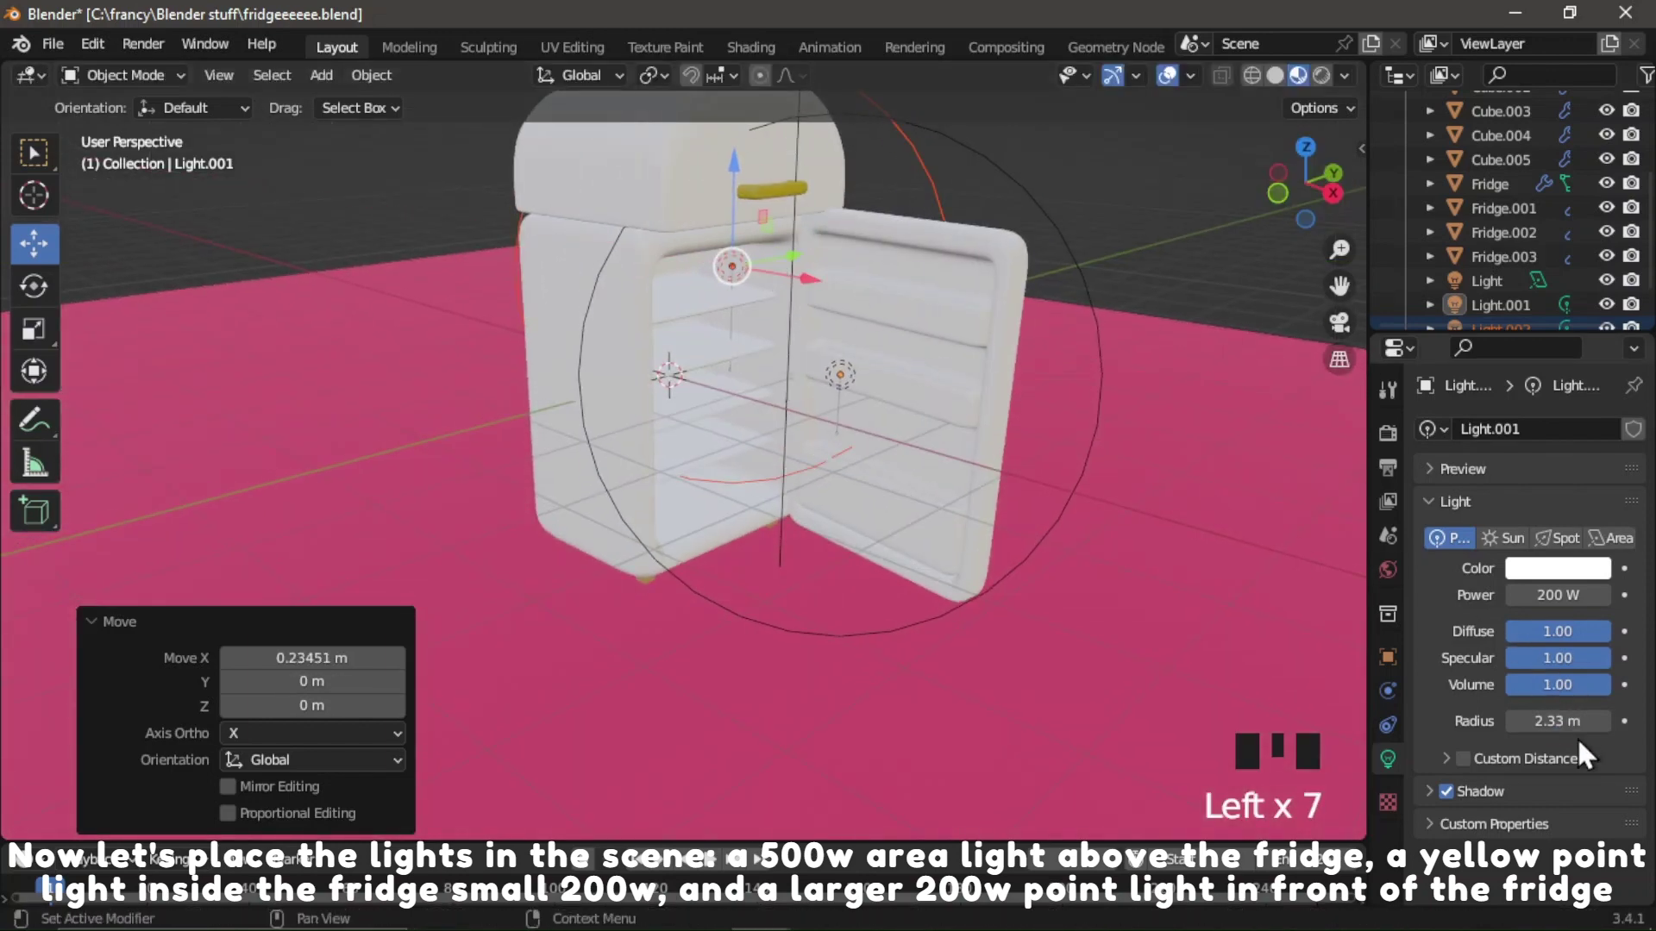
drag(1579, 721, 1576, 775)
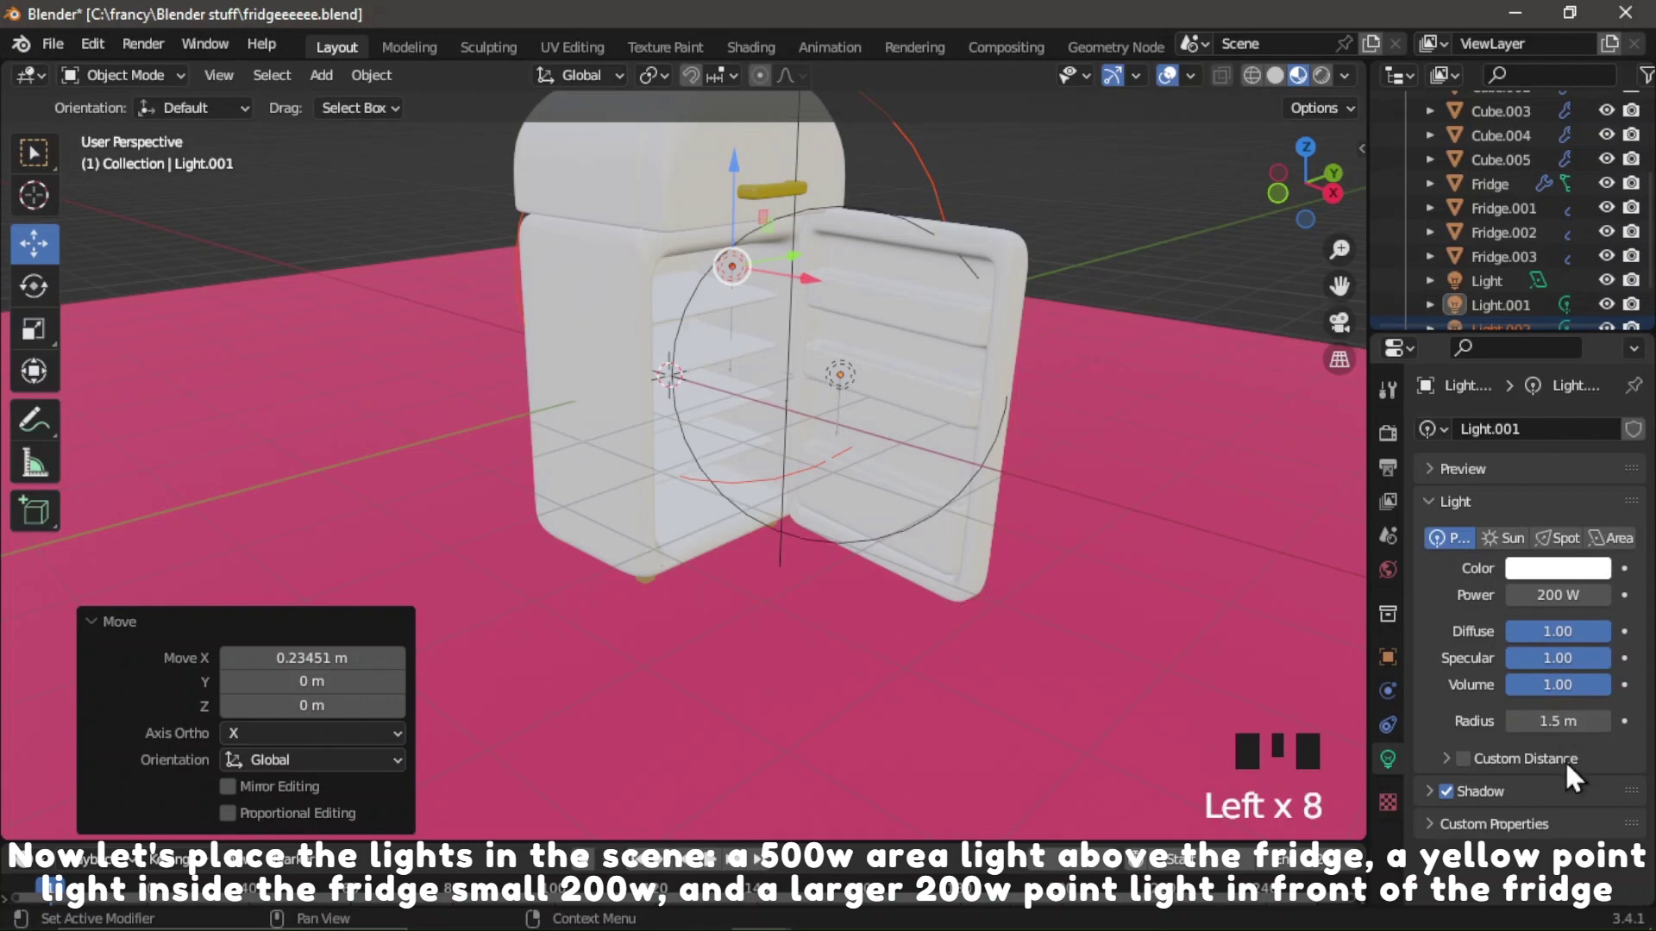
key(ctrl+z)
key(ctrl+z)
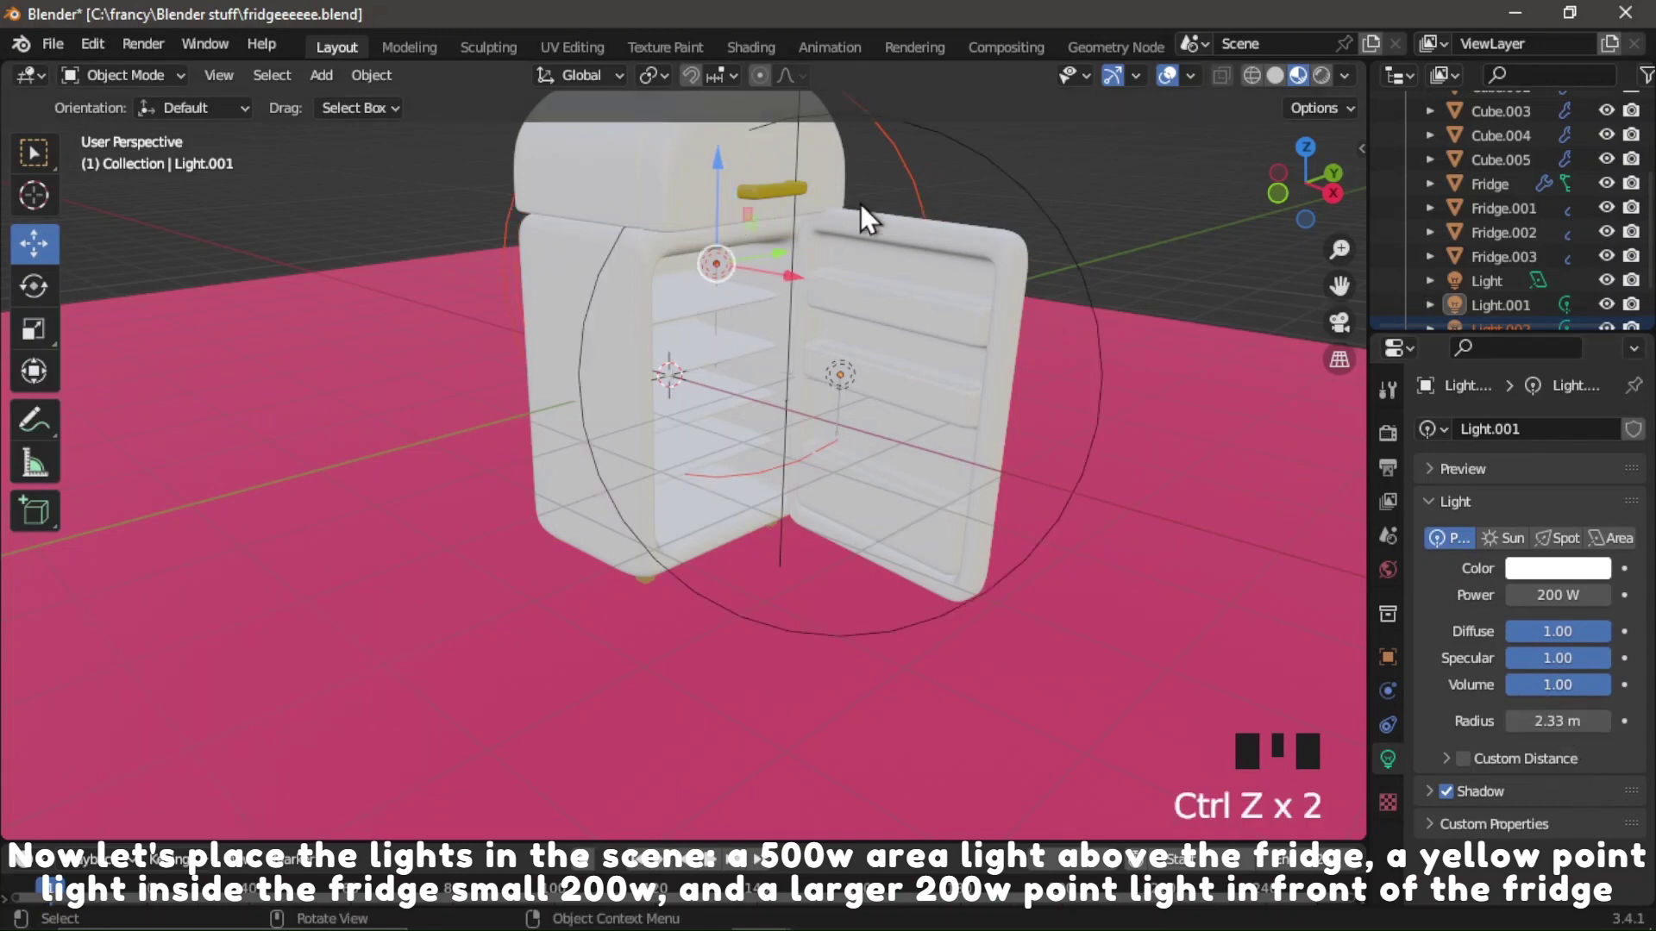
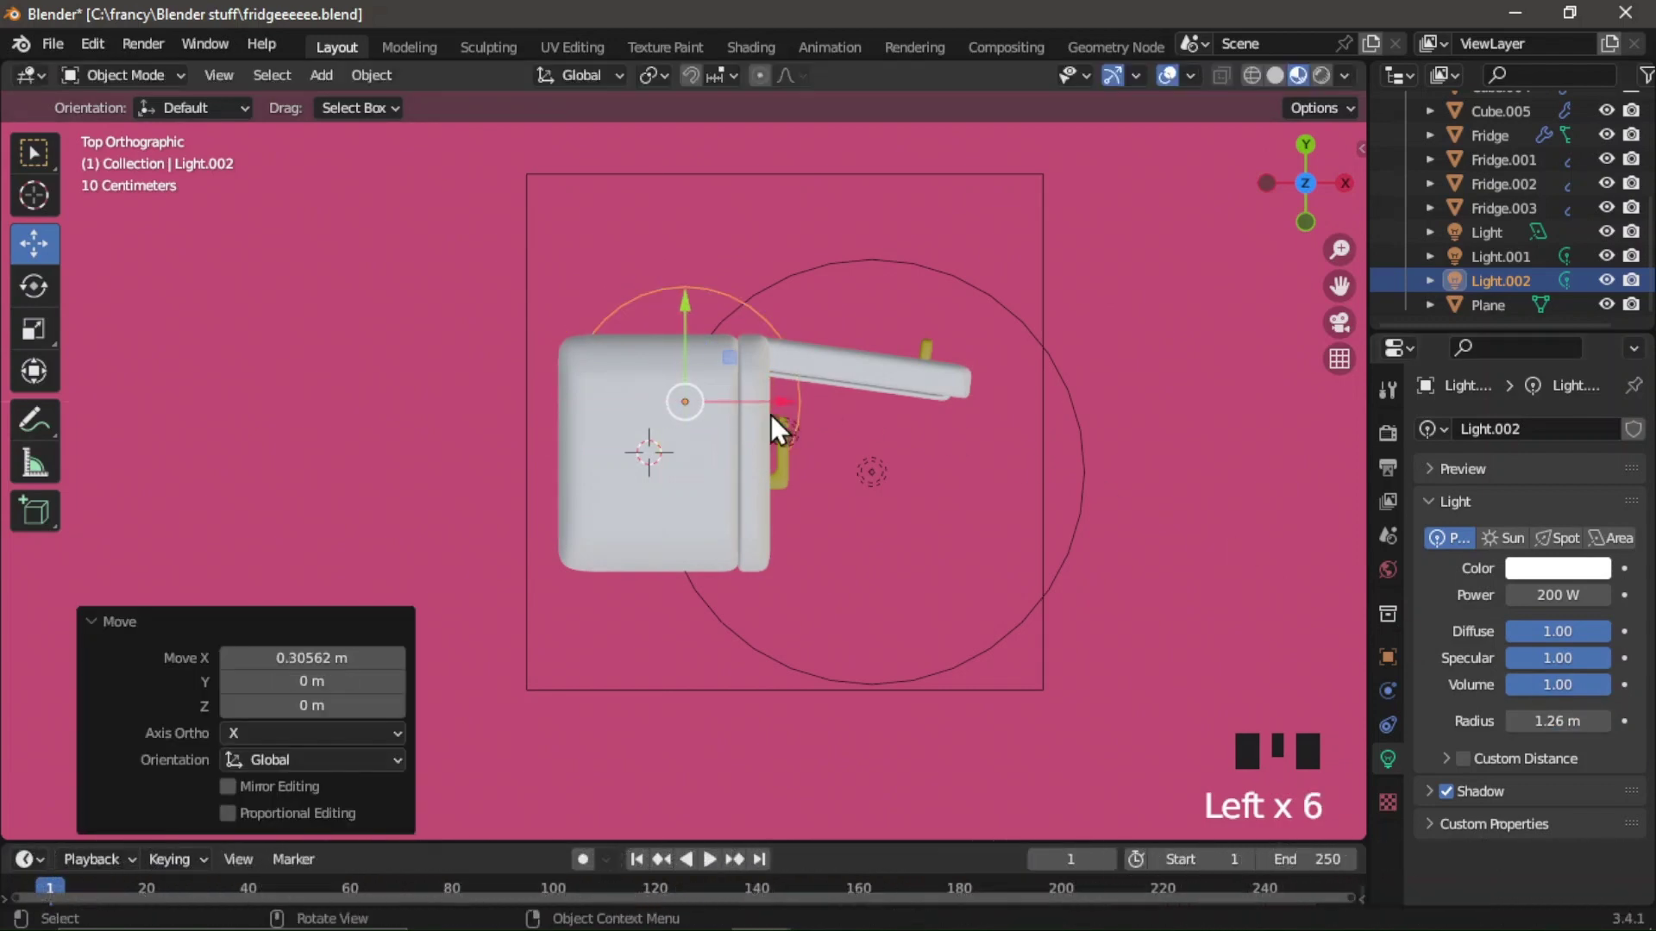
Tint Light.002 a warm pale yellow and orbit around the fridge to check it.
click(1558, 576)
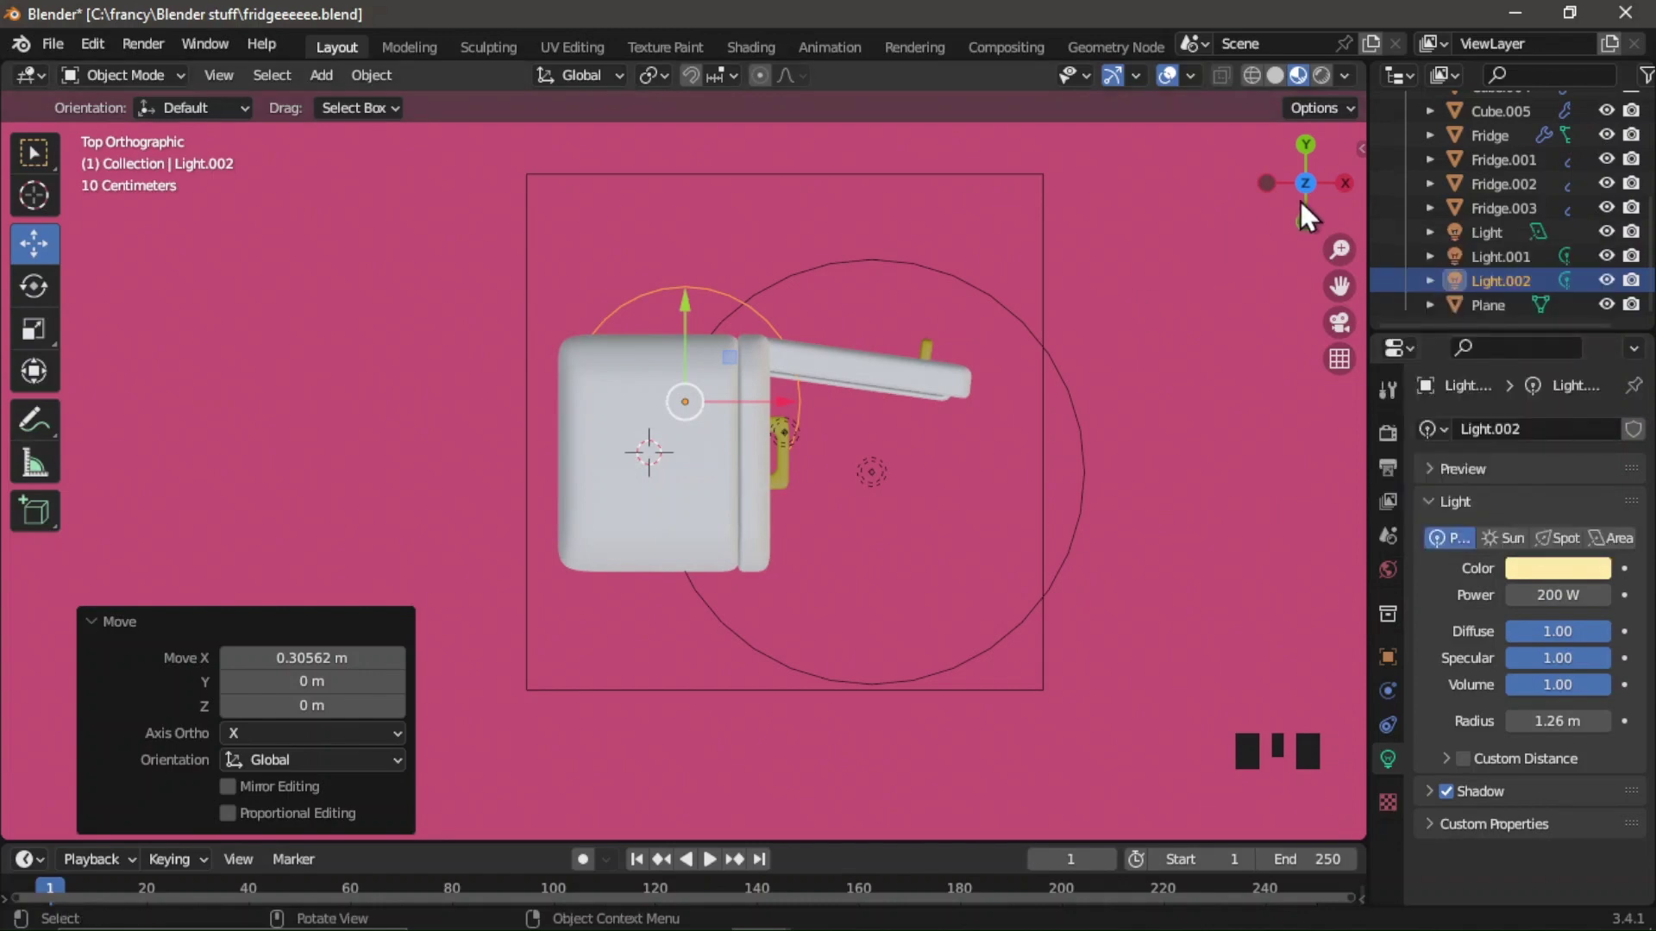
click(1337, 193)
scroll(down, 3)
click(1337, 197)
scroll(up, 3)
click(1354, 199)
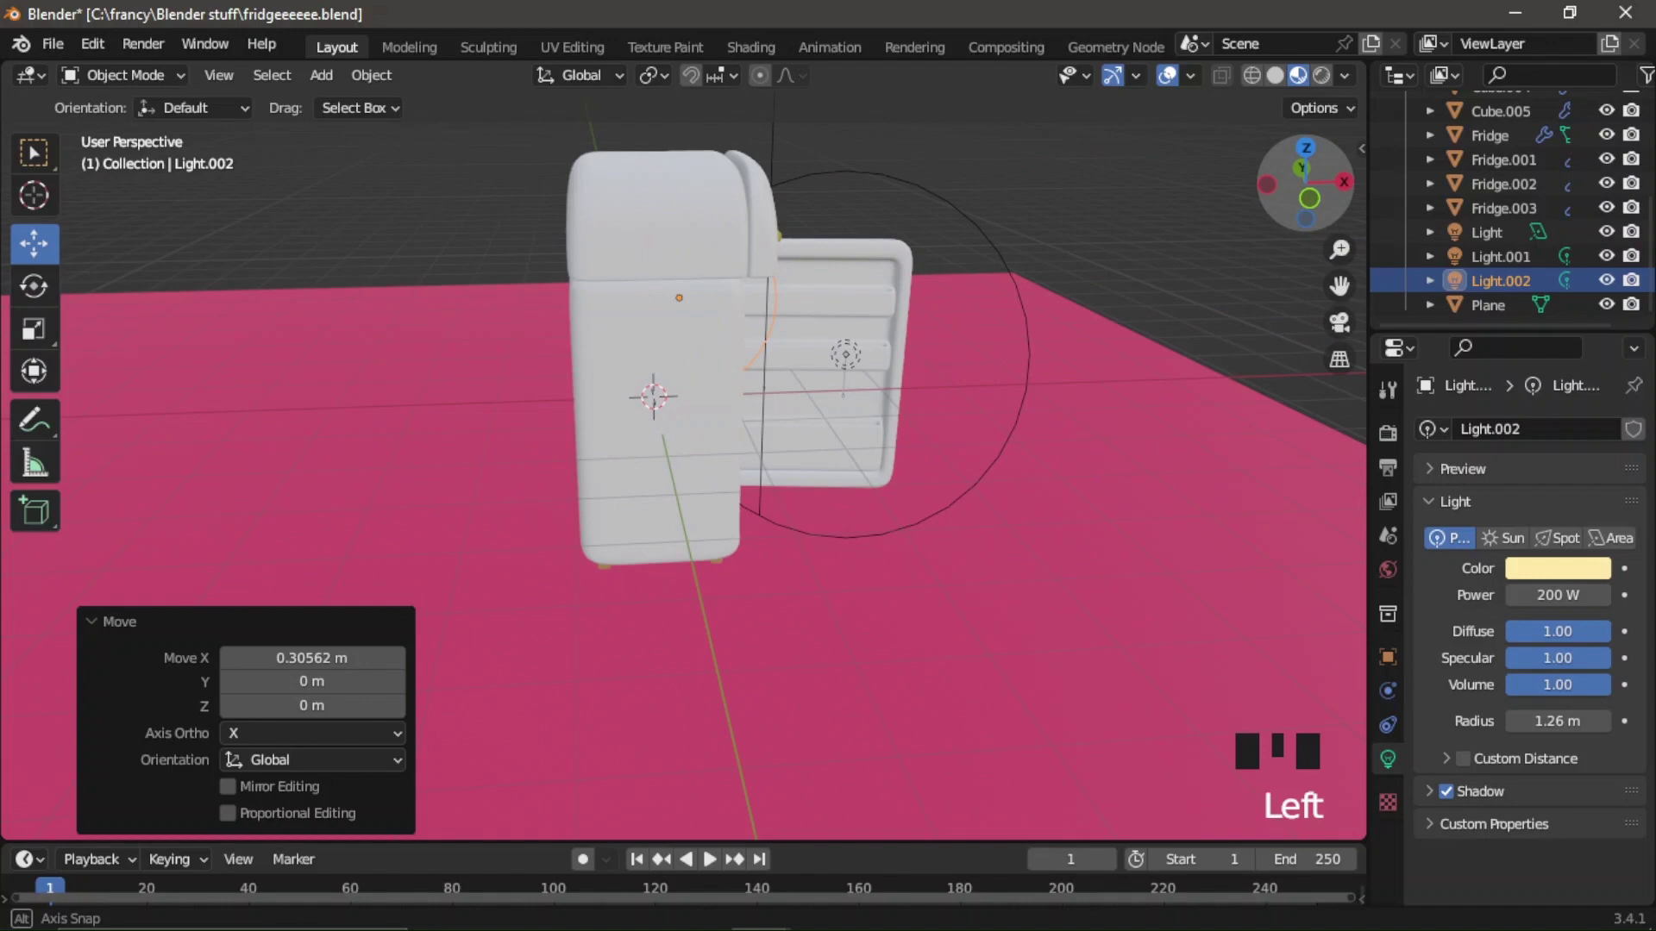
Set the Render Engine to Cycles in the render settings.
click(1348, 337)
click(1390, 469)
click(1391, 457)
drag(1569, 442, 1332, 96)
Switch to Rendered preview and give the World background a light greenish-brown colour.
click(1332, 96)
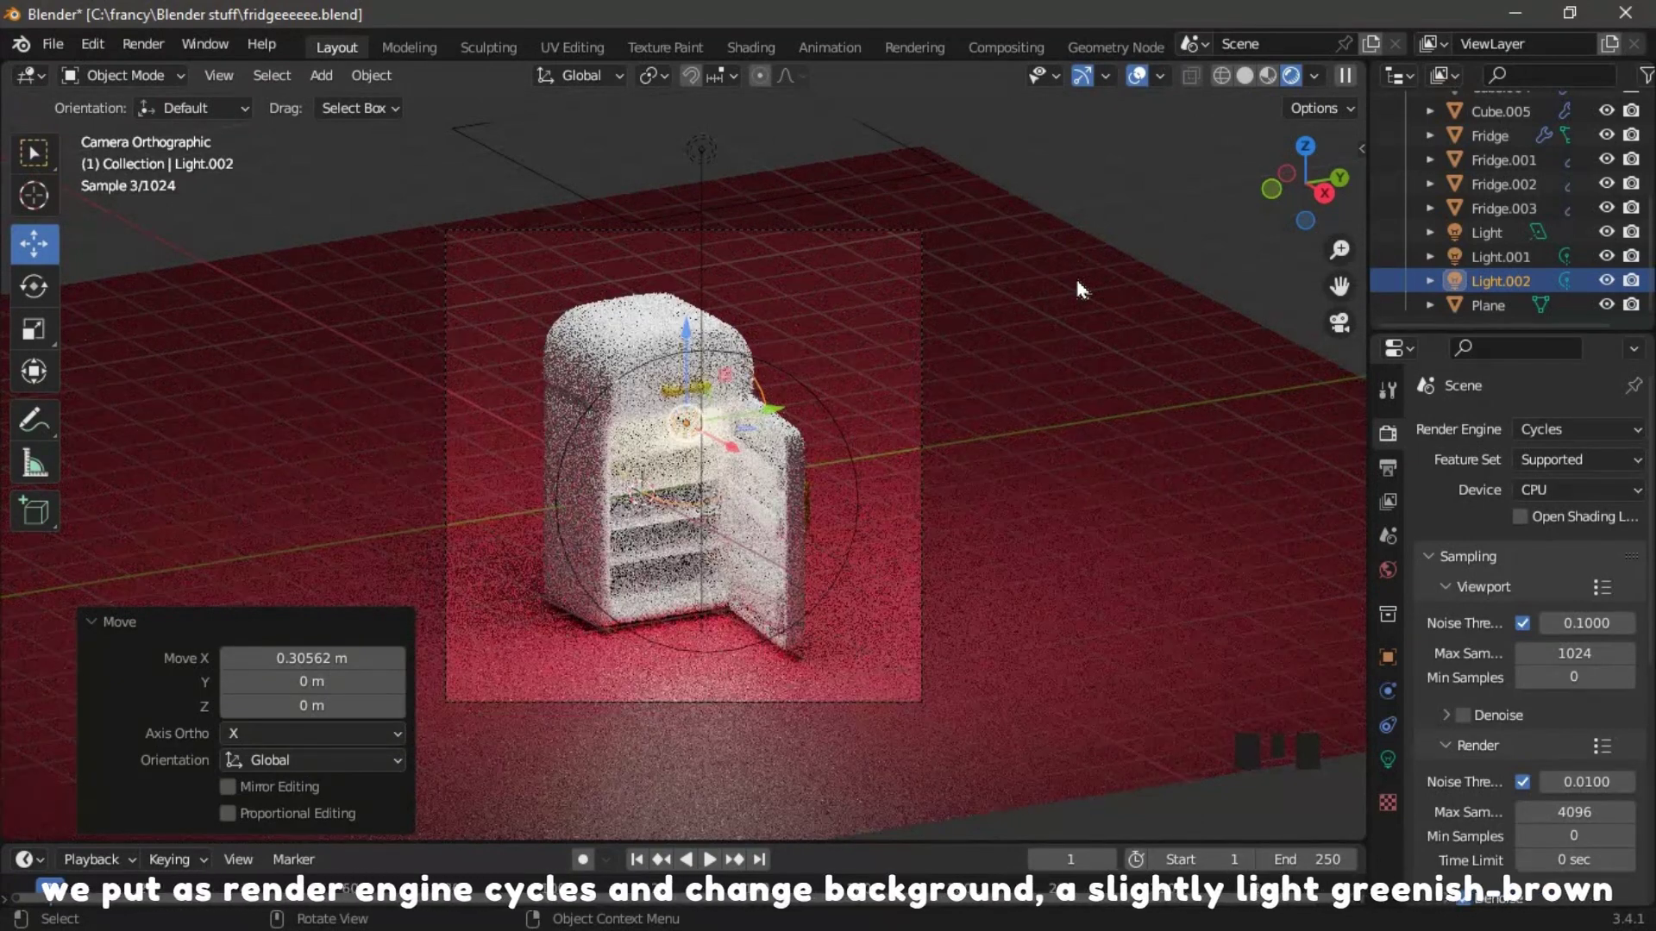
click(1133, 225)
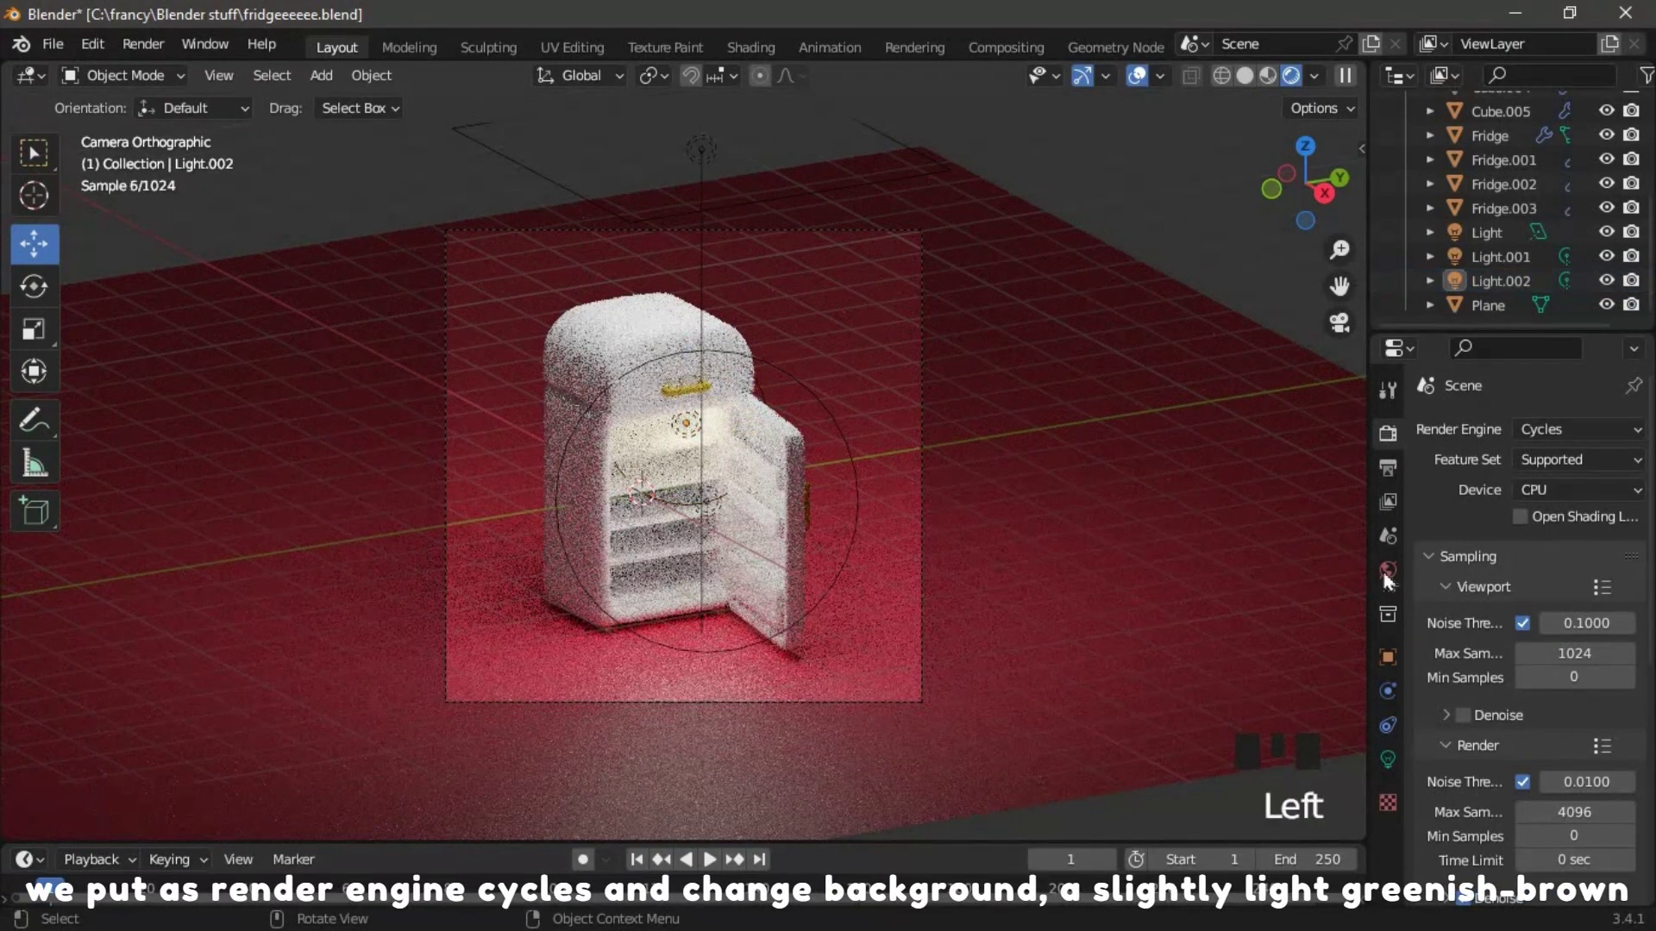
click(1392, 581)
drag(1603, 484, 1607, 451)
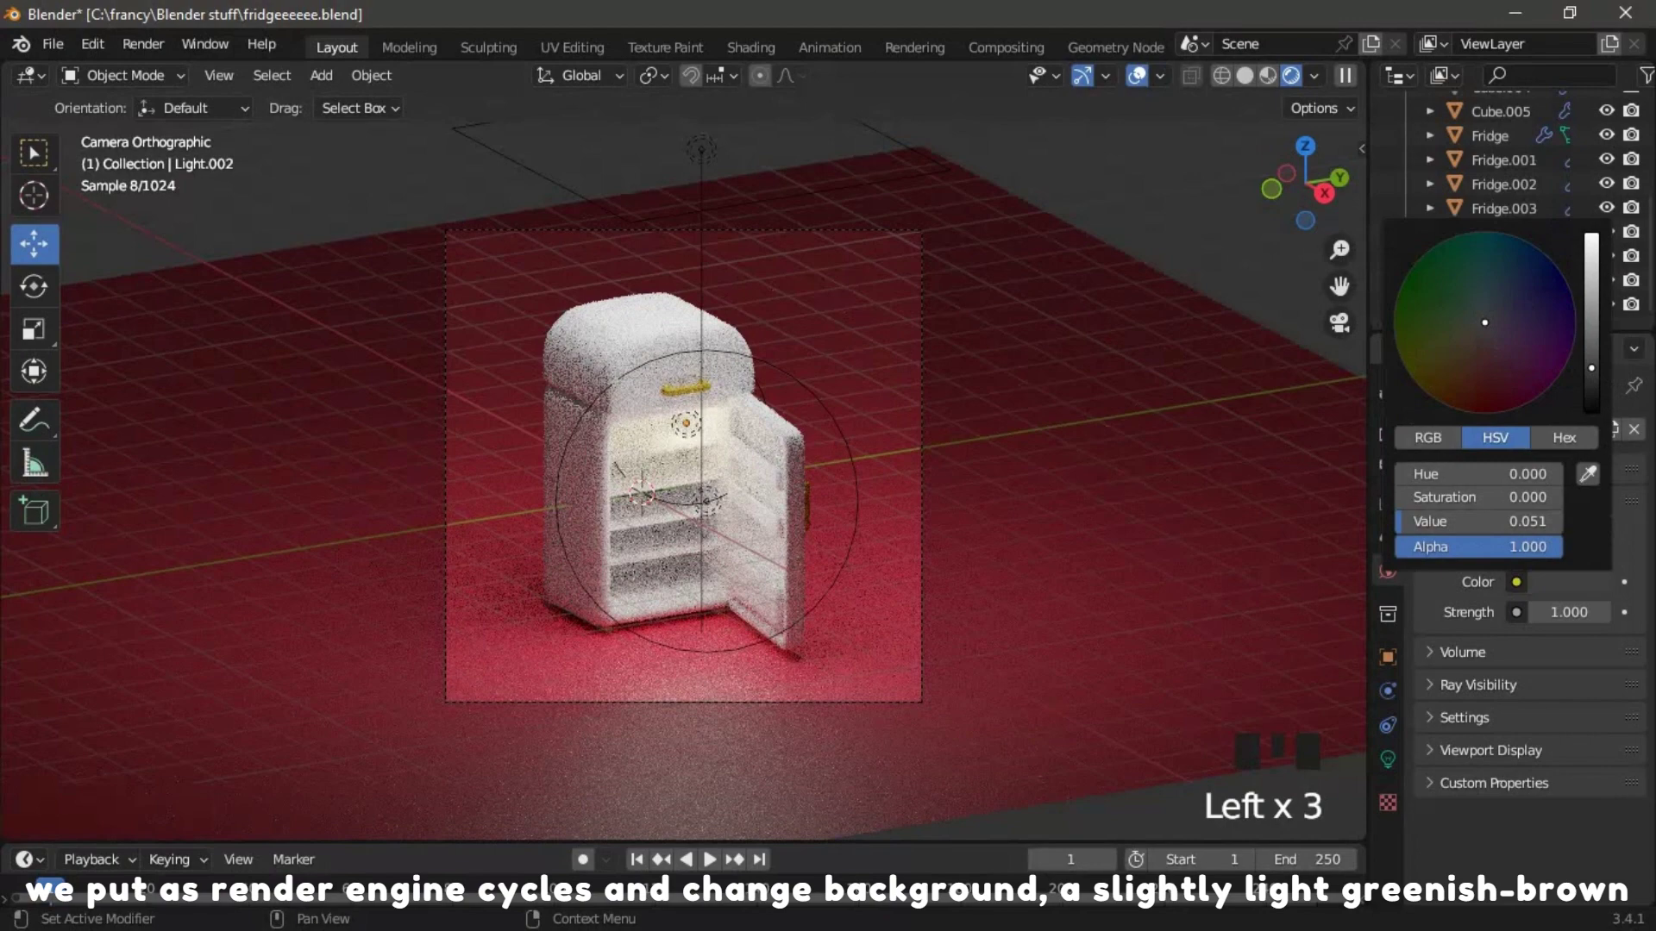
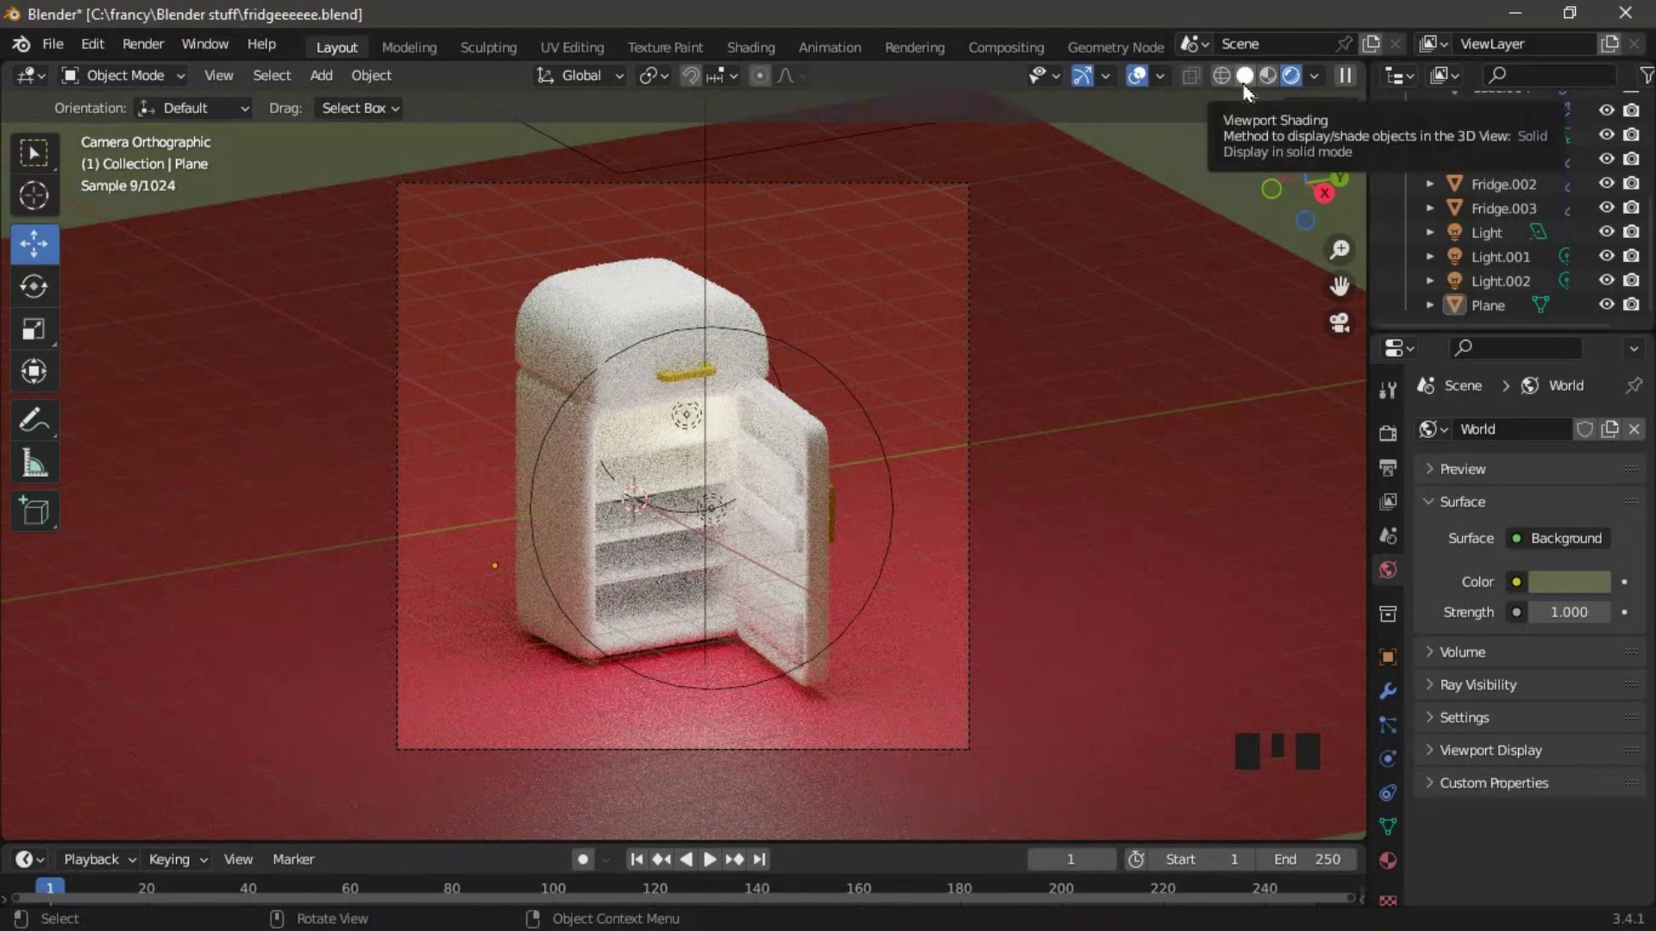
Click around the viewport and header while Cycles refines the fridge preview.
click(1251, 93)
click(711, 323)
click(681, 336)
click(667, 335)
click(643, 420)
click(999, 341)
click(1155, 305)
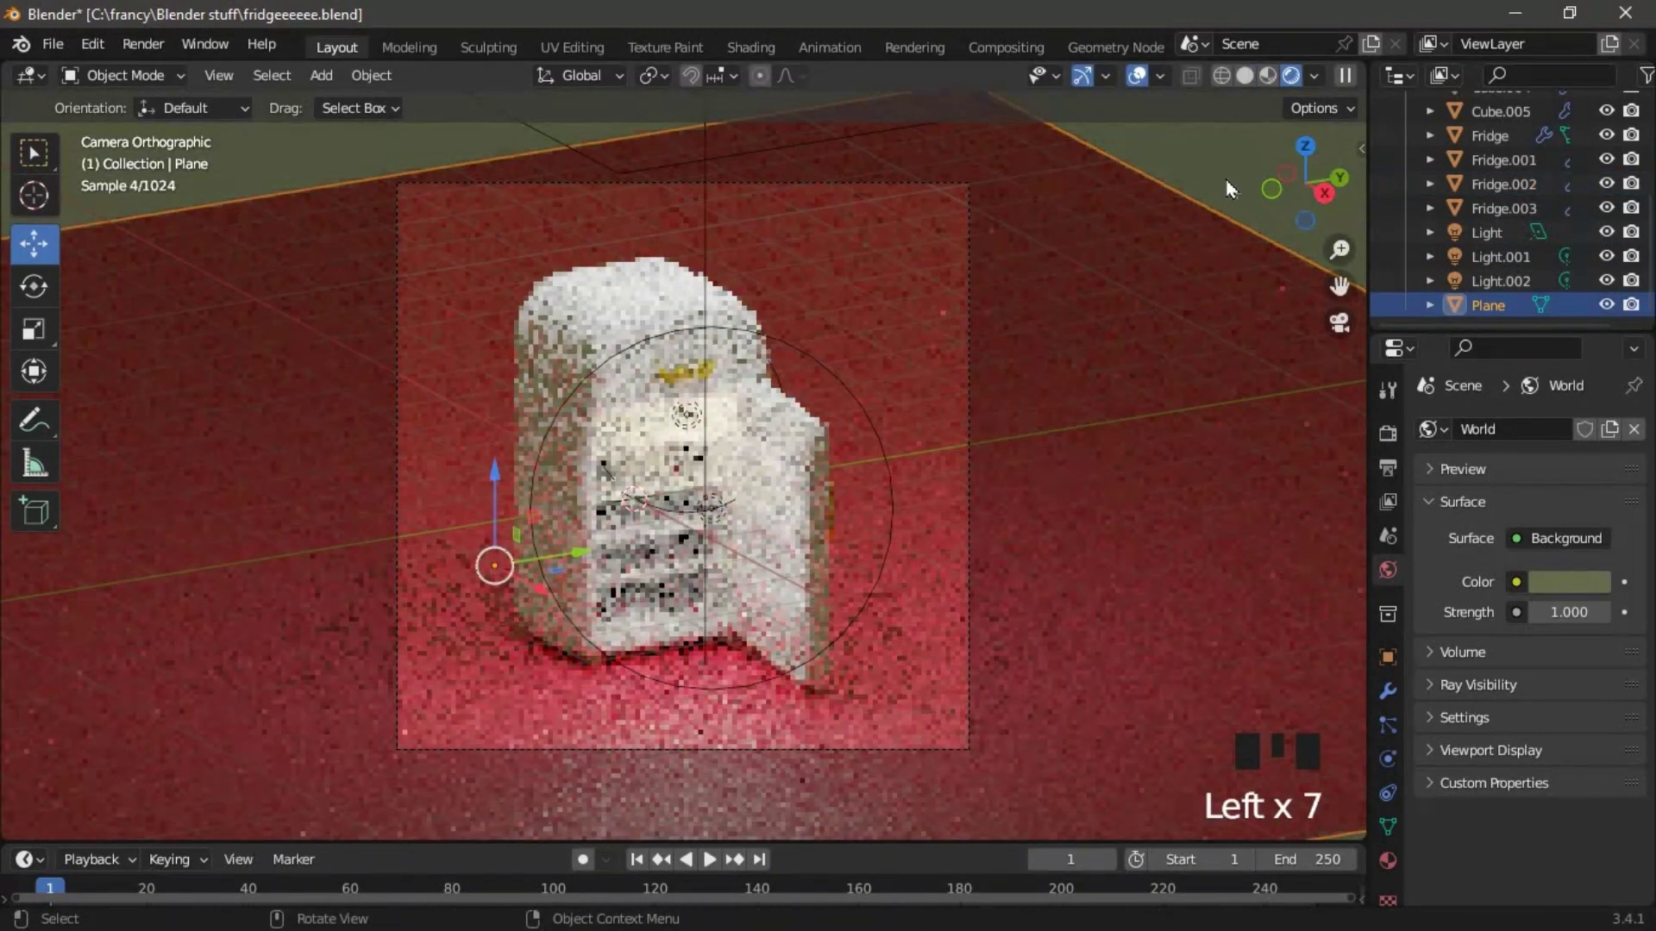
click(1234, 189)
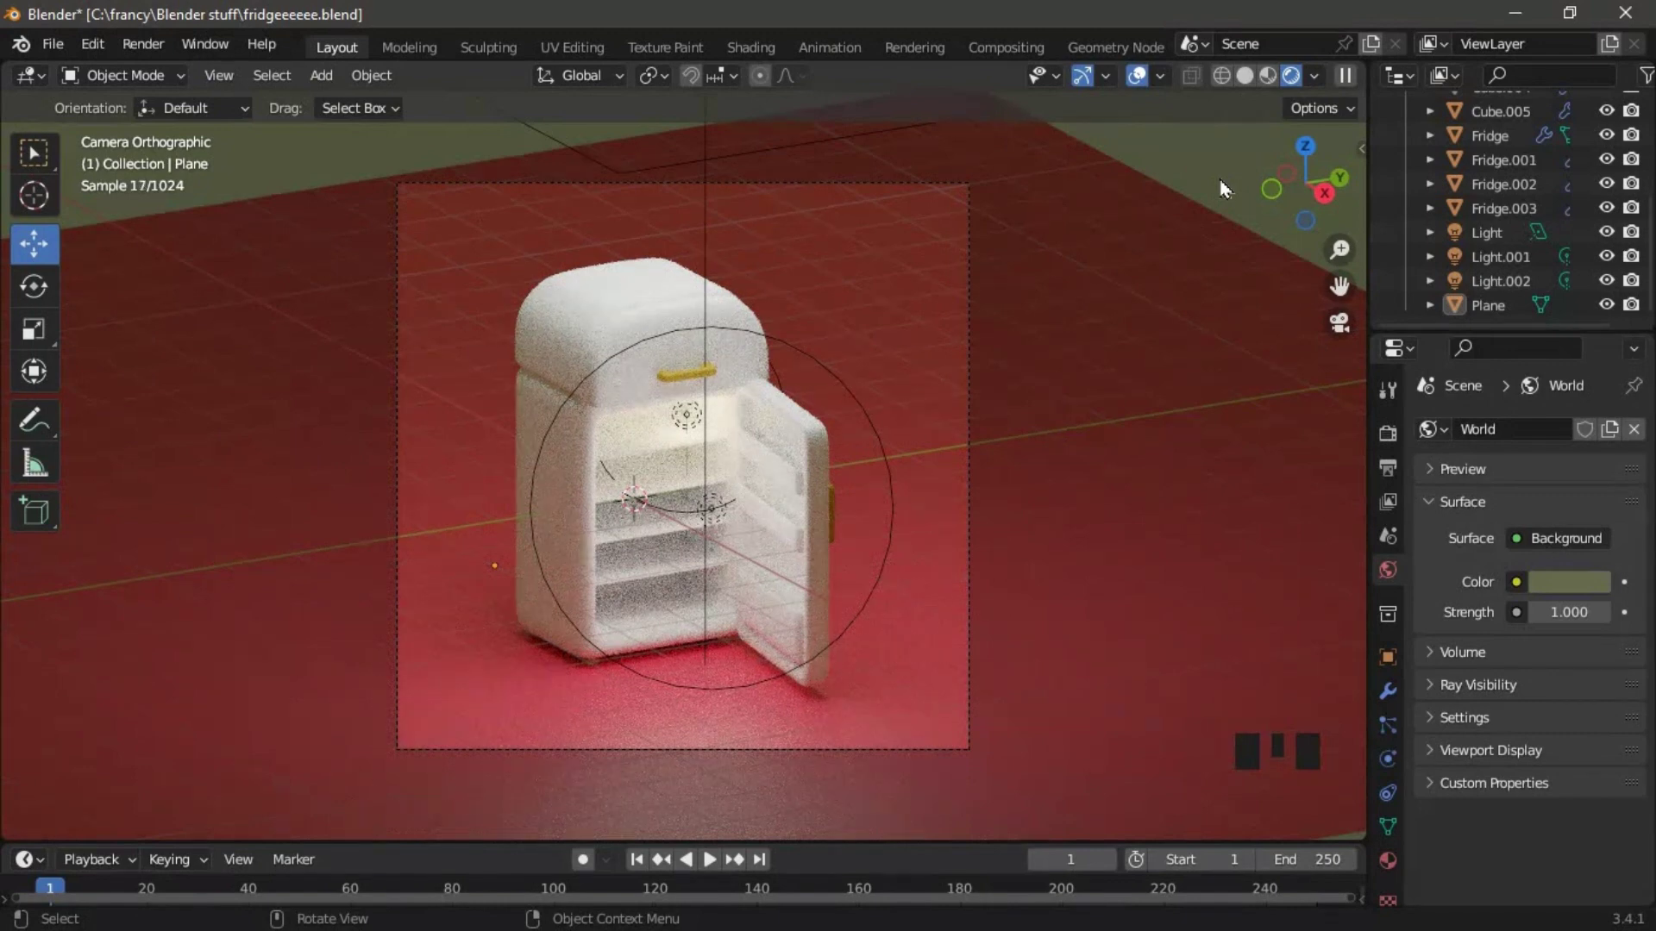
Select several fridge parts and apply Shade Smooth to them.
click(745, 305)
drag(585, 501, 1237, 89)
click(1236, 90)
click(603, 322)
drag(604, 322, 656, 349)
click(656, 349)
click(646, 329)
right_click(629, 330)
click(702, 379)
Smooth the remaining fridge pieces and switch the viewport shading to Solid.
drag(678, 376, 784, 433)
click(785, 433)
drag(767, 433, 841, 506)
click(841, 507)
double_click(843, 516)
drag(840, 517, 1036, 413)
scroll(up, 3)
click(1392, 526)
click(1446, 536)
scroll(down, 3)
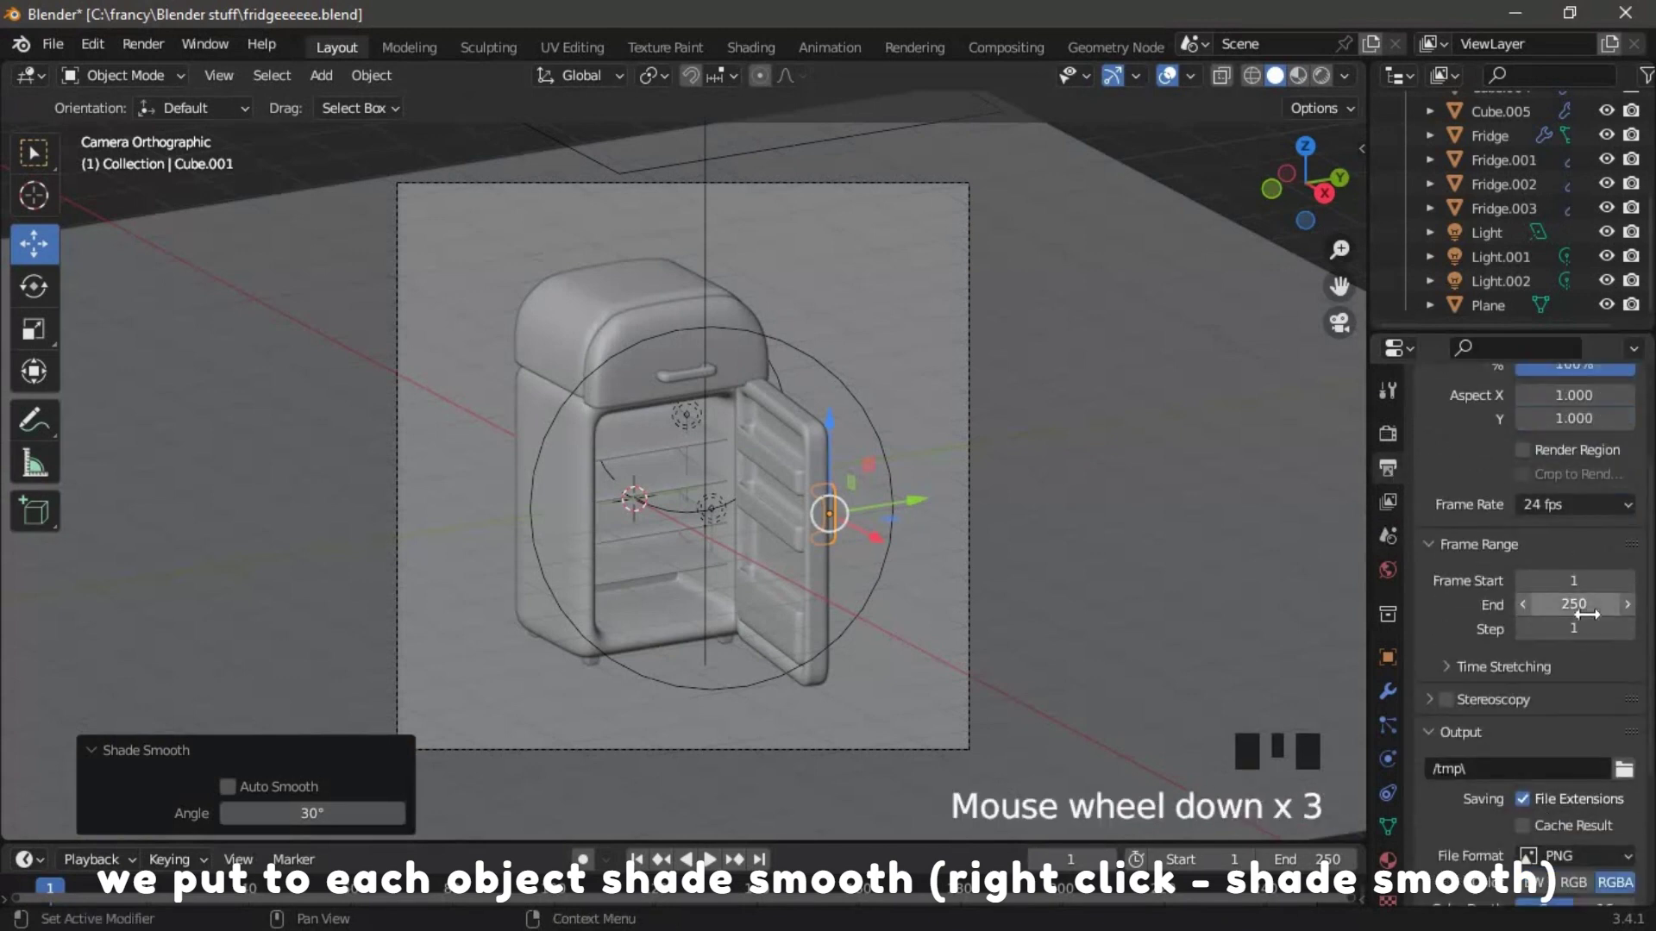